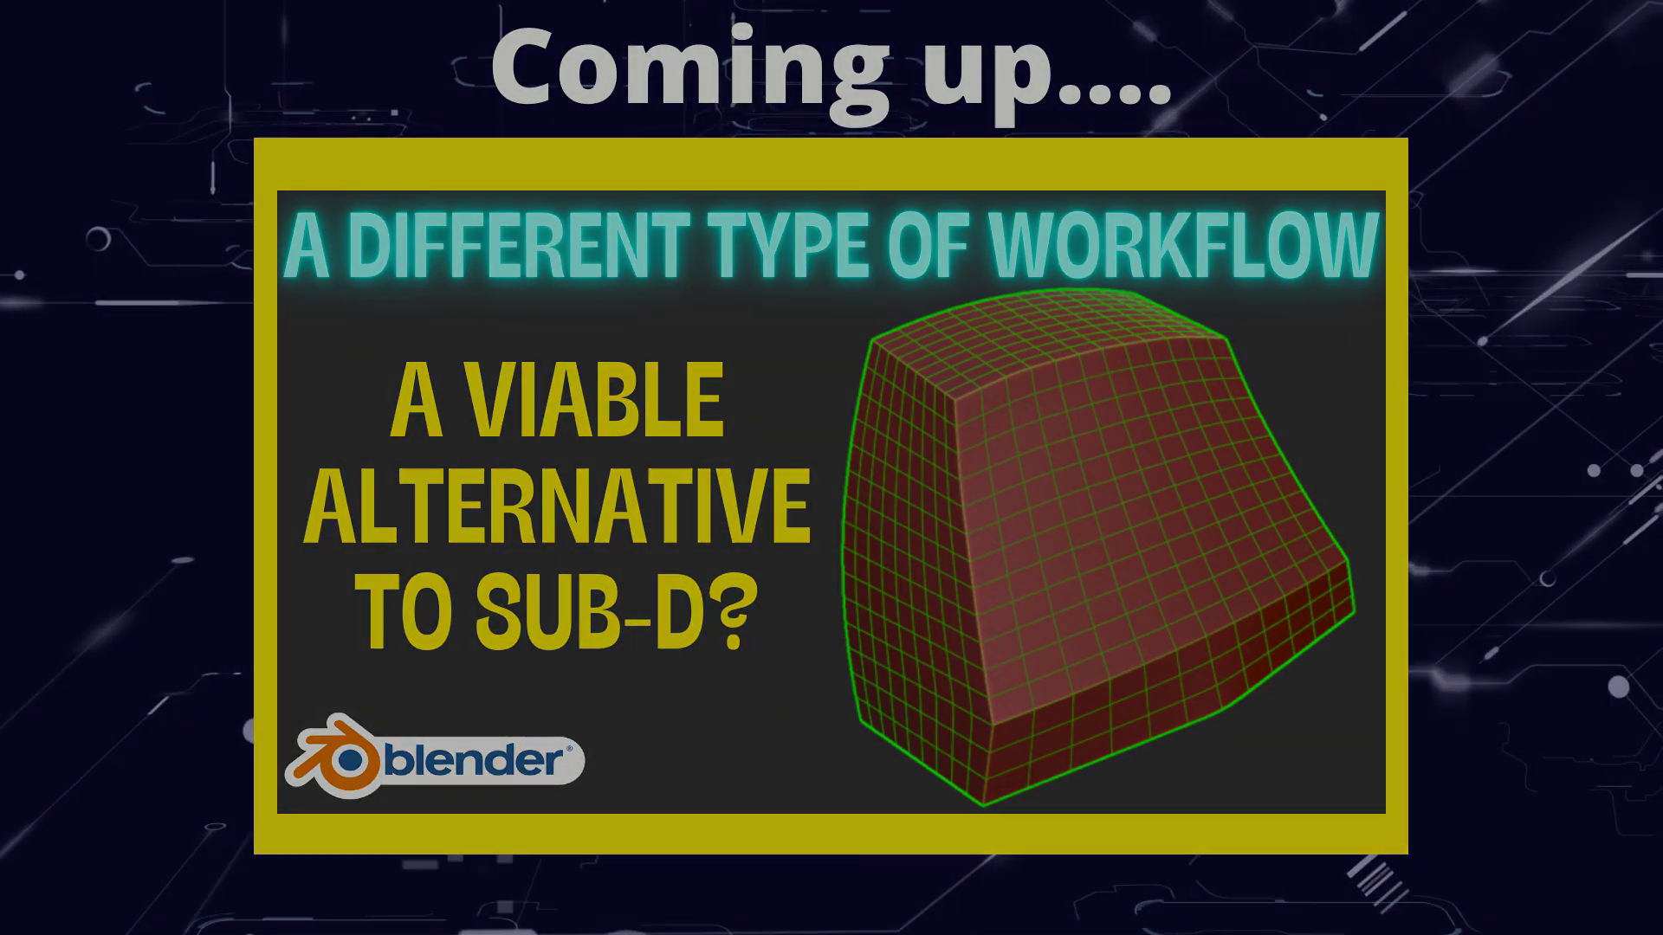
- Orbit around the keycap shell from several sides and select it
middle_click(977, 487)
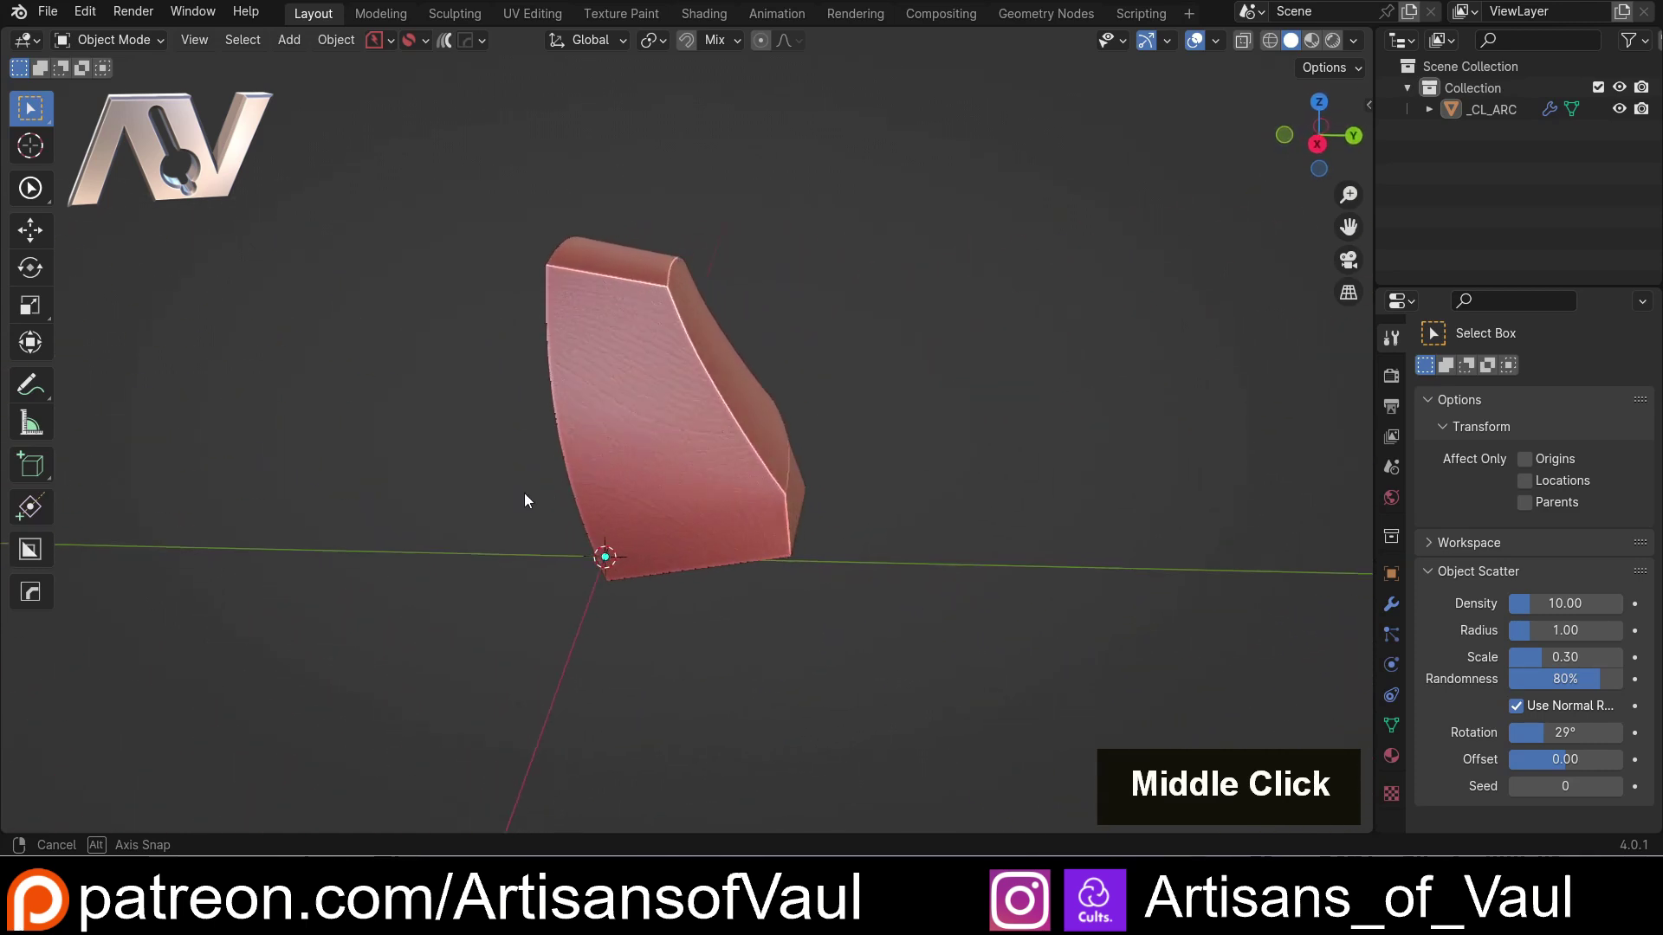
middle_click(564, 520)
scroll(up, 3)
middle_click(500, 527)
middle_click(502, 497)
scroll(up, 3)
middle_click(660, 526)
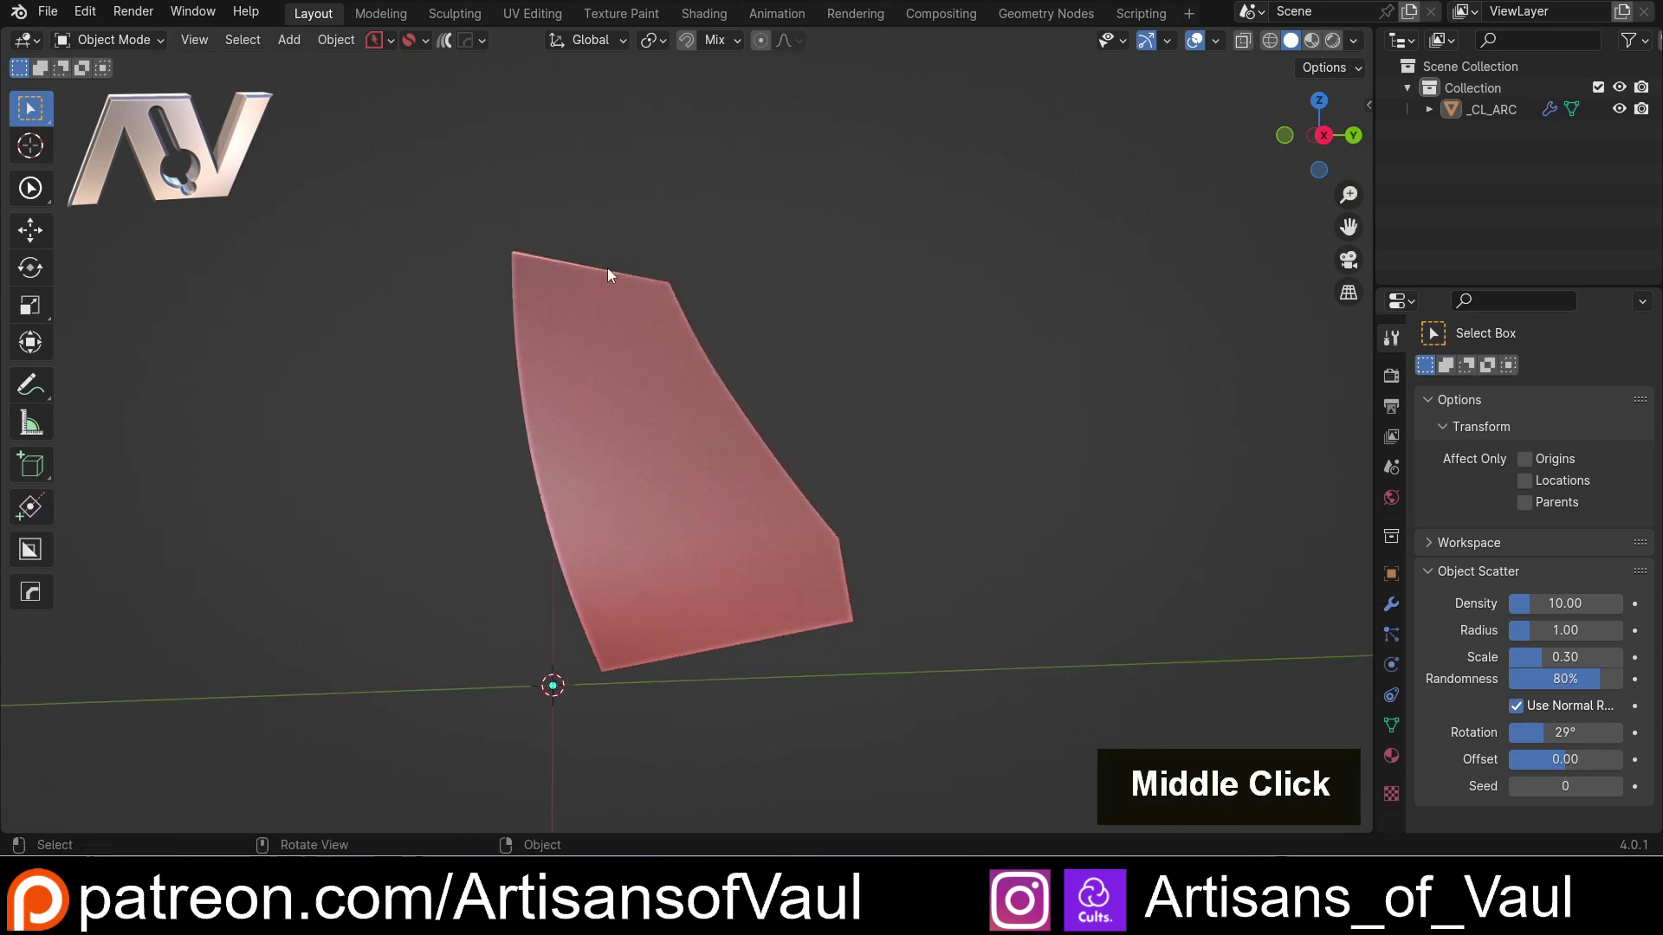
scroll(down, 3)
middle_click(797, 471)
middle_click(811, 503)
middle_click(756, 416)
scroll(down, 3)
click(746, 453)
- Inspect the shell's dense, even quad grid in Edit Mode from the front, sides and underneath
key(Tab)
middle_click(883, 474)
middle_click(787, 483)
scroll(up, 3)
middle_click(582, 479)
scroll(down, 3)
middle_click(503, 400)
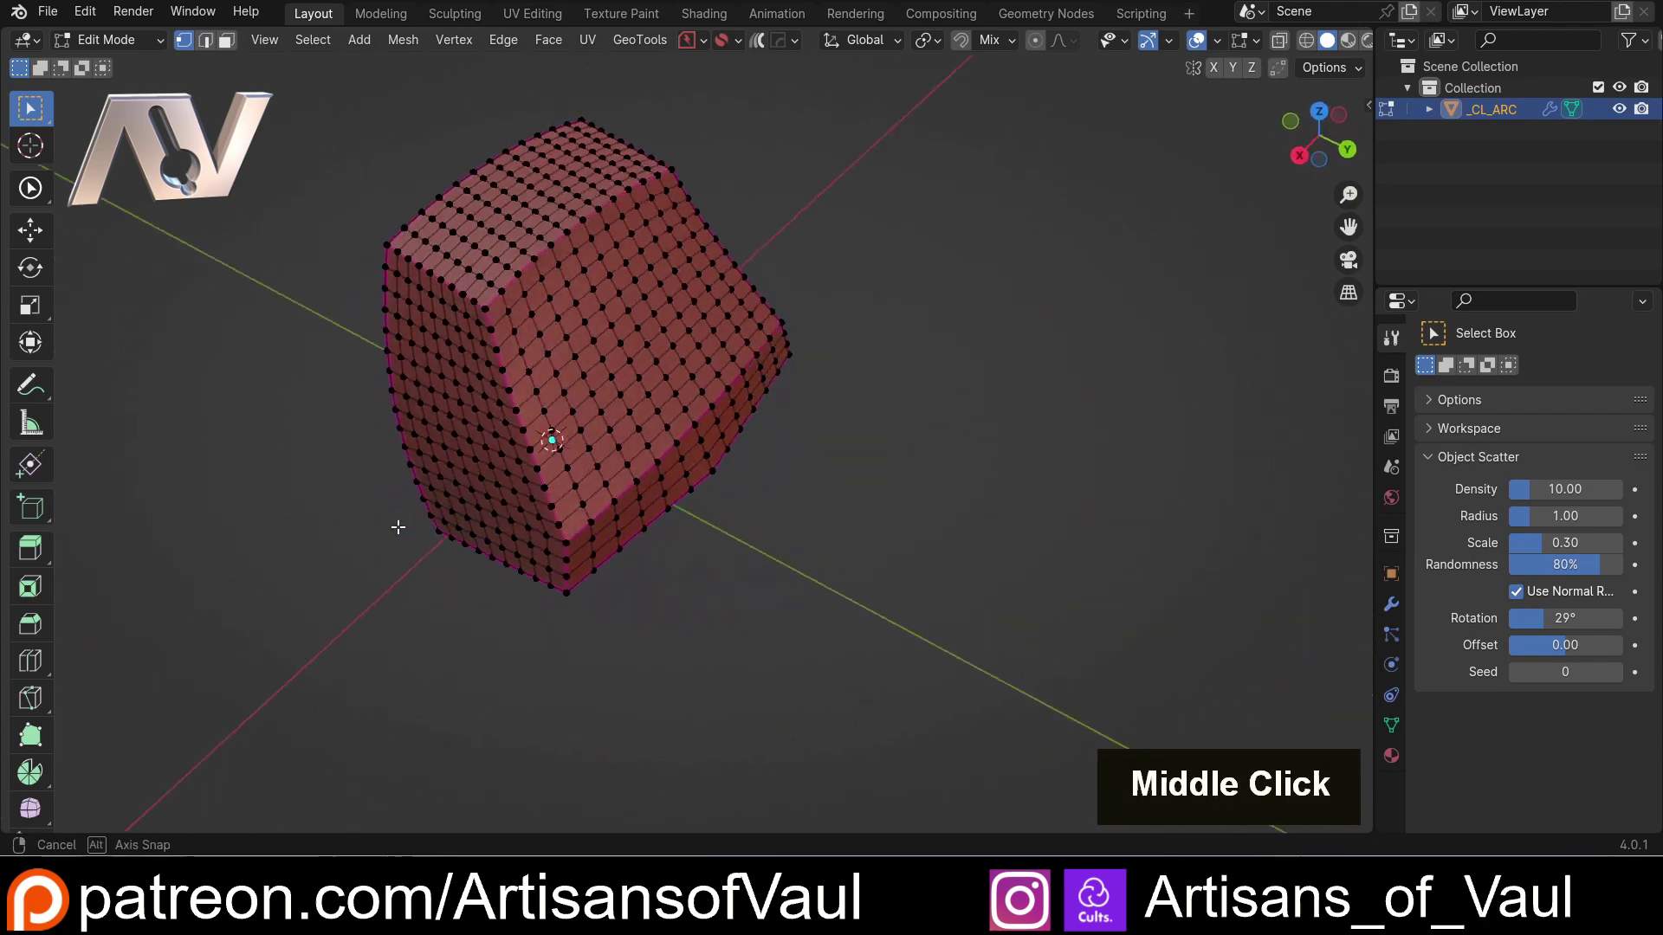
middle_click(579, 416)
scroll(up, 3)
middle_click(676, 529)
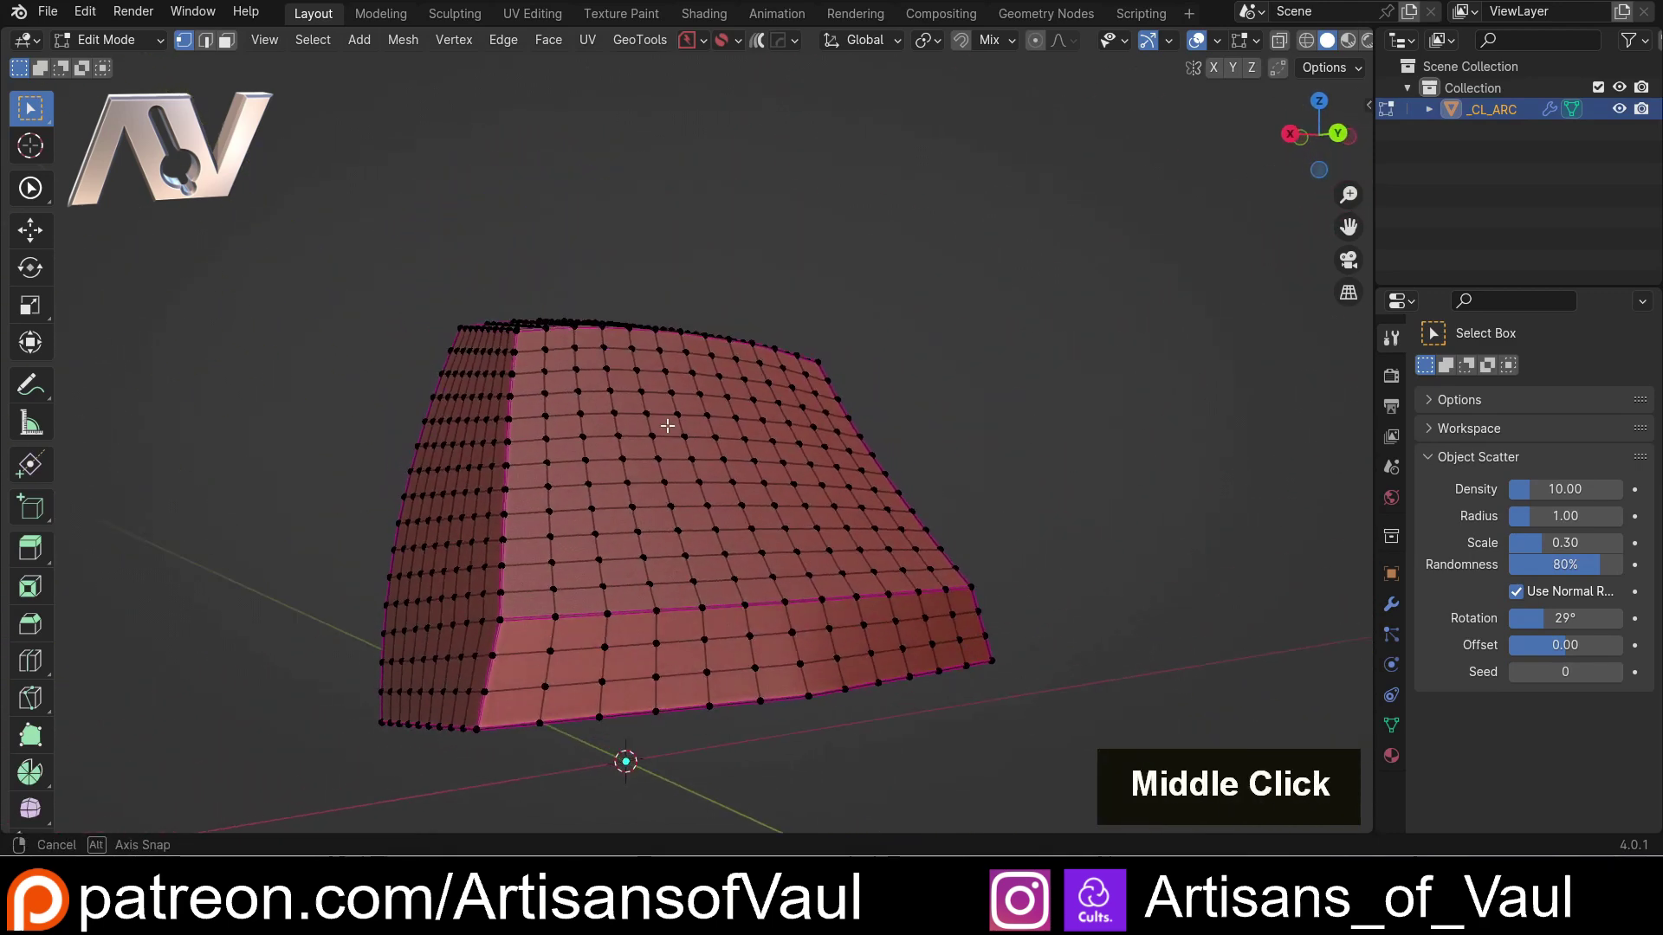
scroll(down, 3)
middle_click(690, 446)
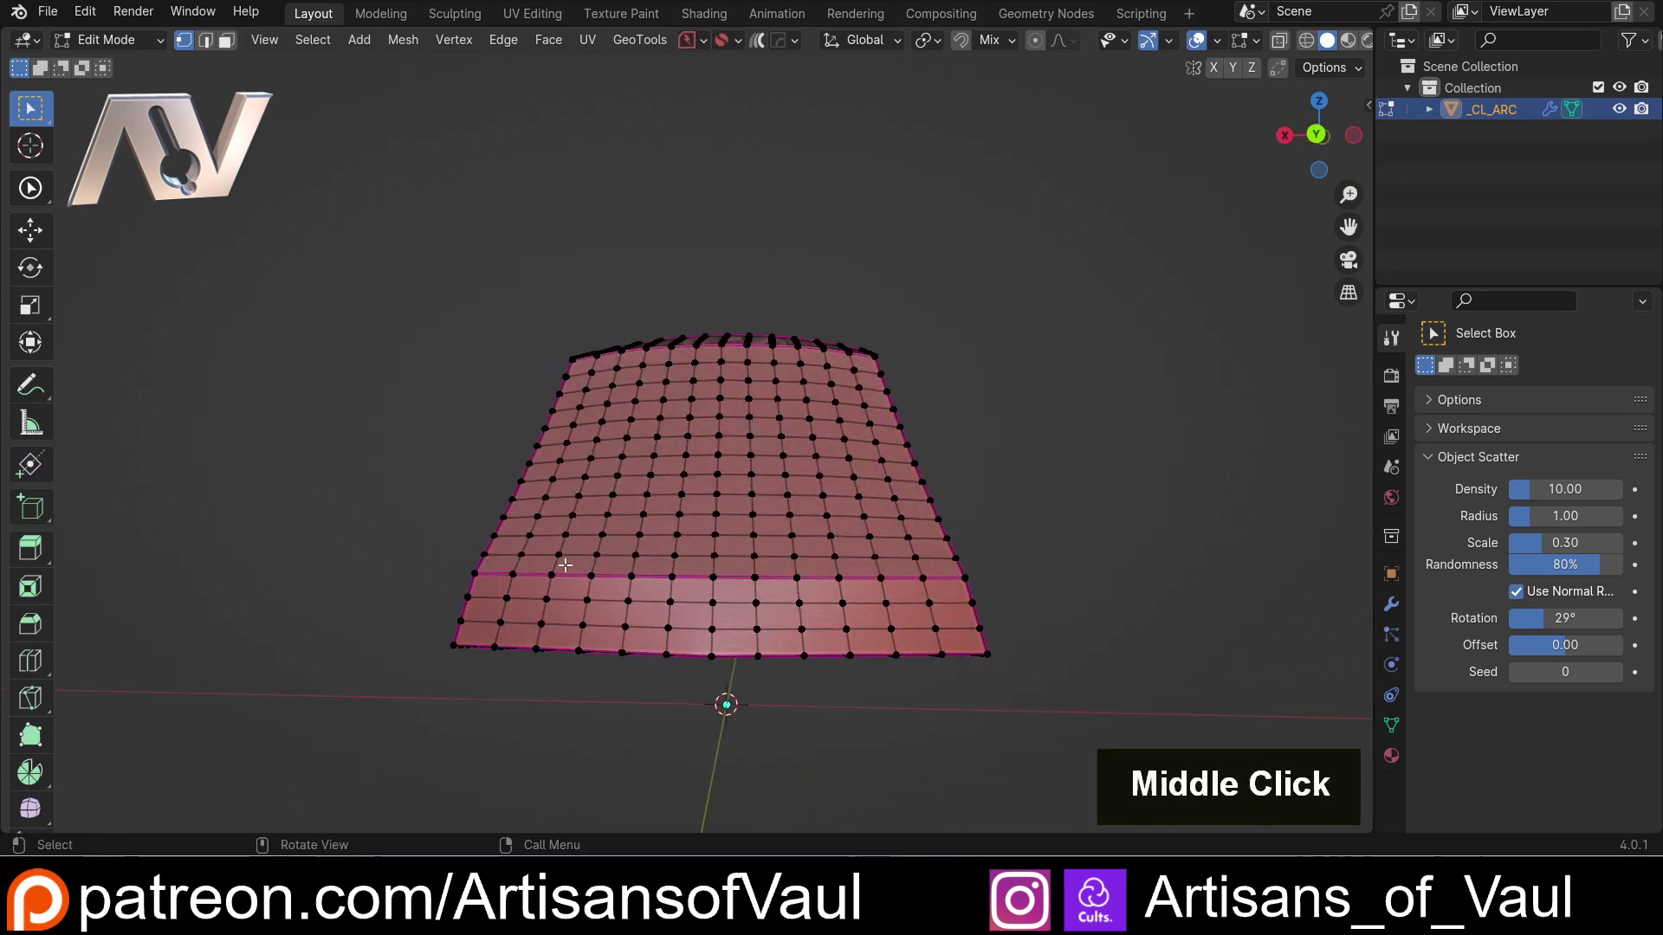
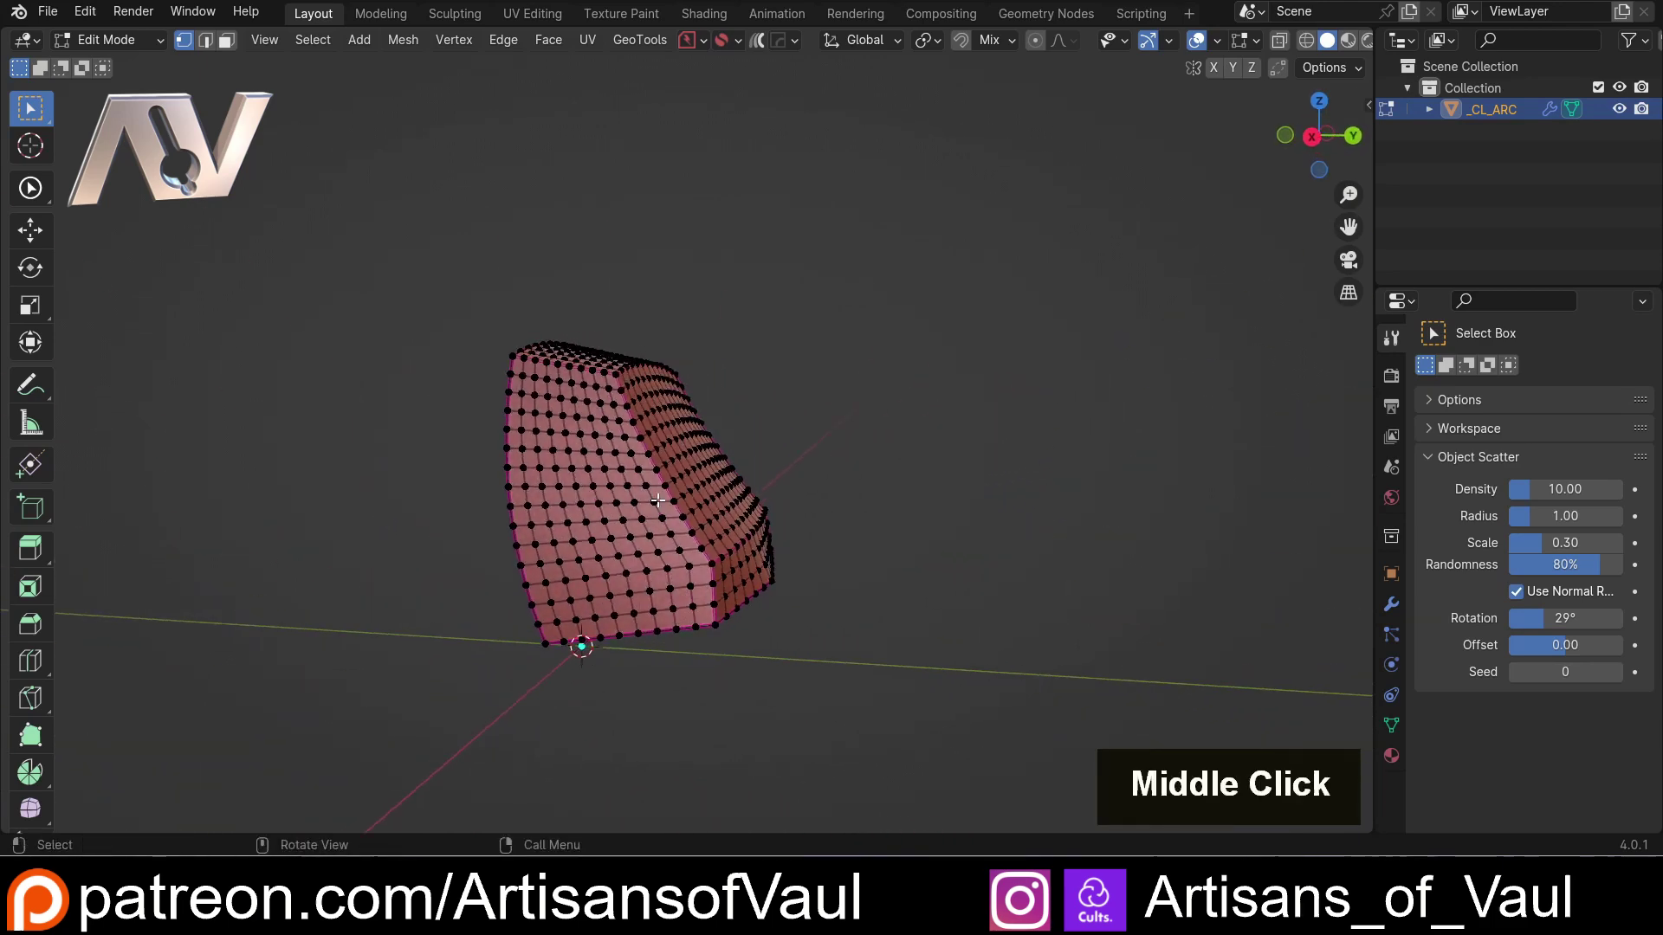
middle_click(749, 484)
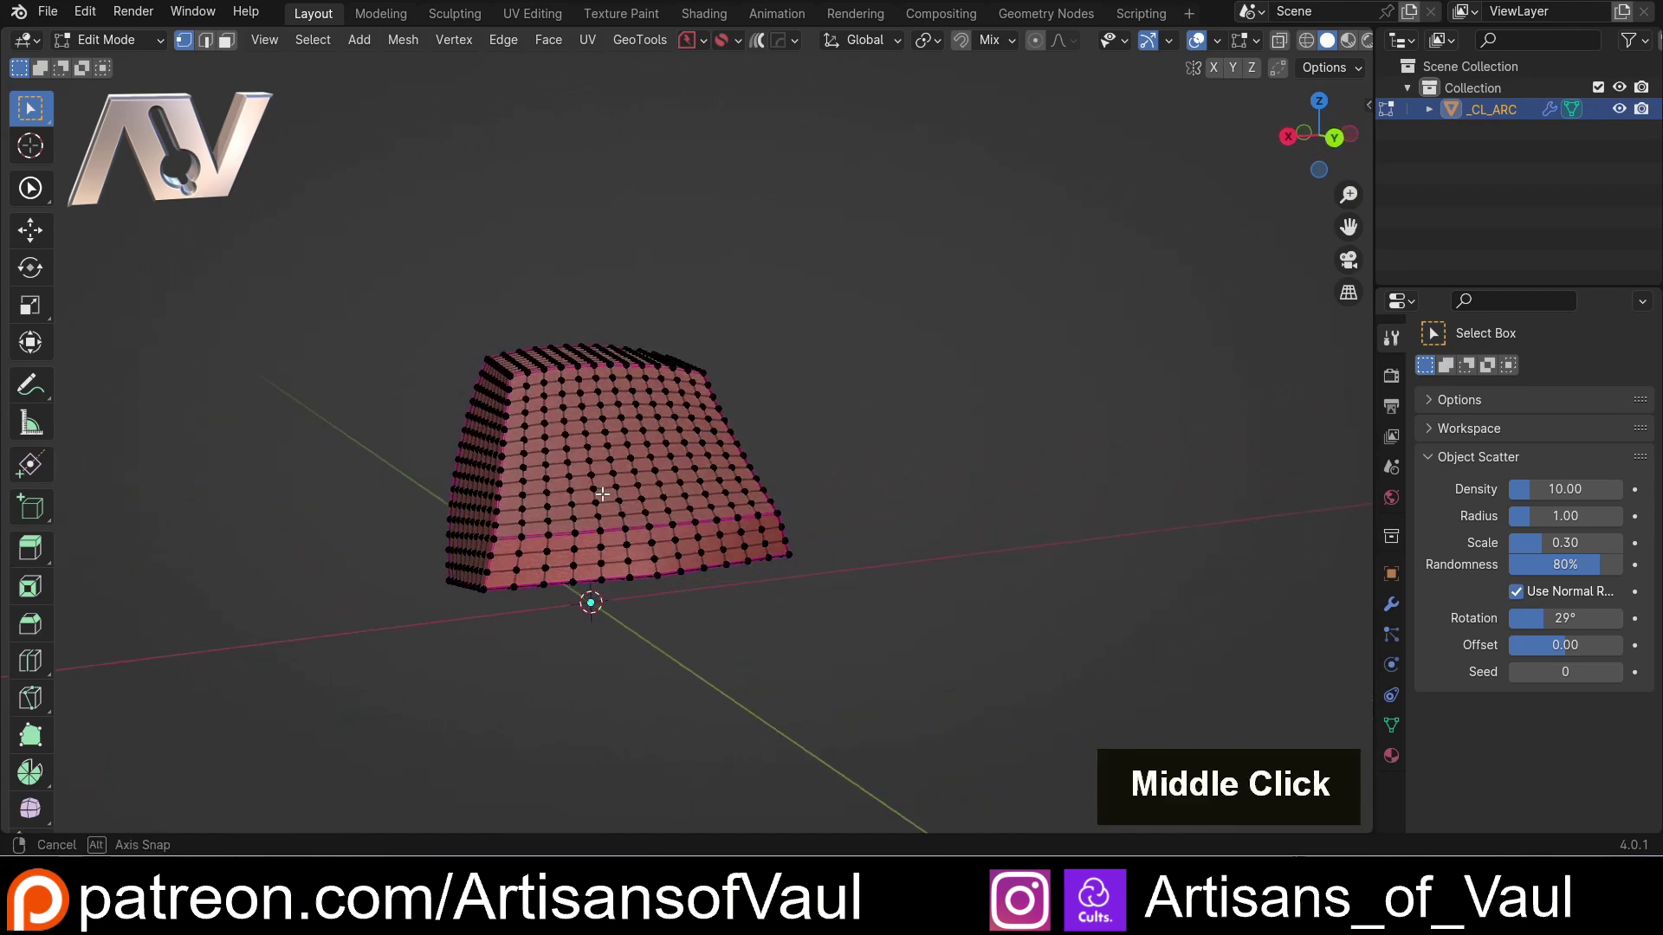
scroll(up, 3)
middle_click(540, 499)
middle_click(647, 524)
middle_click(654, 510)
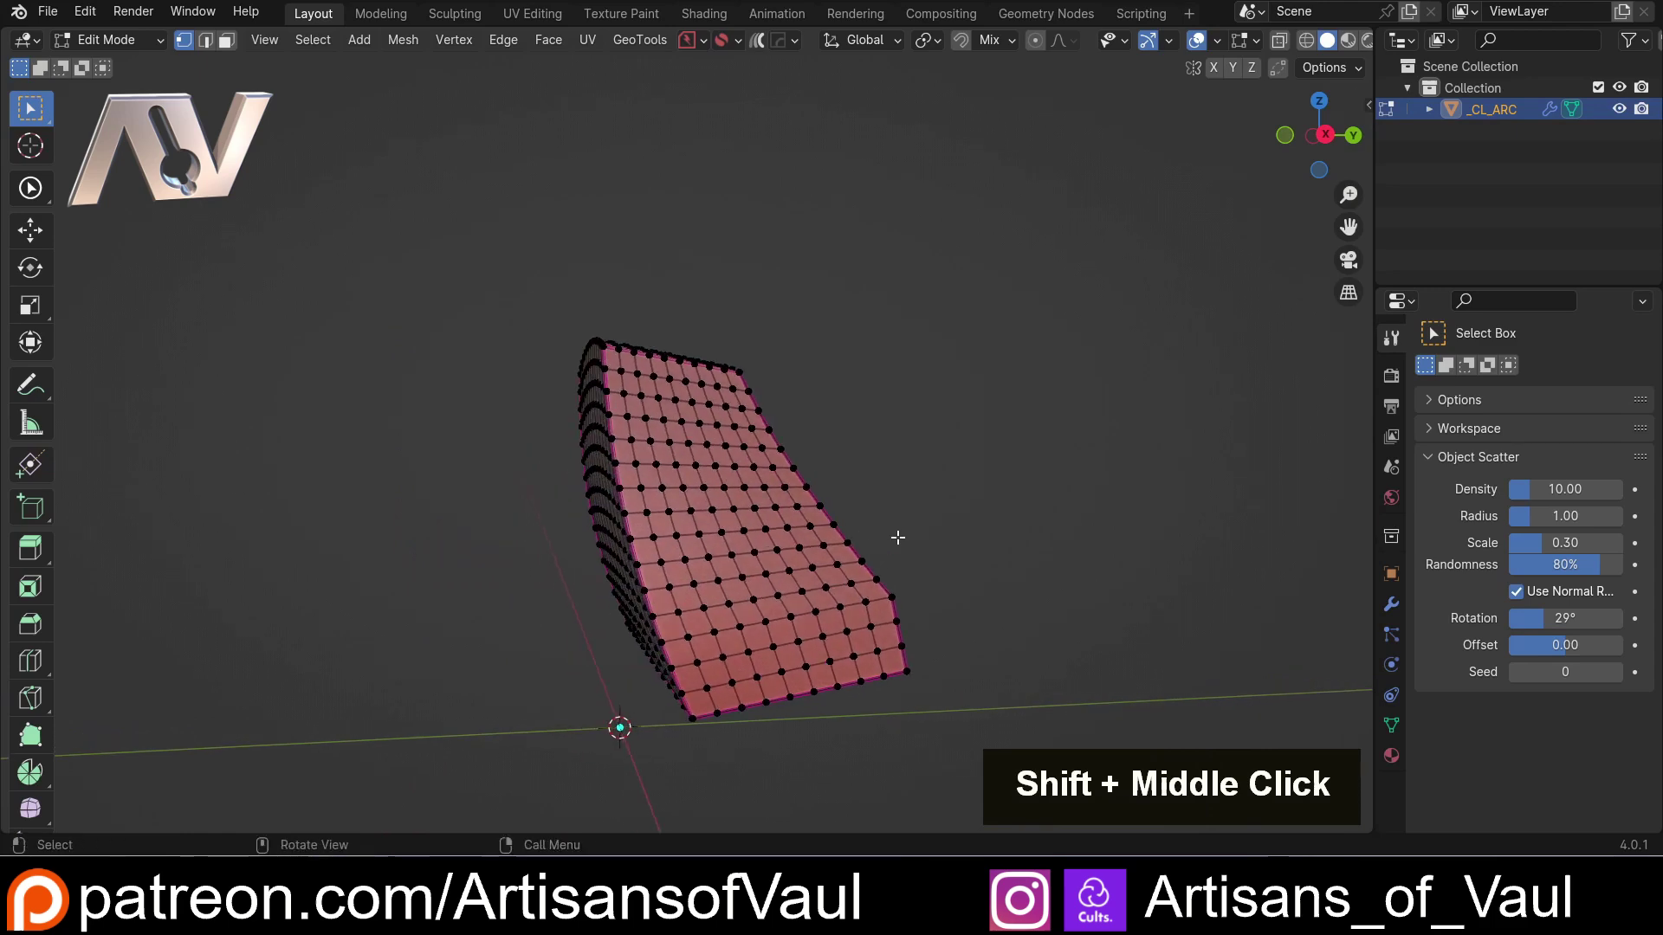
middle_click(843, 543)
middle_click(728, 571)
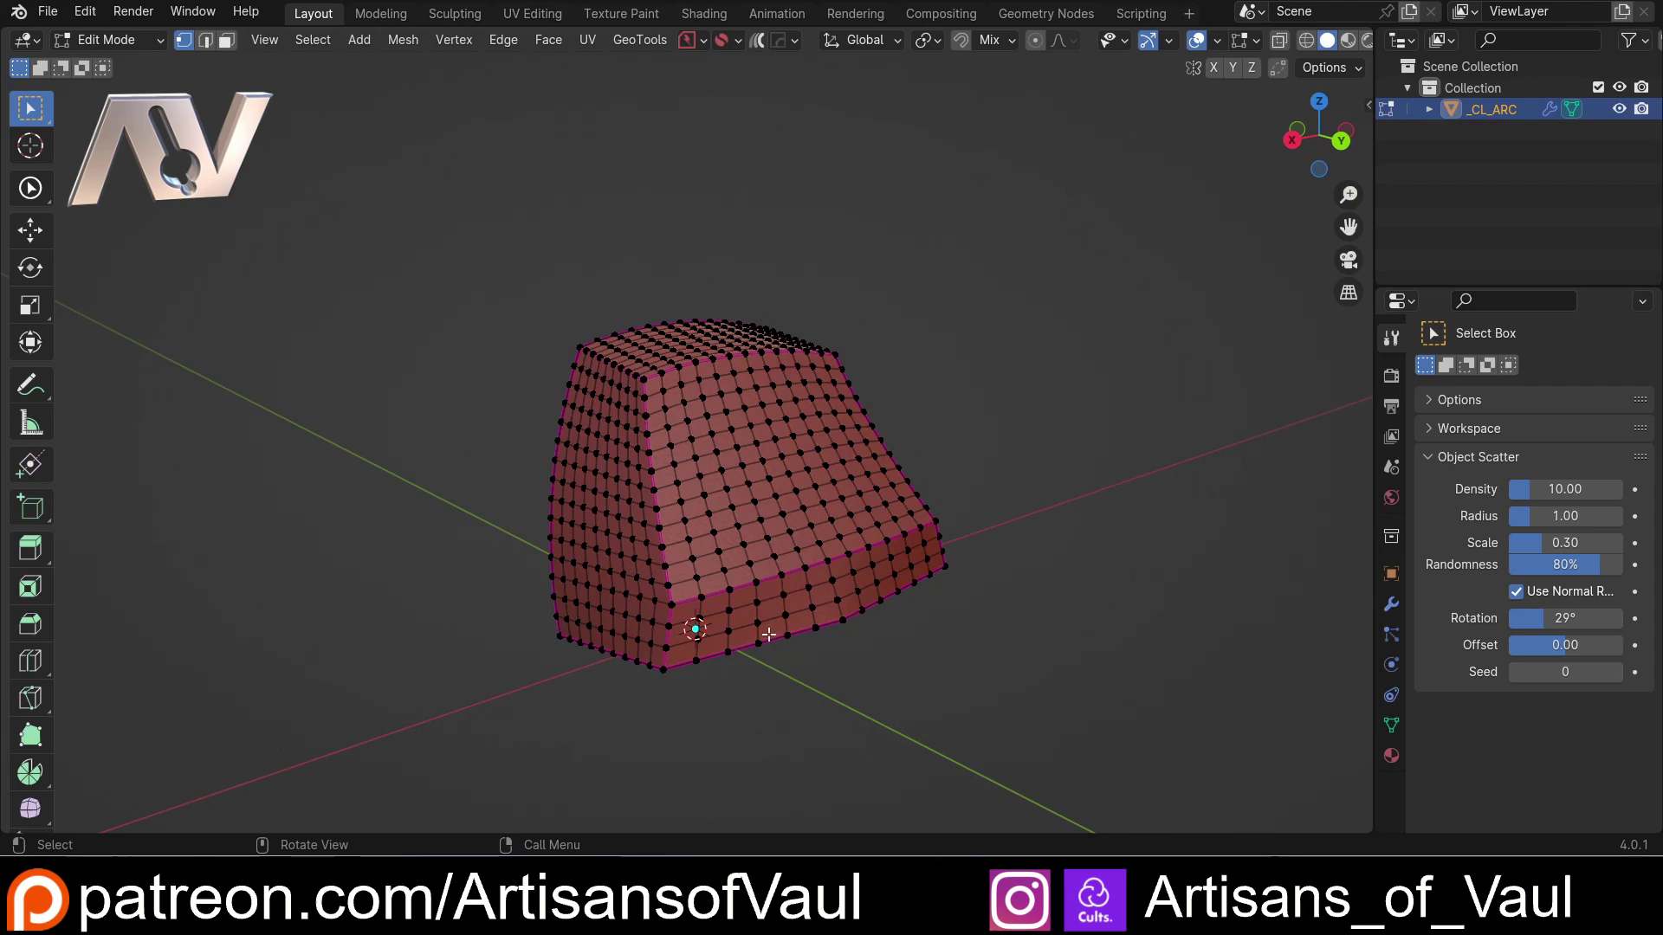
middle_click(667, 566)
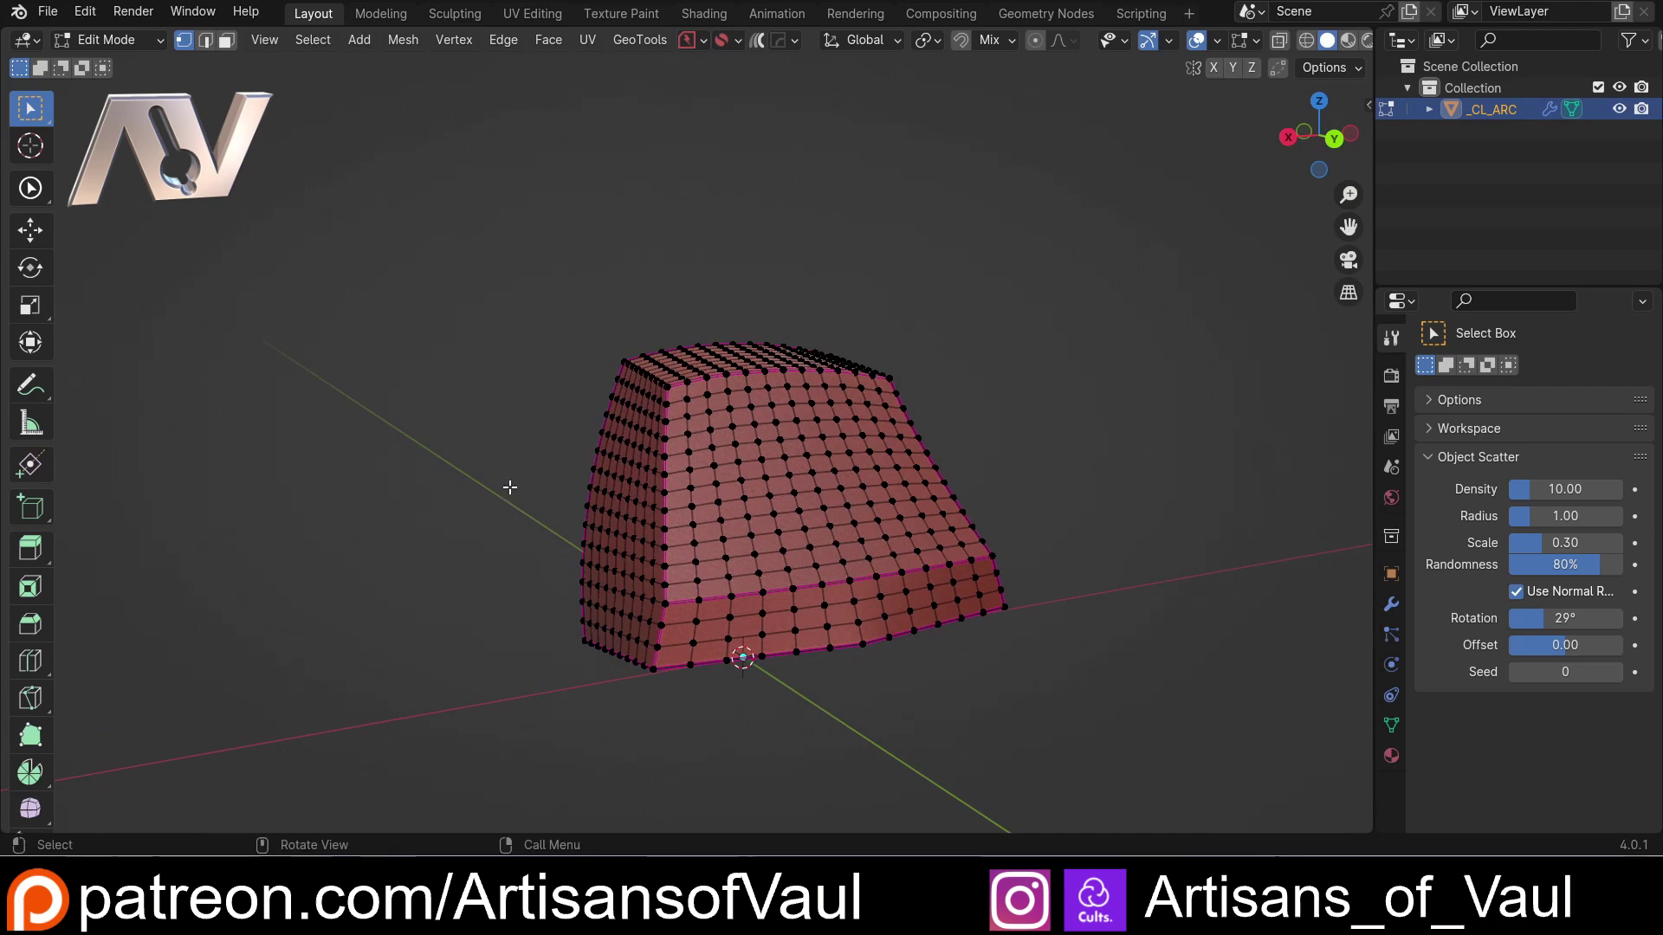
middle_click(544, 471)
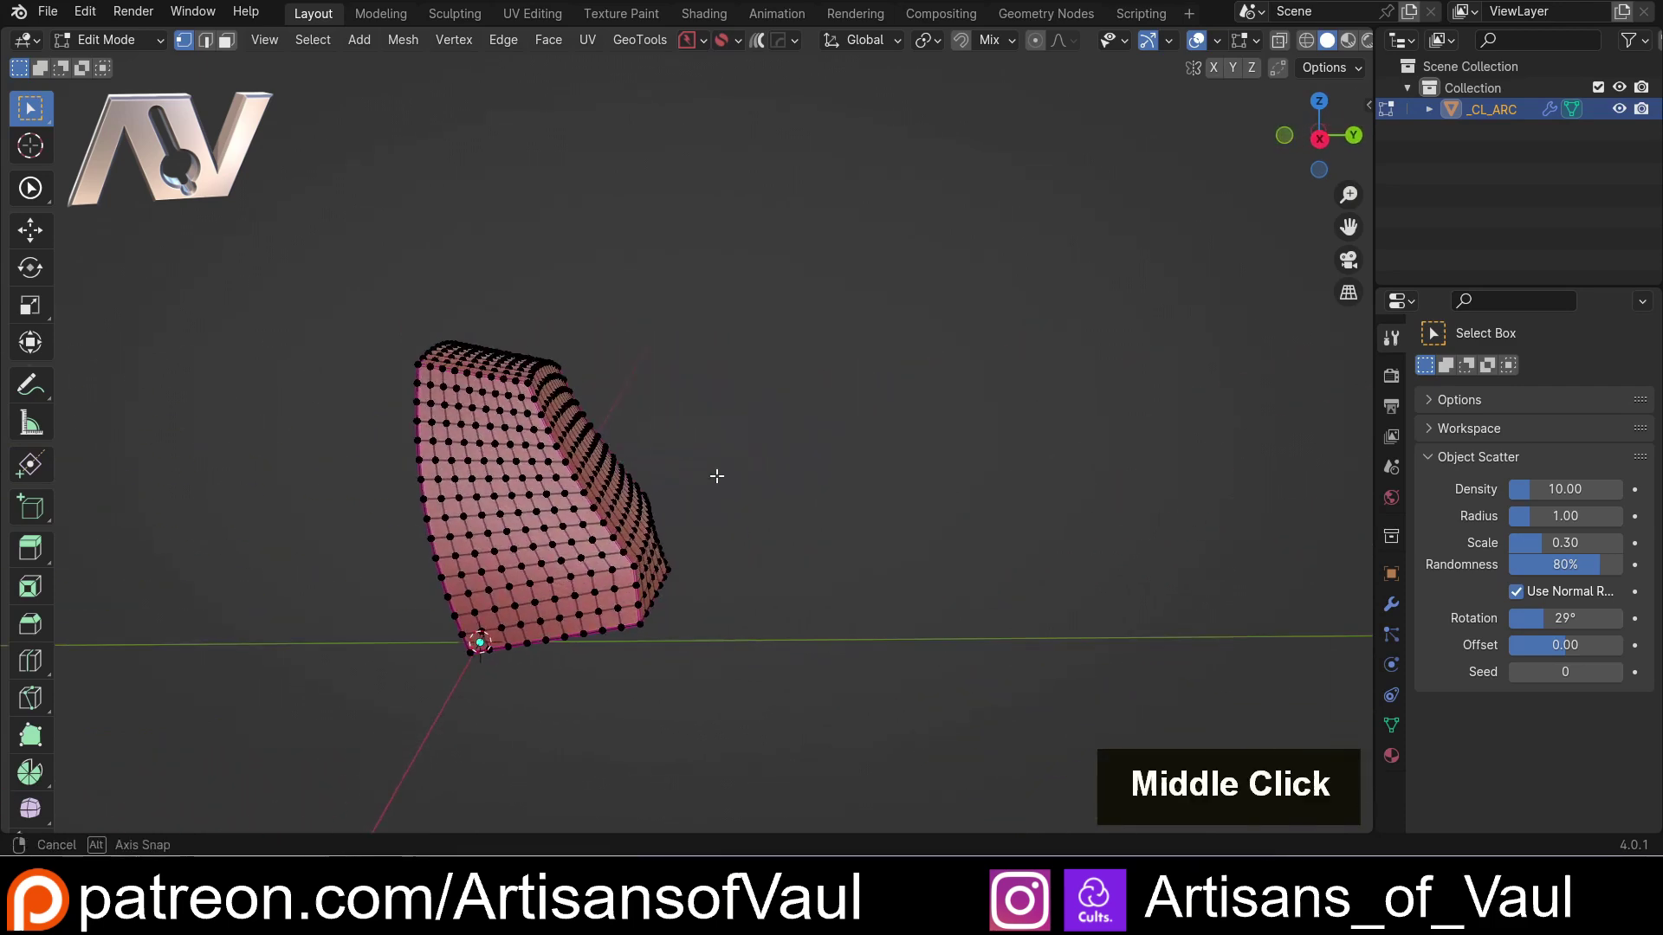
middle_click(579, 457)
scroll(up, 3)
middle_click(714, 472)
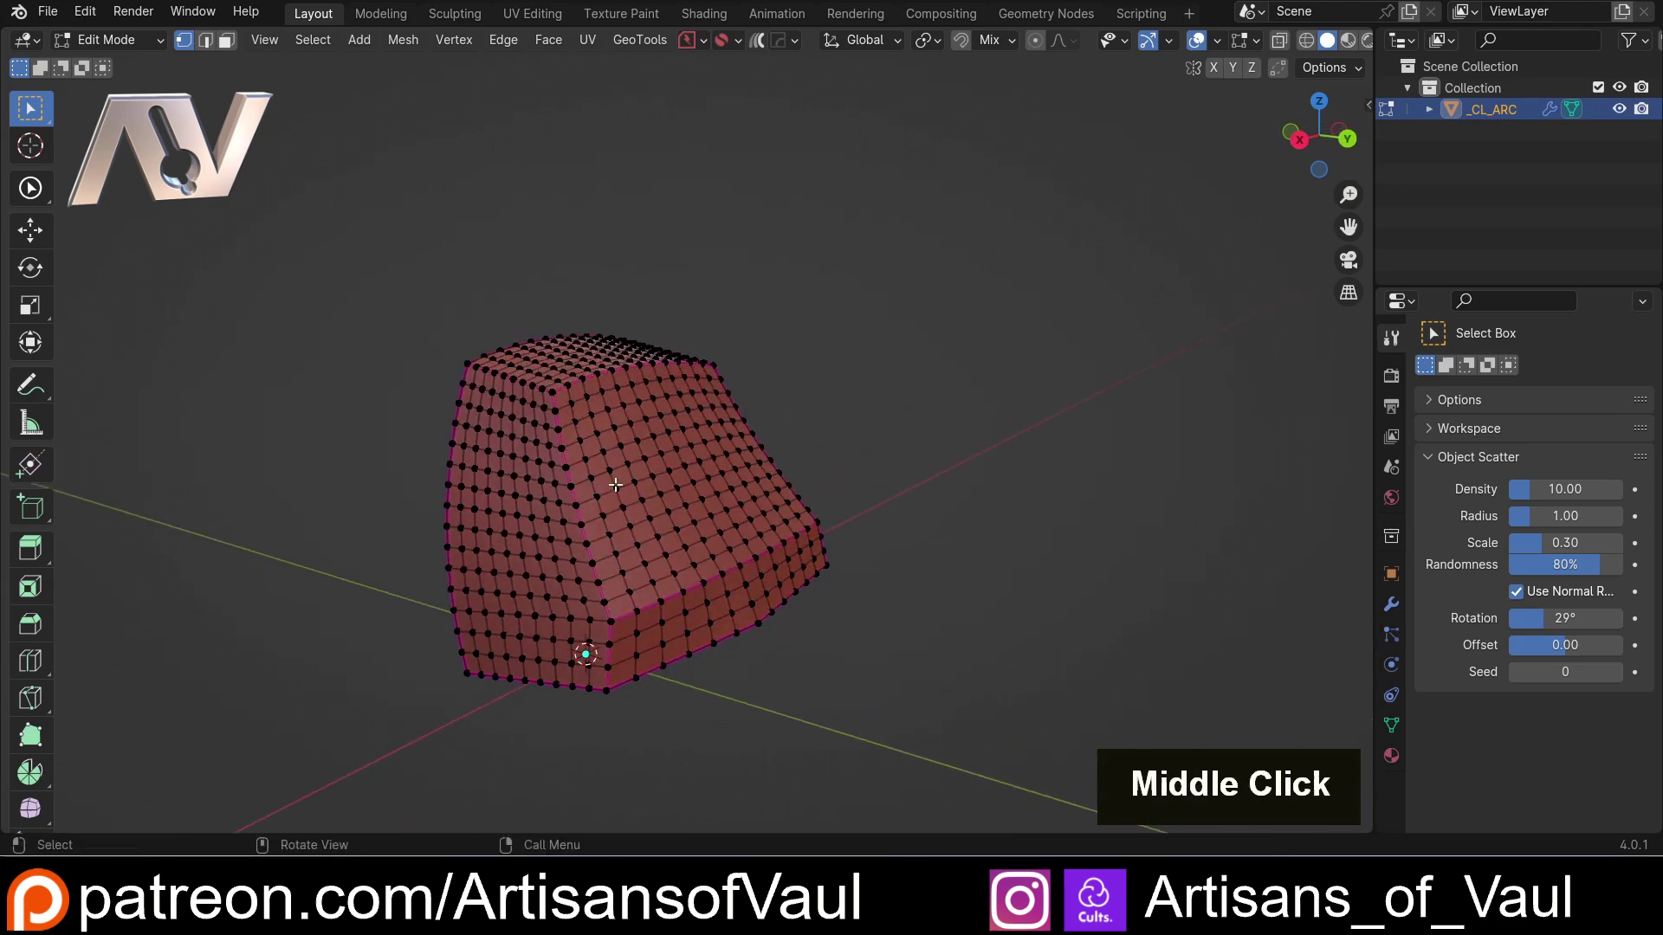
scroll(down, 3)
scroll(up, 3)
- Return to Object Mode and view the whole shell, ready to move it aside
key(Tab)
middle_click(640, 438)
scroll(down, 3)
middle_click(734, 437)
- Move the shell off to the left along the Y axis and look over the cleared scene
key(y)
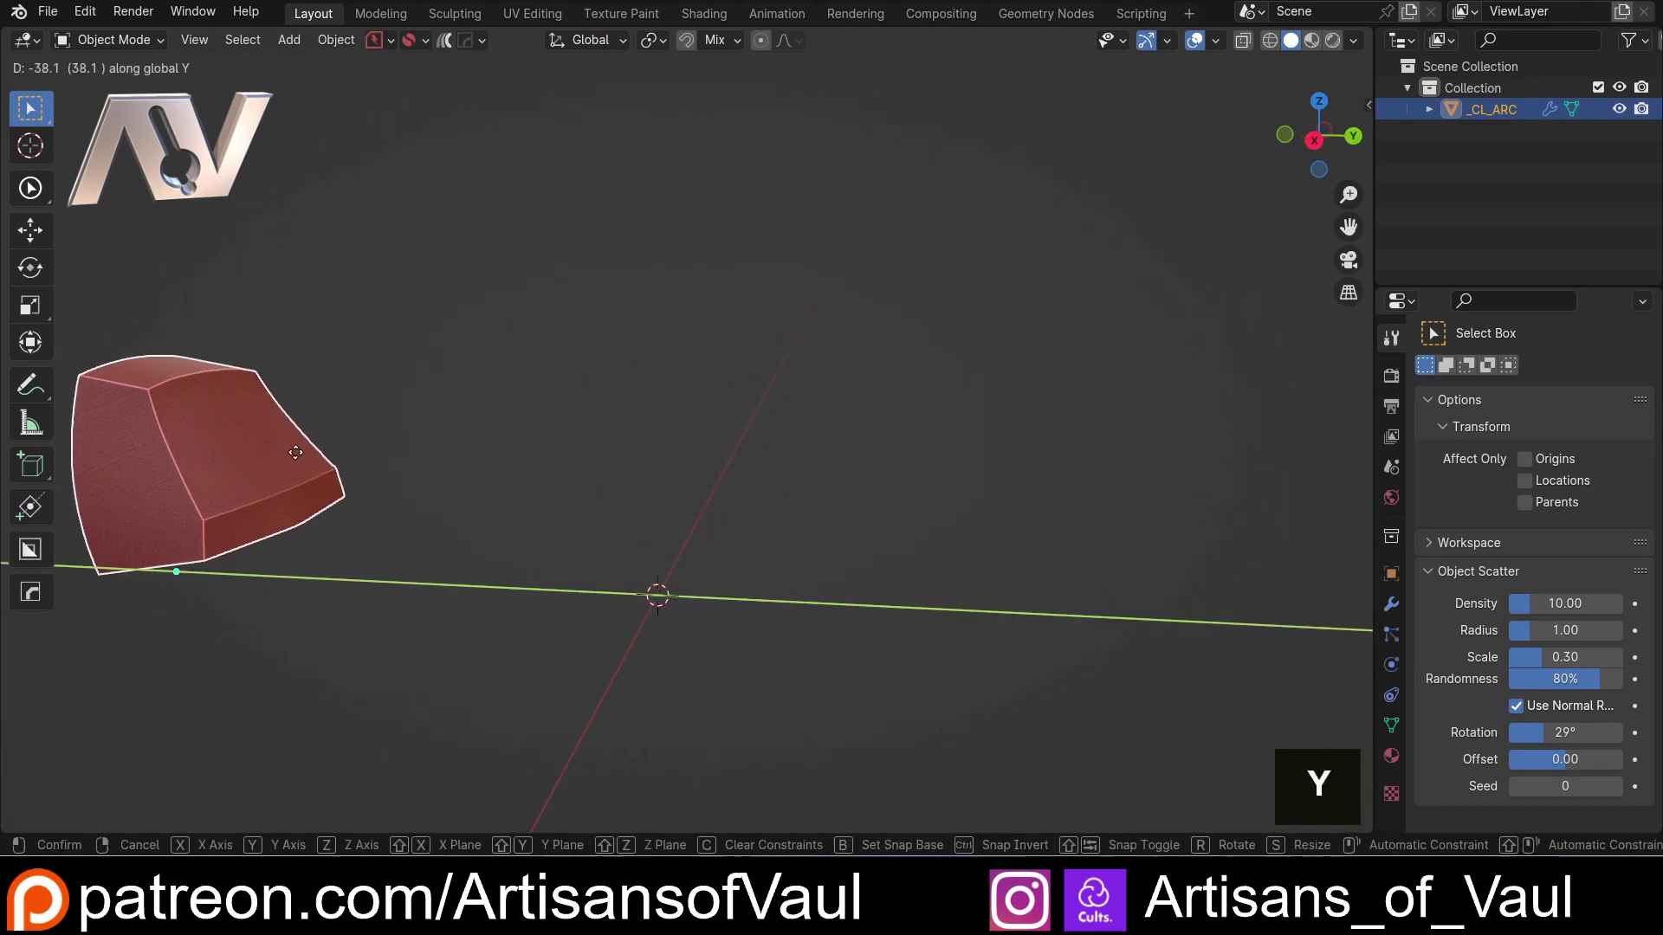
click(260, 459)
middle_click(521, 469)
middle_click(794, 481)
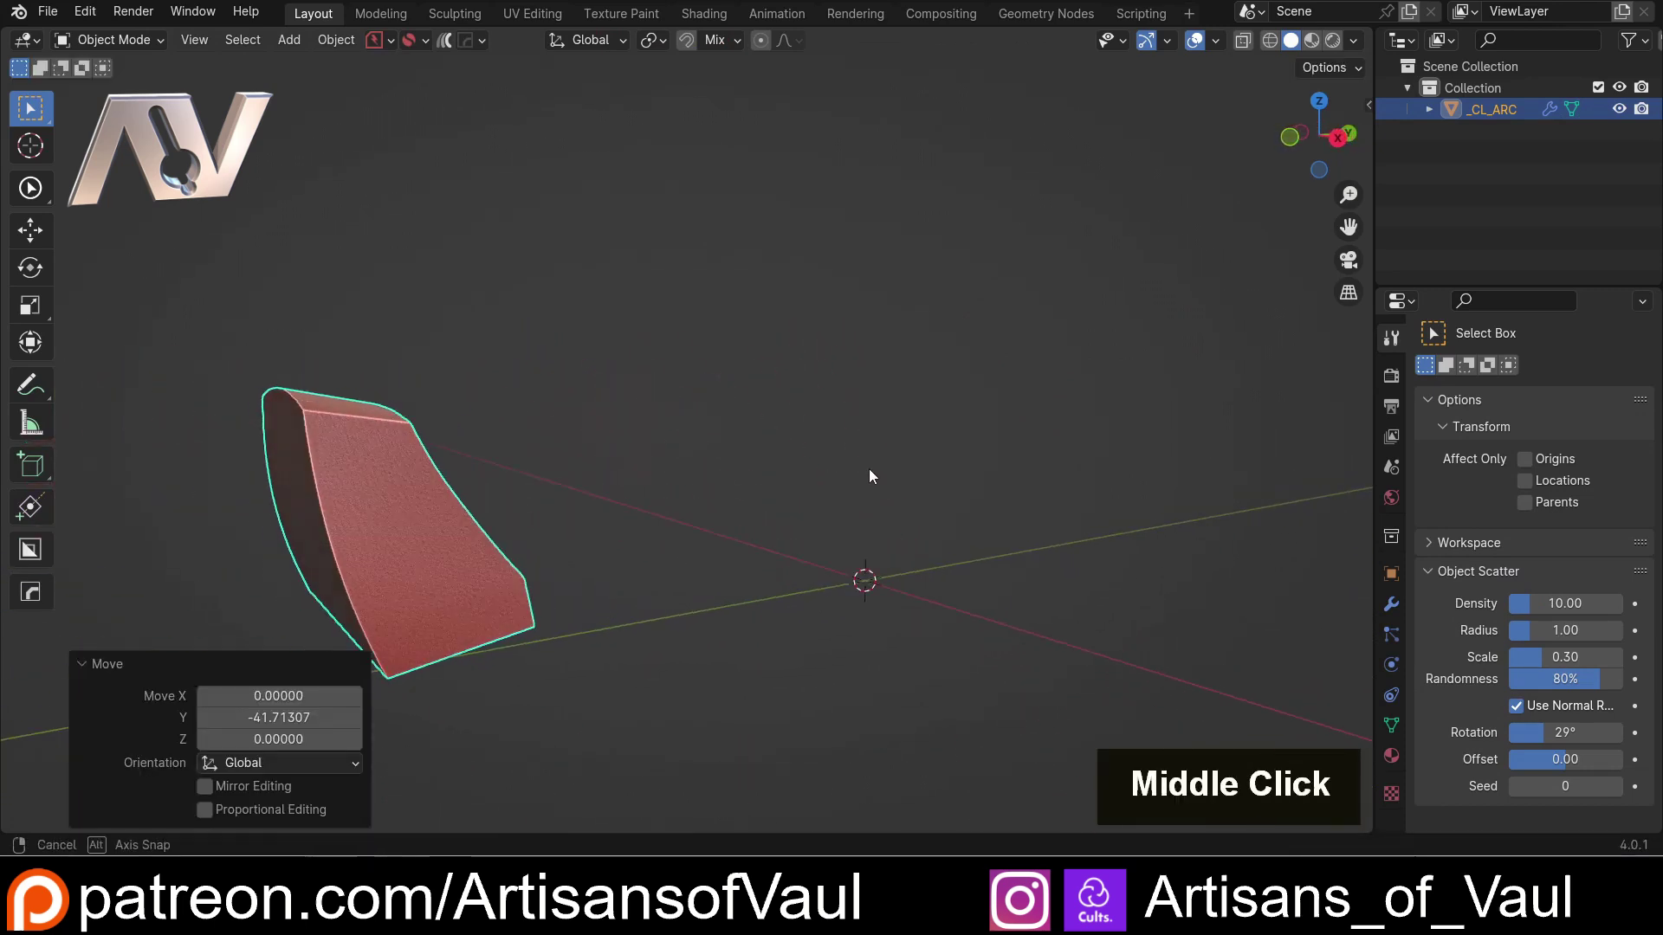
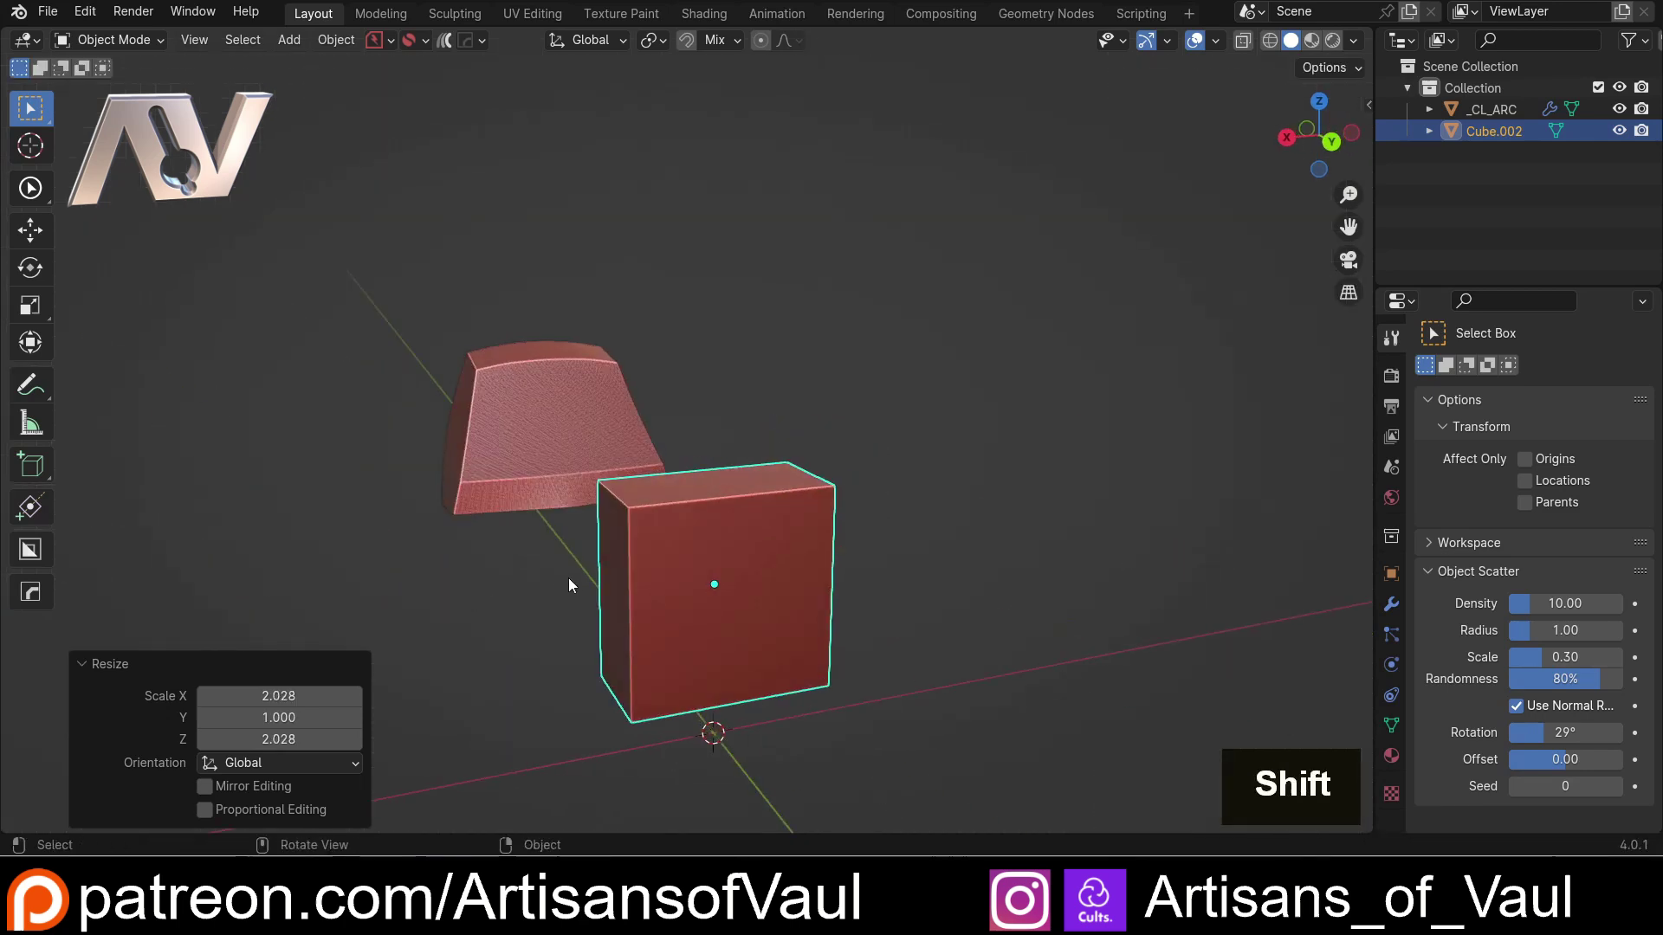
- Scale the new cube into a tall block, give it Subdivision Surface smoothing and edit it in front view
key(s)
key(x)
click(489, 586)
middle_click(718, 626)
key(ctrl+a)
click(702, 625)
middle_click(609, 600)
click(1333, 147)
scroll(up, 3)
key(Tab)
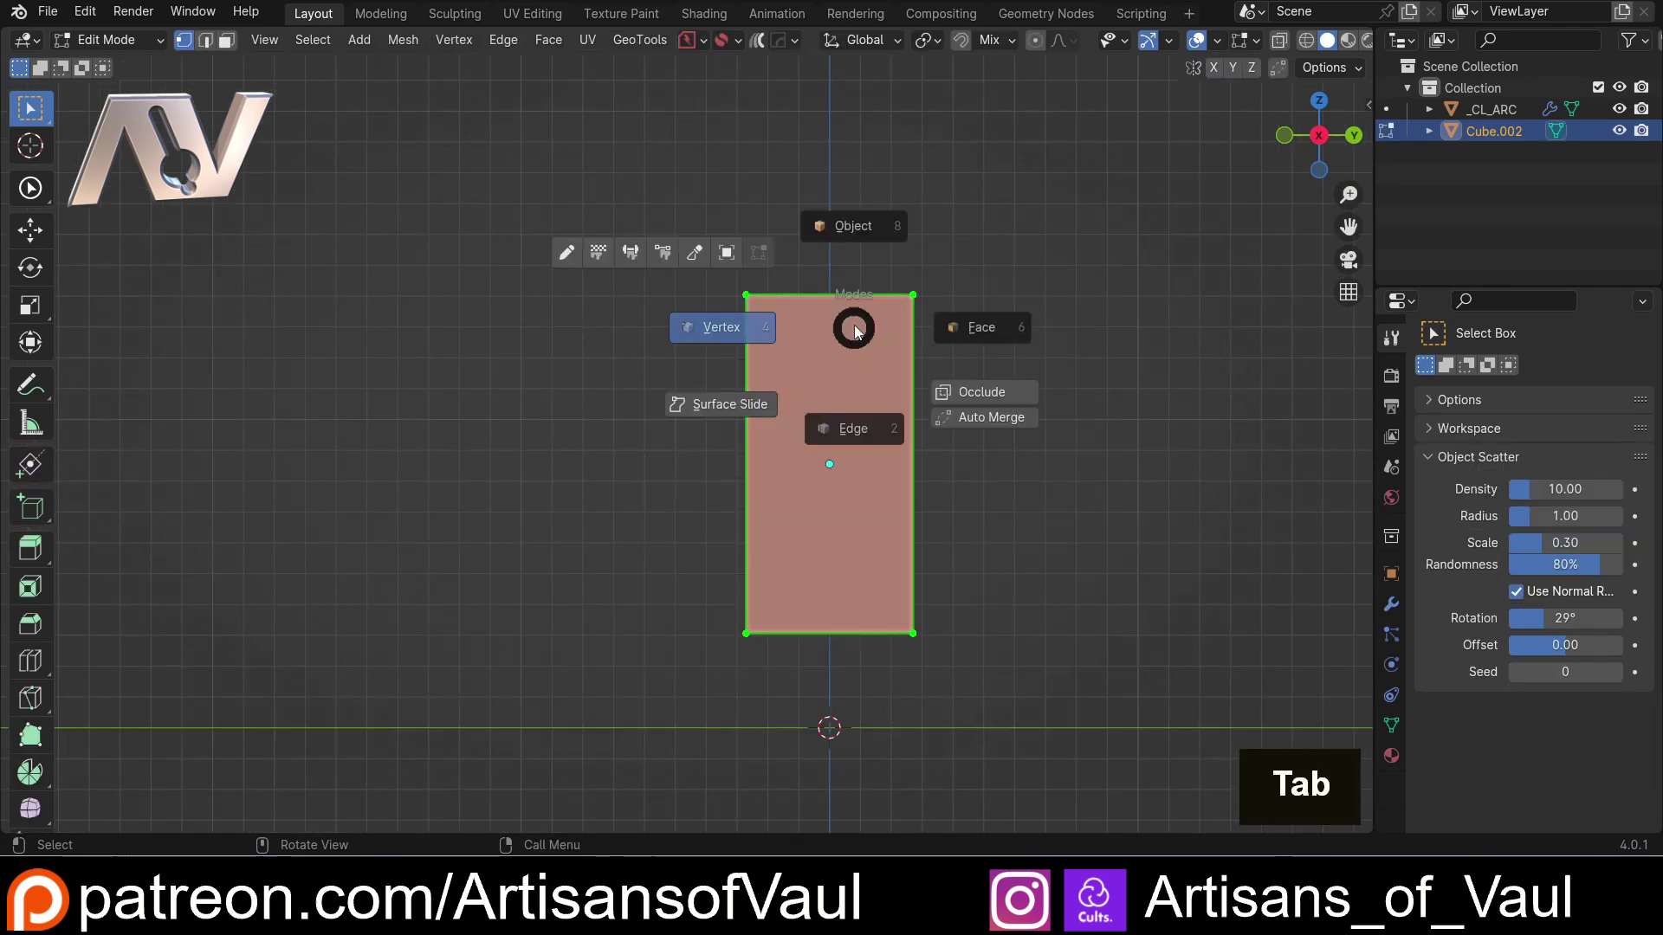
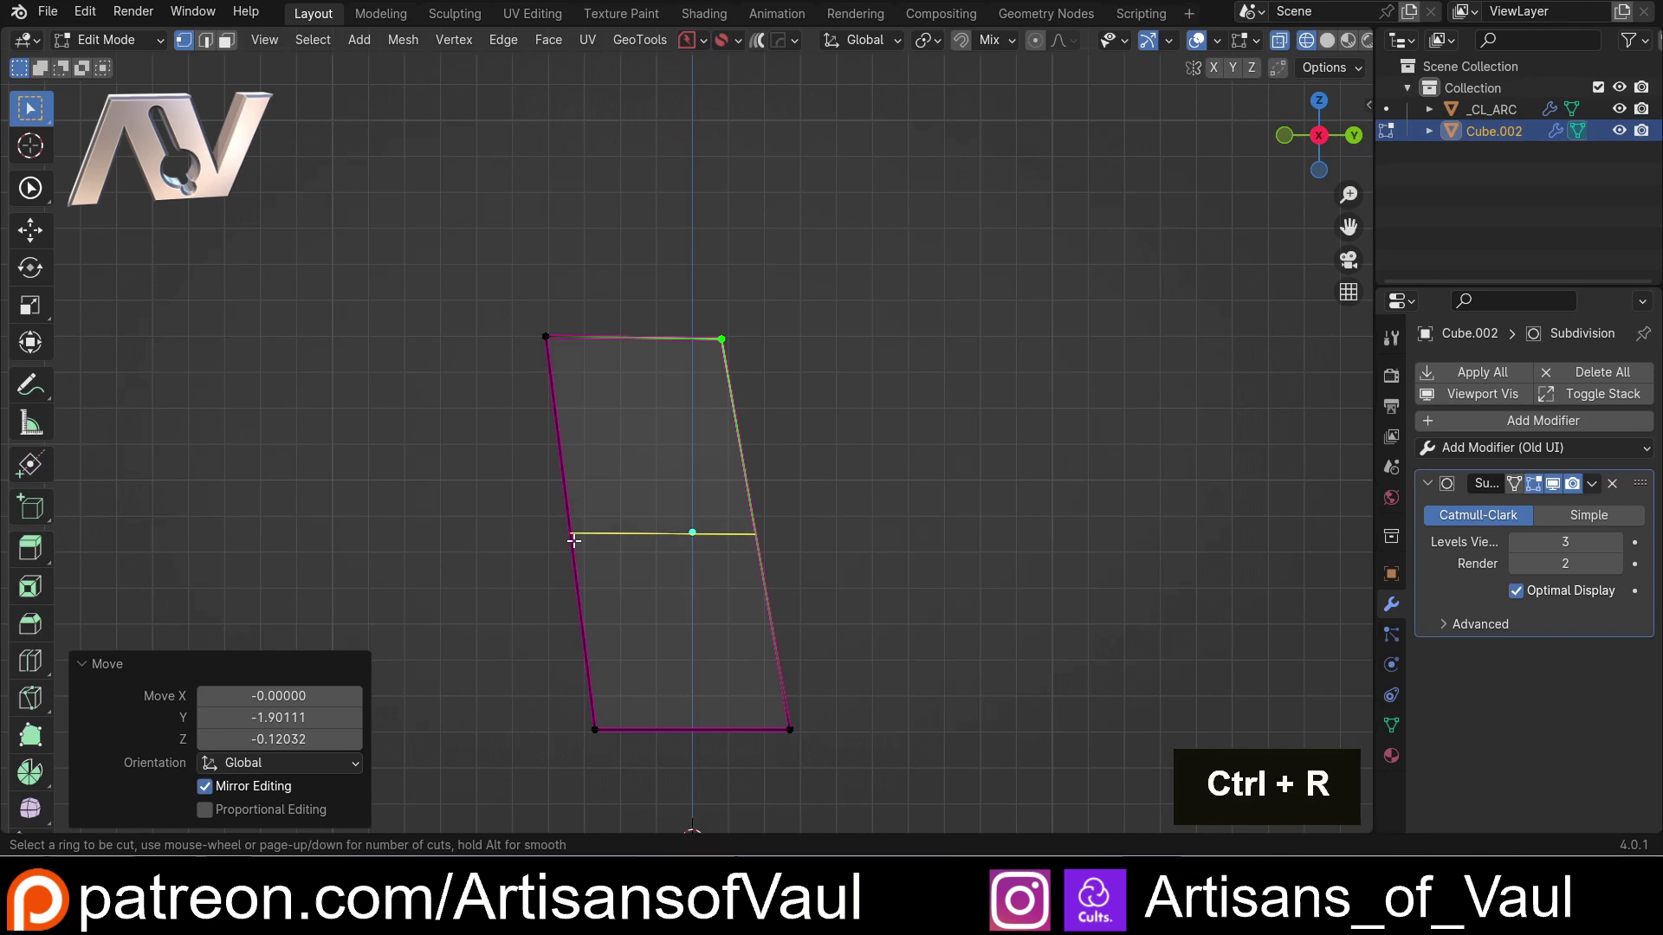
- Loop-cut the block across the middle and raise its top into a curved, slanted keycap profile
click(576, 536)
key(Escape)
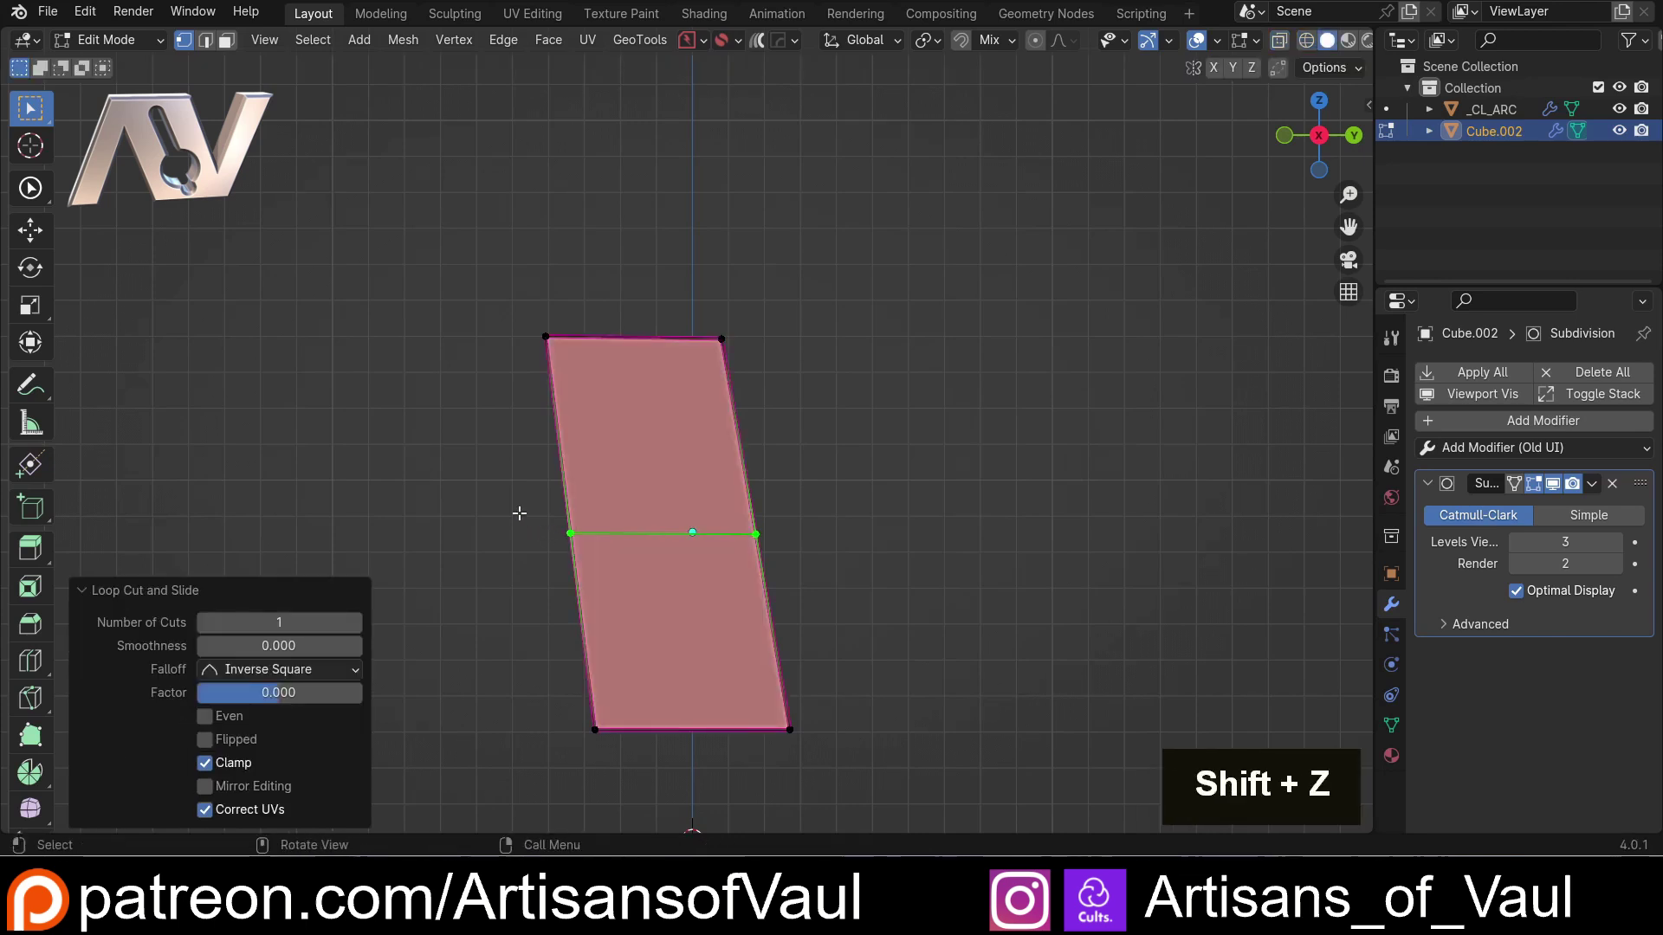
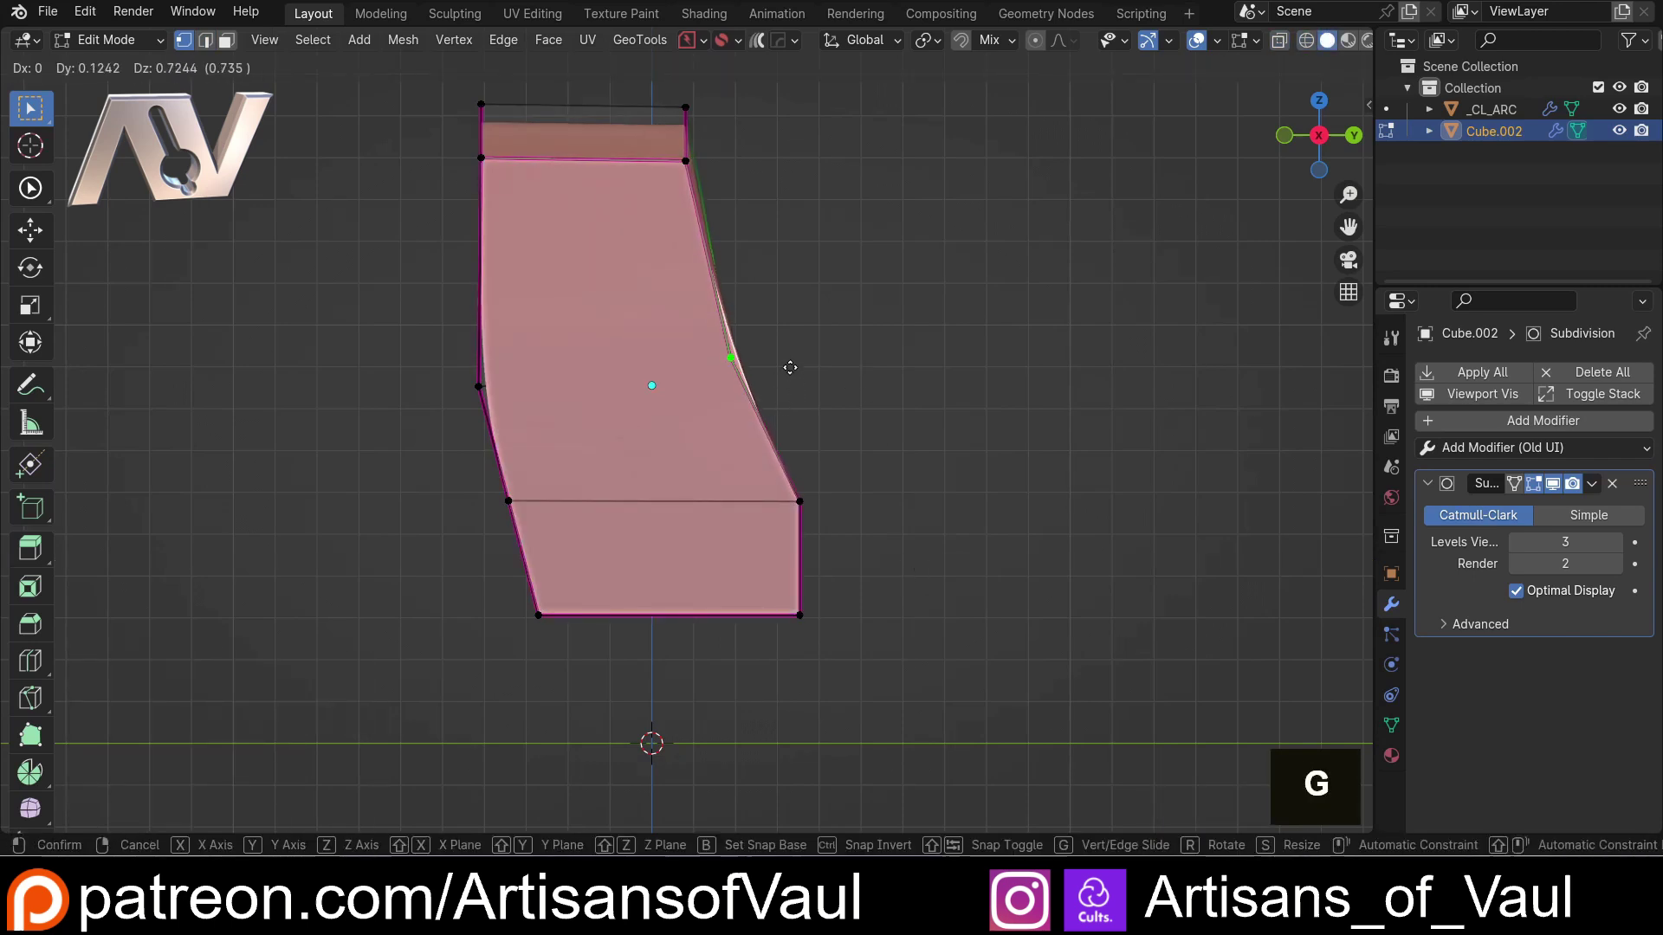
click(793, 361)
key(Tab)
middle_click(837, 355)
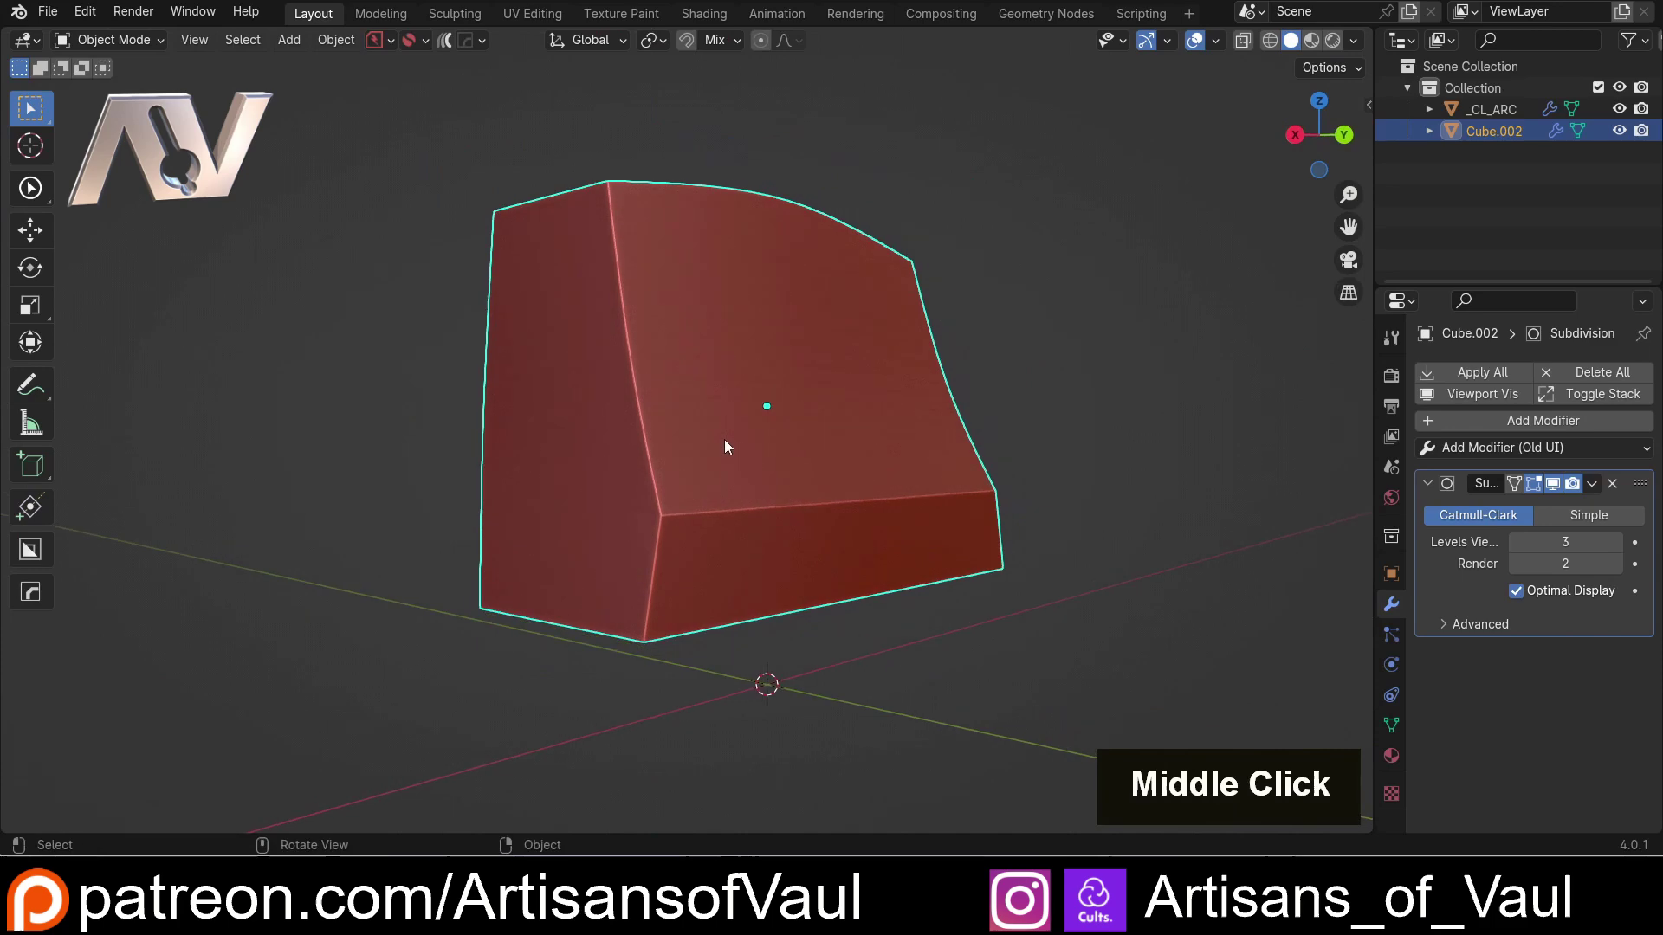
- Apply the Subdivision modifier so the smoothing becomes real dense quad geometry
click(1594, 487)
key(Tab)
middle_click(746, 500)
click(458, 536)
middle_click(604, 568)
scroll(up, 3)
key(Tab)
click(740, 562)
- Inspect the resulting dense quad mesh in Edit Mode, picking individual faces
scroll(up, 3)
middle_click(762, 566)
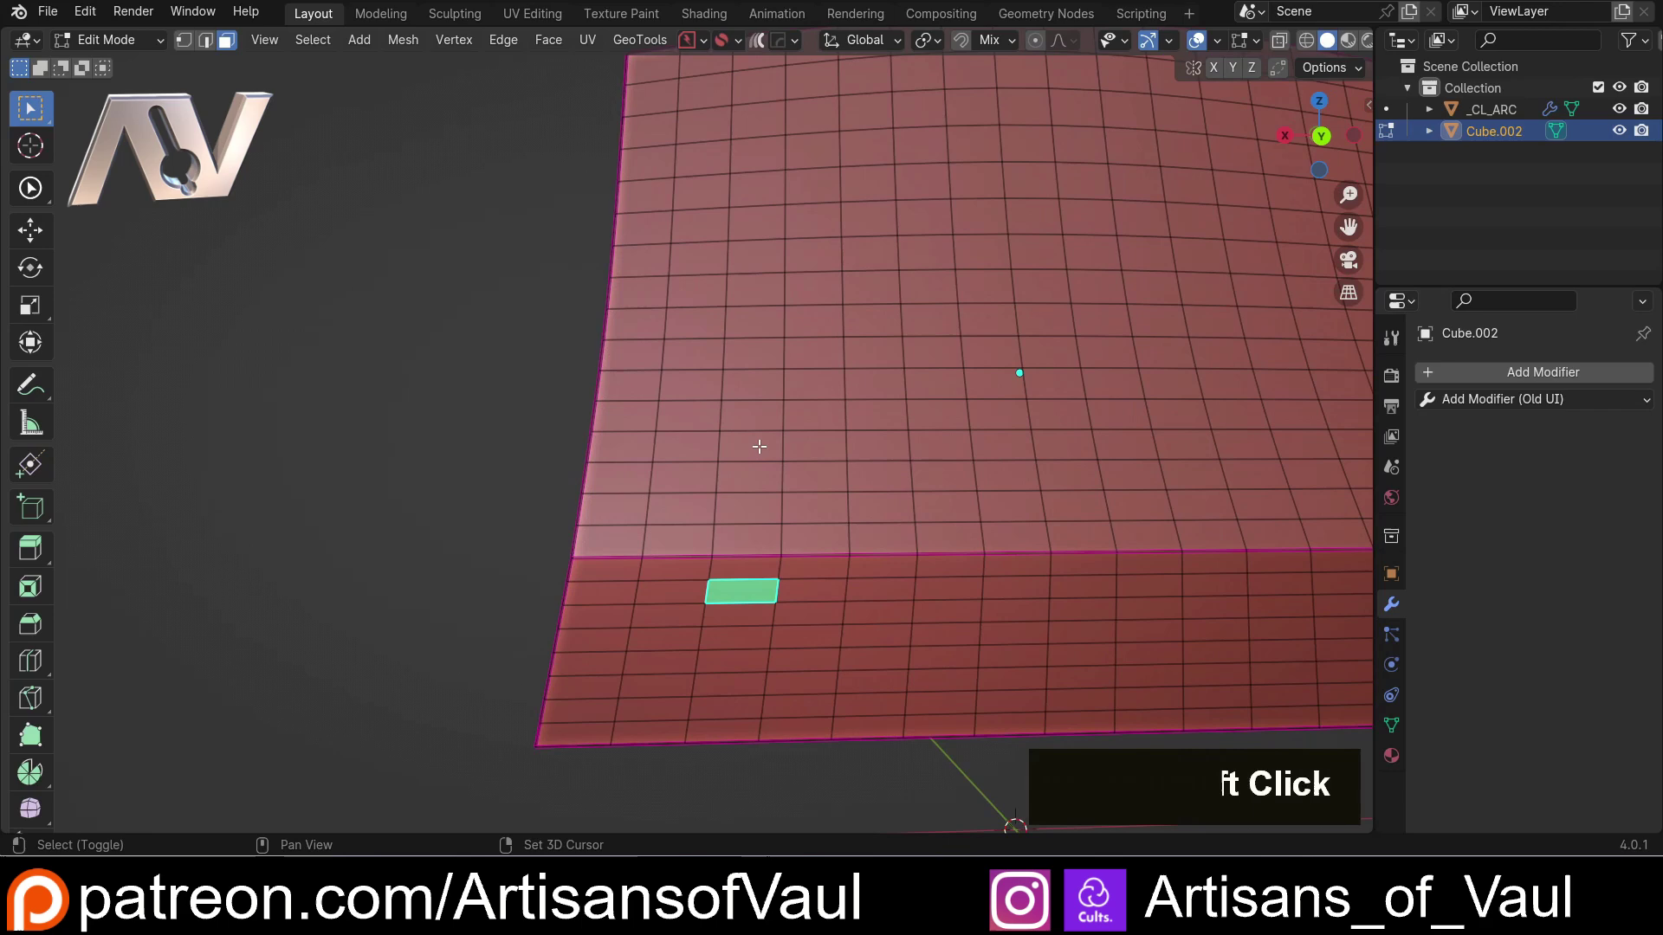
click(733, 627)
click(473, 498)
scroll(down, 3)
middle_click(554, 479)
scroll(down, 3)
middle_click(487, 497)
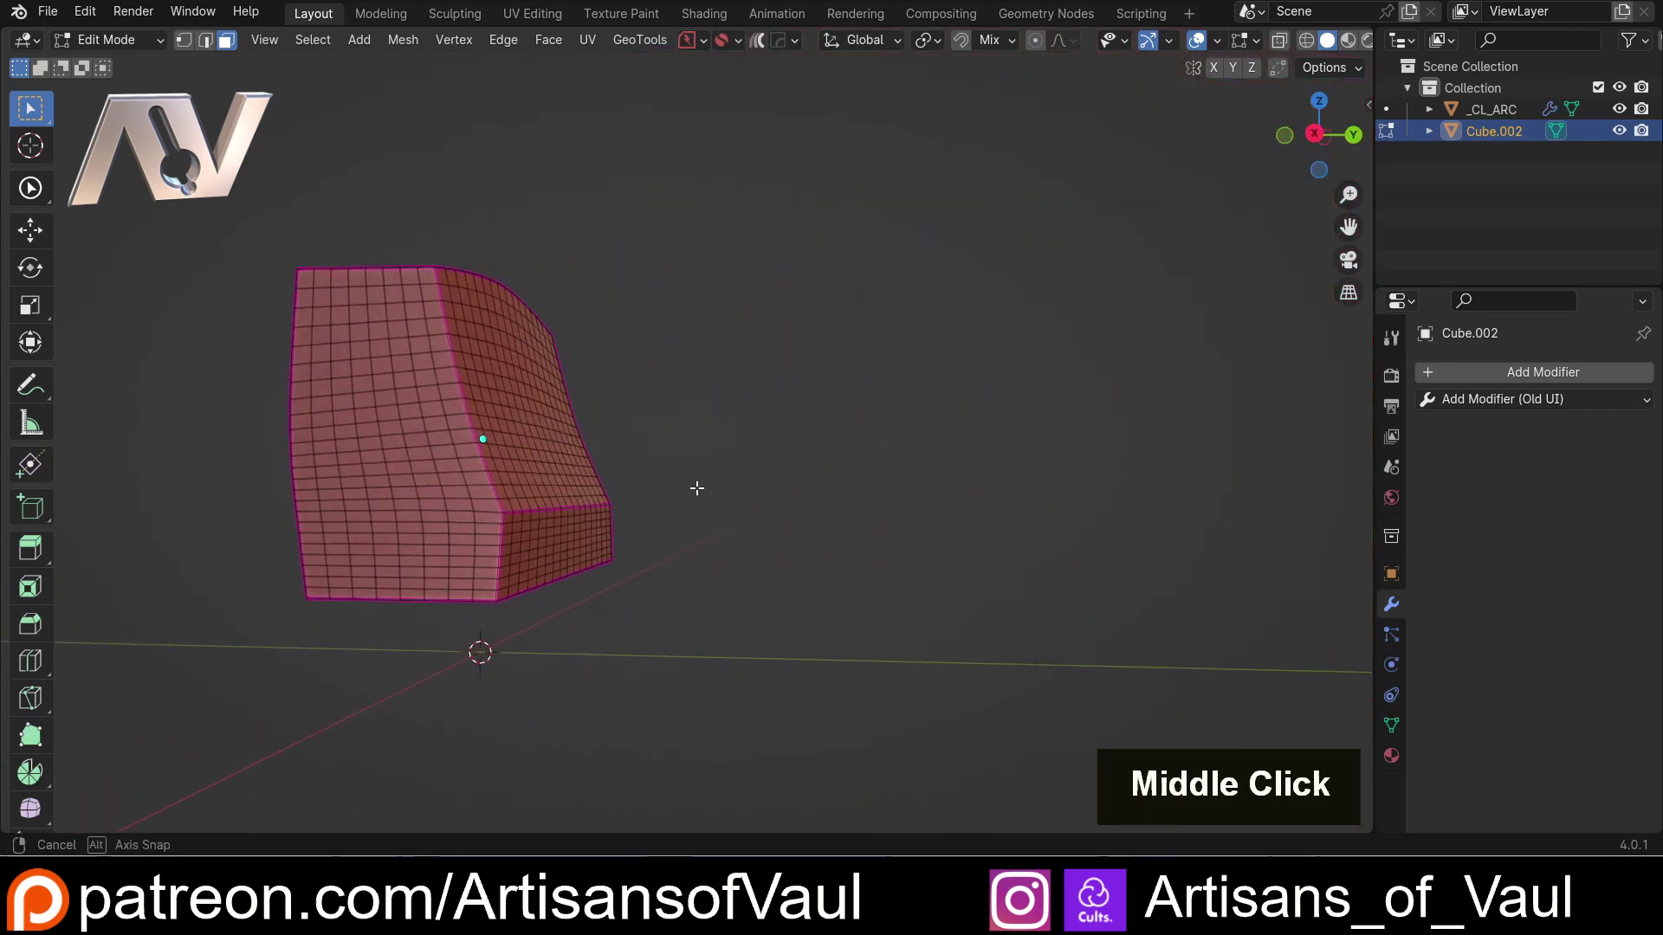
middle_click(550, 489)
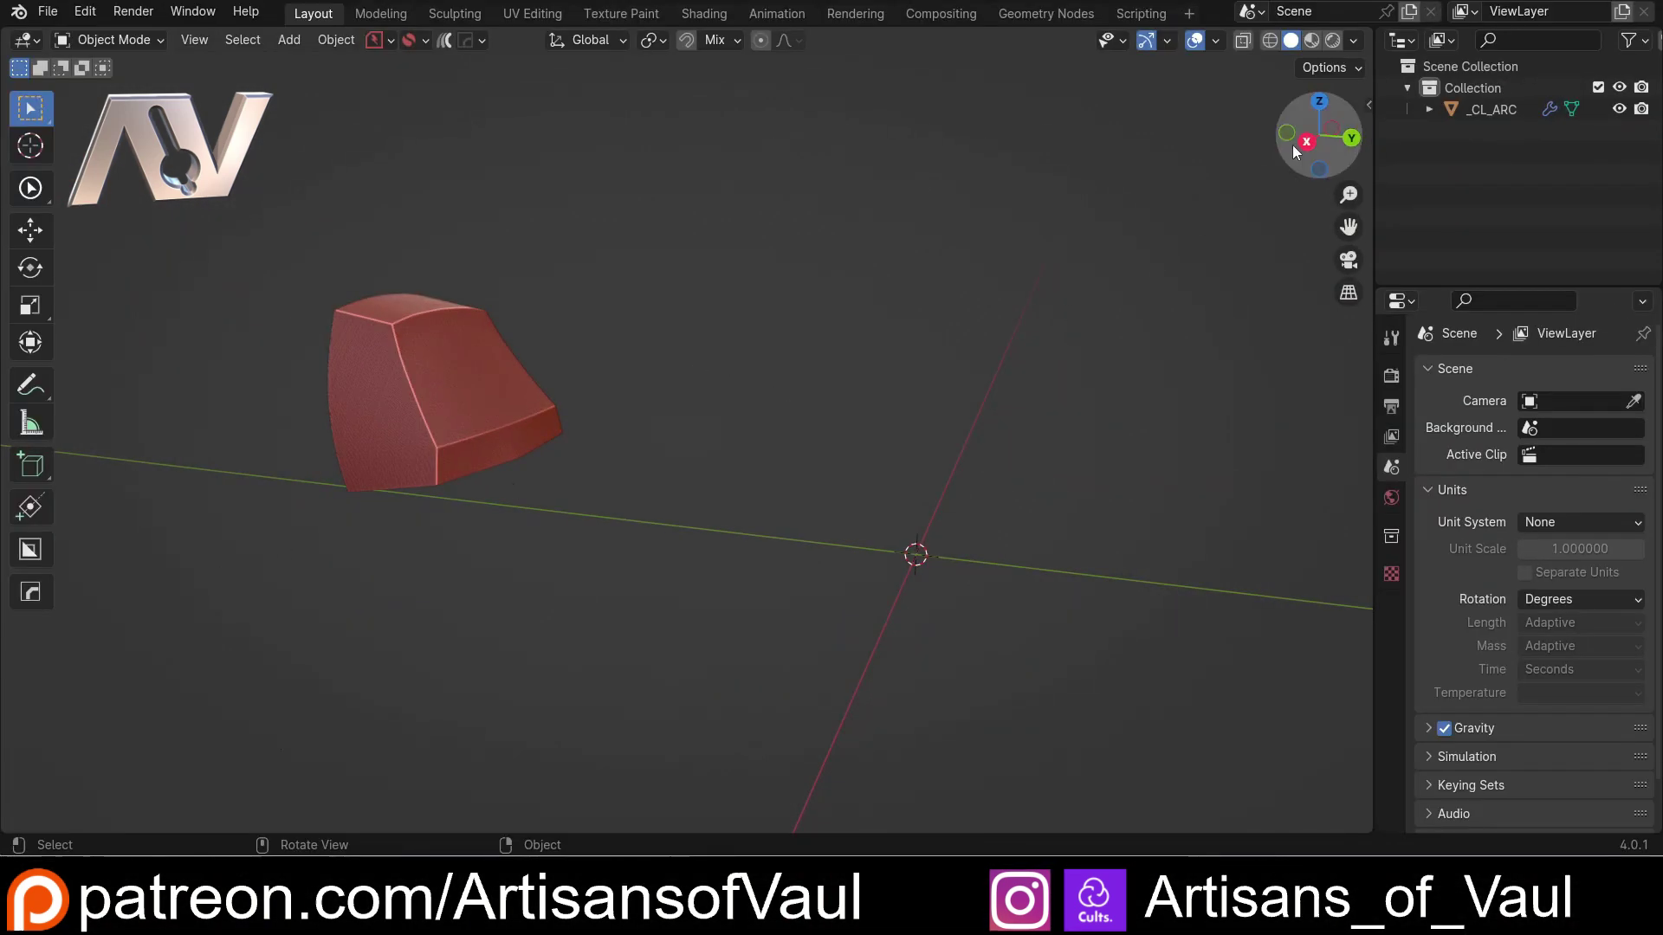
middle_click(388, 439)
middle_click(398, 453)
middle_click(502, 467)
scroll(up, 3)
click(1361, 141)
scroll(down, 3)
middle_click(836, 509)
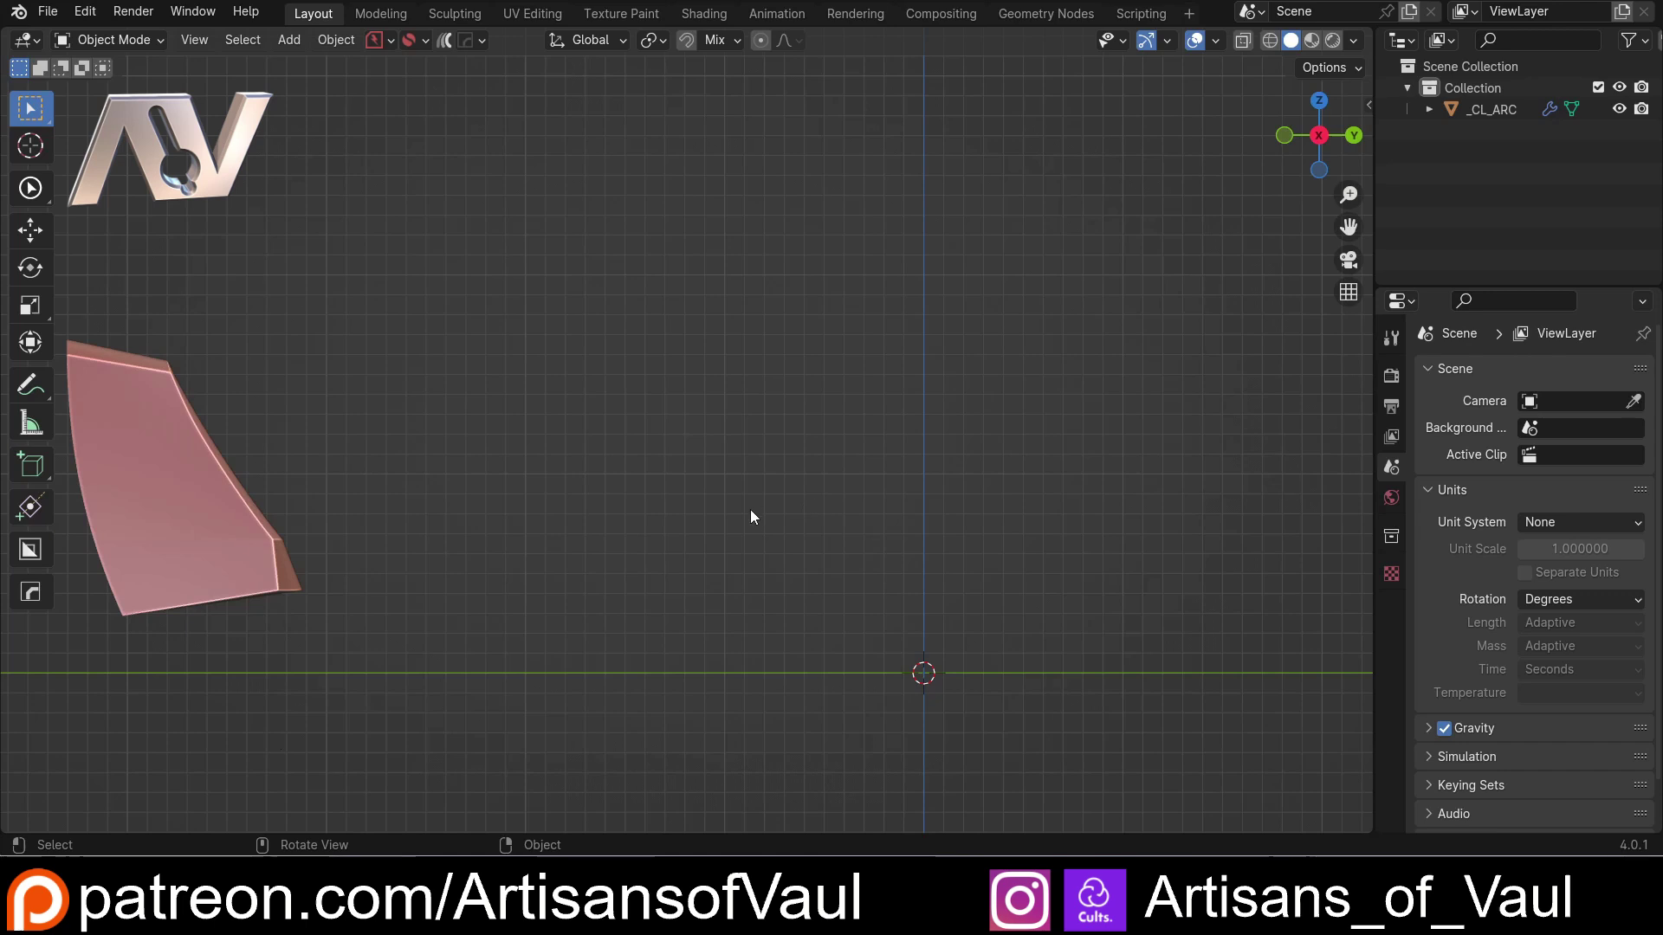
middle_click(409, 570)
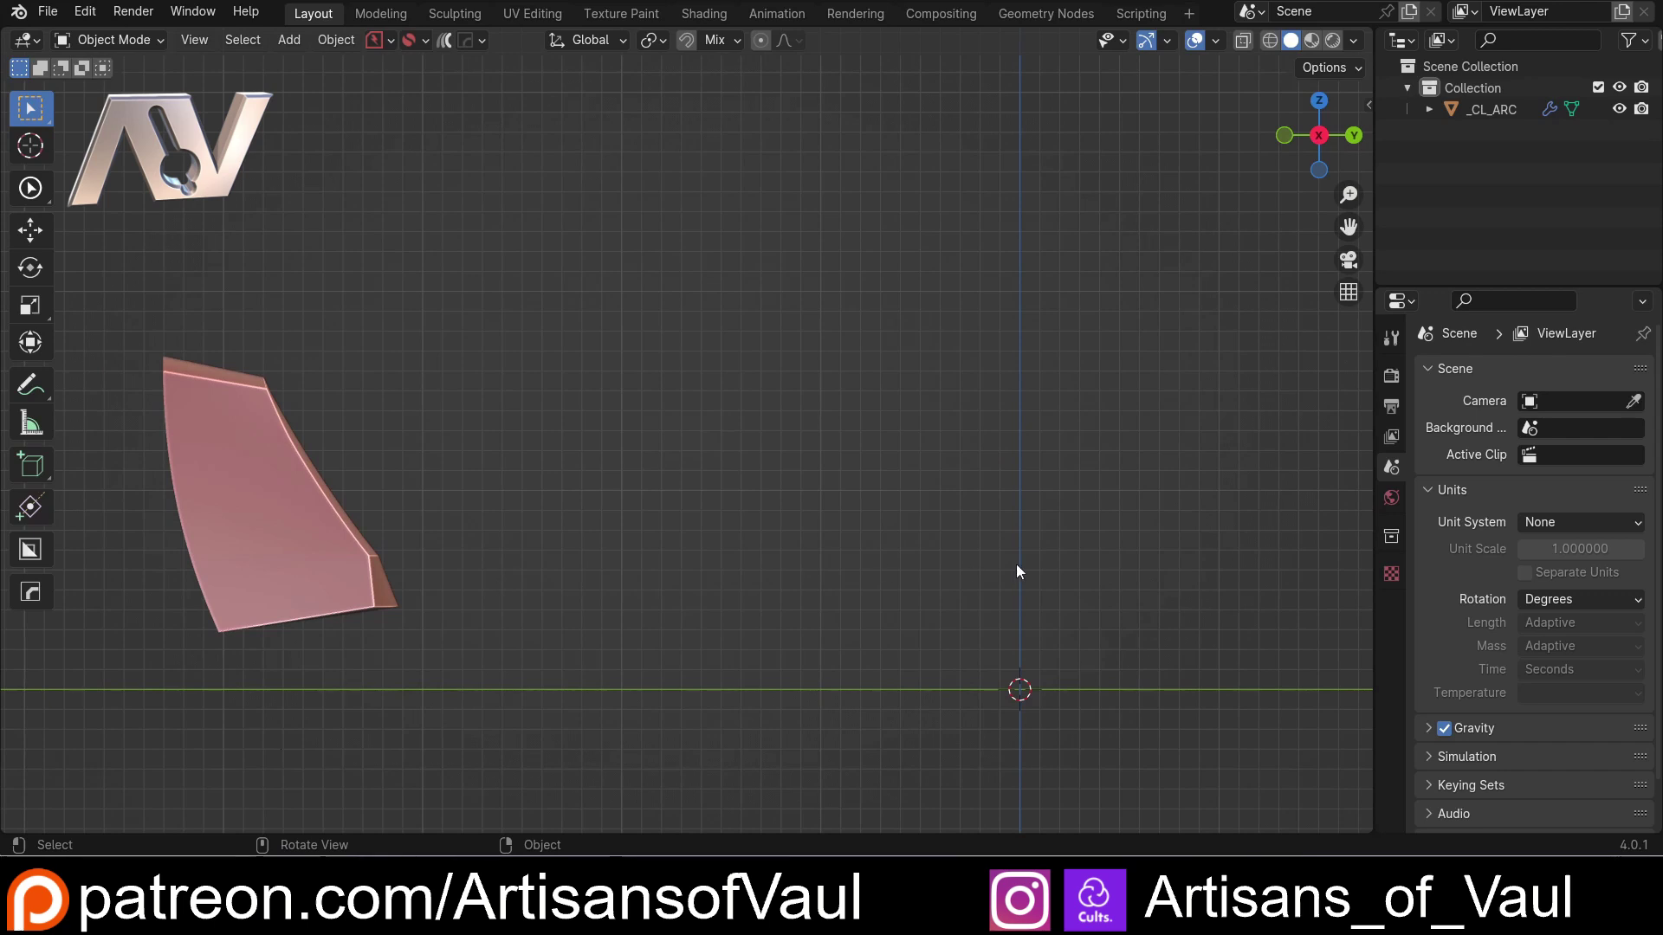
middle_click(883, 560)
- Select and hide the keycap shell, leaving a clear view above the origin
click(780, 574)
scroll(down, 3)
click(386, 520)
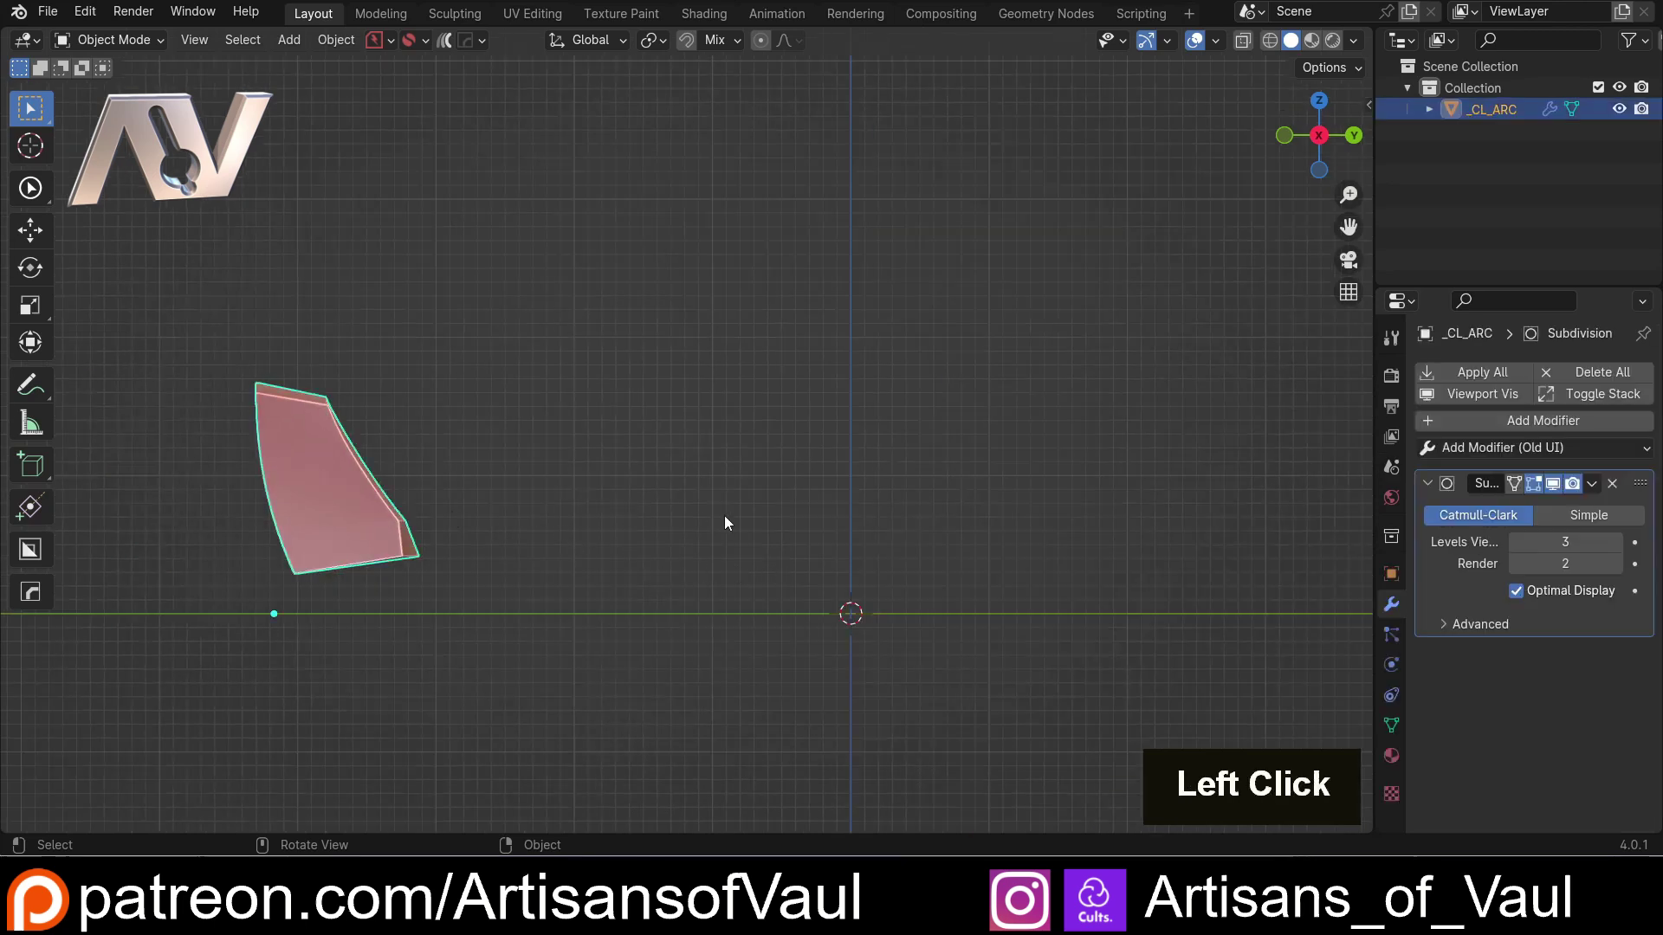
key(h)
click(1326, 145)
middle_click(370, 483)
scroll(up, 3)
- Draw a shallow construction arc between two end points, set its segment count and confirm it as mesh _CL_ARC.003
click(145, 539)
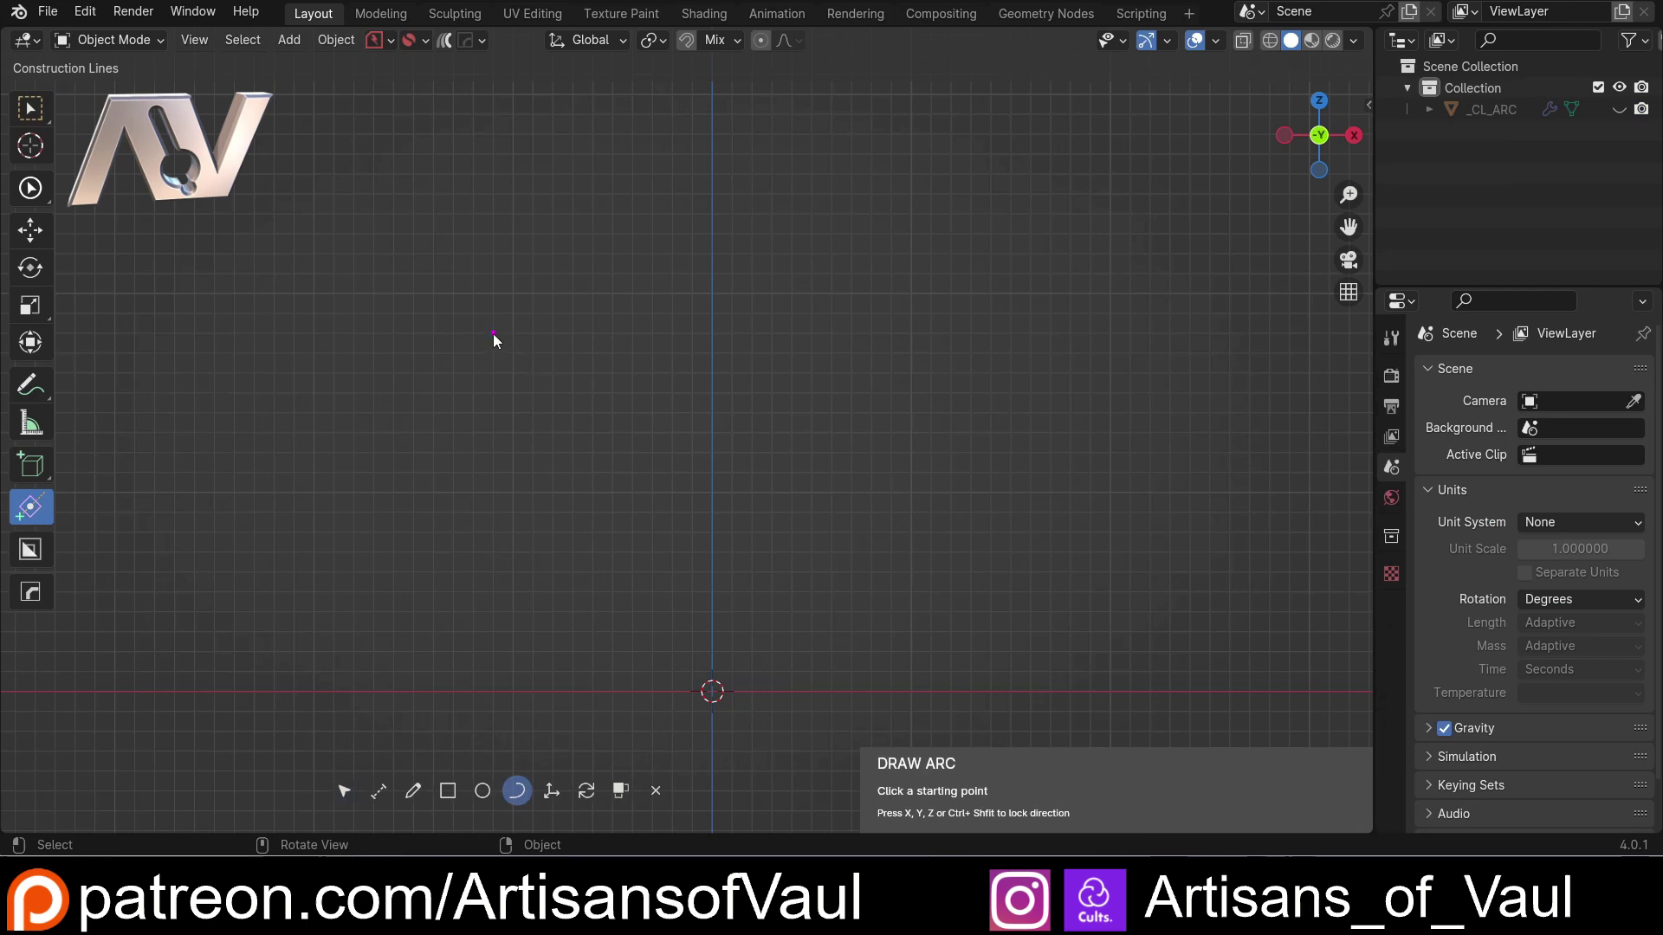
click(500, 340)
click(940, 339)
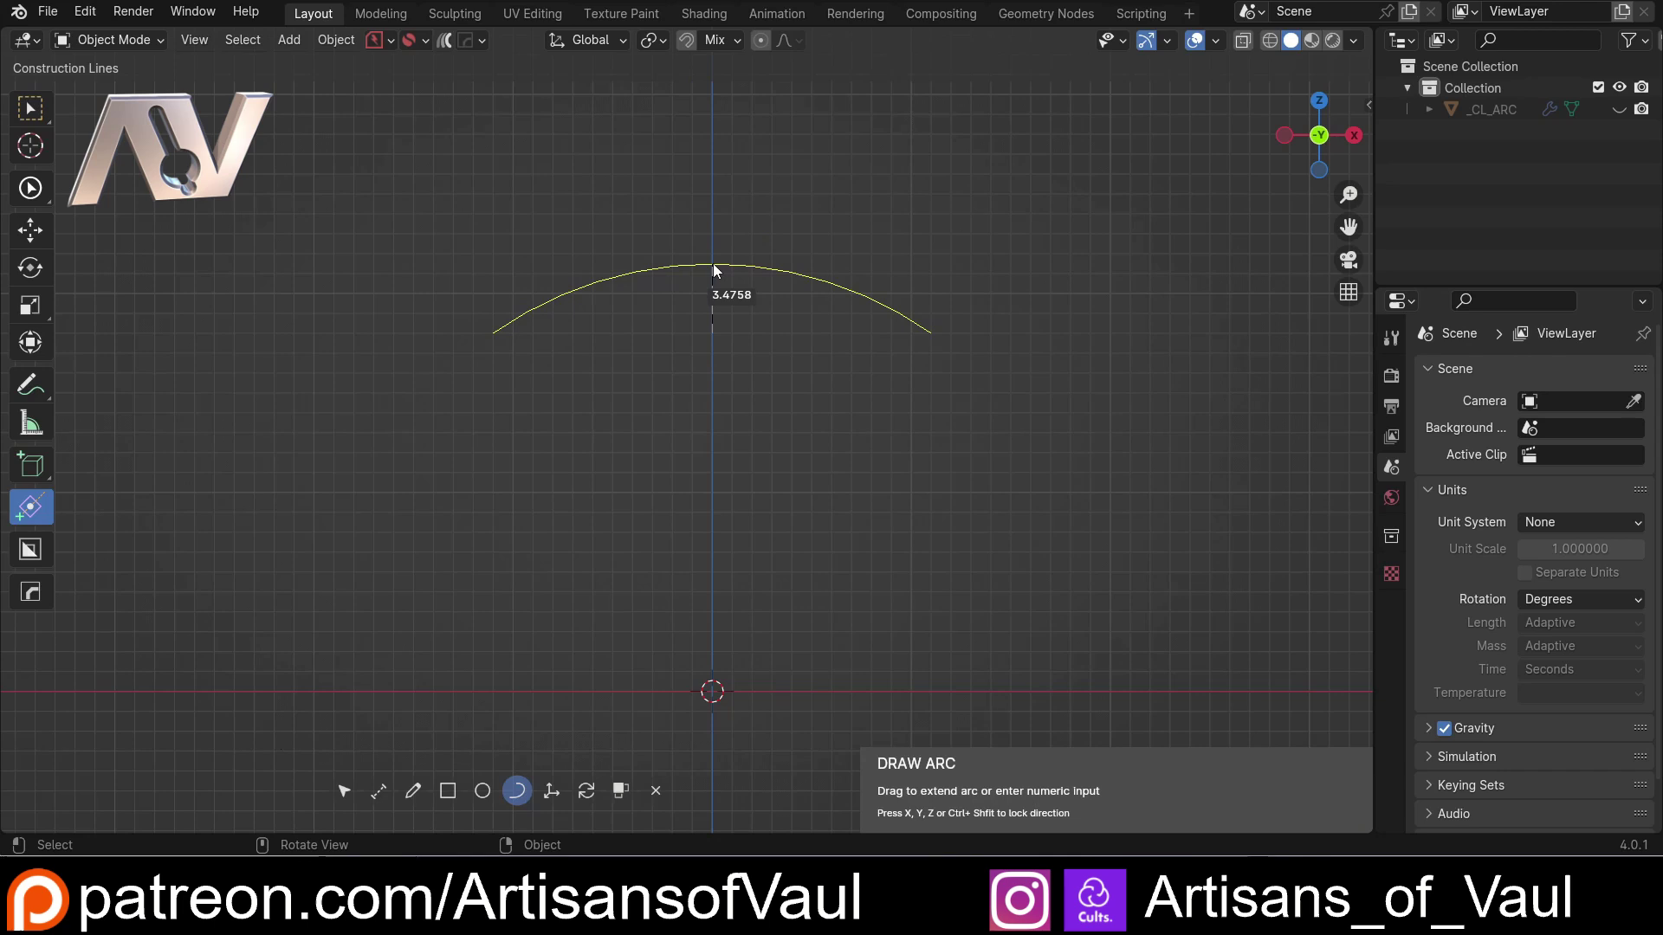
key(1)
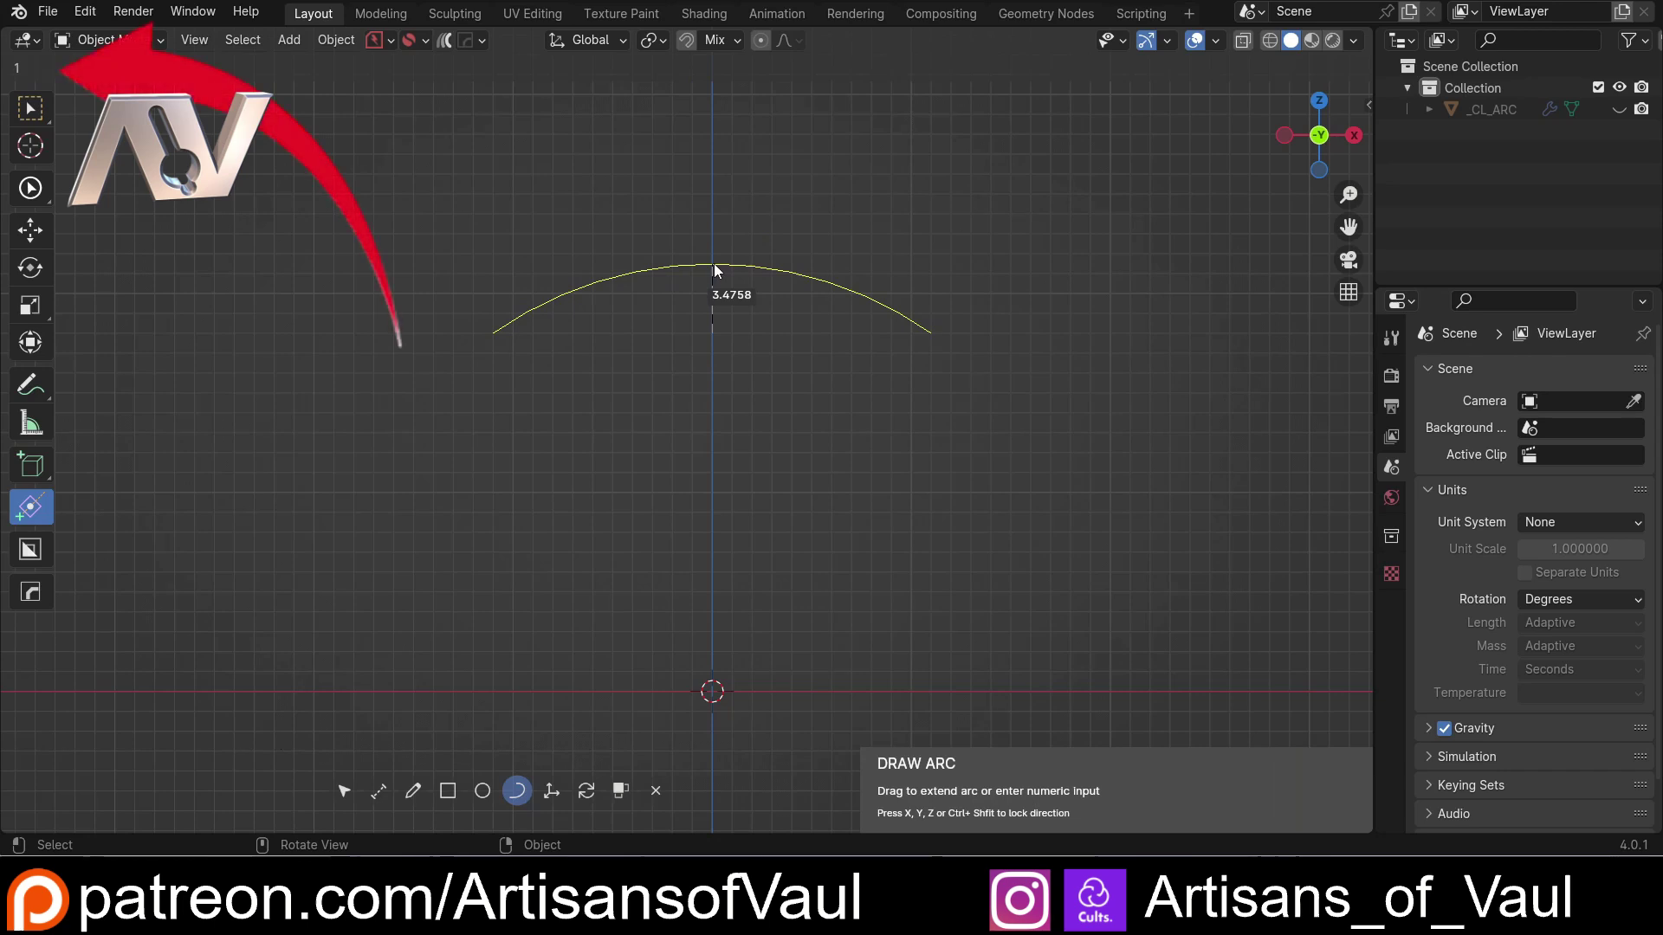
key(Return)
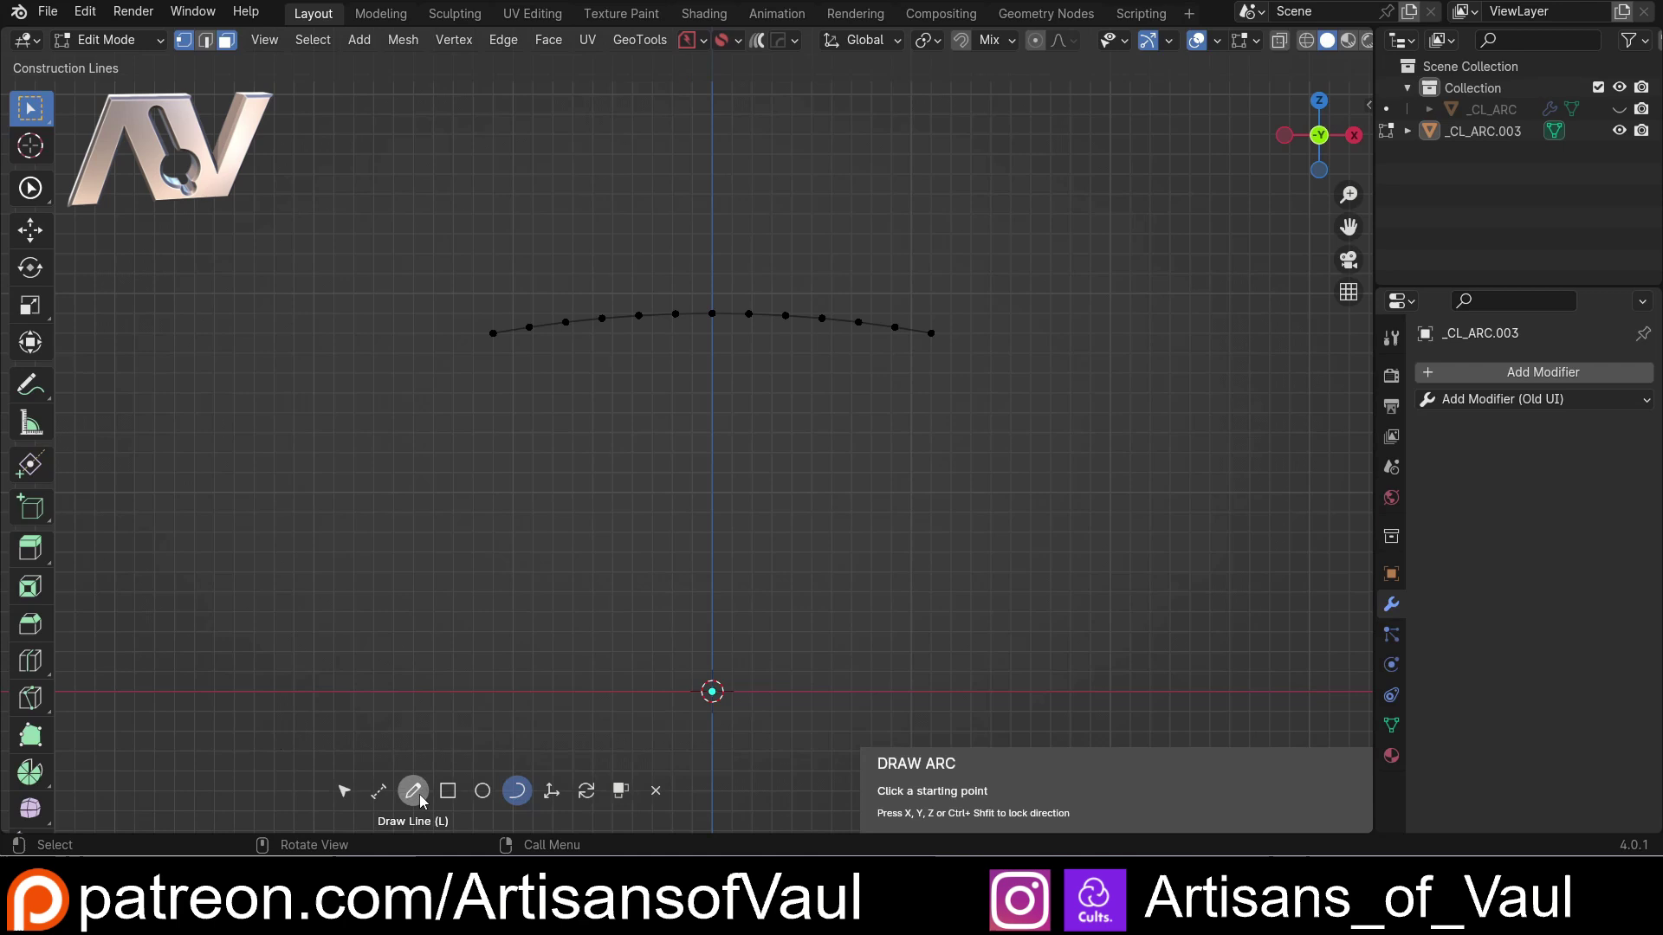
- Start a straight horizontal construction line below the arc, near the origin
scroll(down, 3)
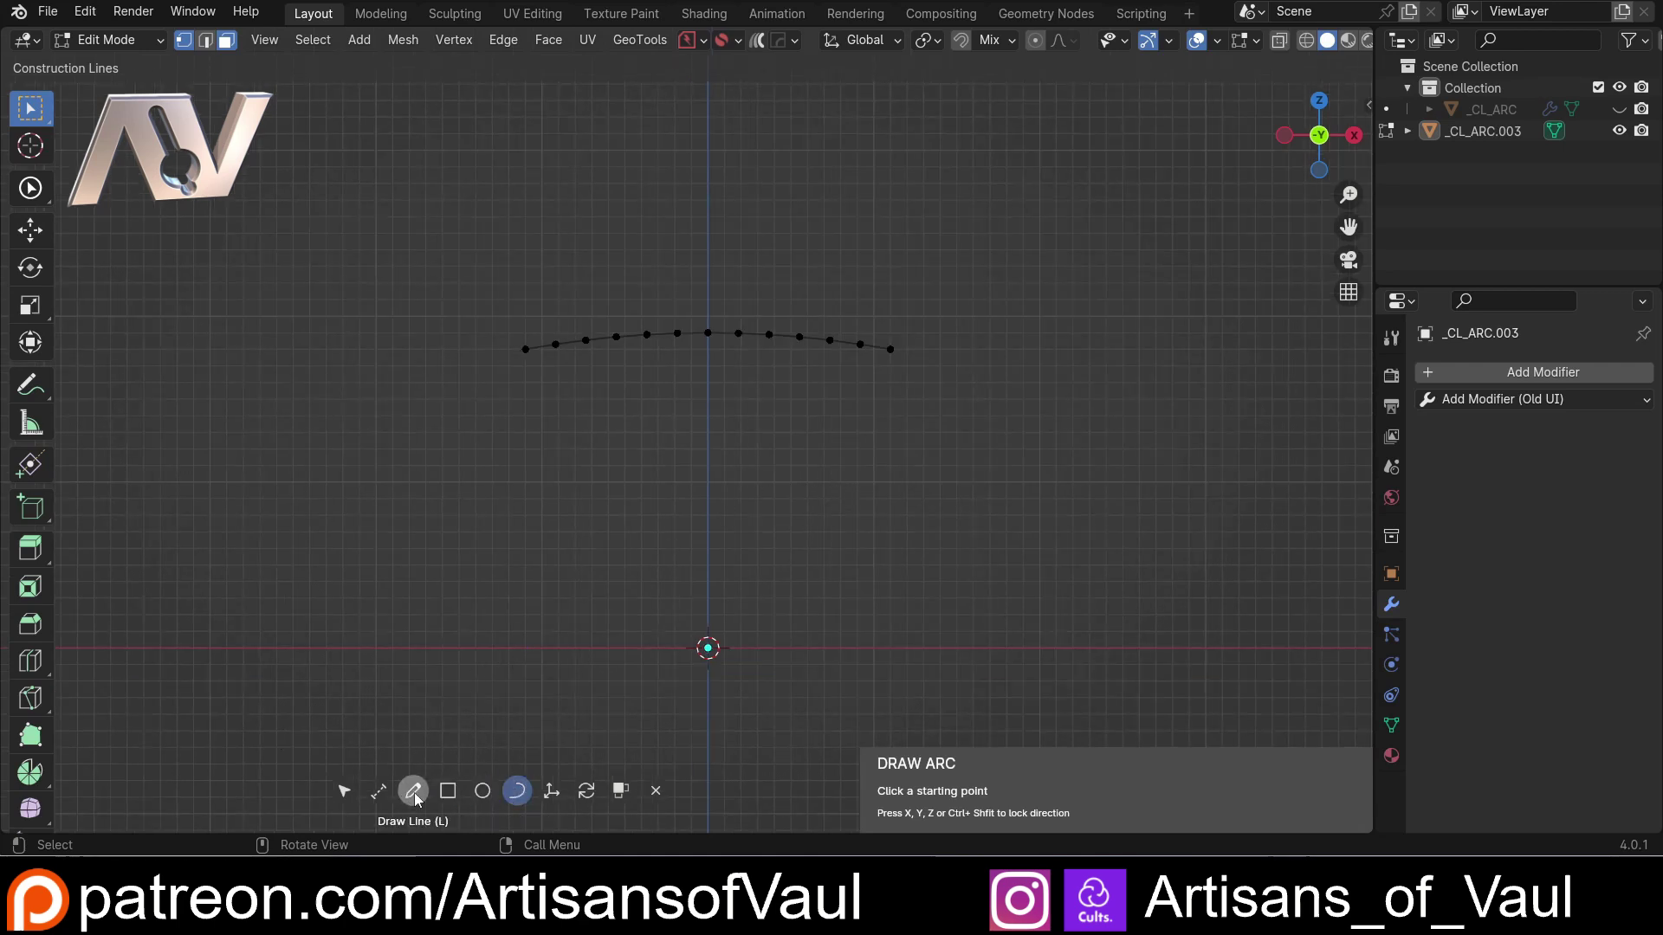
click(424, 799)
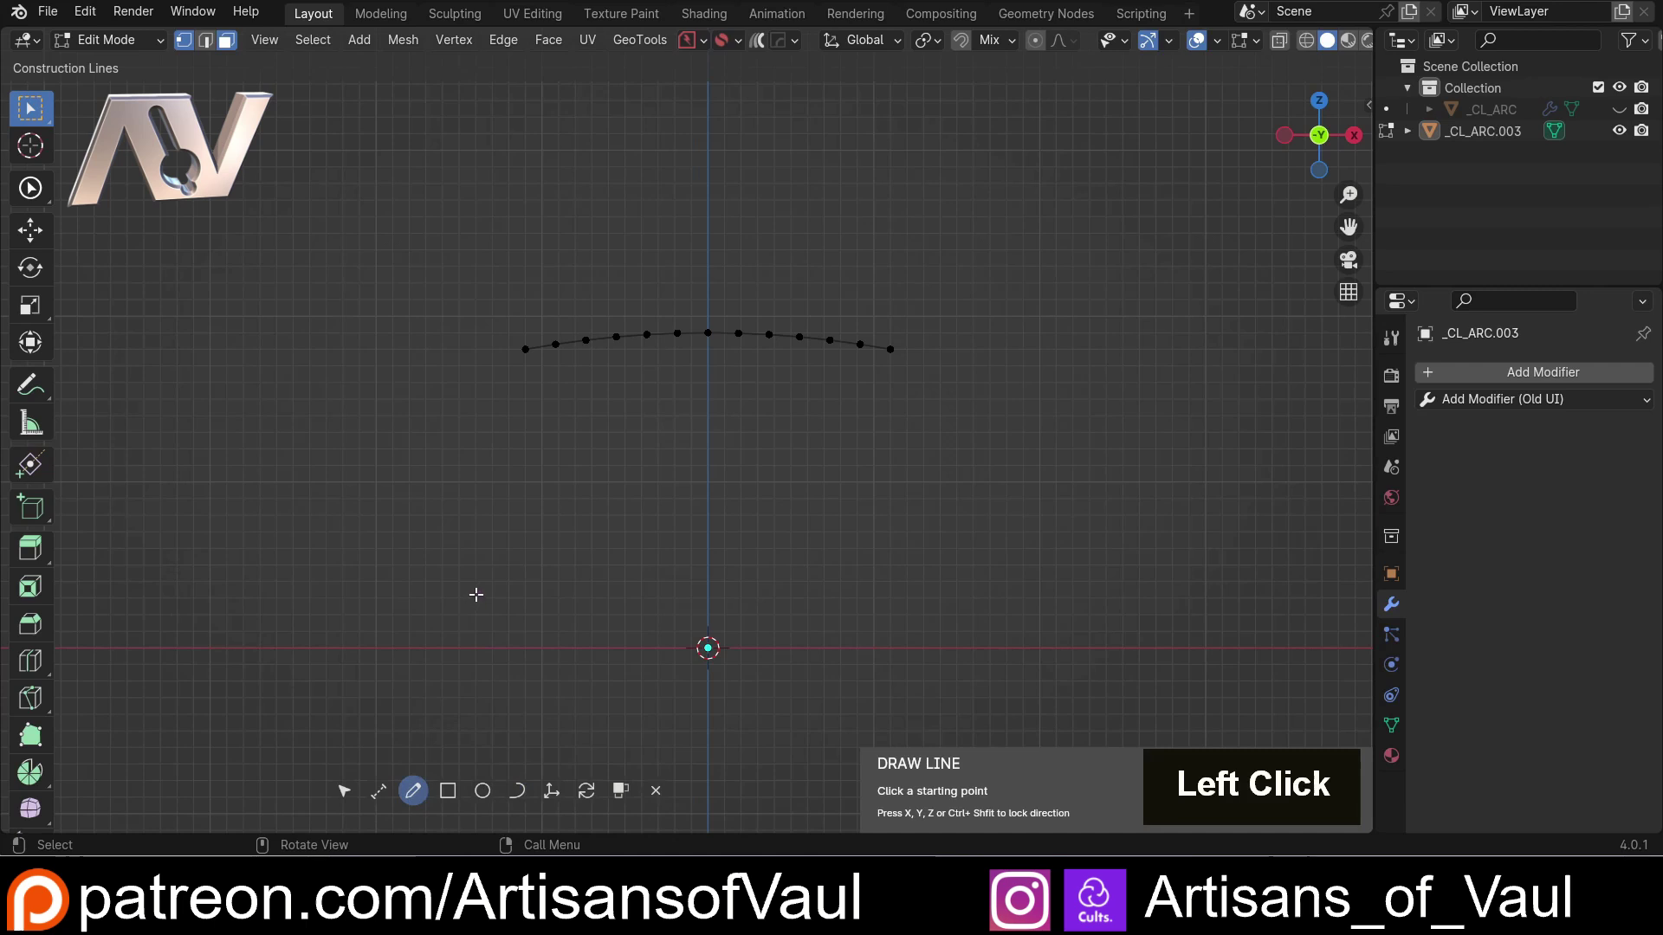
click(478, 596)
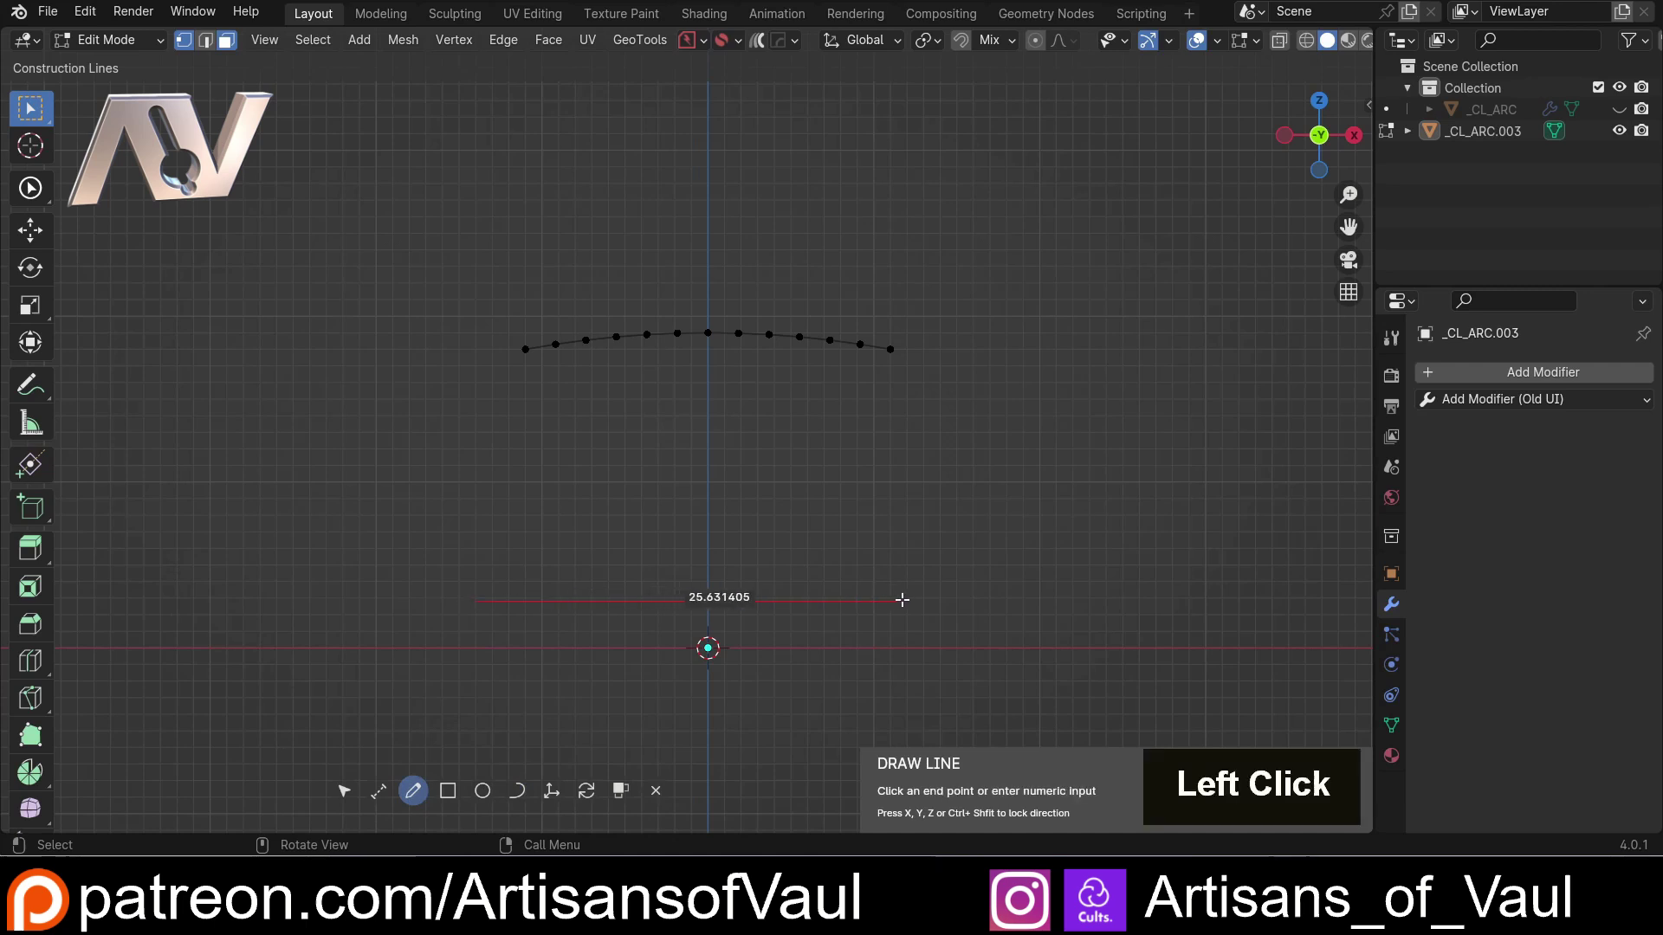
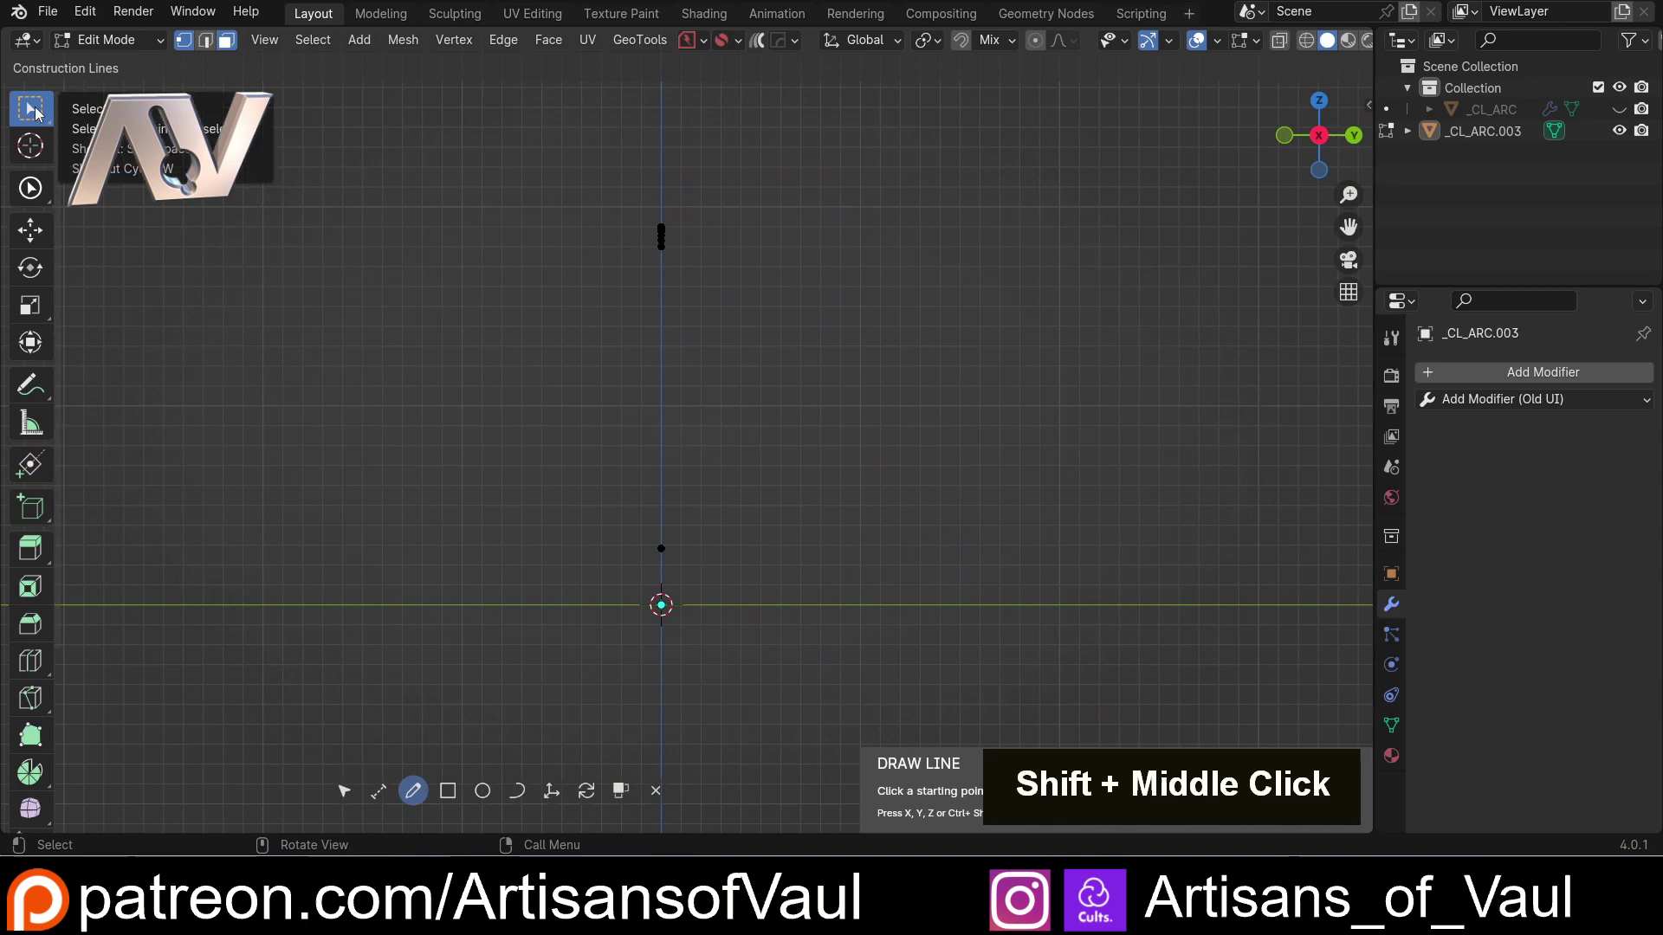
- Select the base line and extrude it along Y then up in Z into an L-shaped strip
click(42, 113)
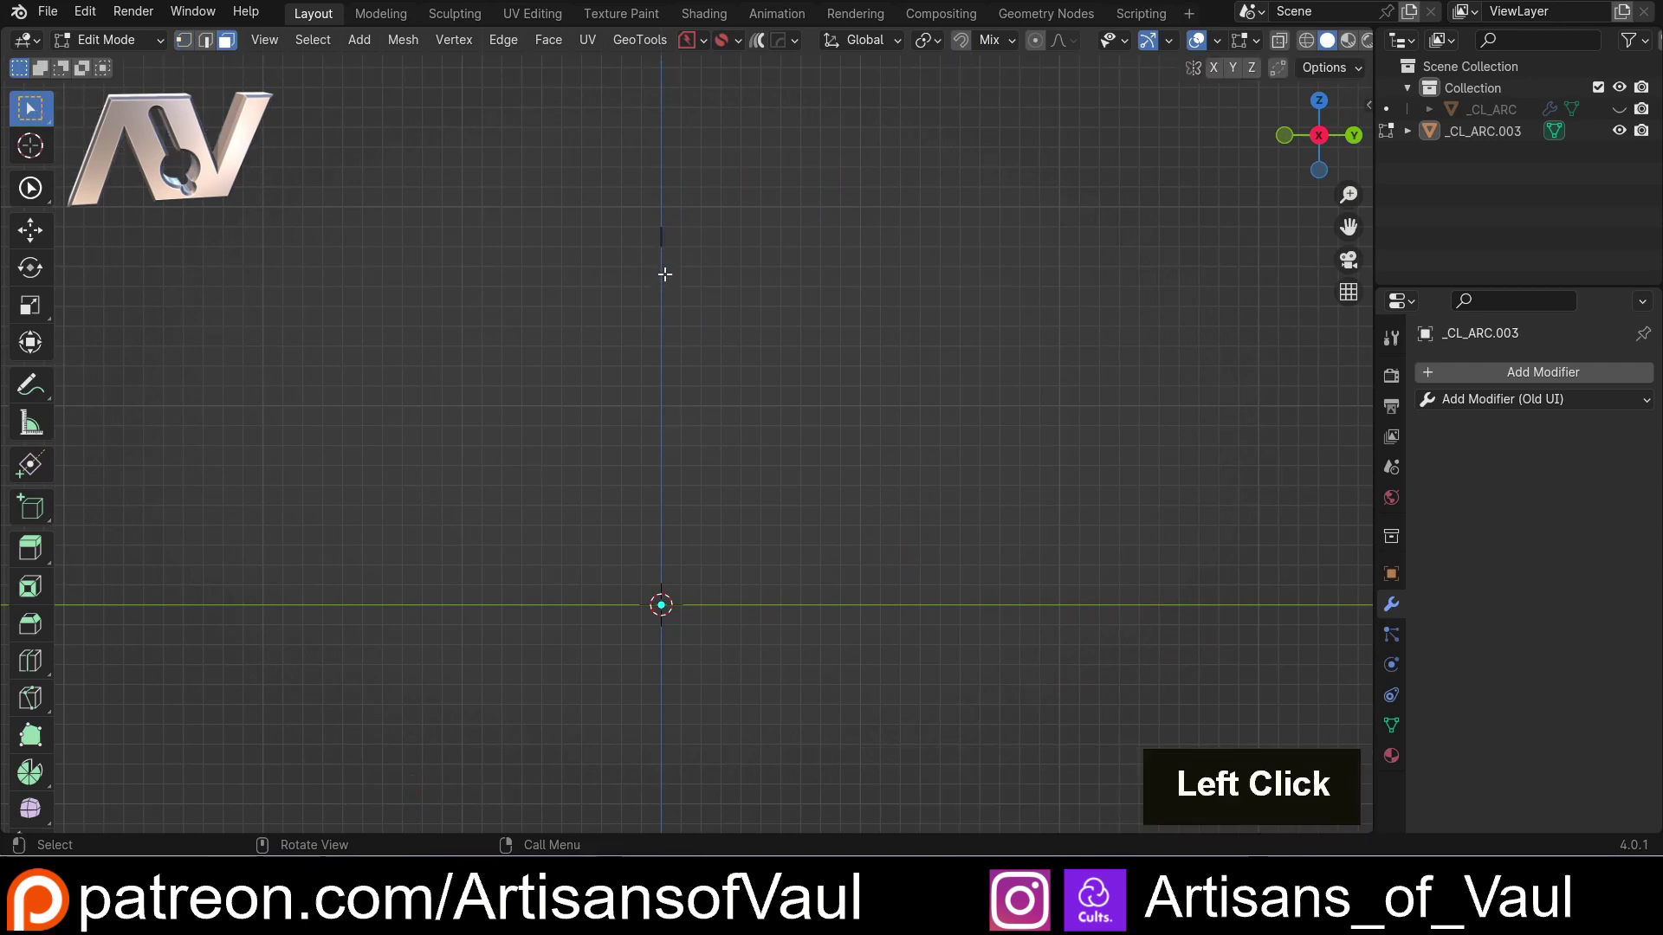
middle_click(640, 476)
click(636, 530)
key(Tab)
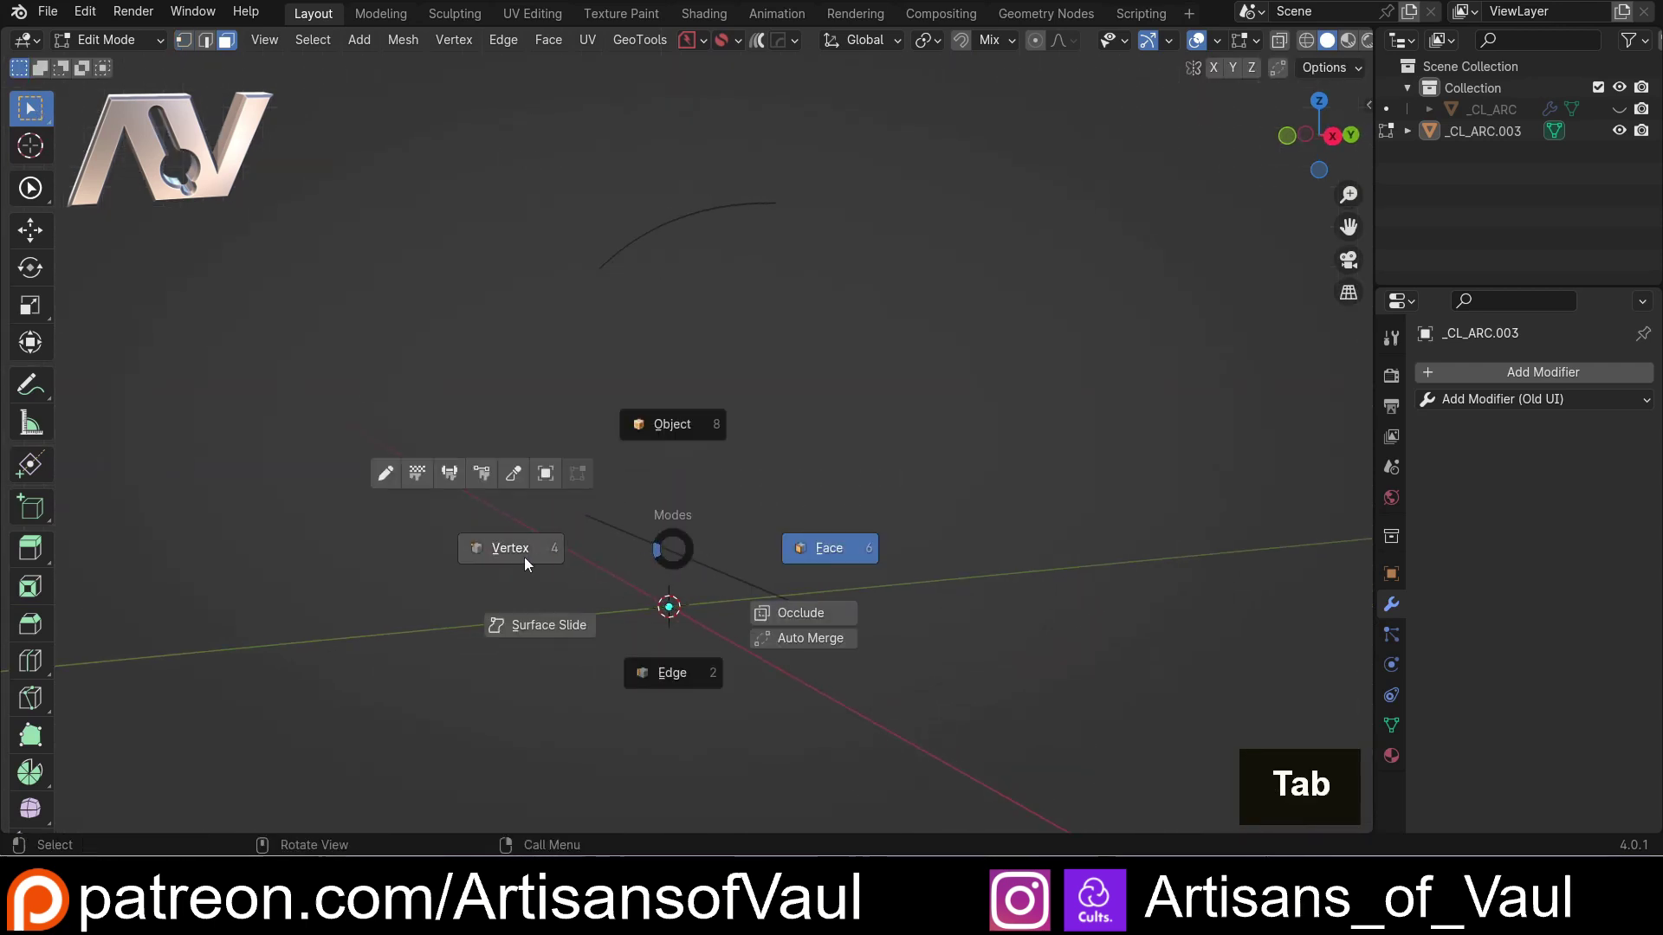
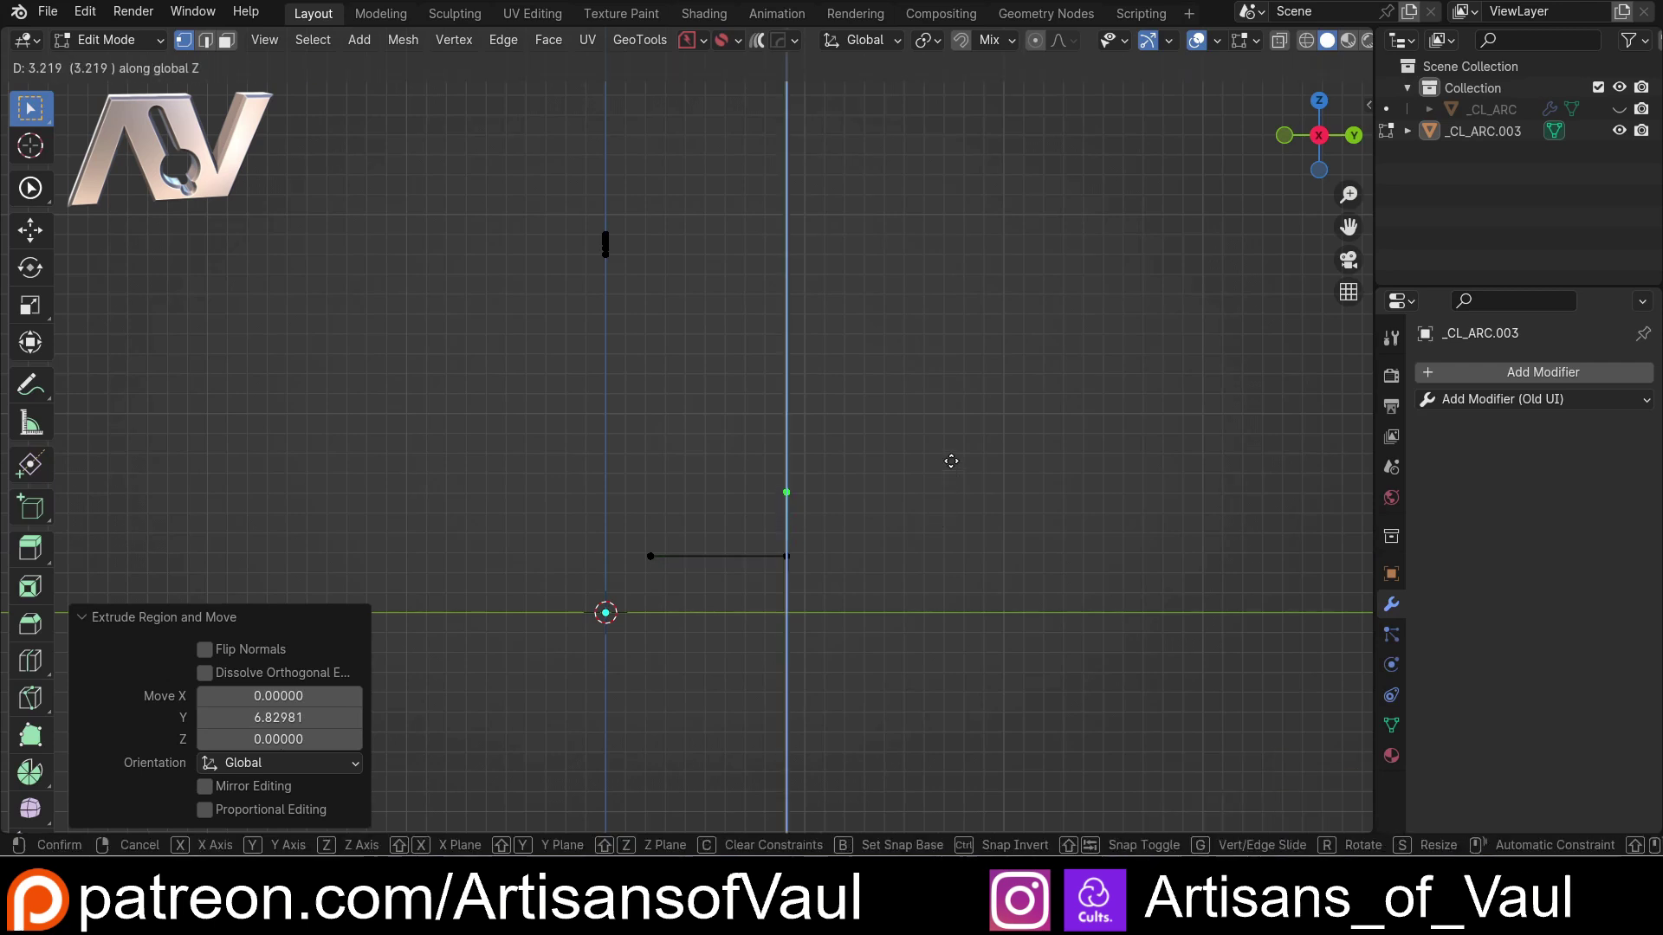
click(952, 456)
middle_click(871, 469)
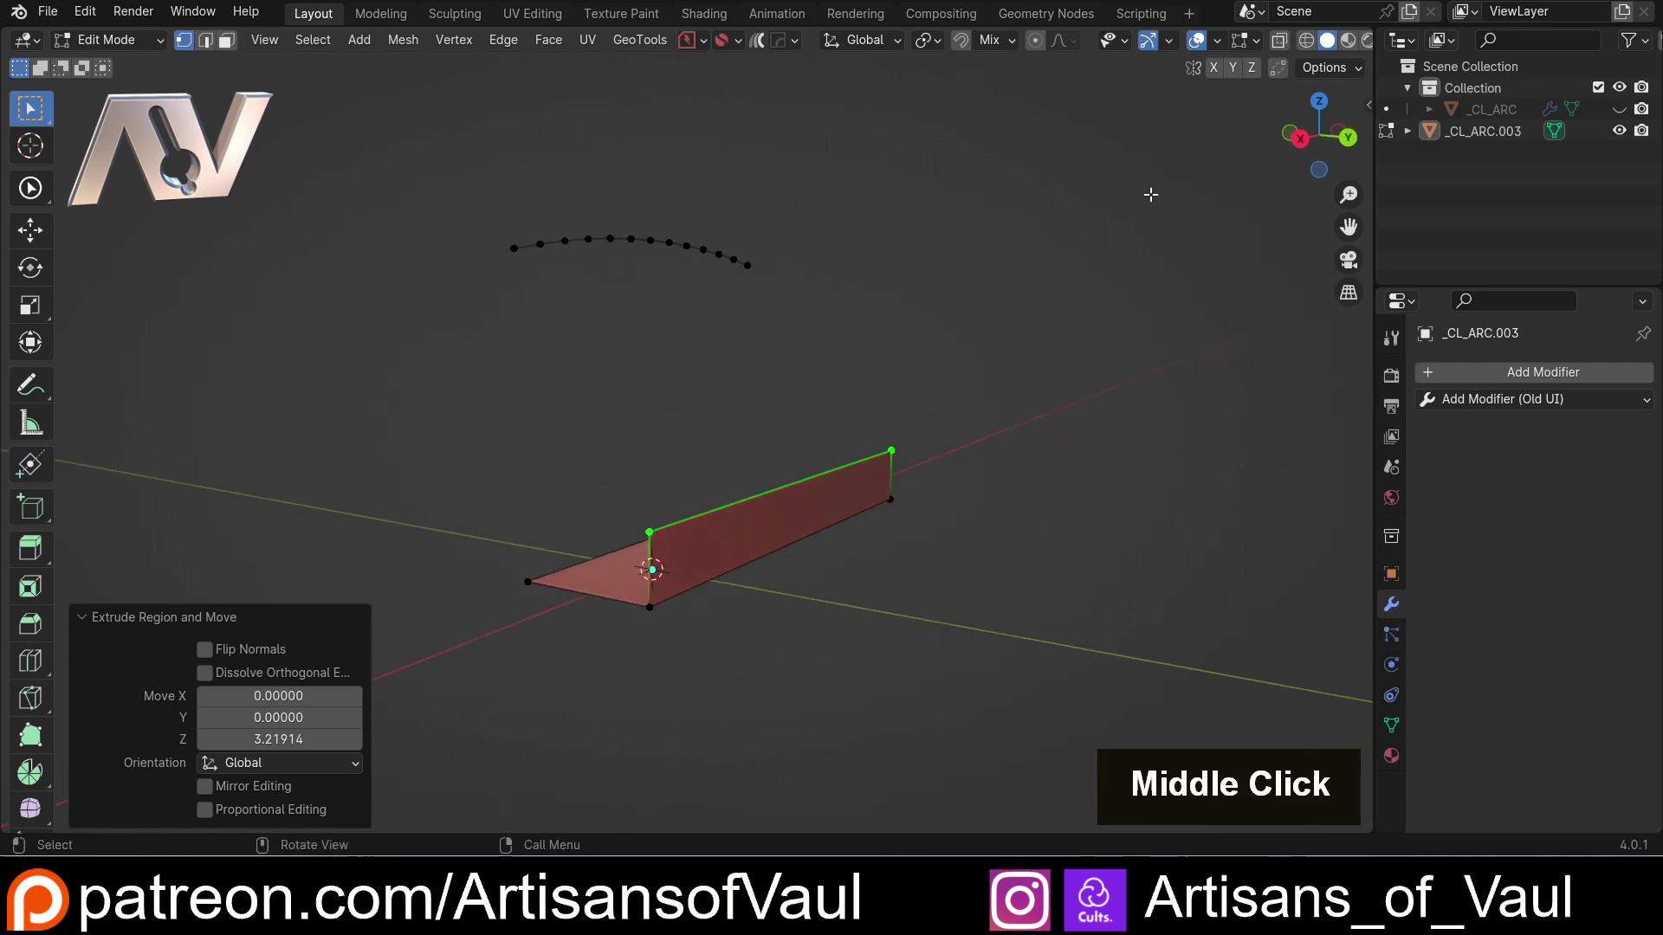
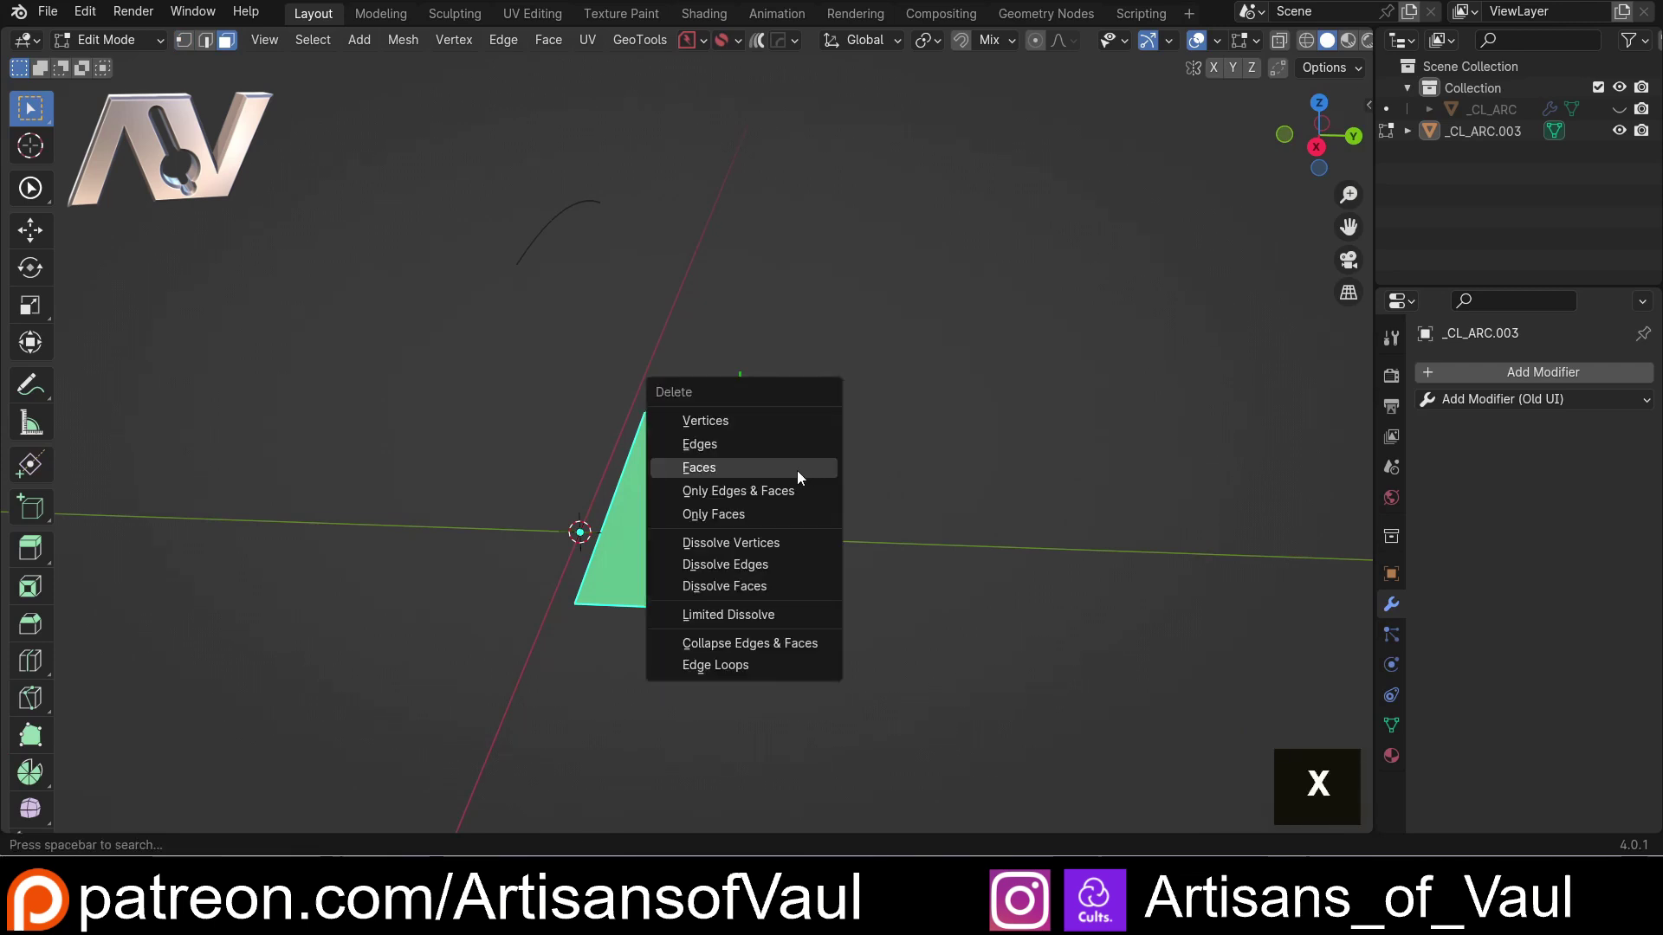
- Delete the strip's faces so only the L outline edges remain, then view it straight from the side
click(754, 518)
middle_click(719, 489)
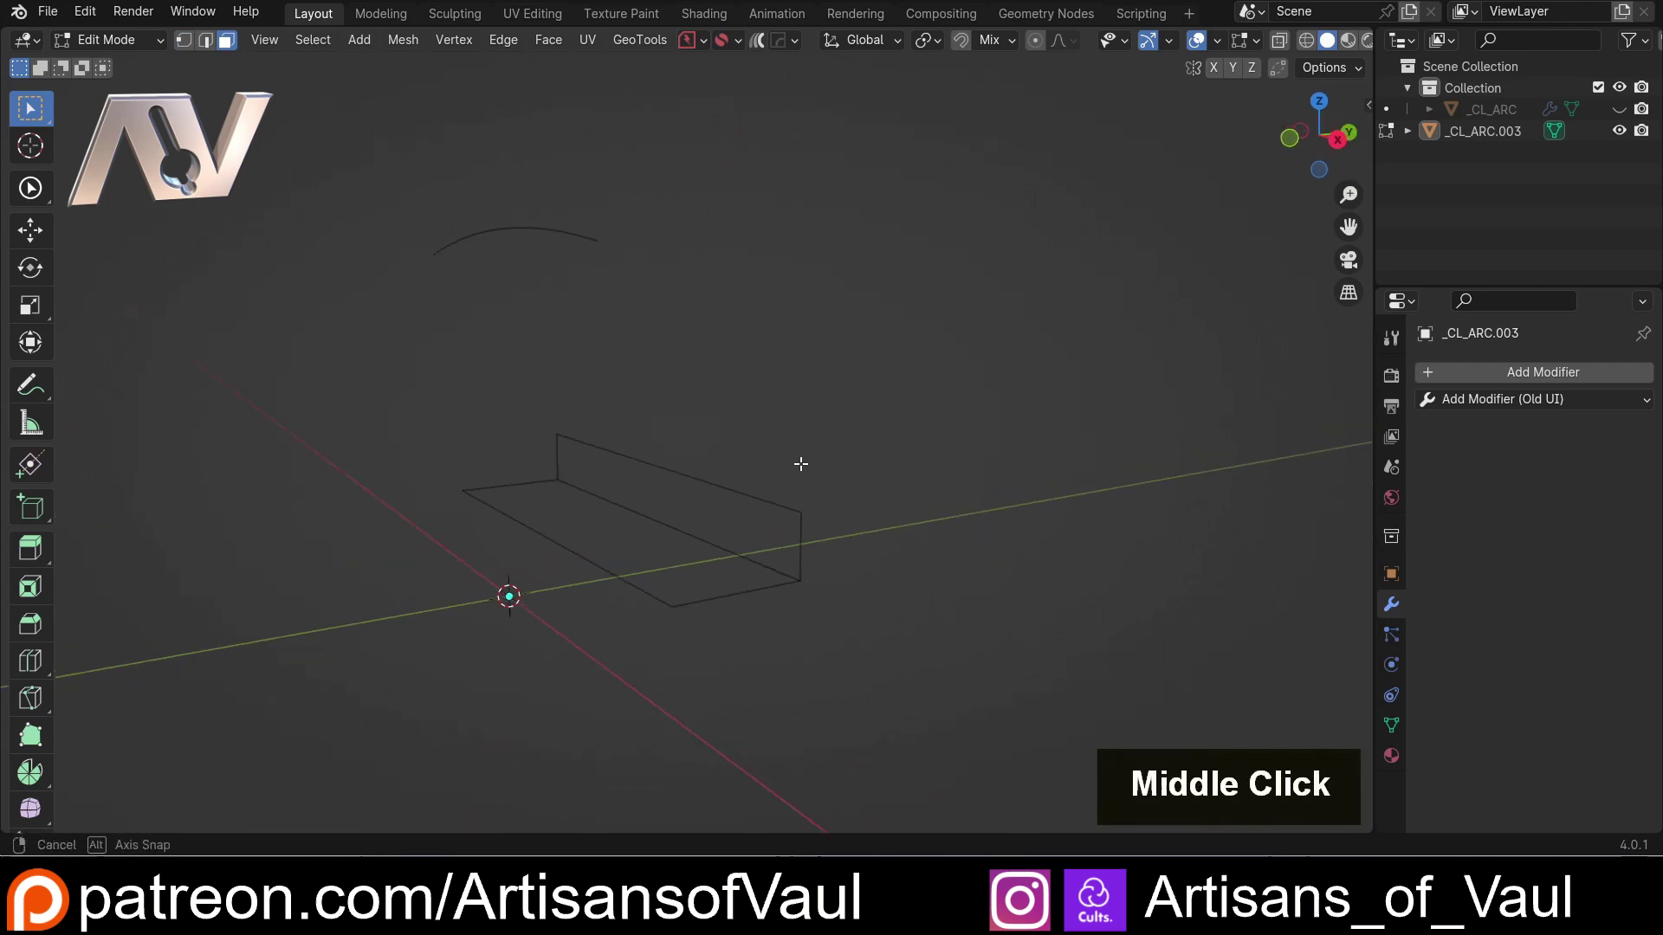
click(1336, 145)
middle_click(595, 376)
scroll(up, 3)
middle_click(644, 440)
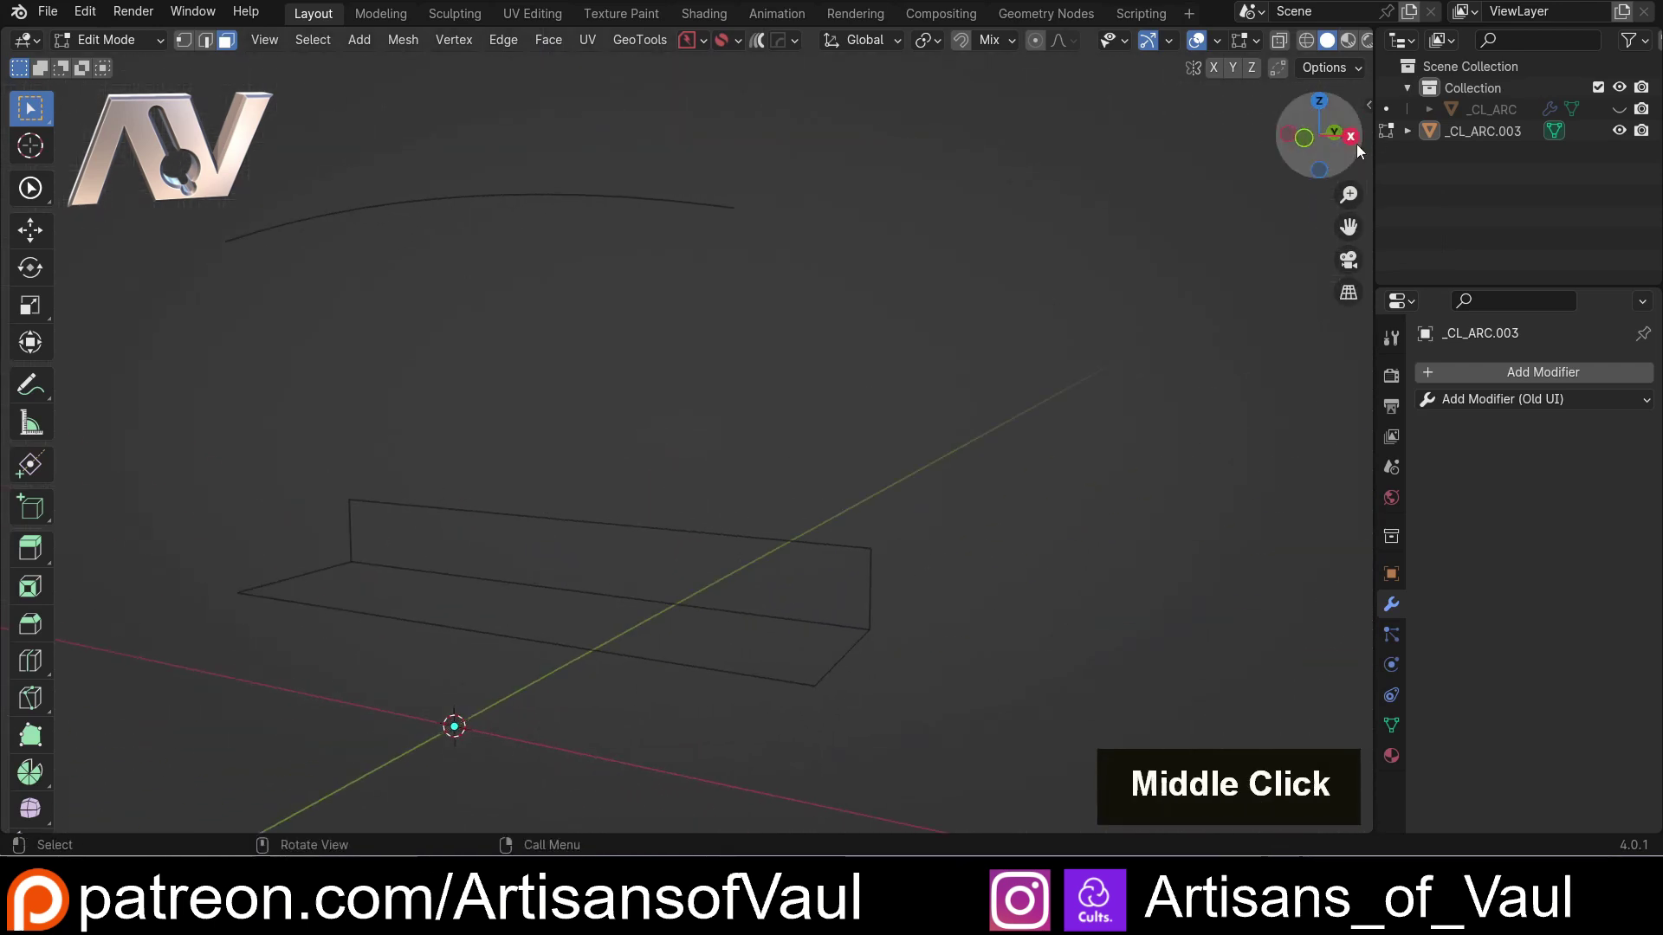
click(1359, 143)
key(Tab)
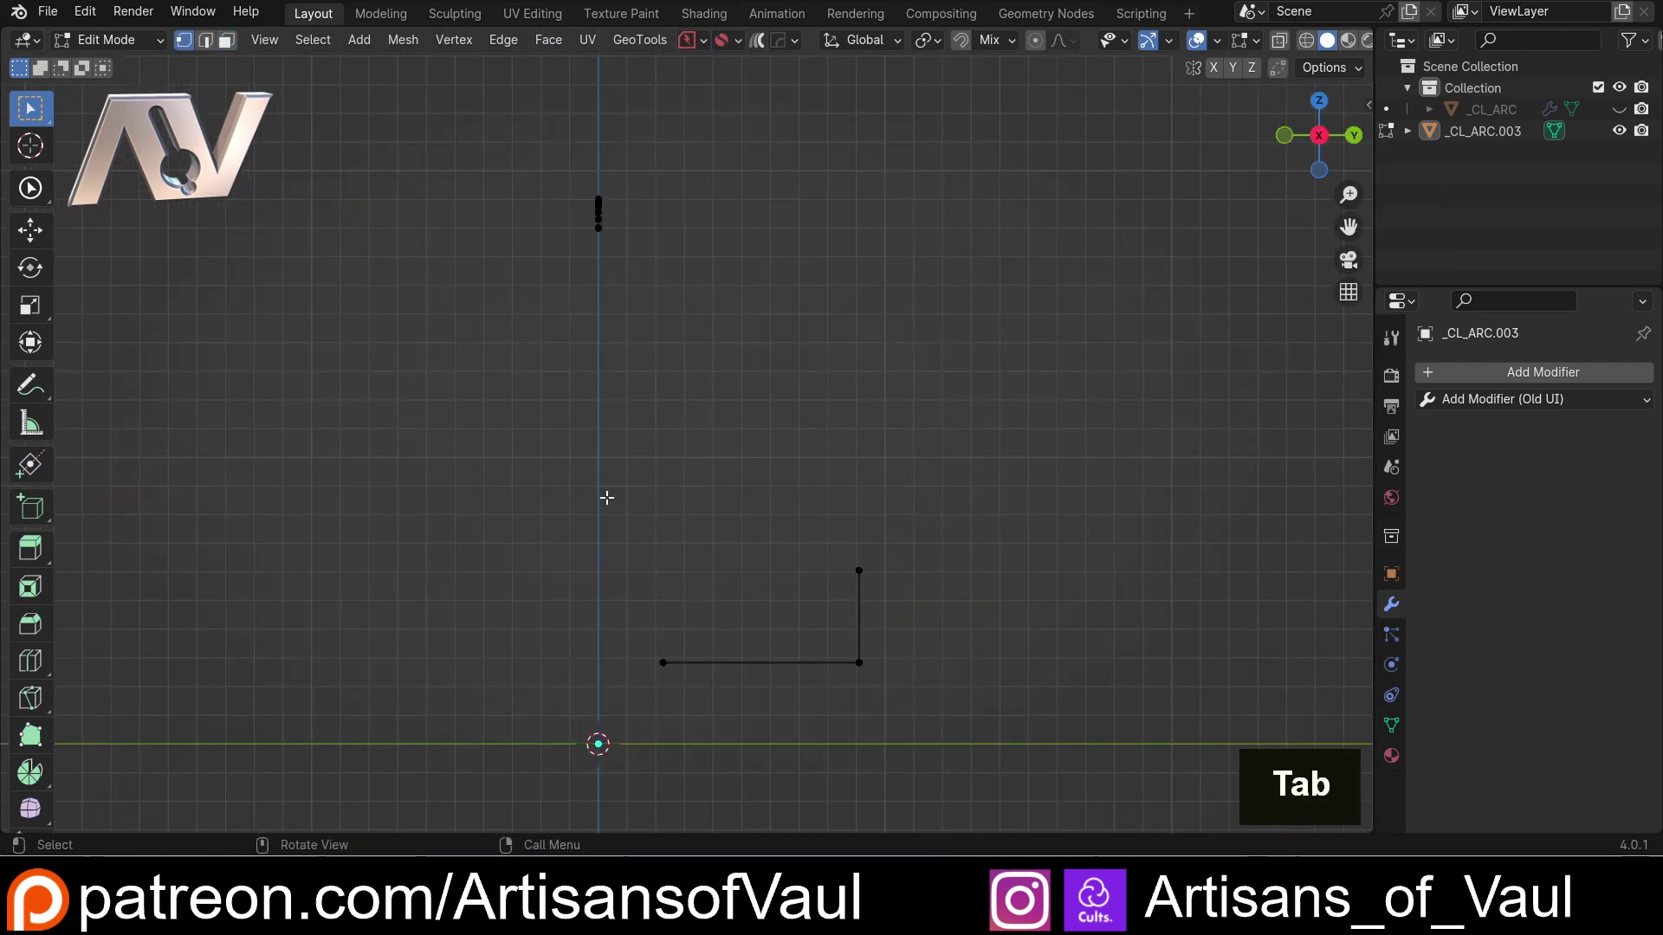
click(36, 479)
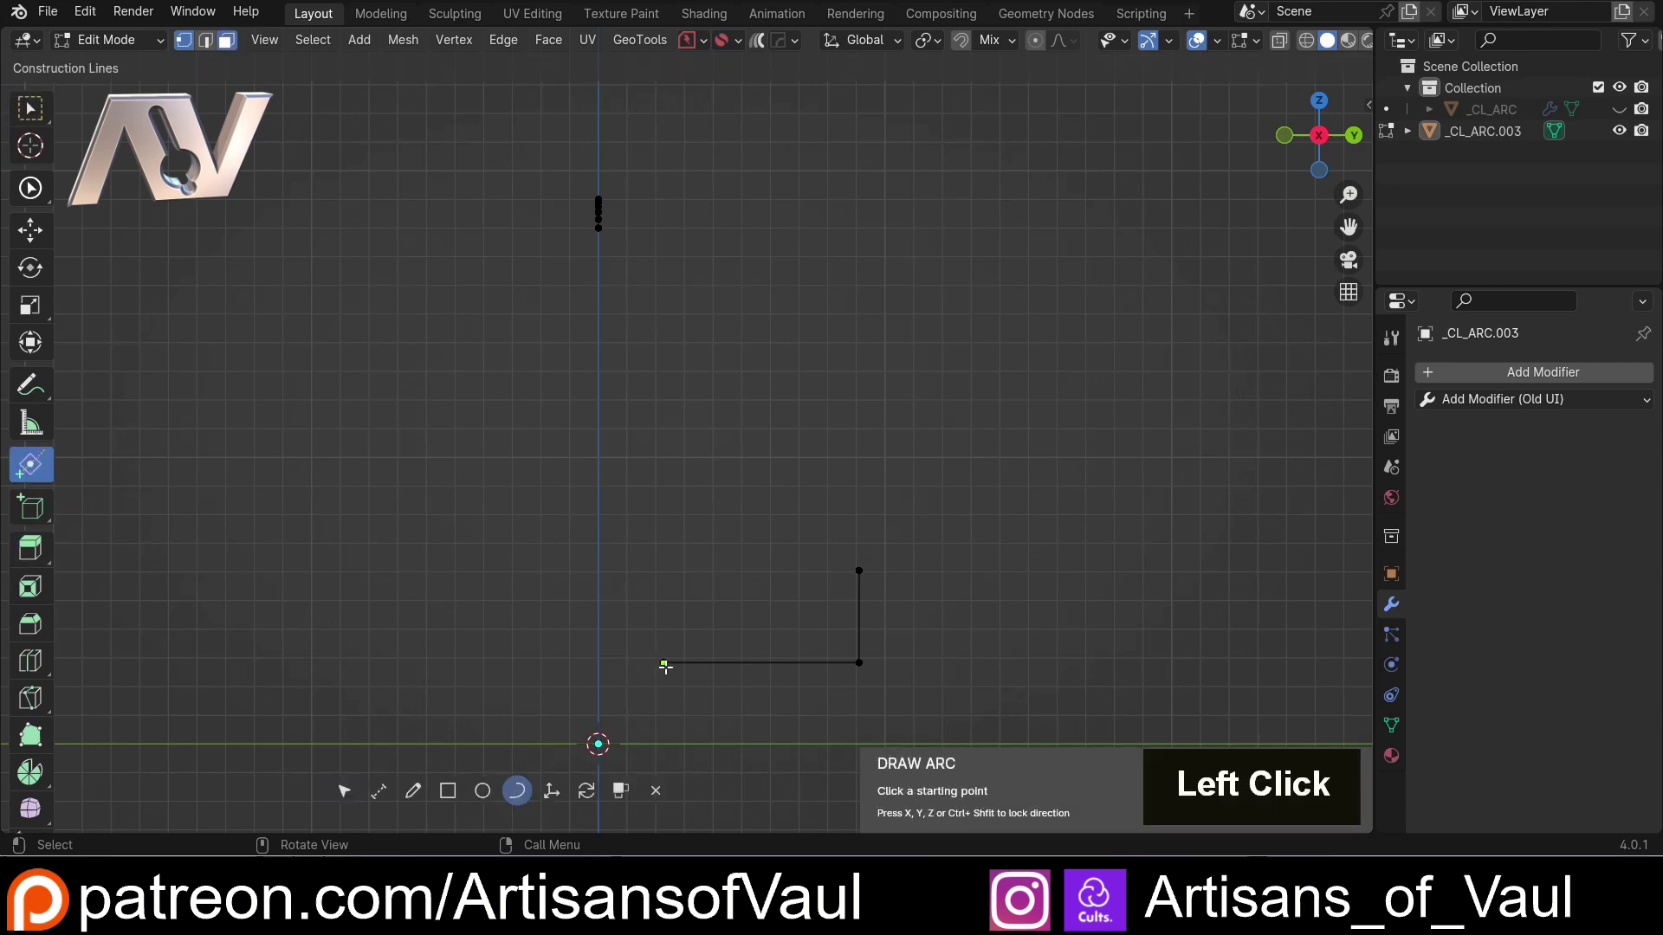
- Draw a curved edge from the base's left end up to the top arc's end, set to 15 segments
click(665, 660)
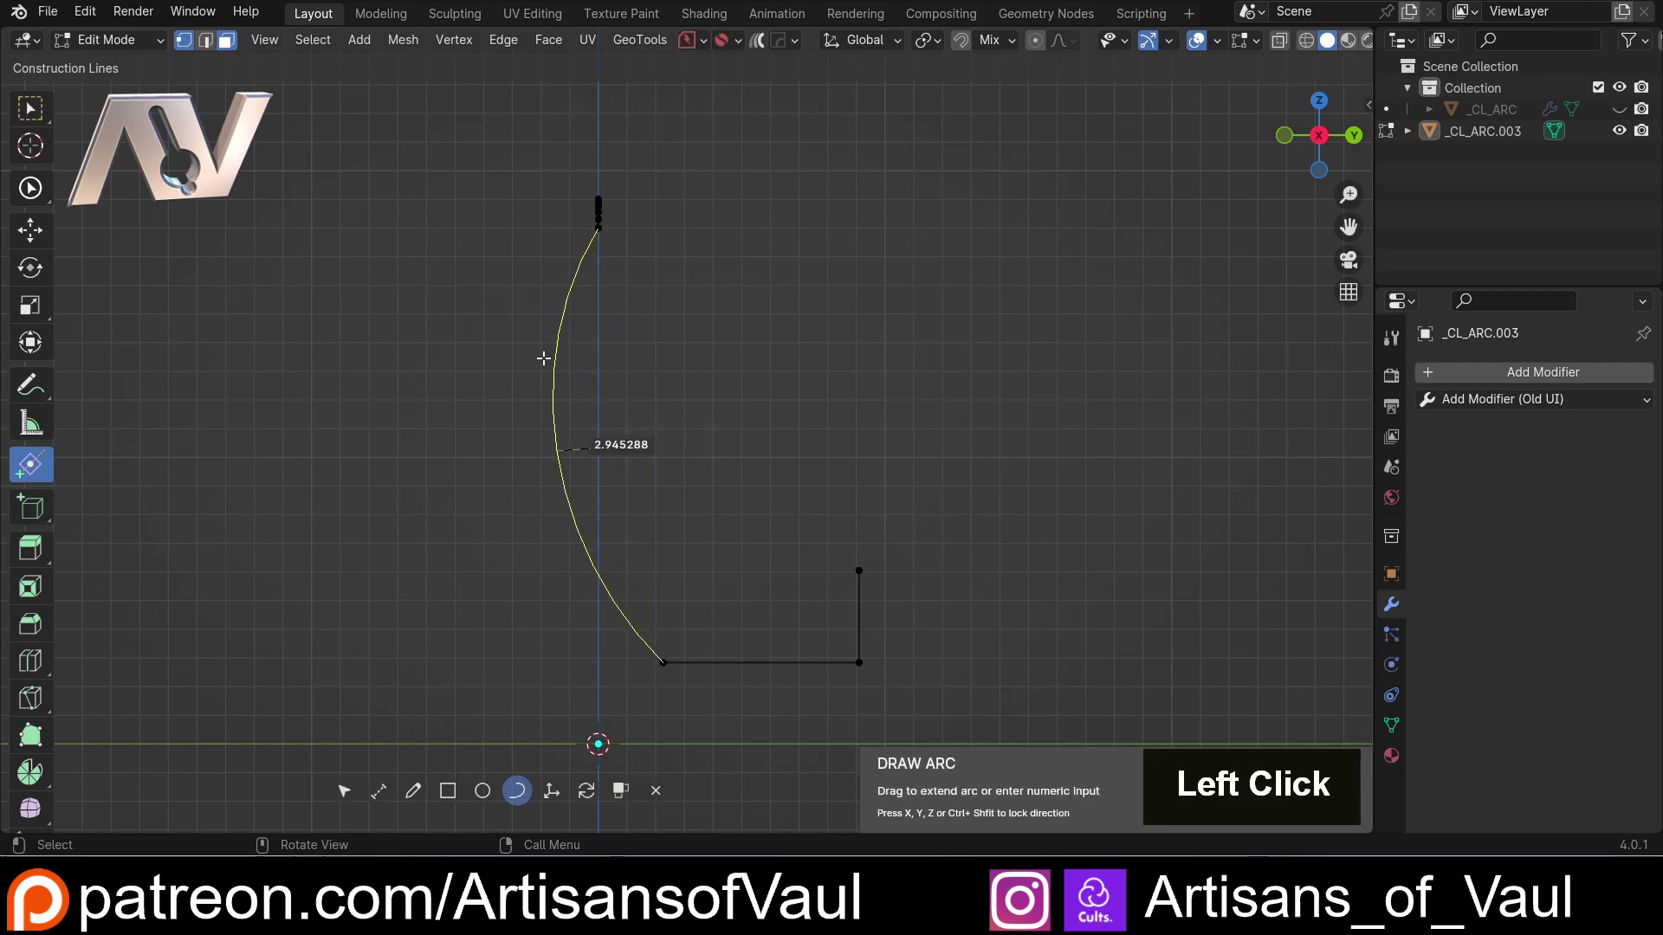
key(y)
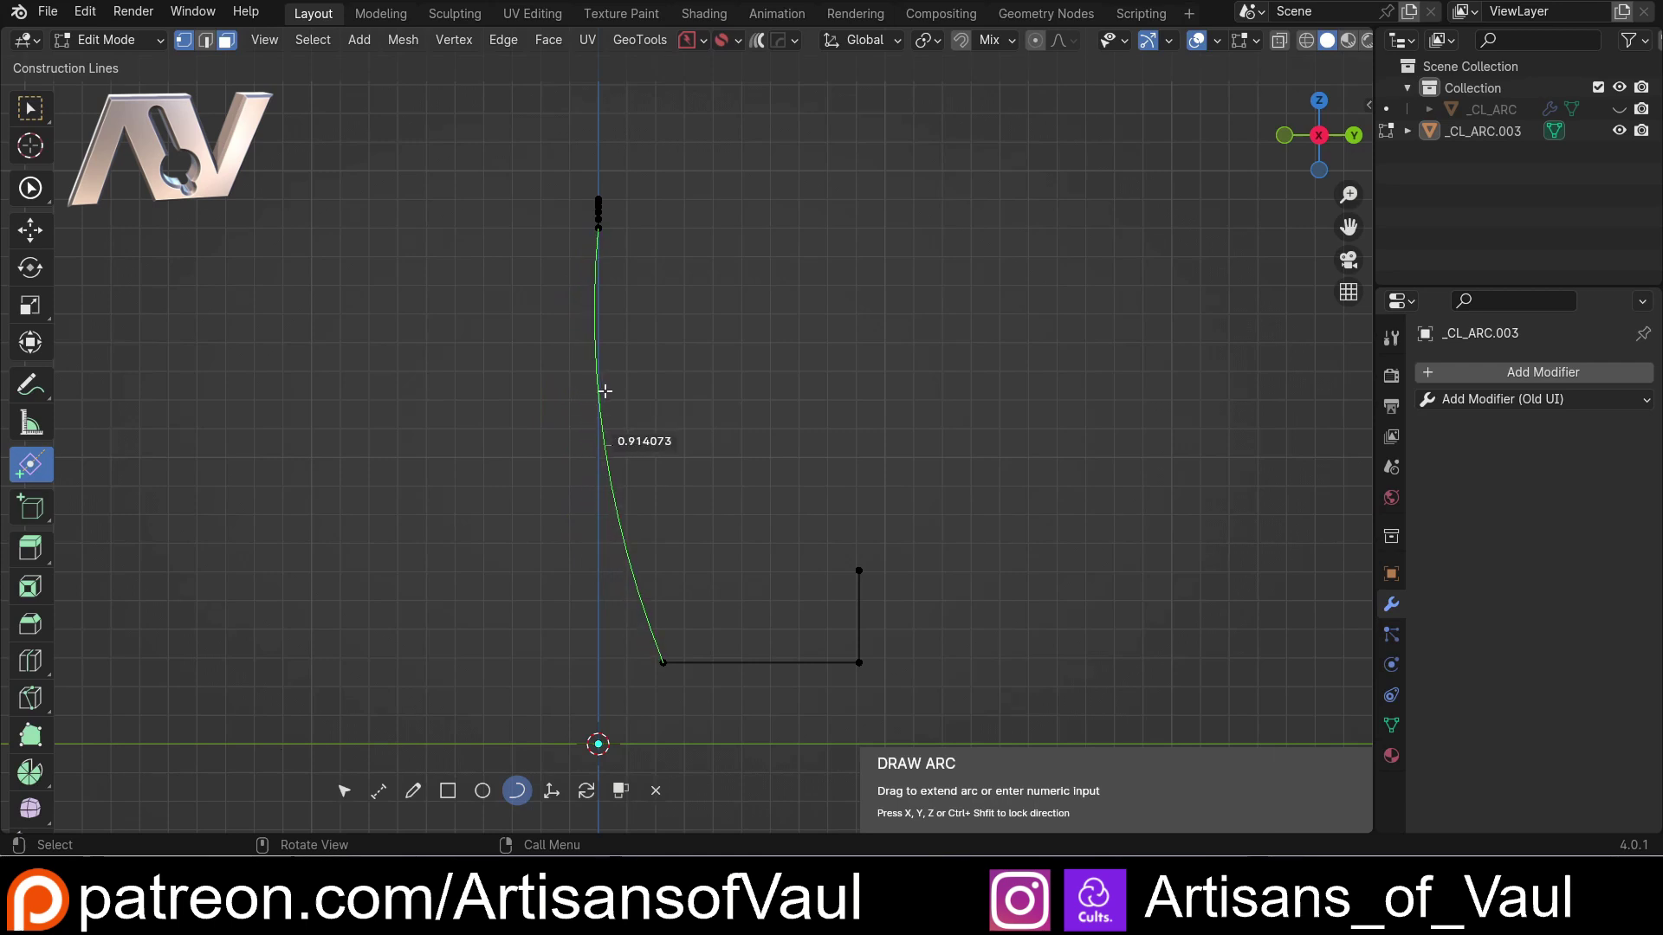
scroll(up, 3)
scroll(down, 3)
scroll(up, 3)
scroll(down, 3)
scroll(up, 3)
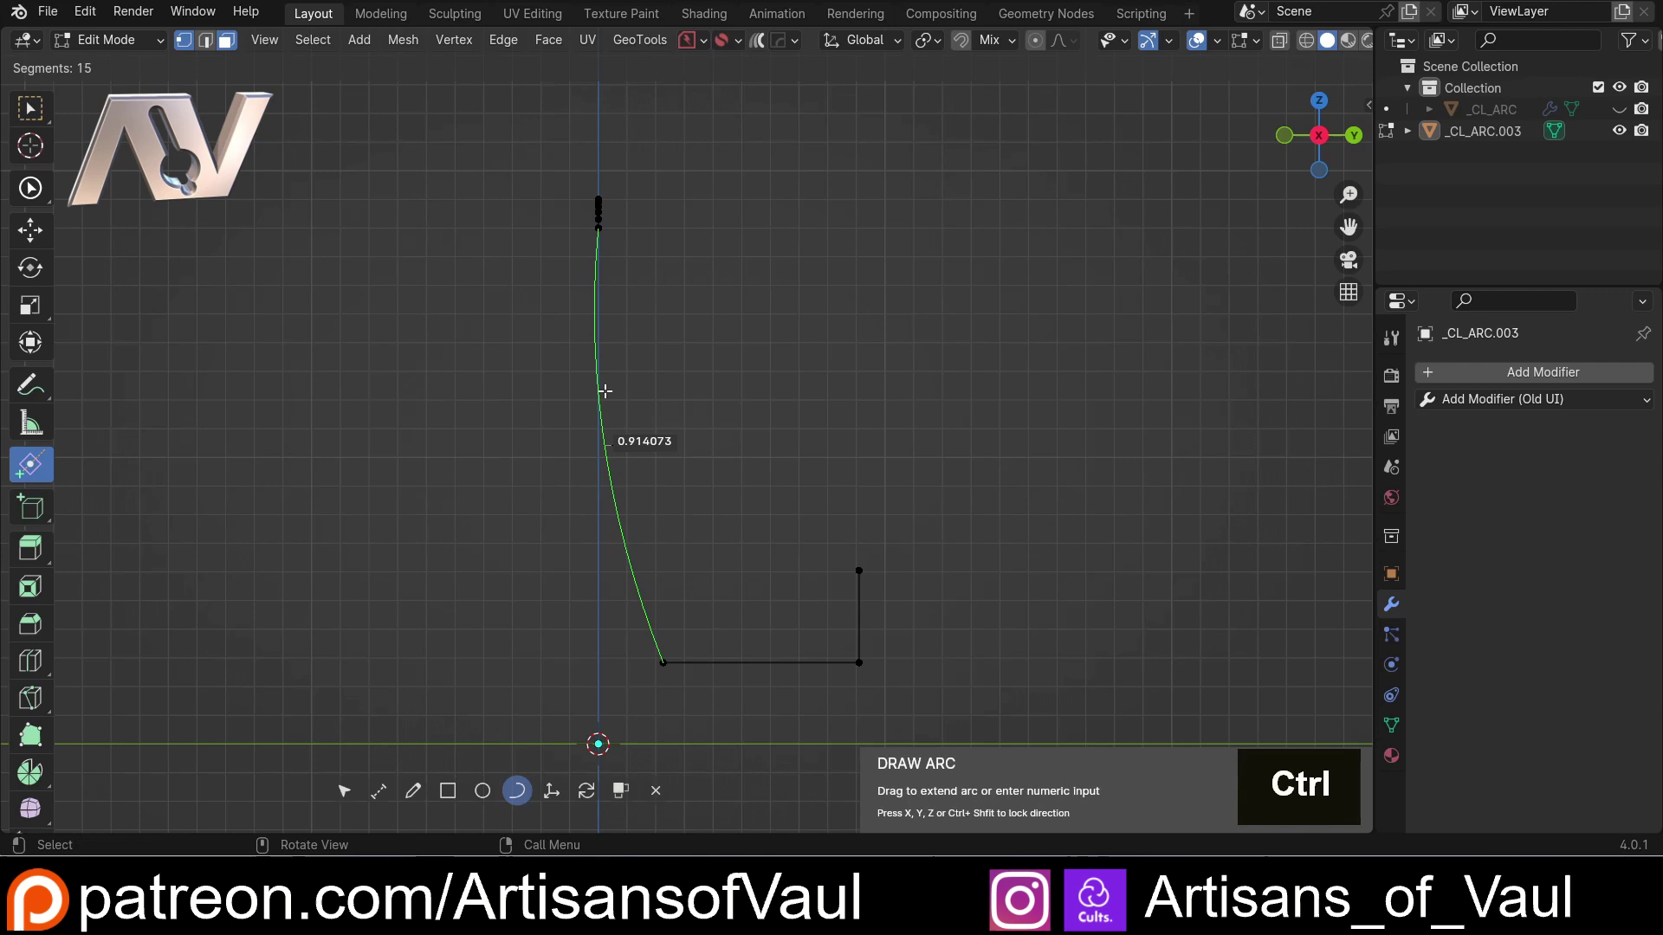
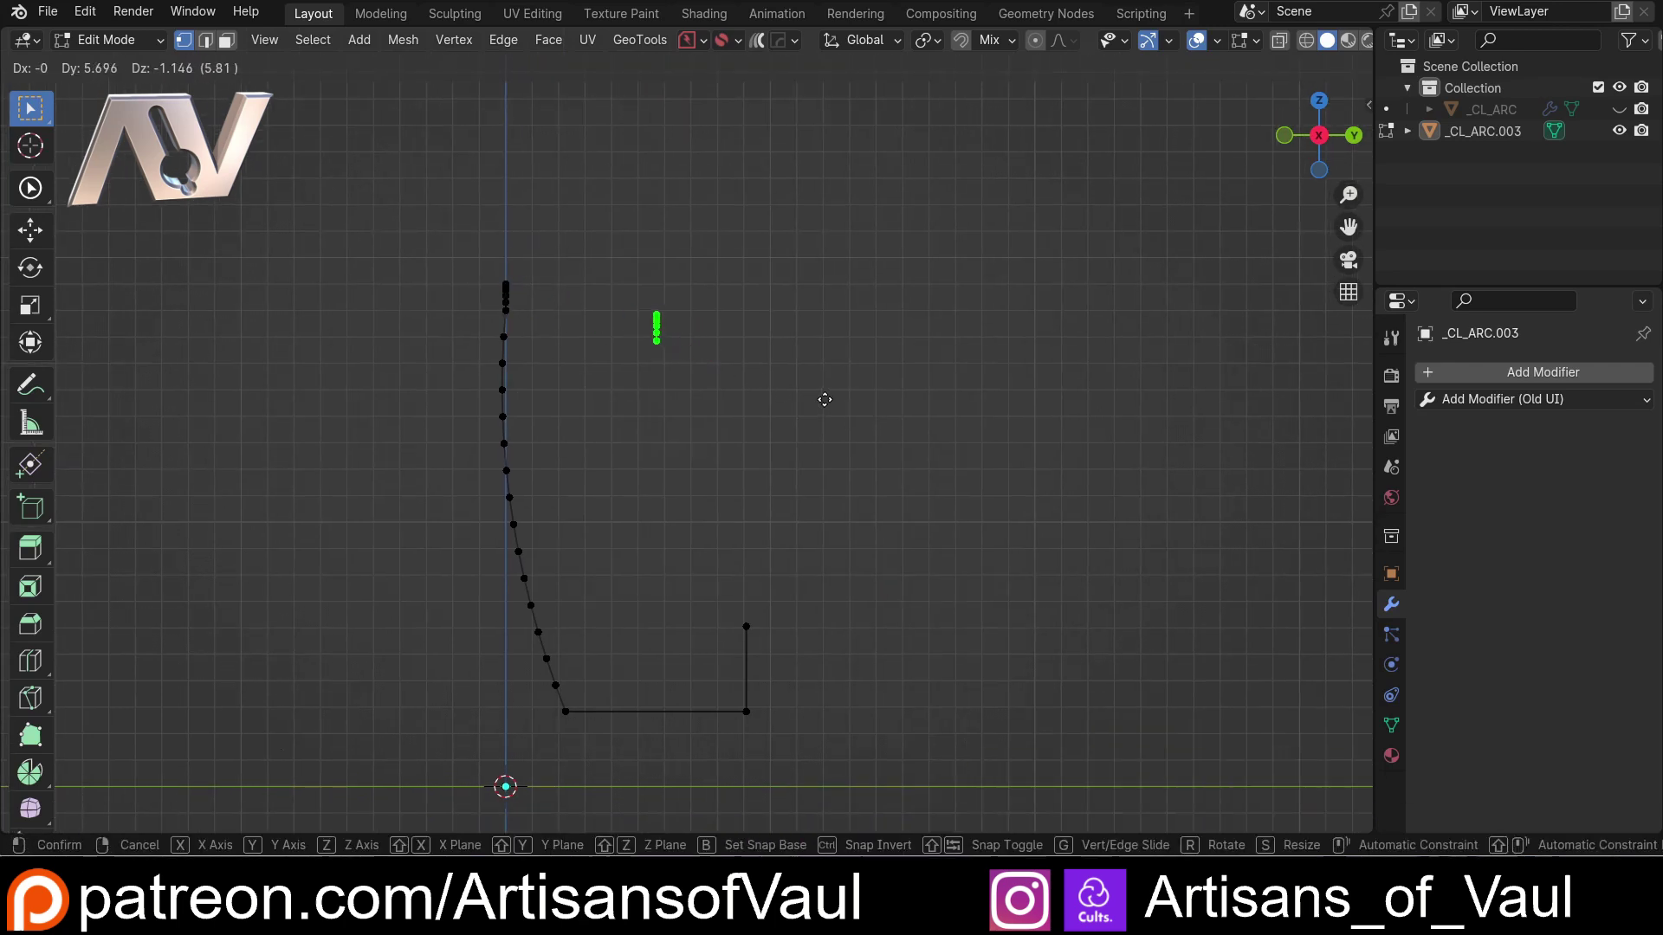
- Place the second arc and join its end to the upright's top with another curved edge, closing the frame
click(827, 395)
click(656, 348)
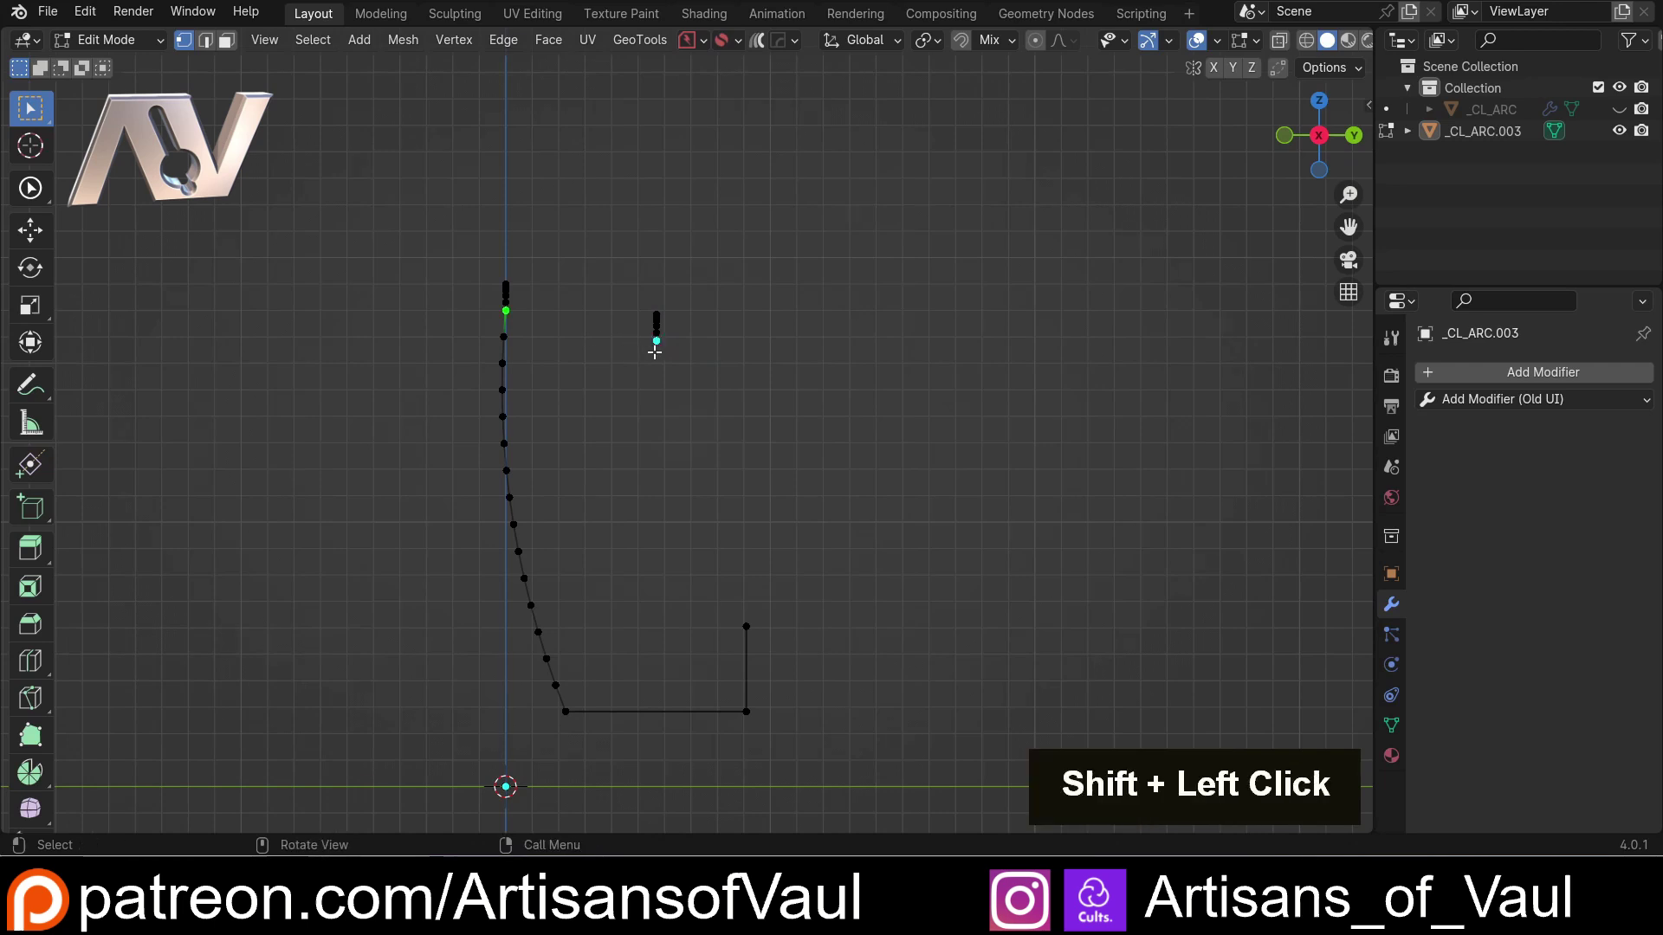
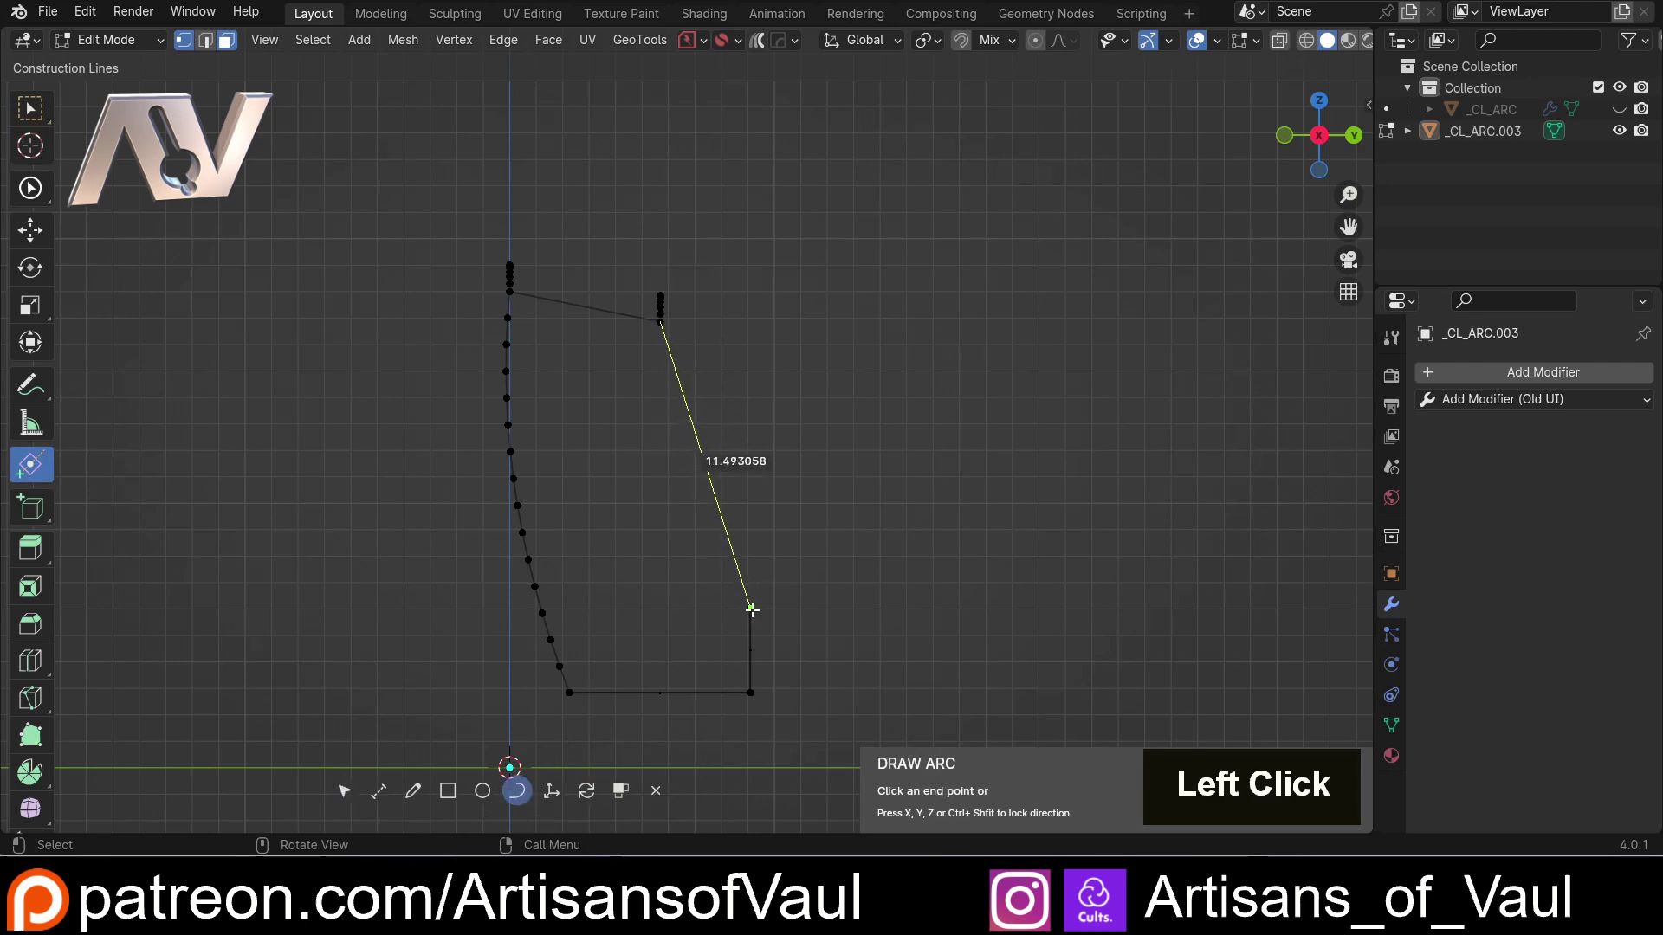
click(753, 605)
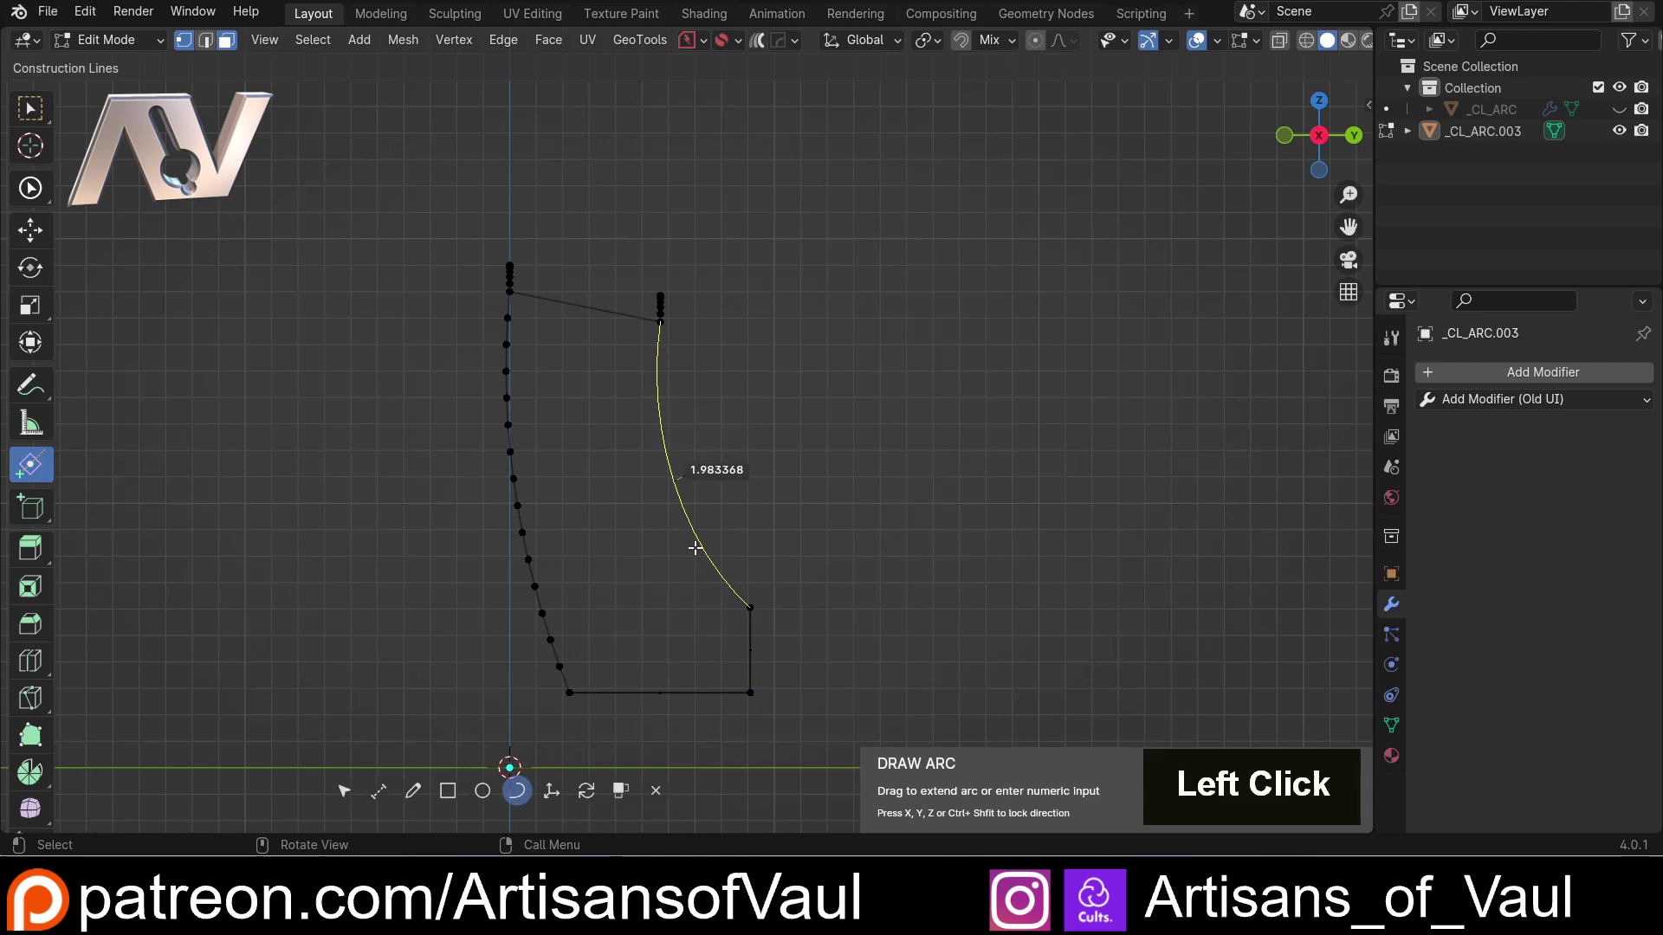
key(y)
click(691, 471)
middle_click(716, 464)
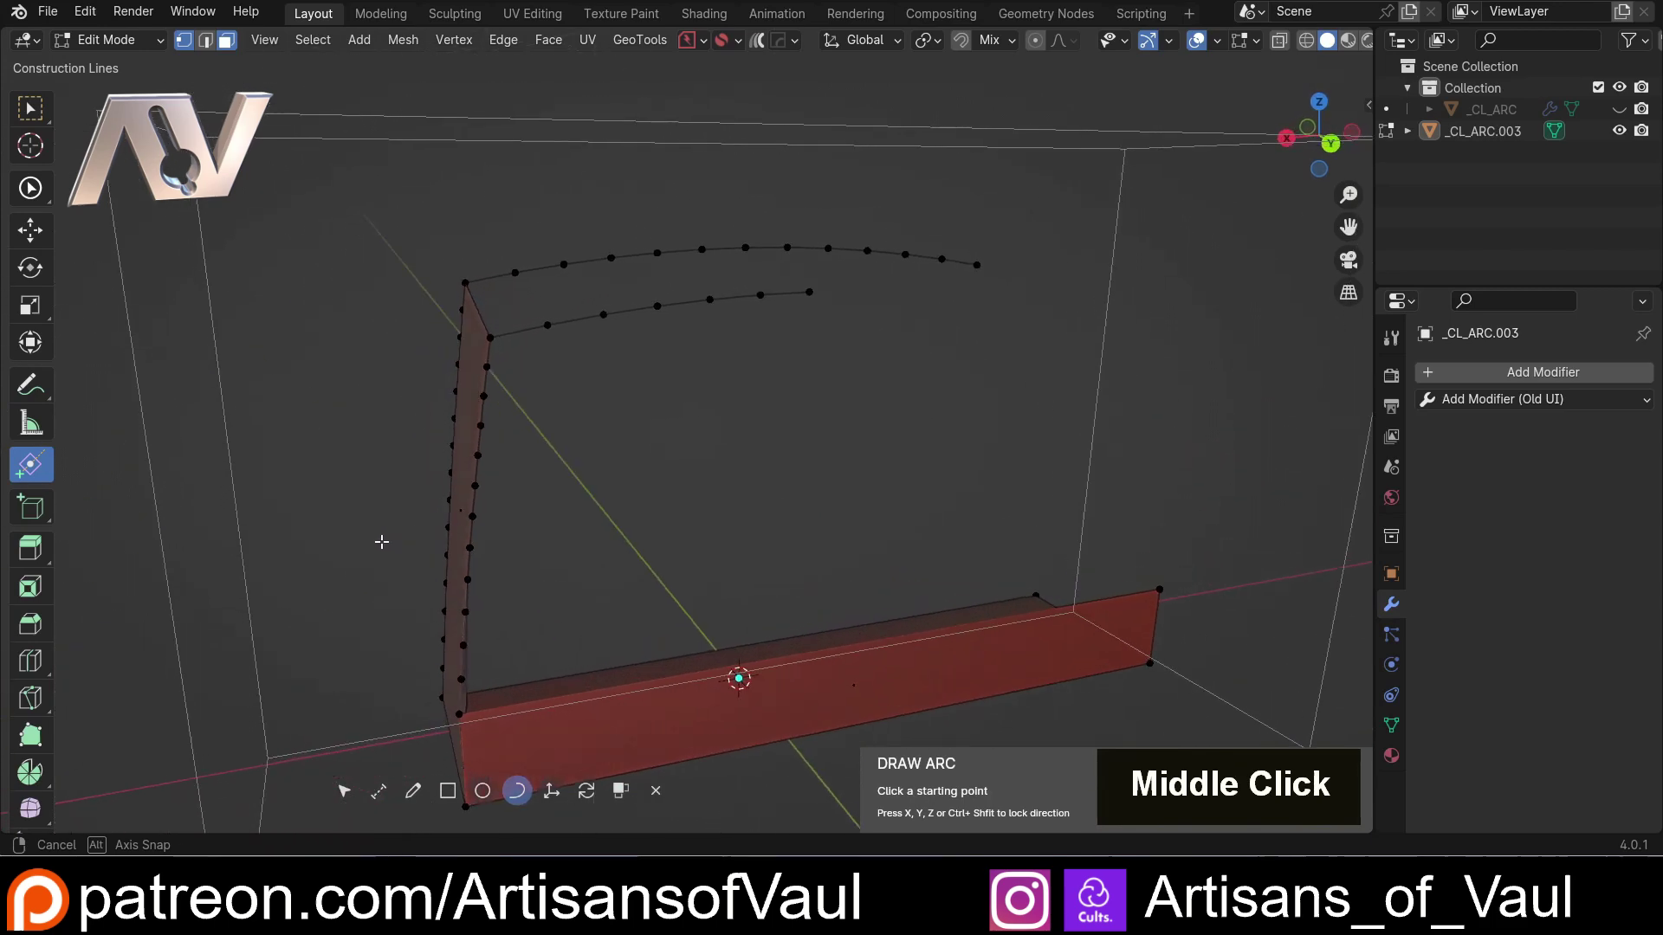
- Delete the filled side profile face, keeping its outline edges, then select the base strip faces for deletion
key(Tab)
click(37, 116)
key(Tab)
click(494, 513)
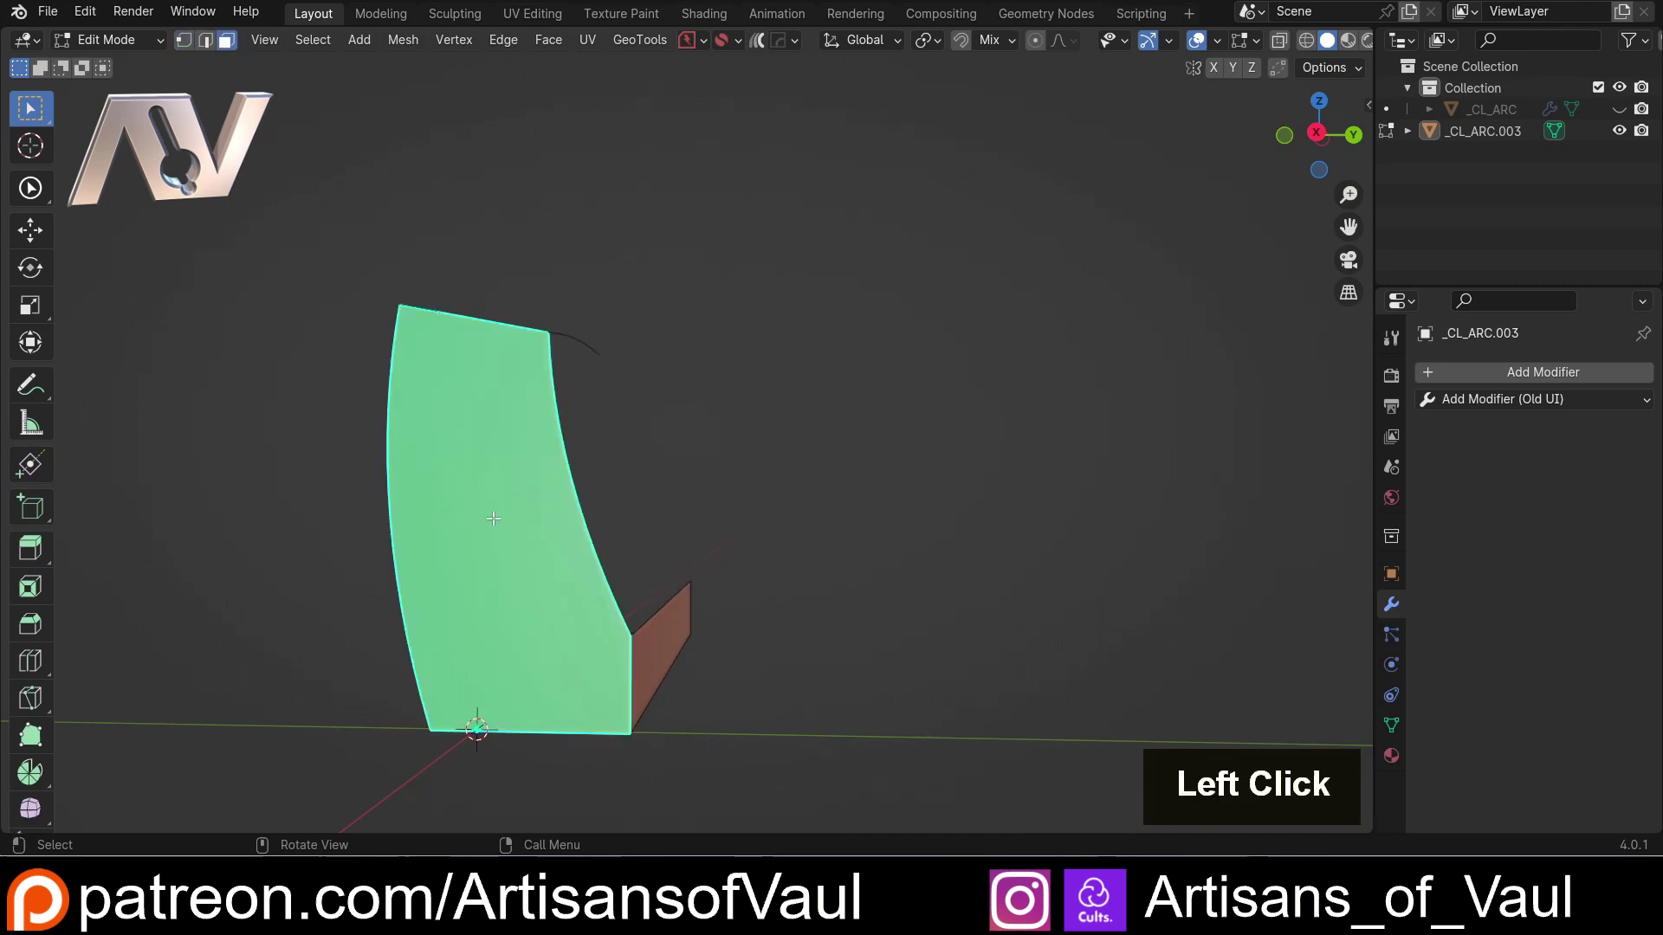
key(Delete)
click(429, 624)
click(538, 672)
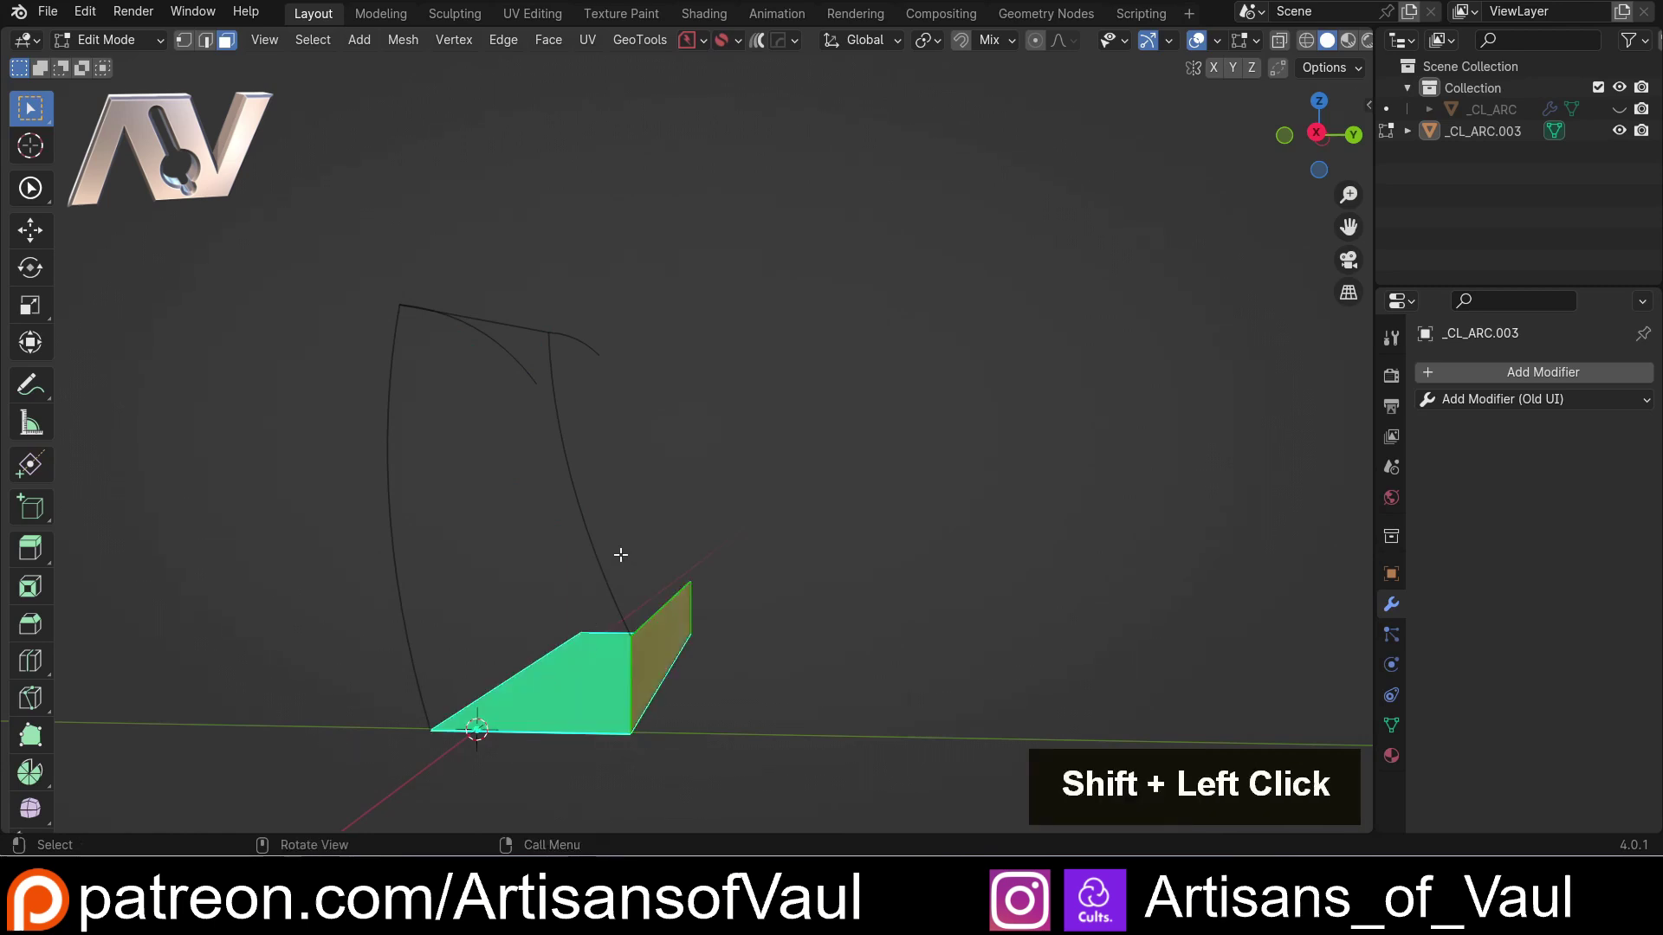
- Delete only the faces, keeping the shell's curved edge outline, and inspect it
key(x)
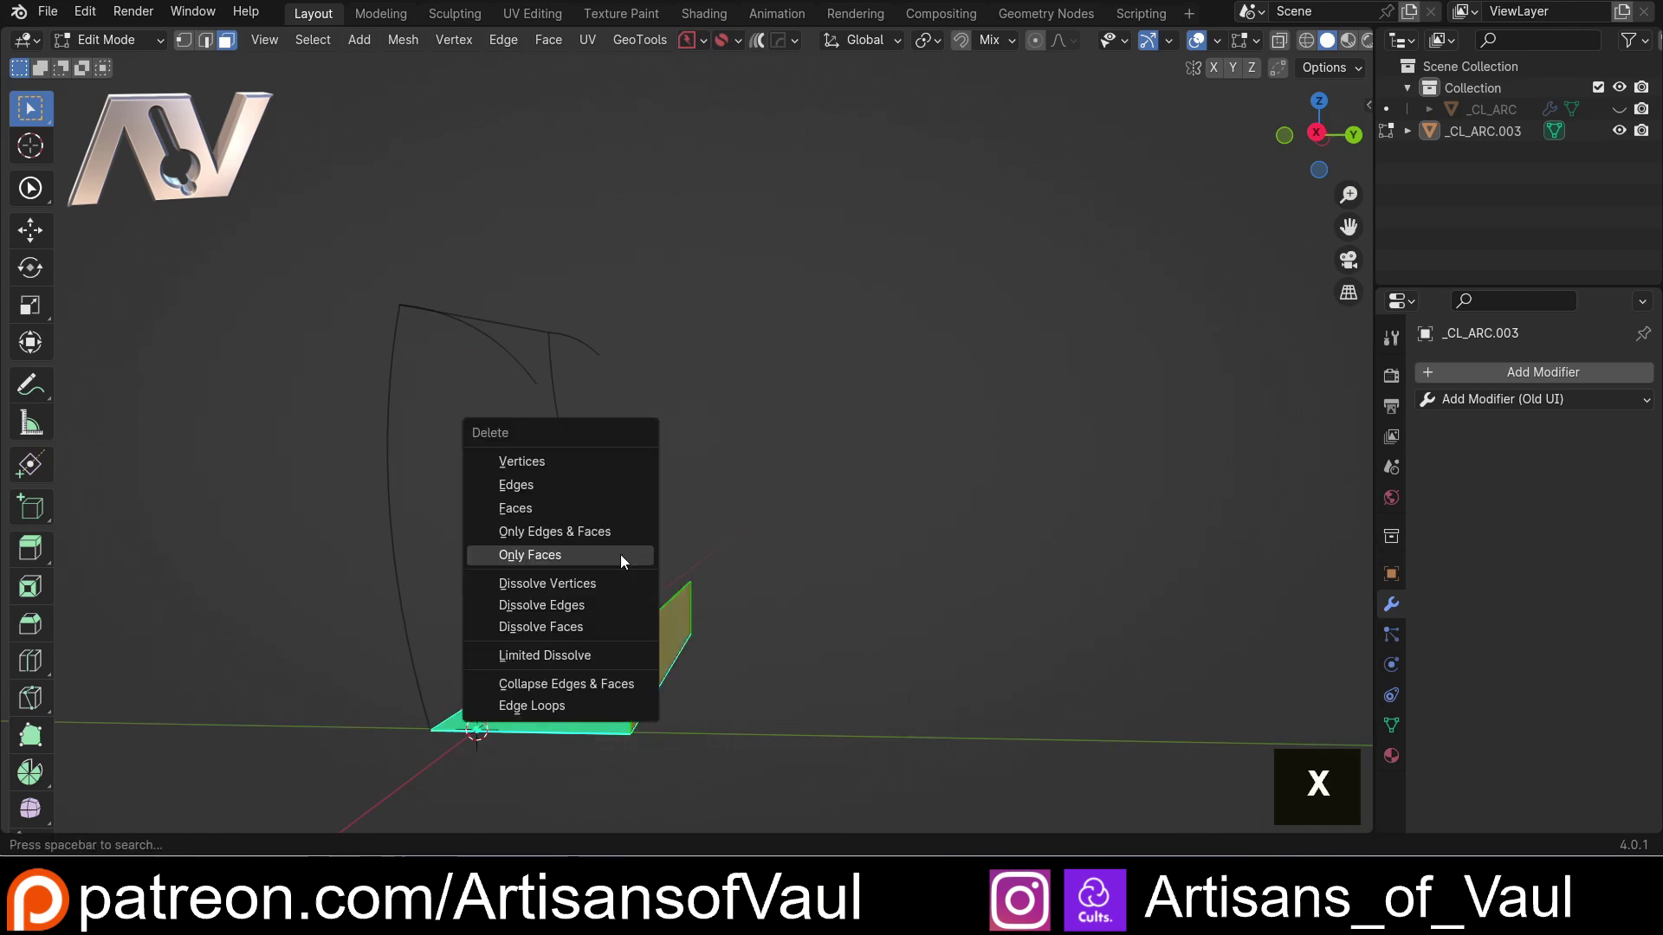
click(627, 561)
middle_click(720, 506)
middle_click(826, 528)
middle_click(638, 448)
middle_click(696, 503)
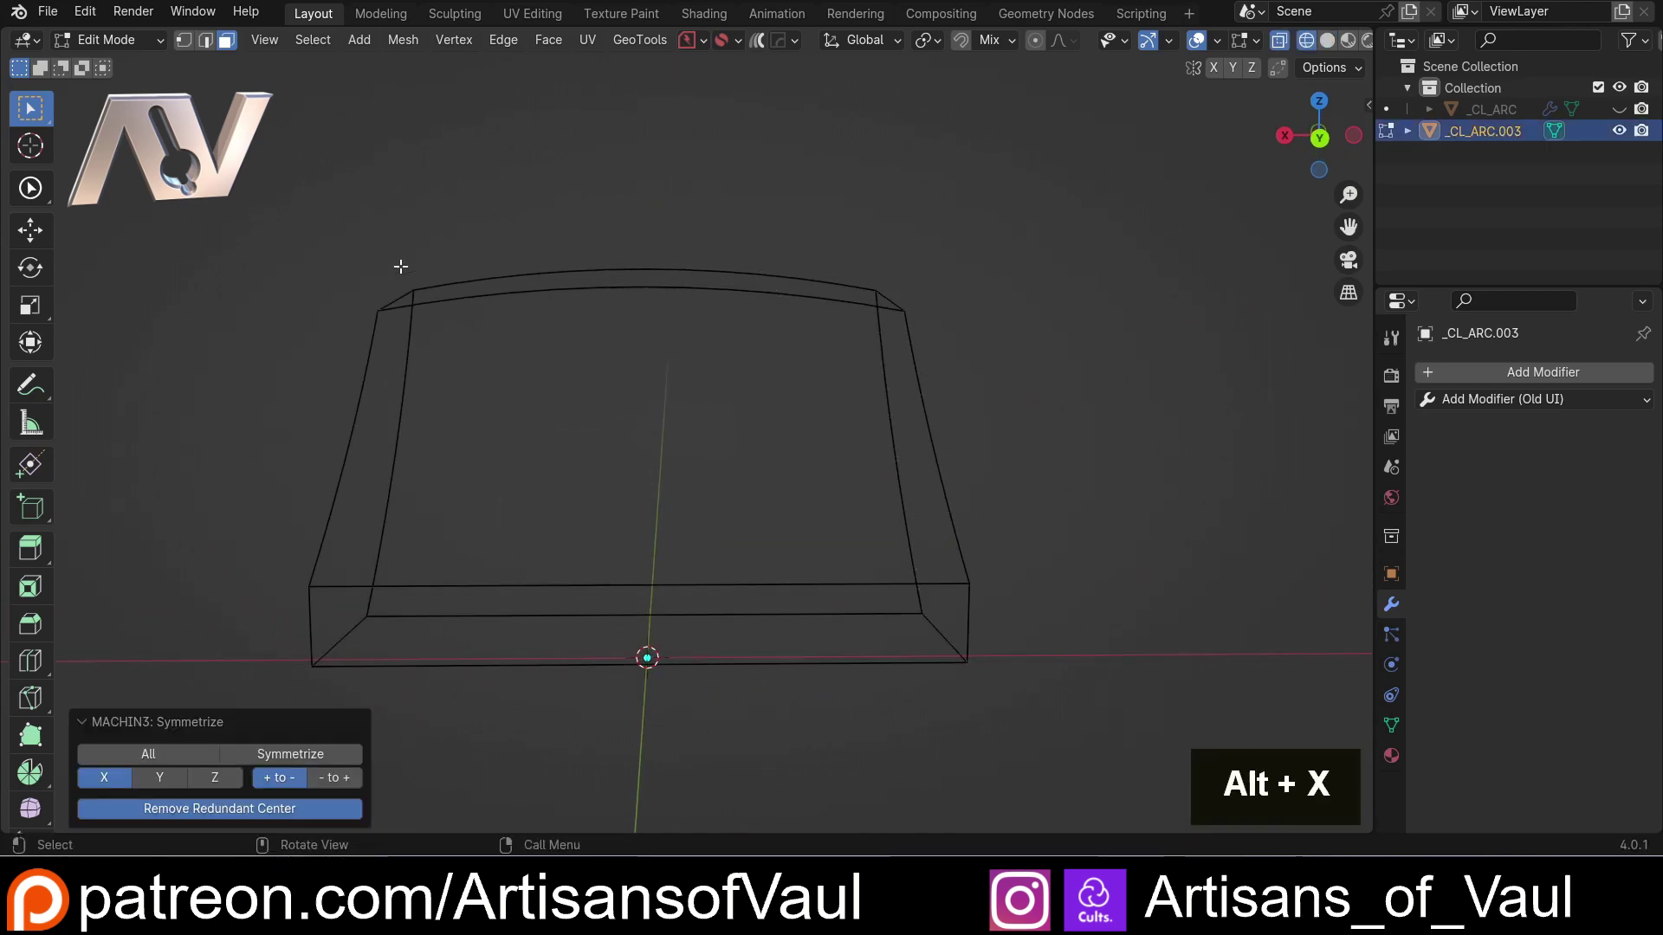
- Symmetrize the wire outline across X so both ends have matching curved sides
key(alt+x)
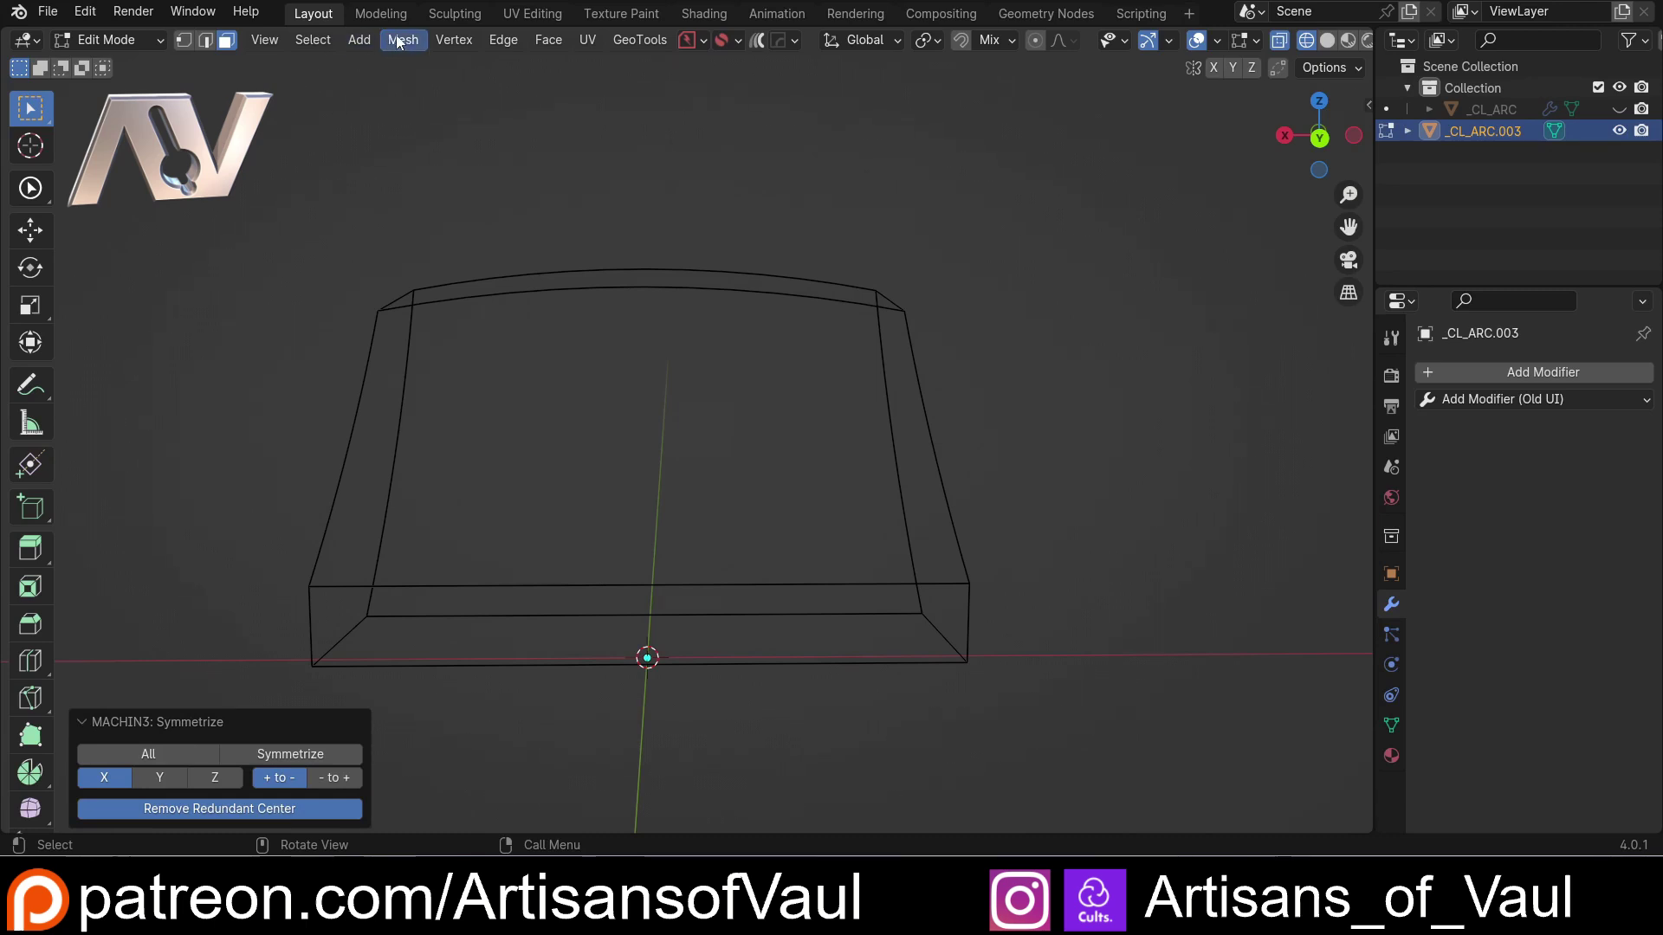
click(403, 41)
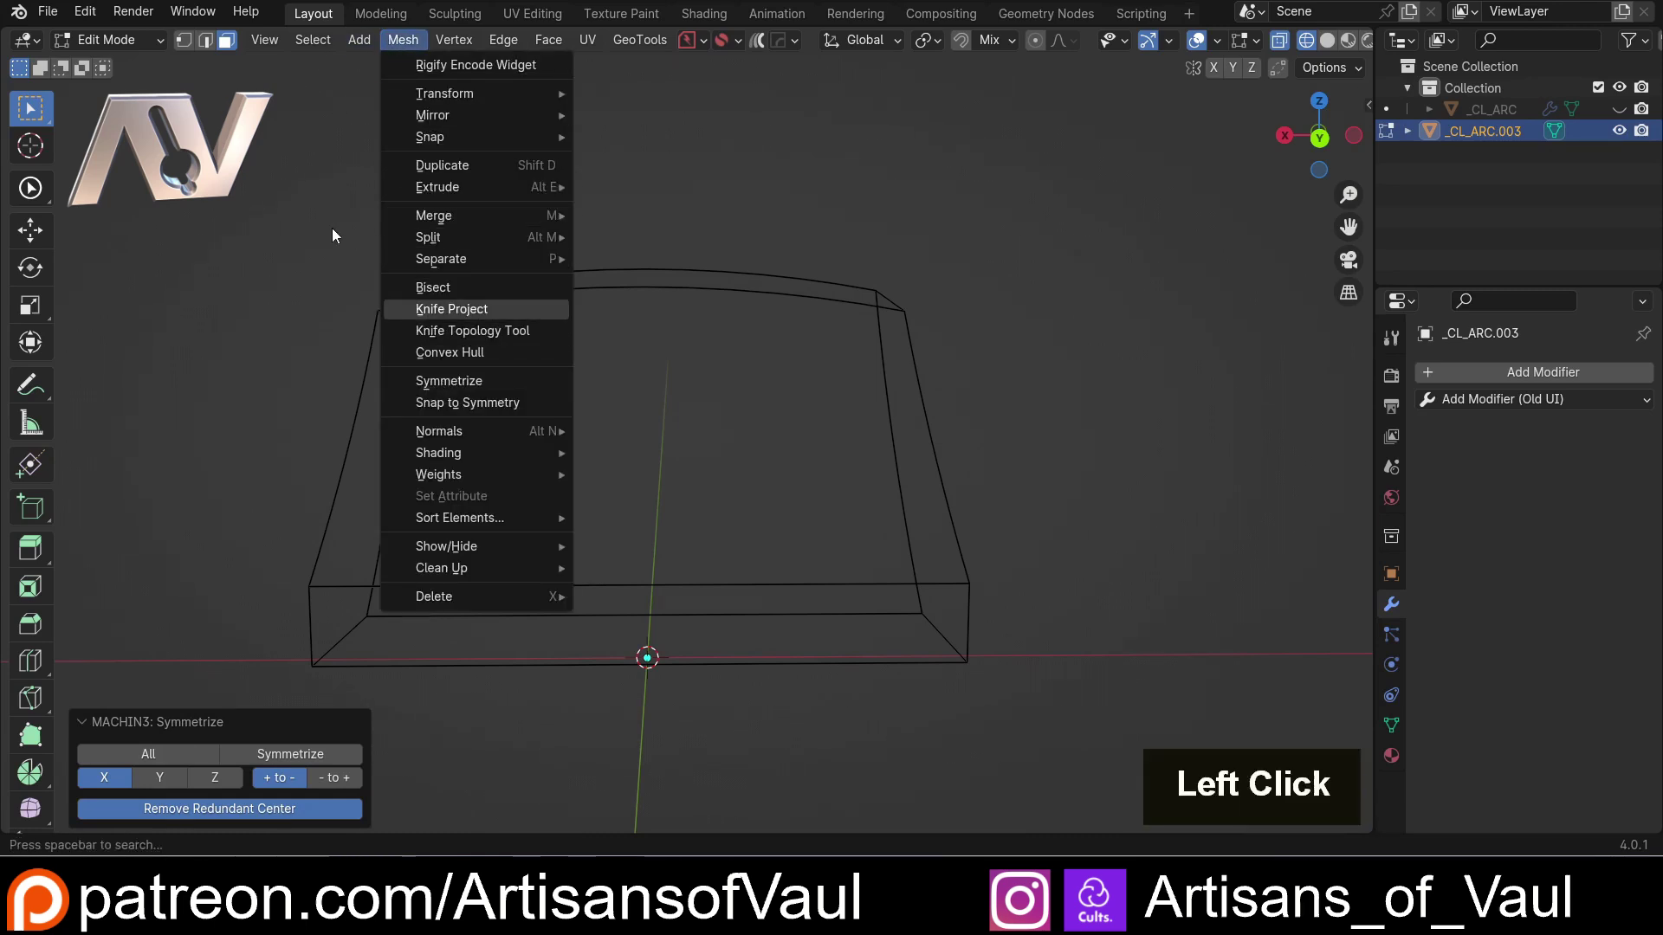
middle_click(285, 202)
middle_click(196, 256)
middle_click(405, 311)
middle_click(323, 318)
middle_click(495, 321)
middle_click(388, 353)
- Switch to vertex select mode and orbit to view the outline's base
key(Tab)
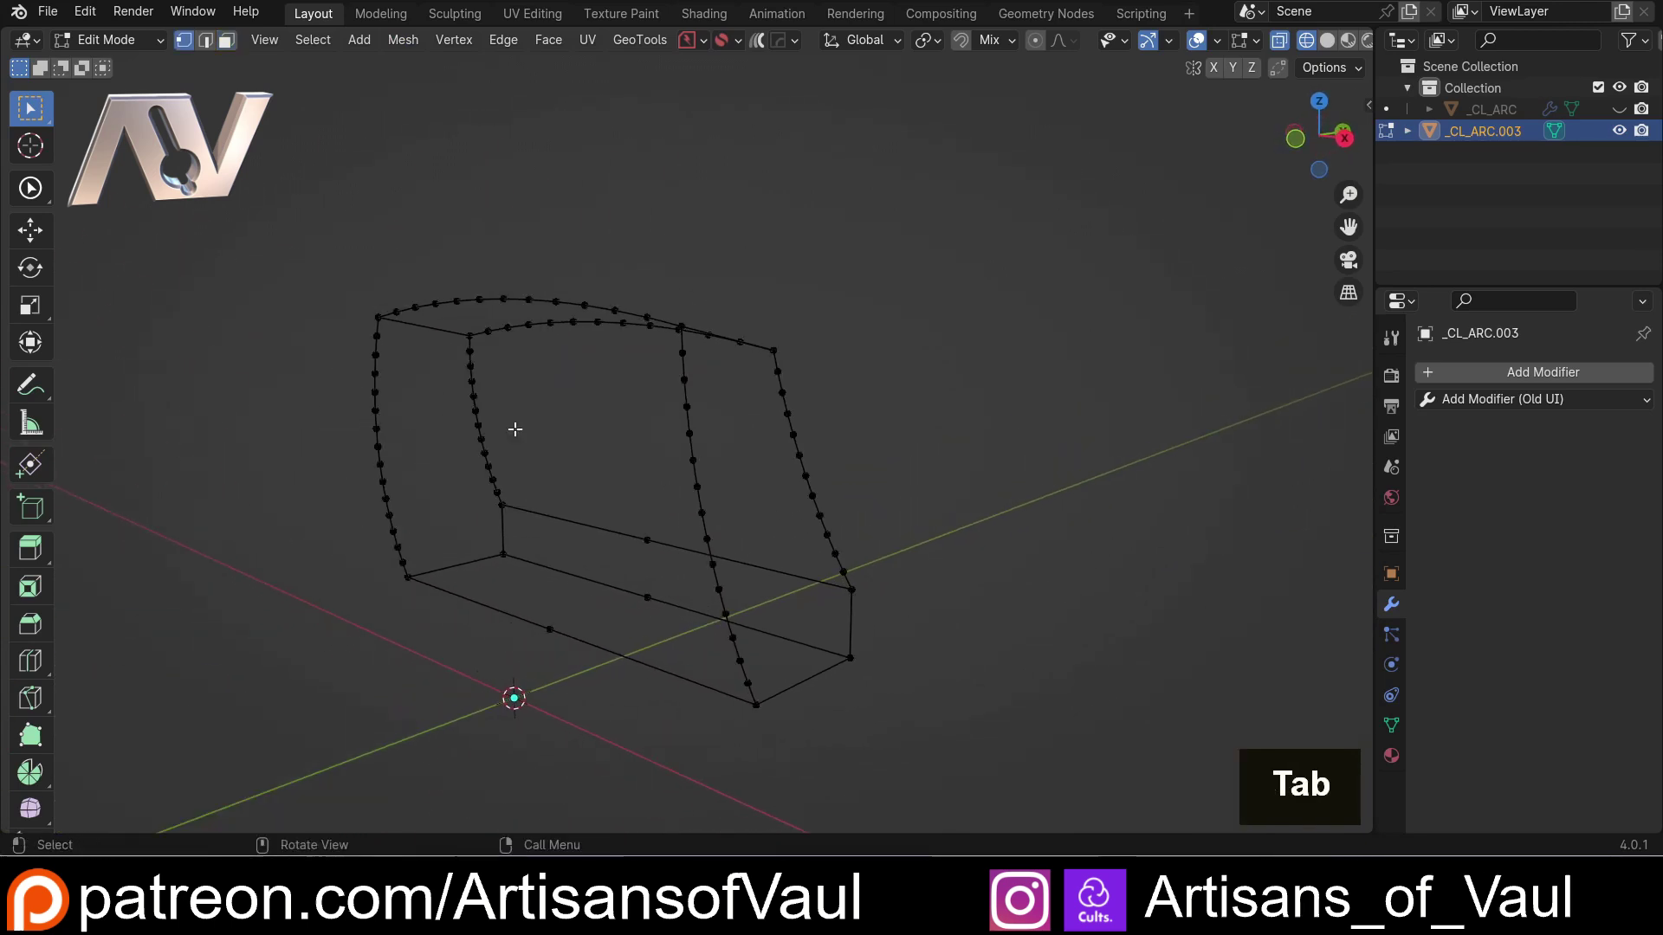
middle_click(673, 429)
middle_click(807, 442)
middle_click(652, 427)
middle_click(816, 483)
middle_click(551, 443)
middle_click(500, 479)
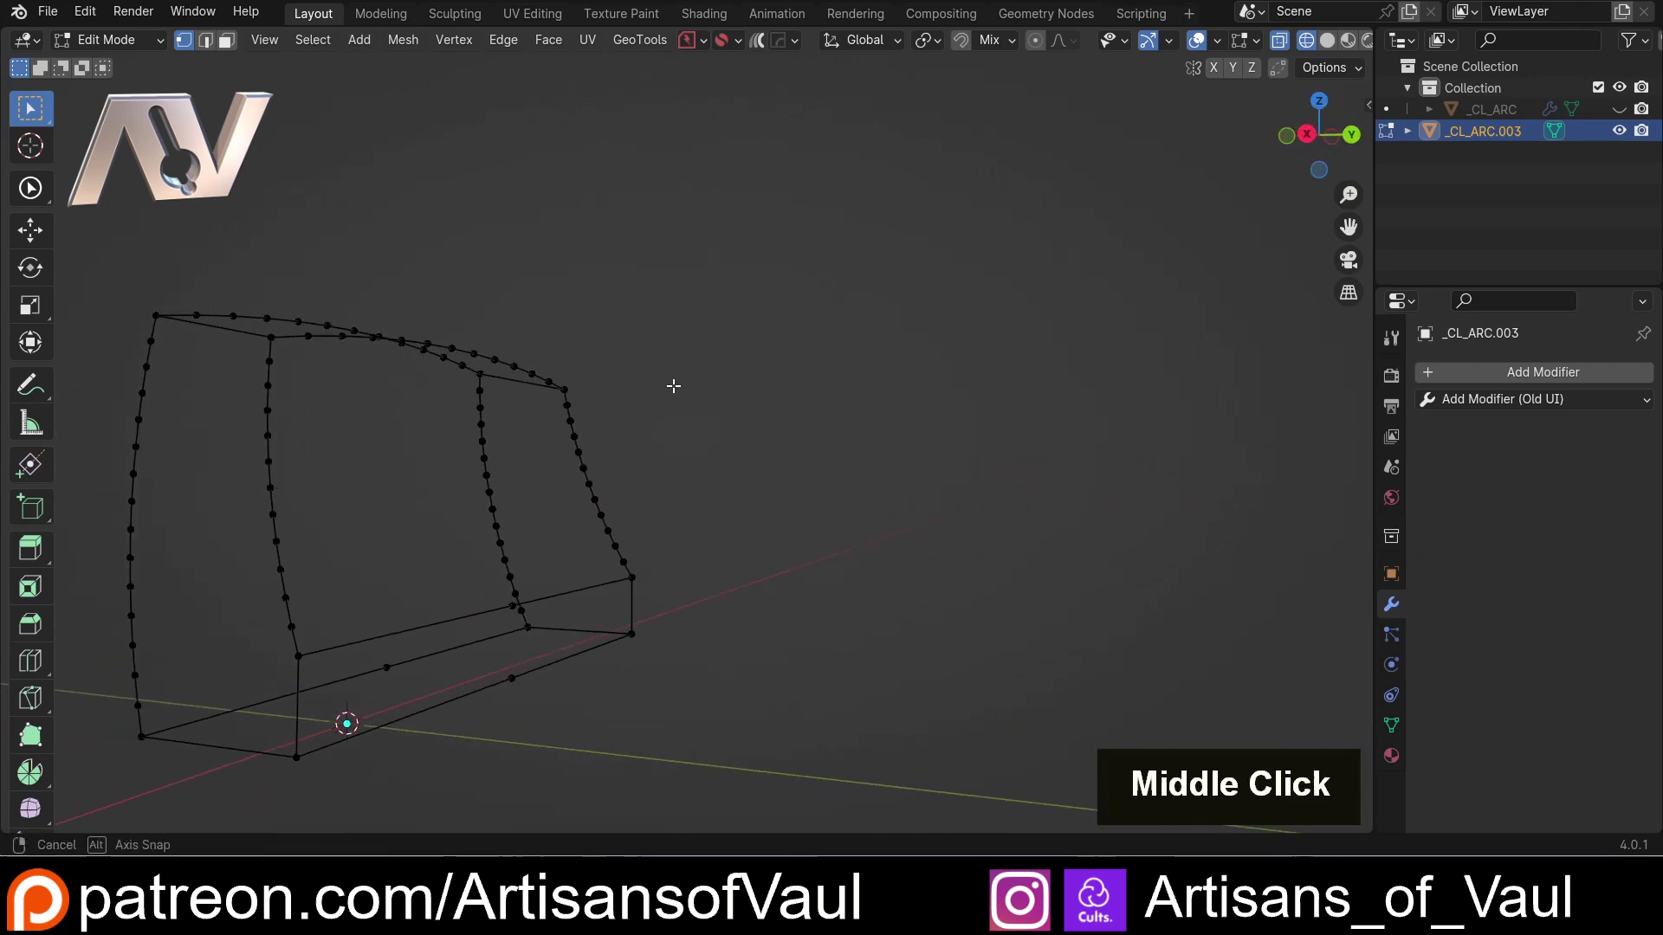
- Vertex Slide the base edges to the end with factor 1.0, forming a boxed base
click(643, 493)
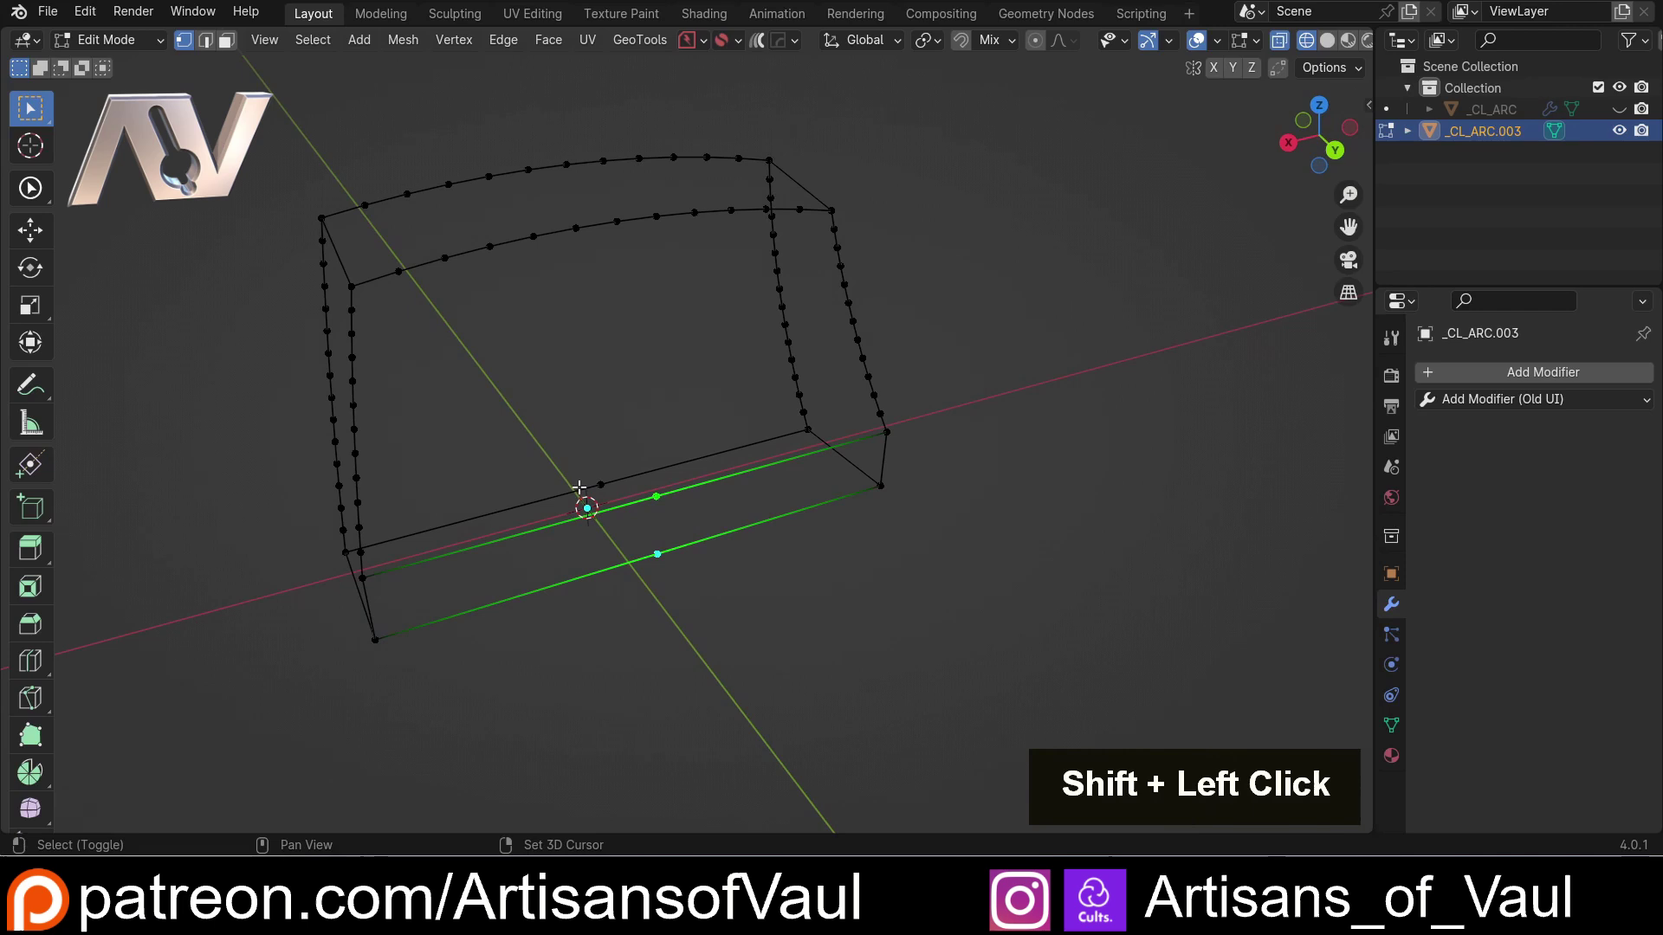
key(Escape)
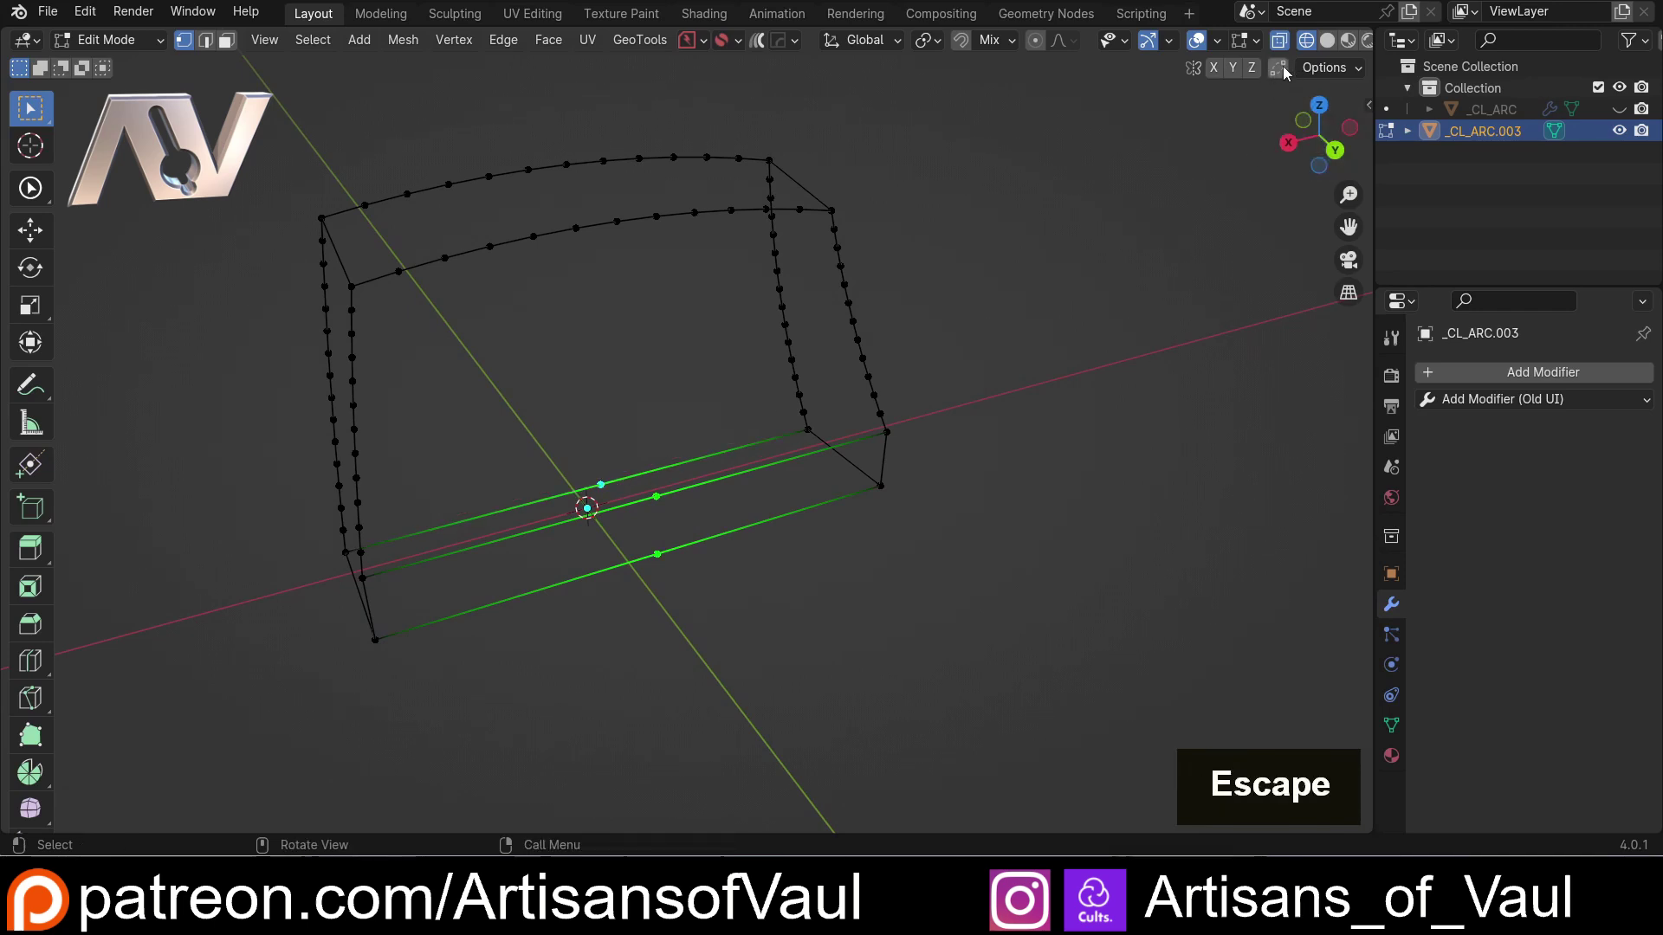
click(1289, 72)
key(g)
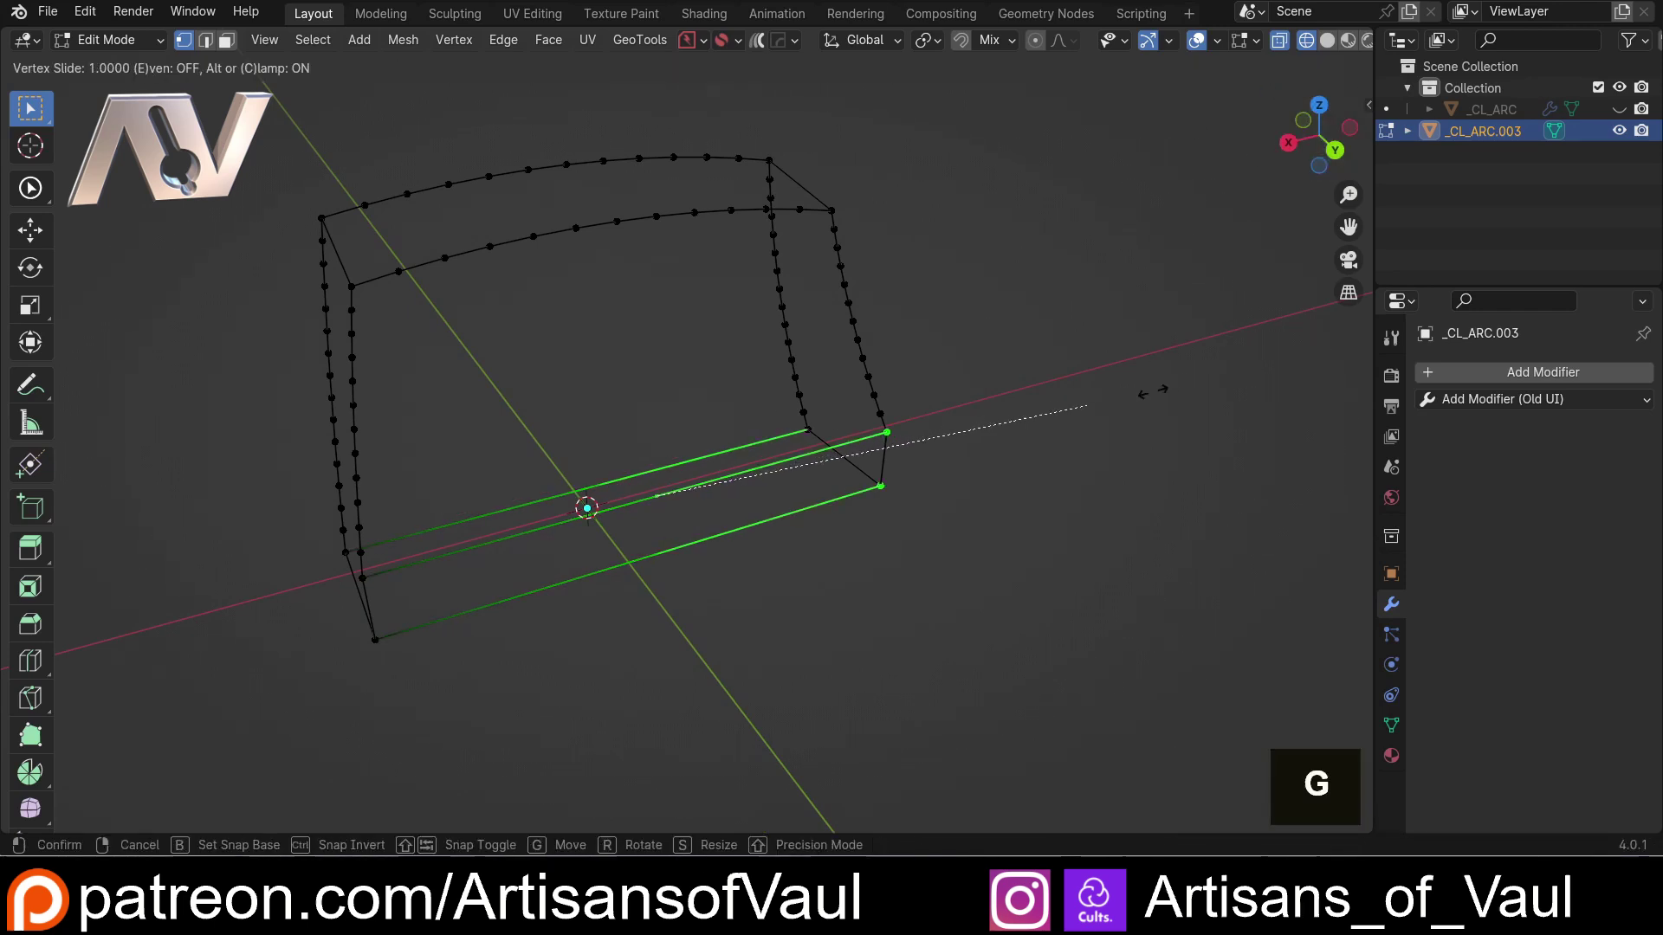
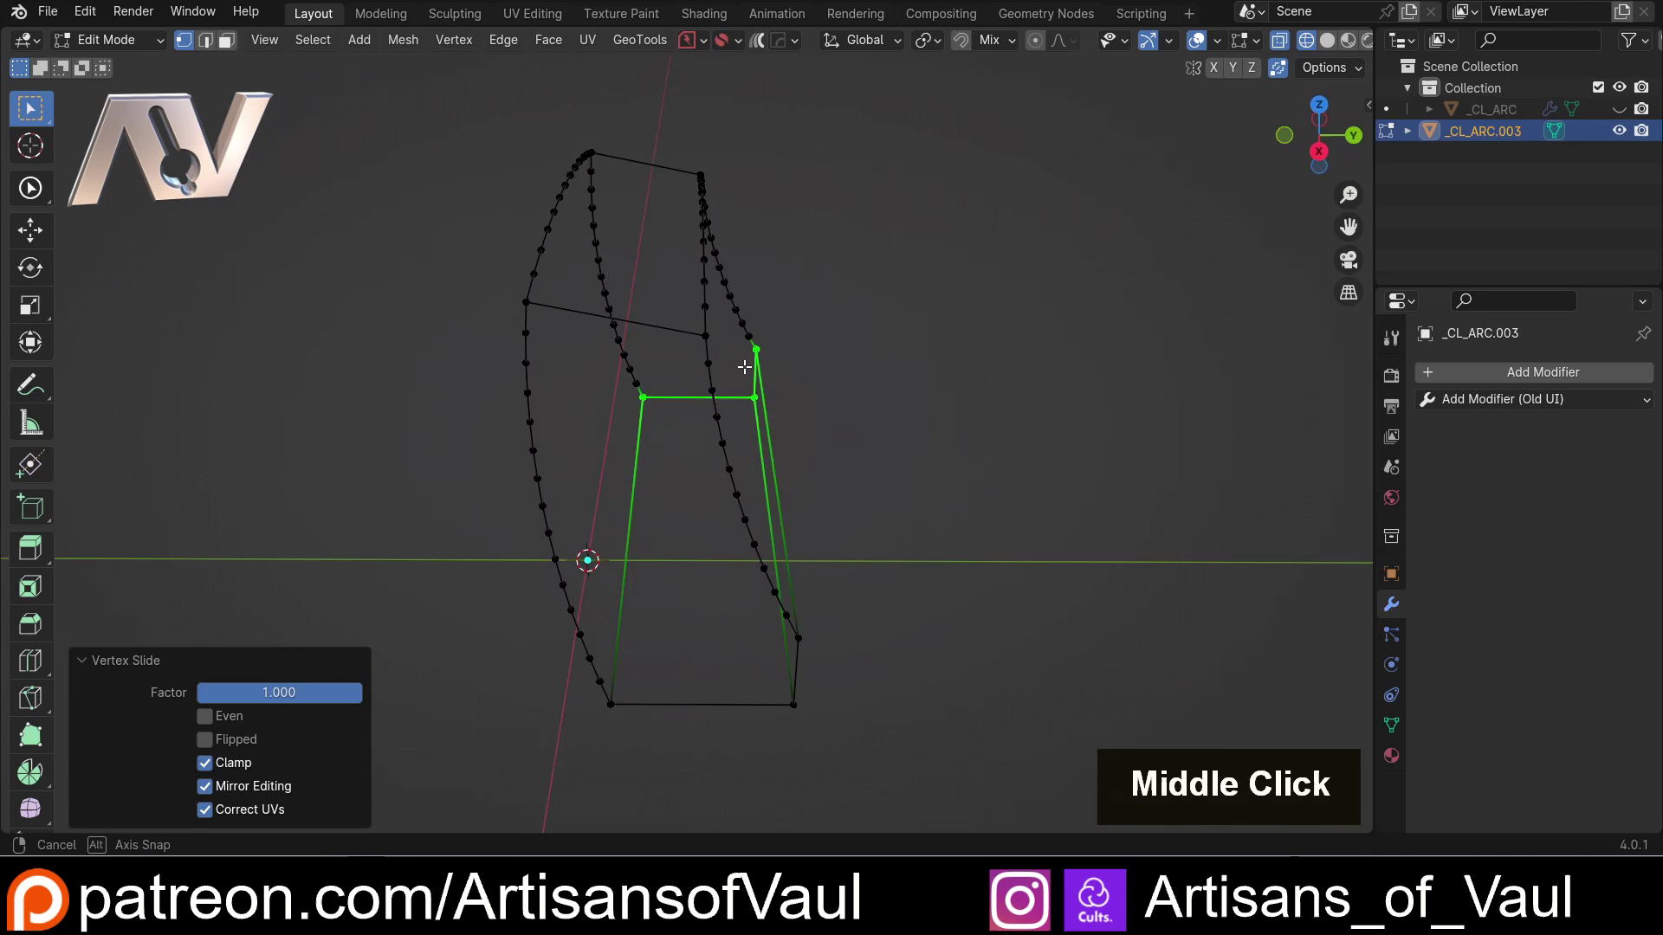
click(402, 460)
middle_click(384, 359)
middle_click(687, 541)
scroll(up, 3)
middle_click(645, 436)
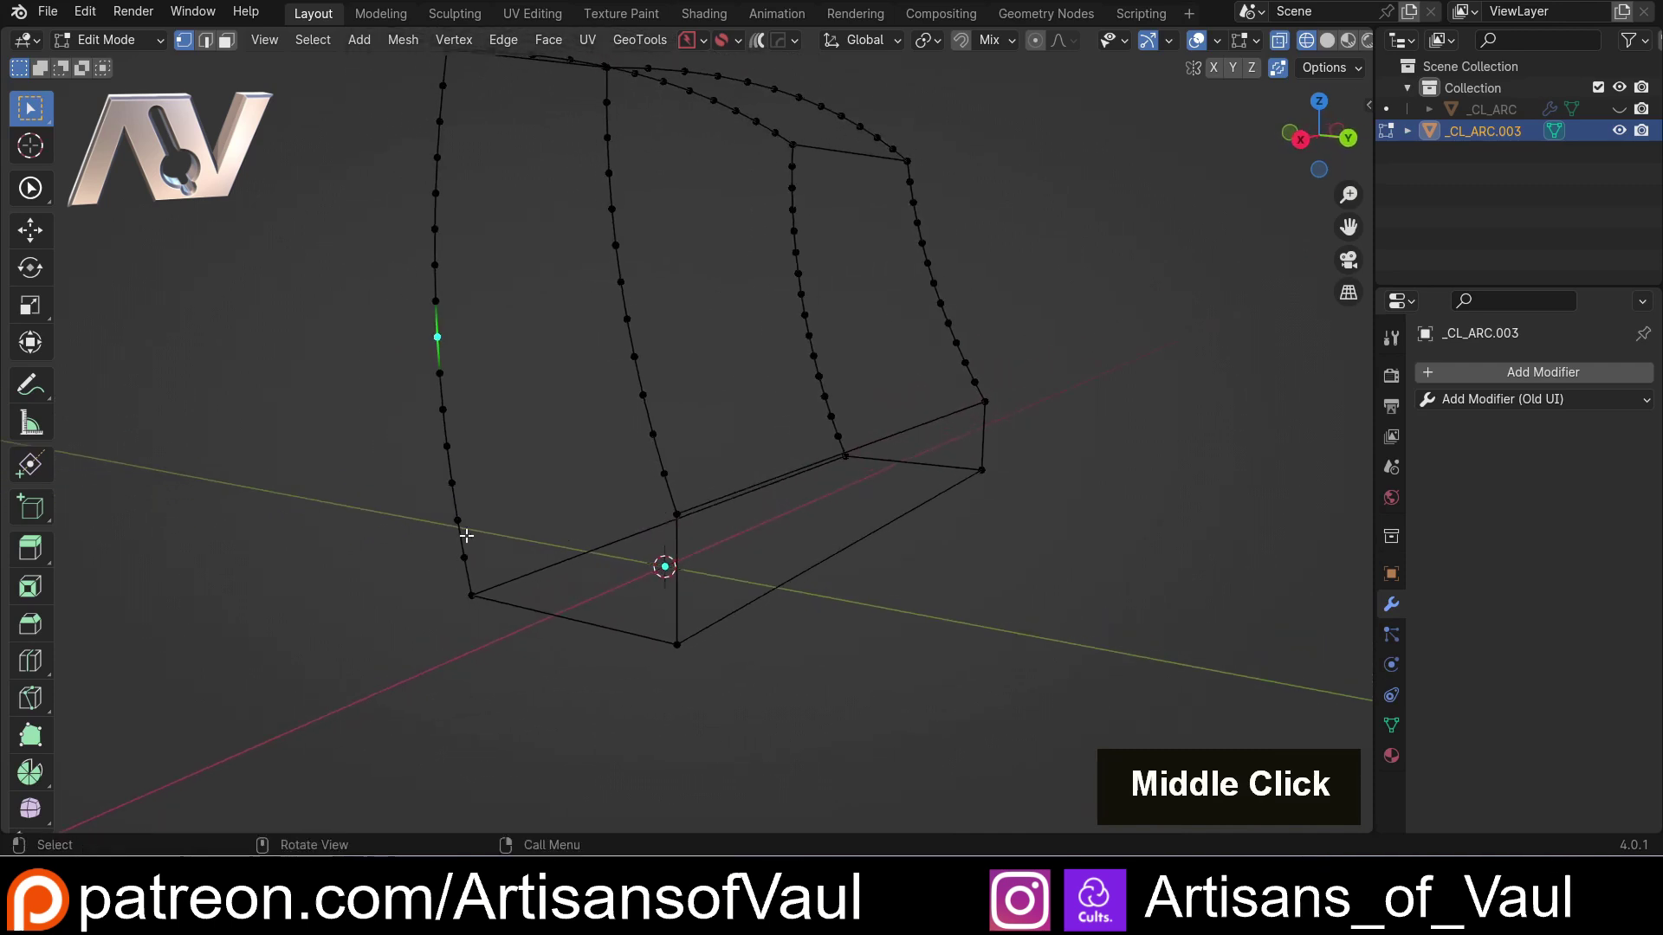
- Subdivide the short vertical edge at the base corner with 2 cuts
click(389, 581)
click(390, 615)
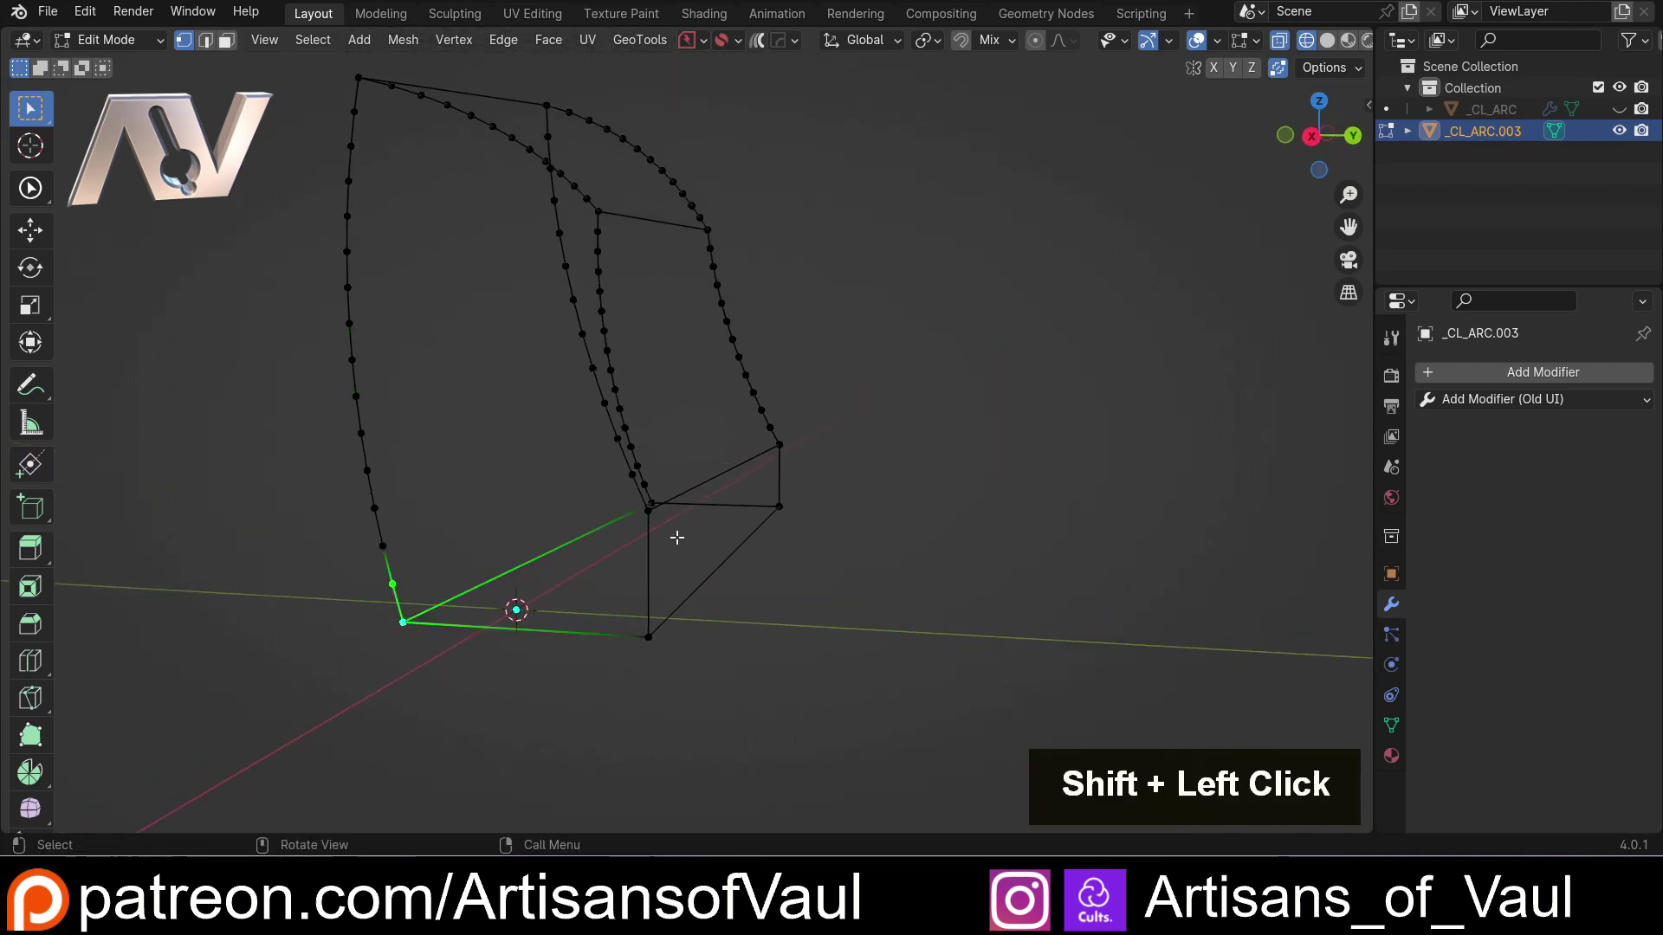
click(647, 625)
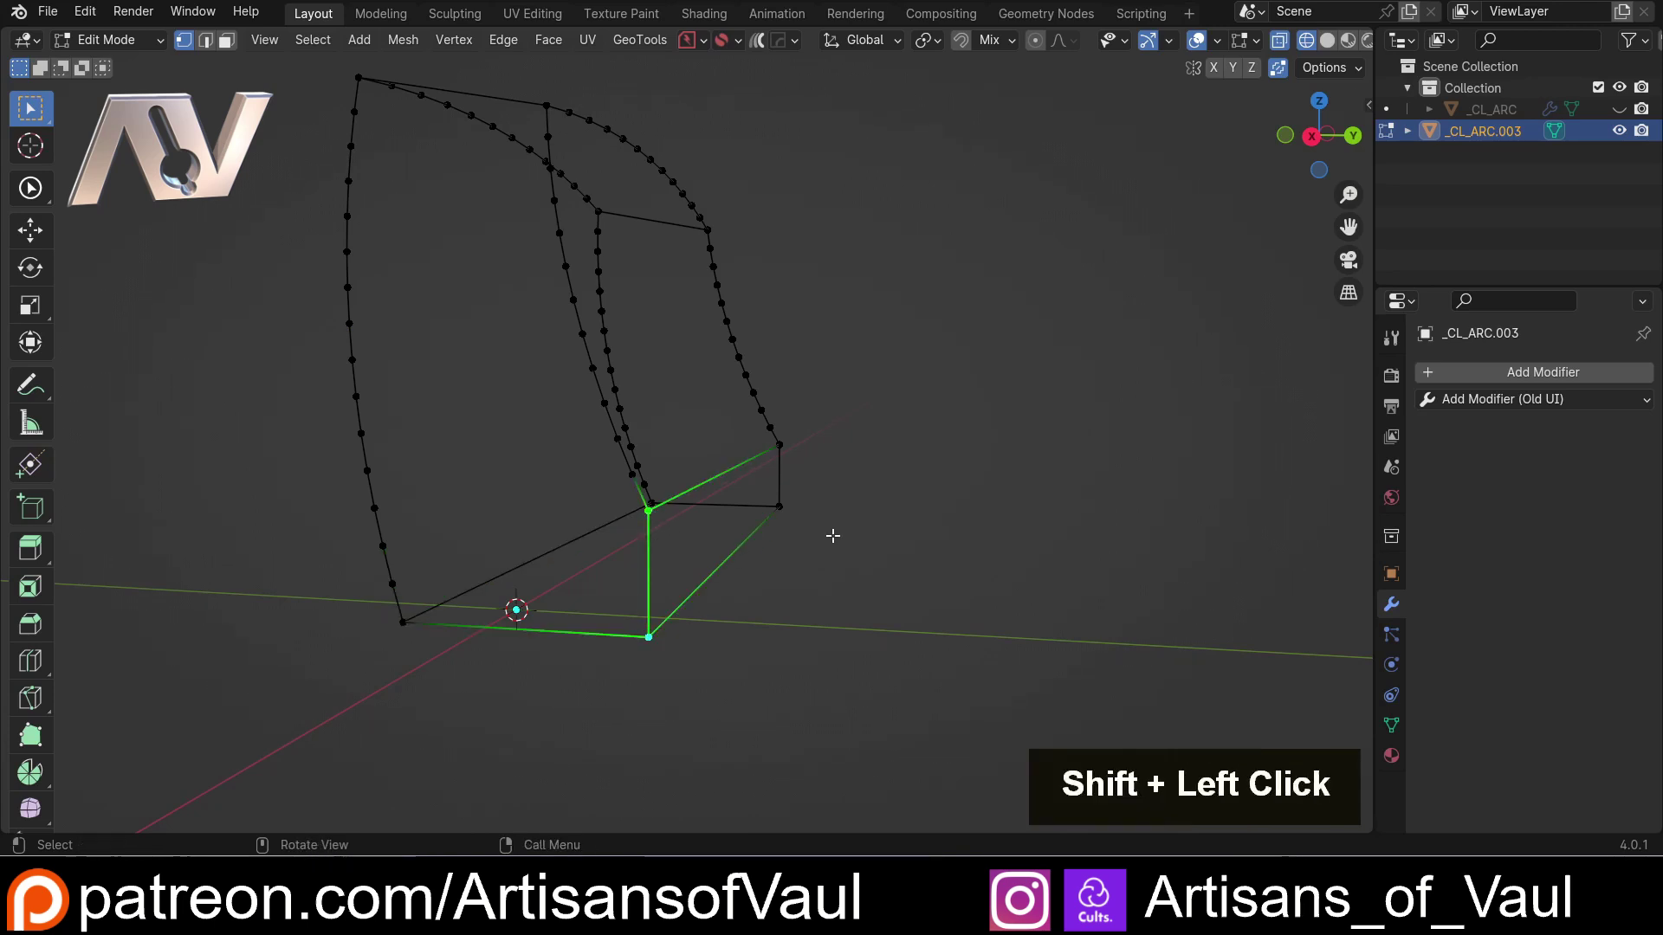
key(ctrl+e)
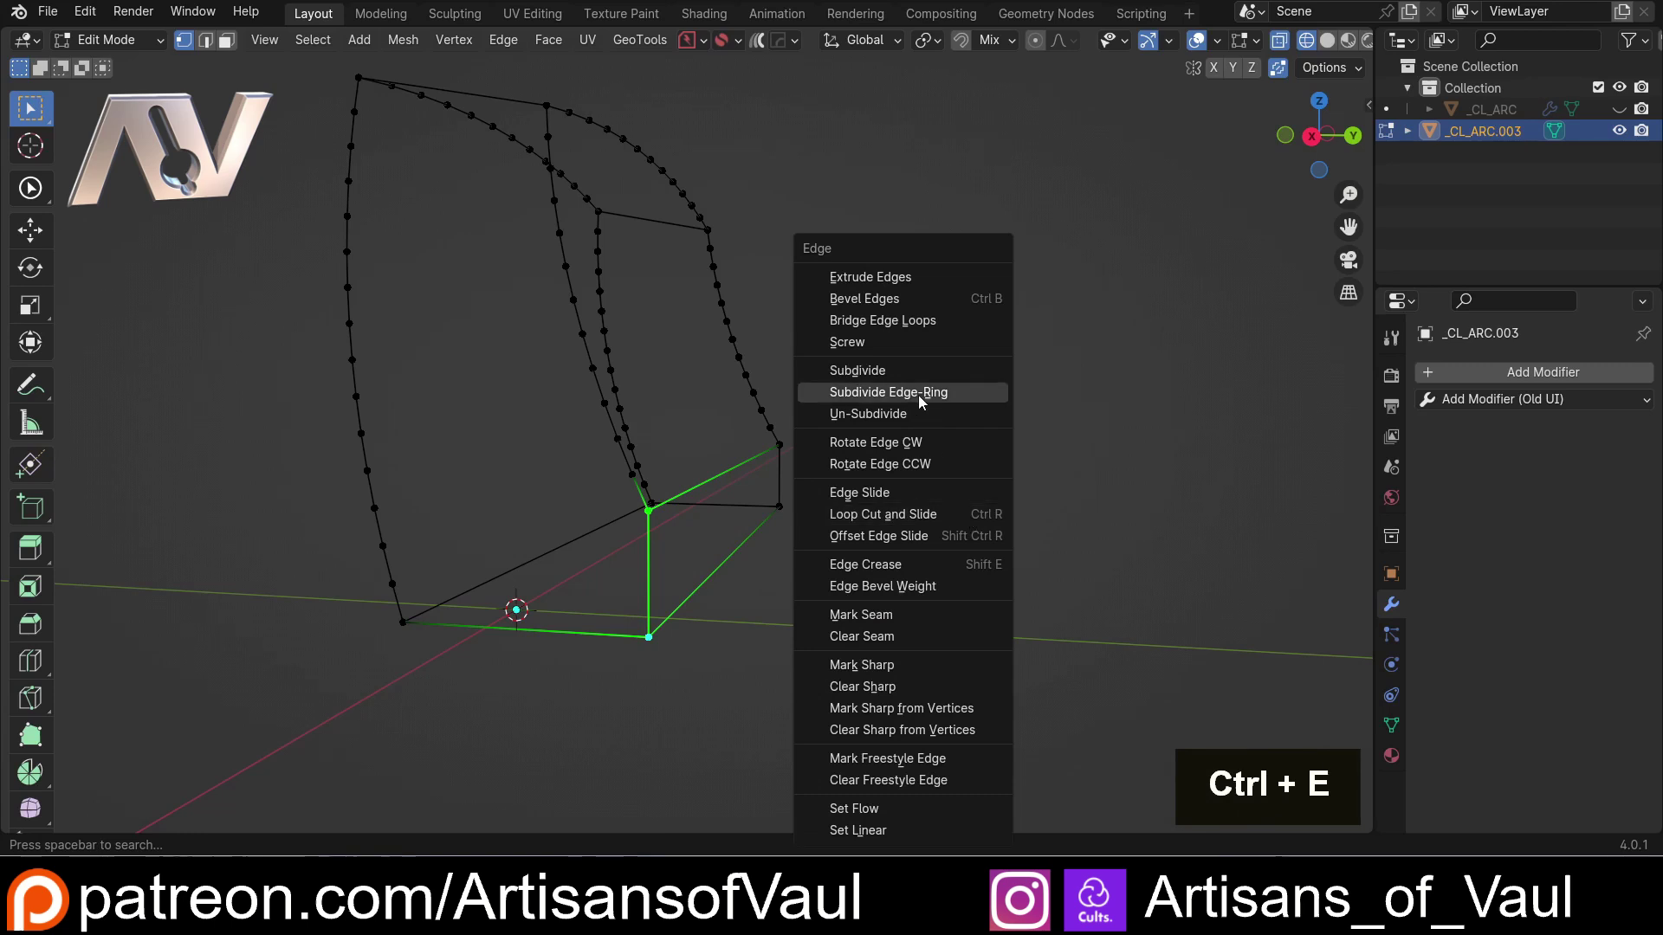
click(929, 376)
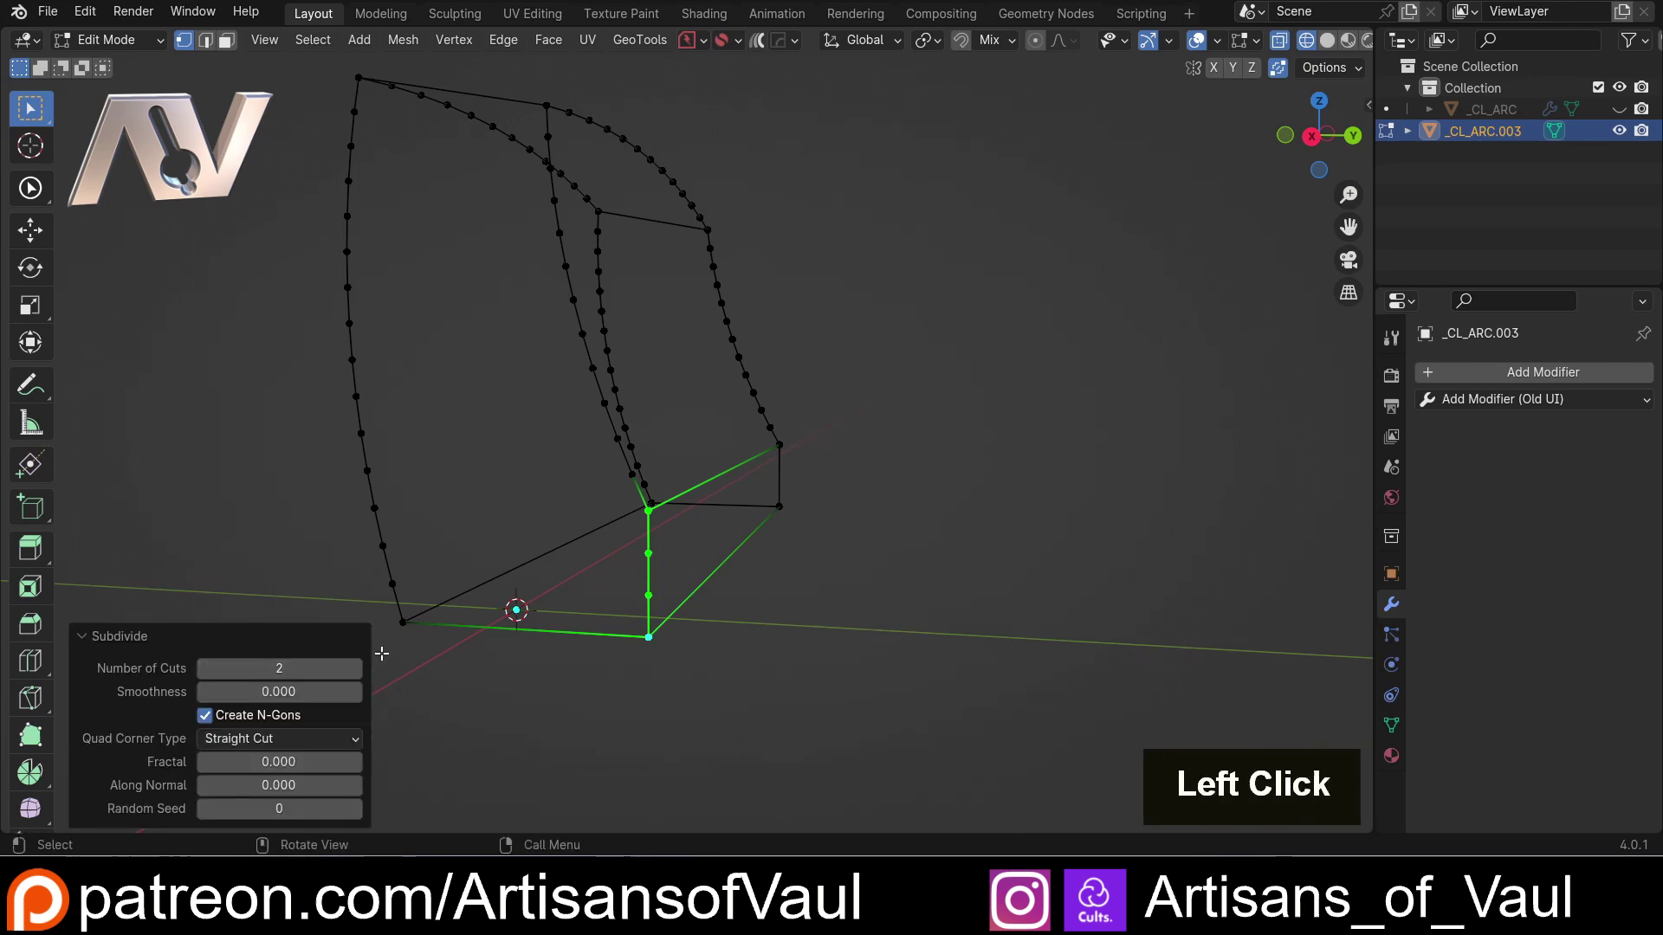
- Check the new vertices, then shortest-path select the whole left curved edge
middle_click(572, 550)
middle_click(386, 527)
middle_click(744, 573)
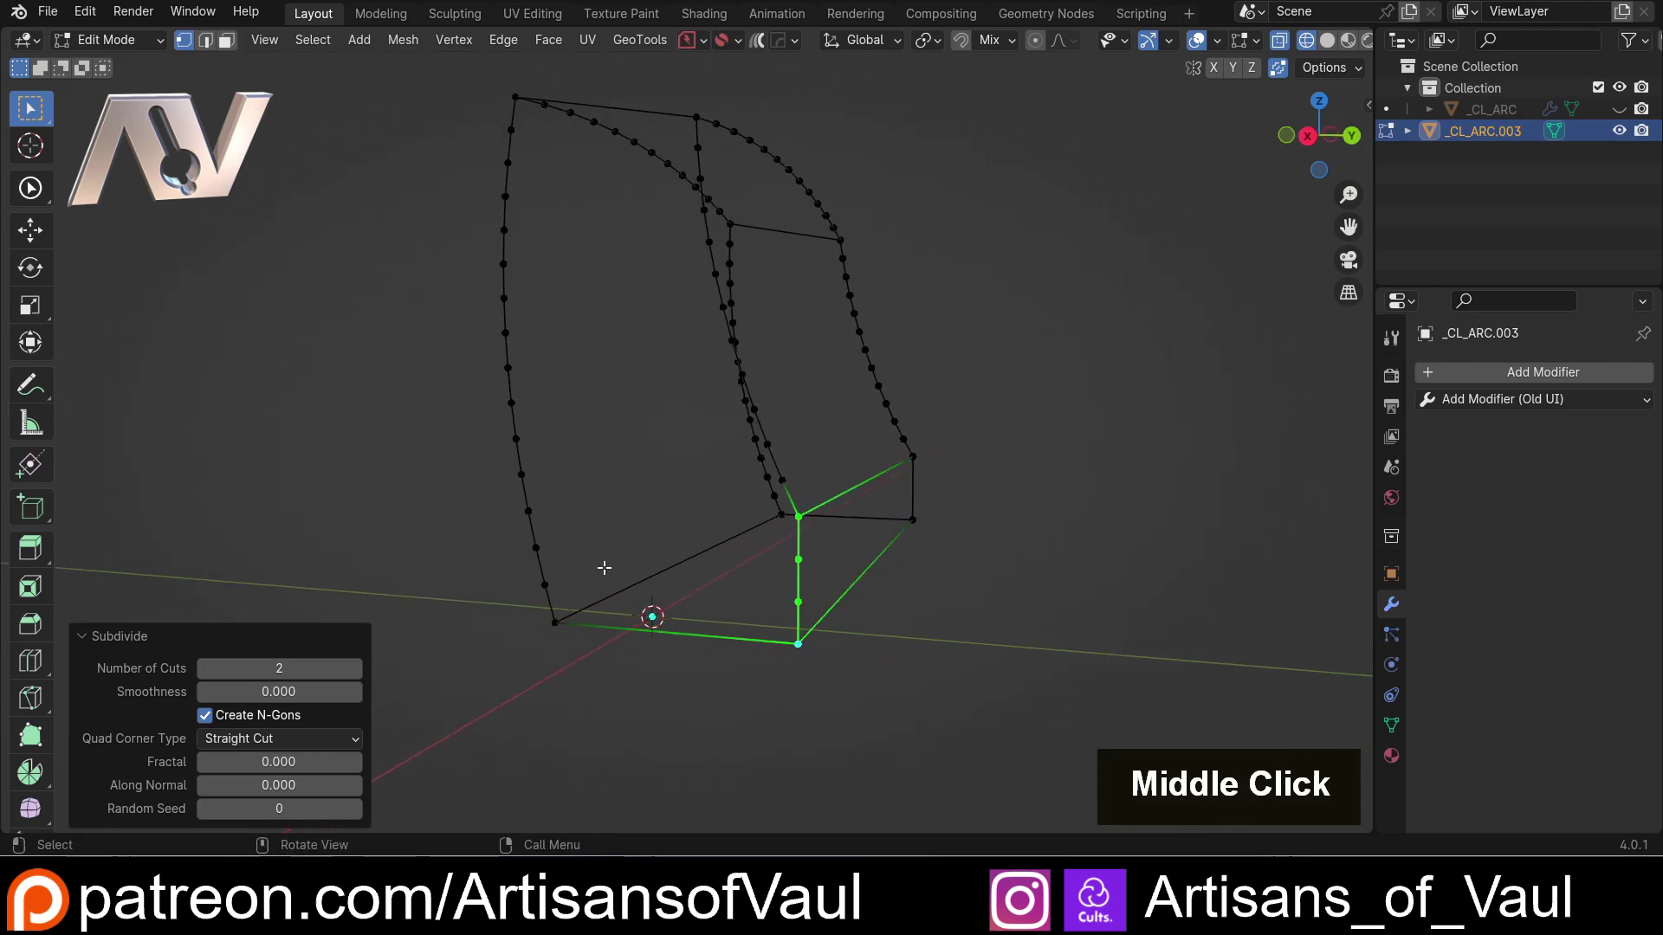
middle_click(561, 450)
middle_click(580, 480)
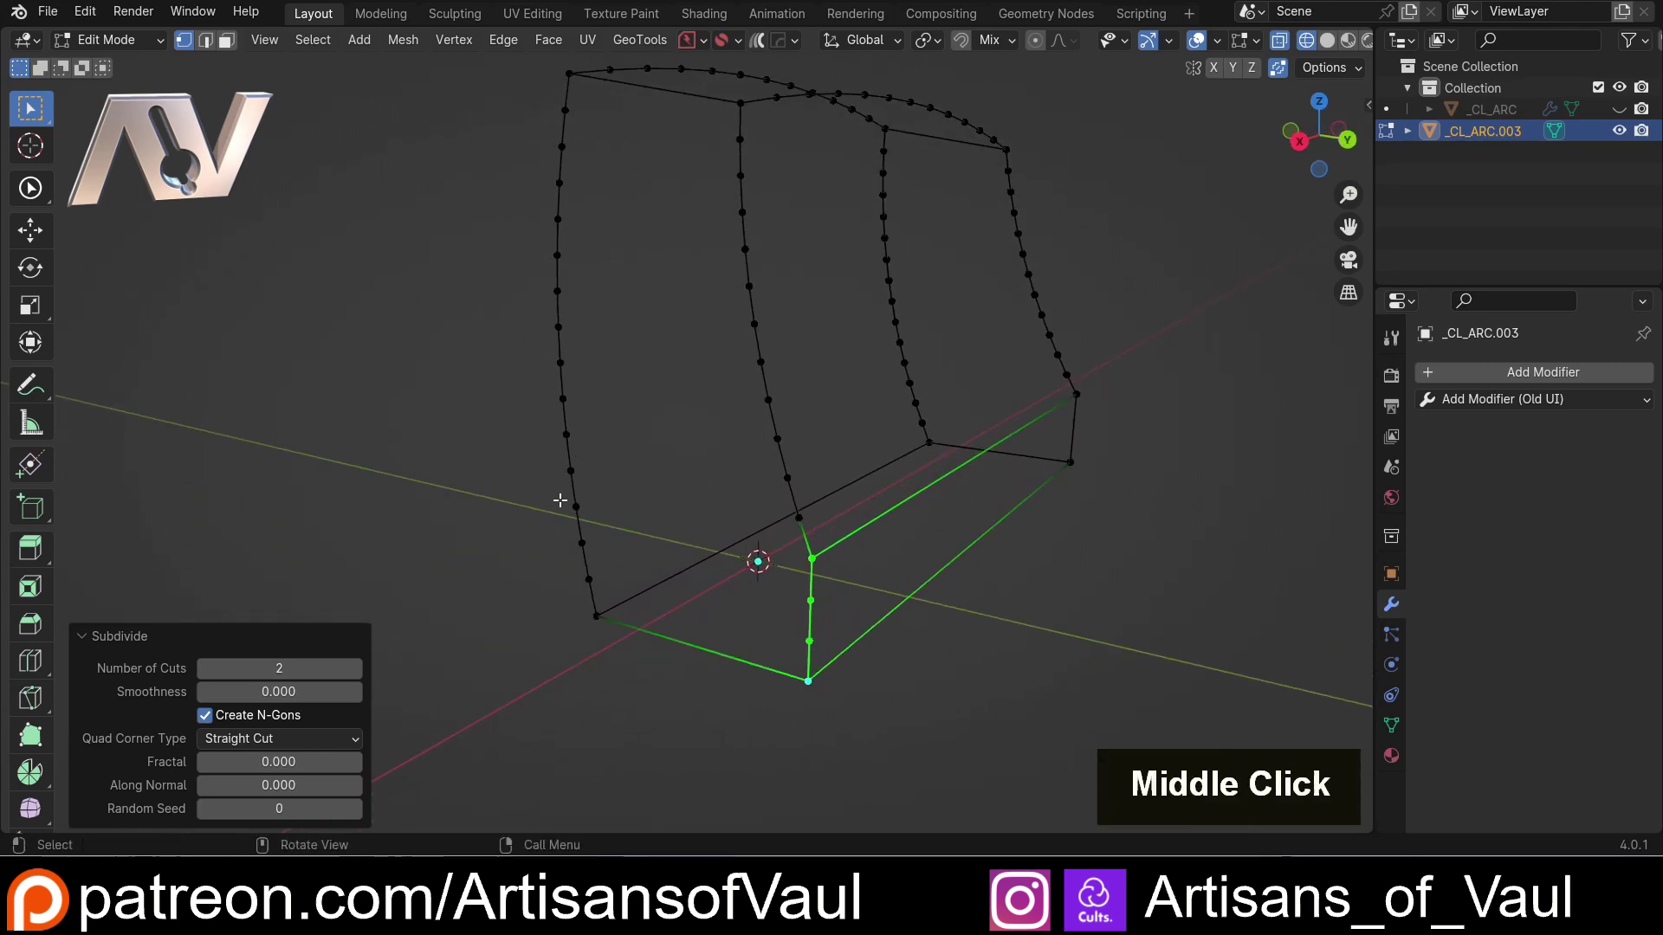
scroll(down, 3)
middle_click(631, 335)
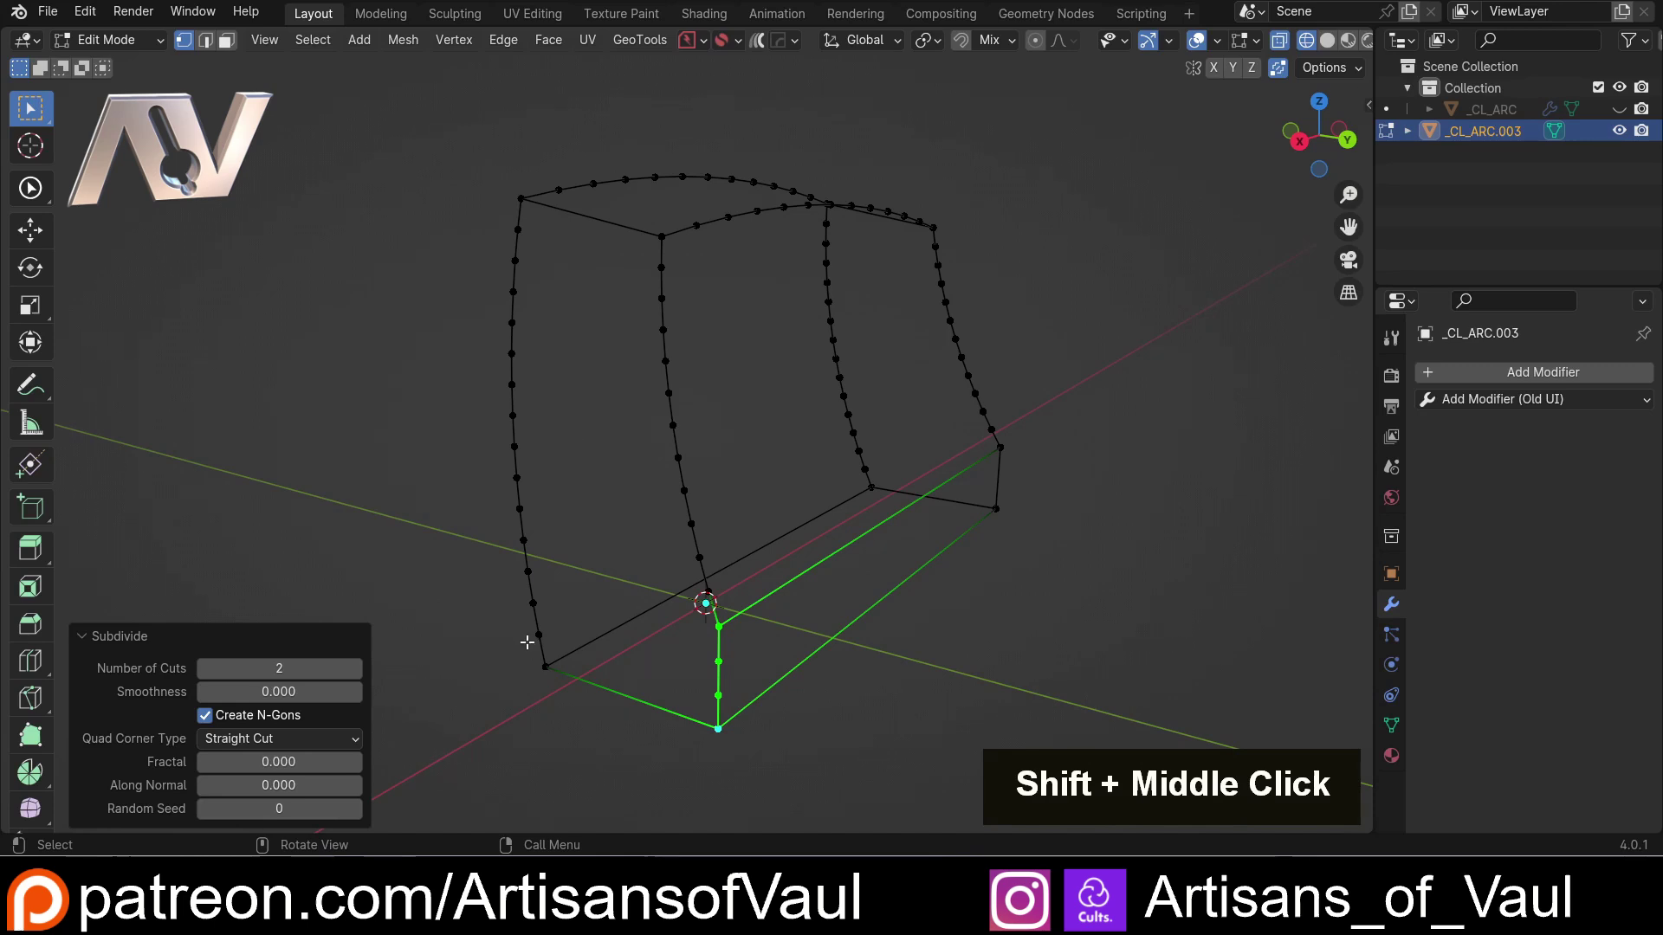
click(543, 674)
click(527, 200)
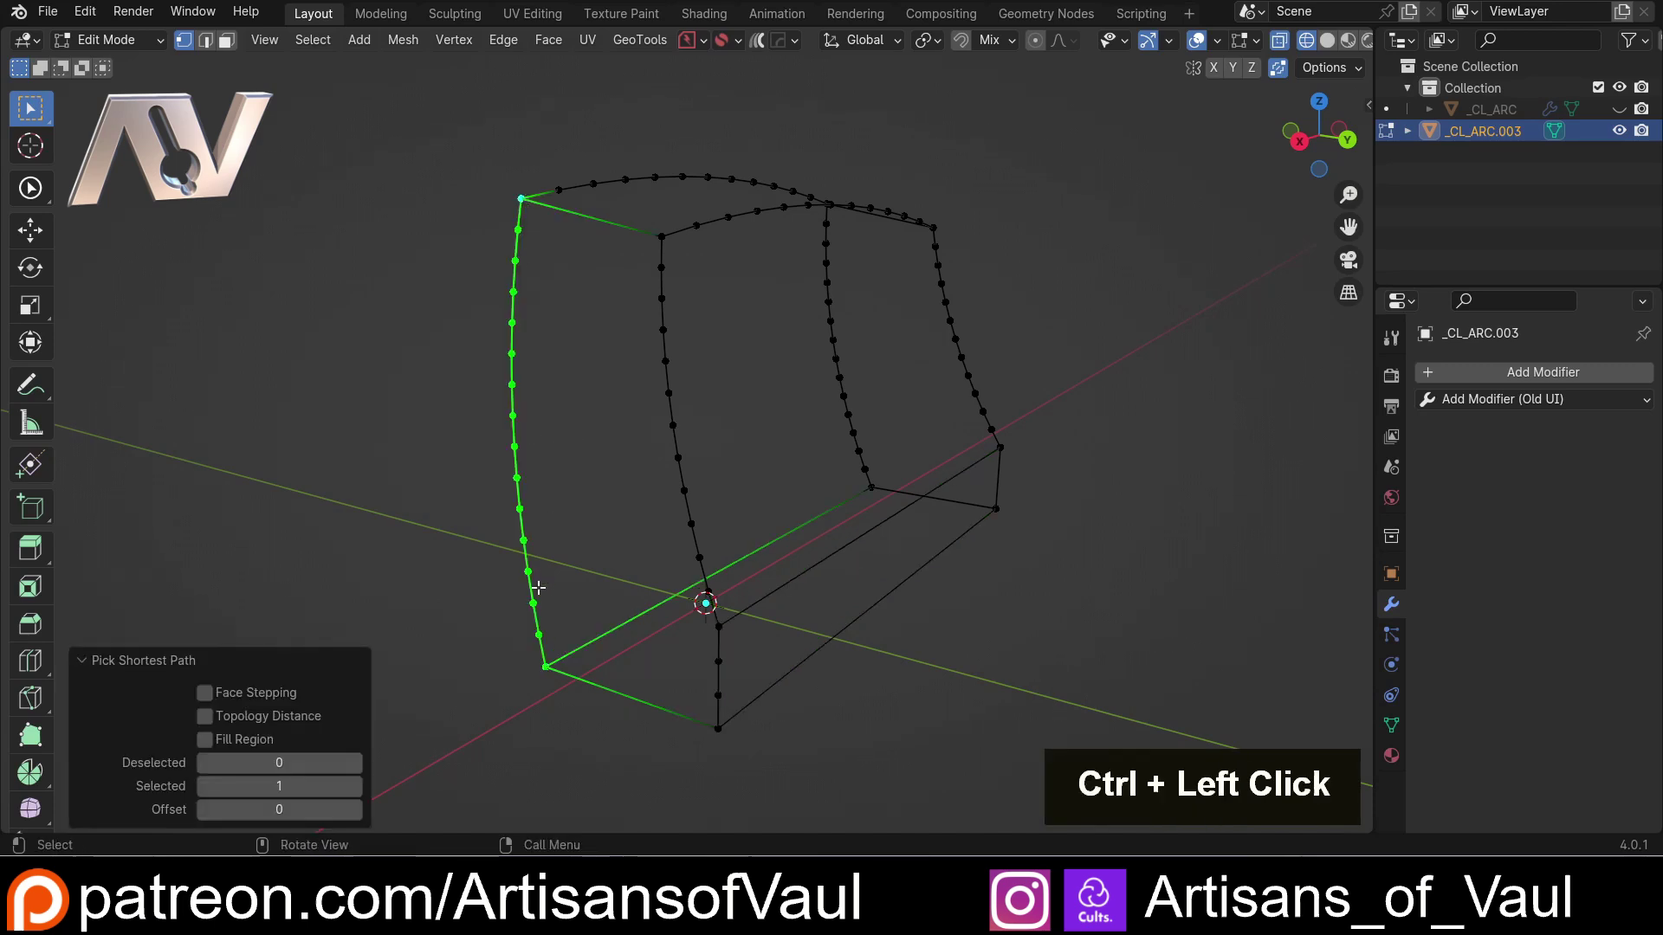
- Enable the Statistics overlay and shortest-path select the outer curved outline with its top and base edges
click(661, 232)
click(725, 716)
click(1094, 250)
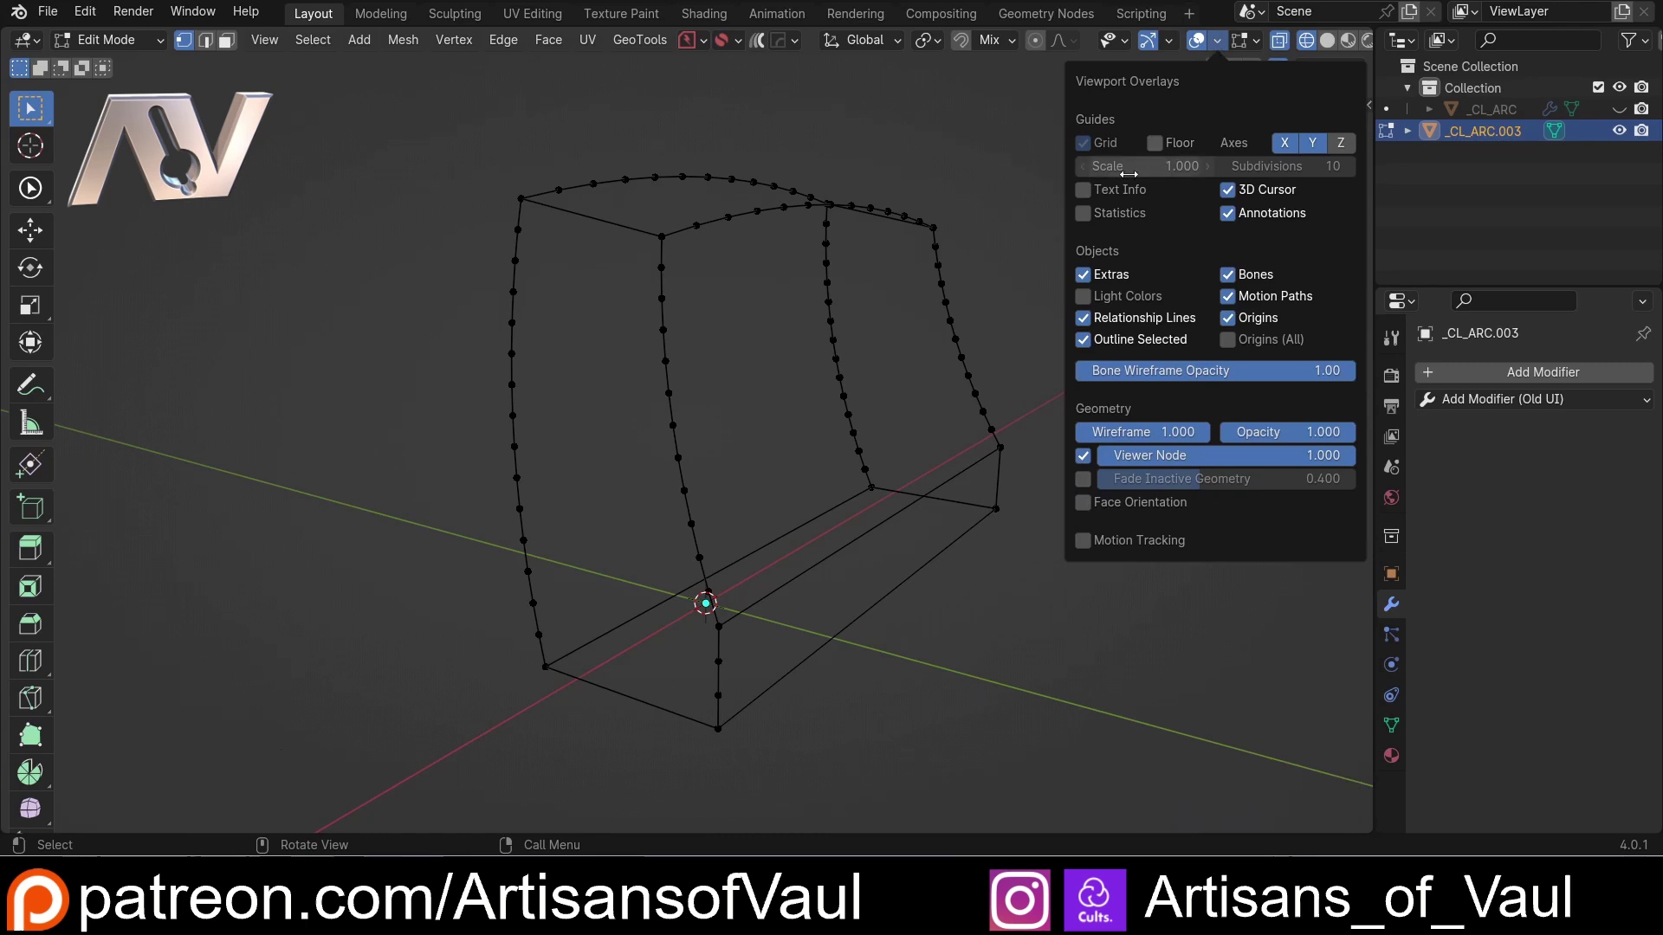
click(1088, 221)
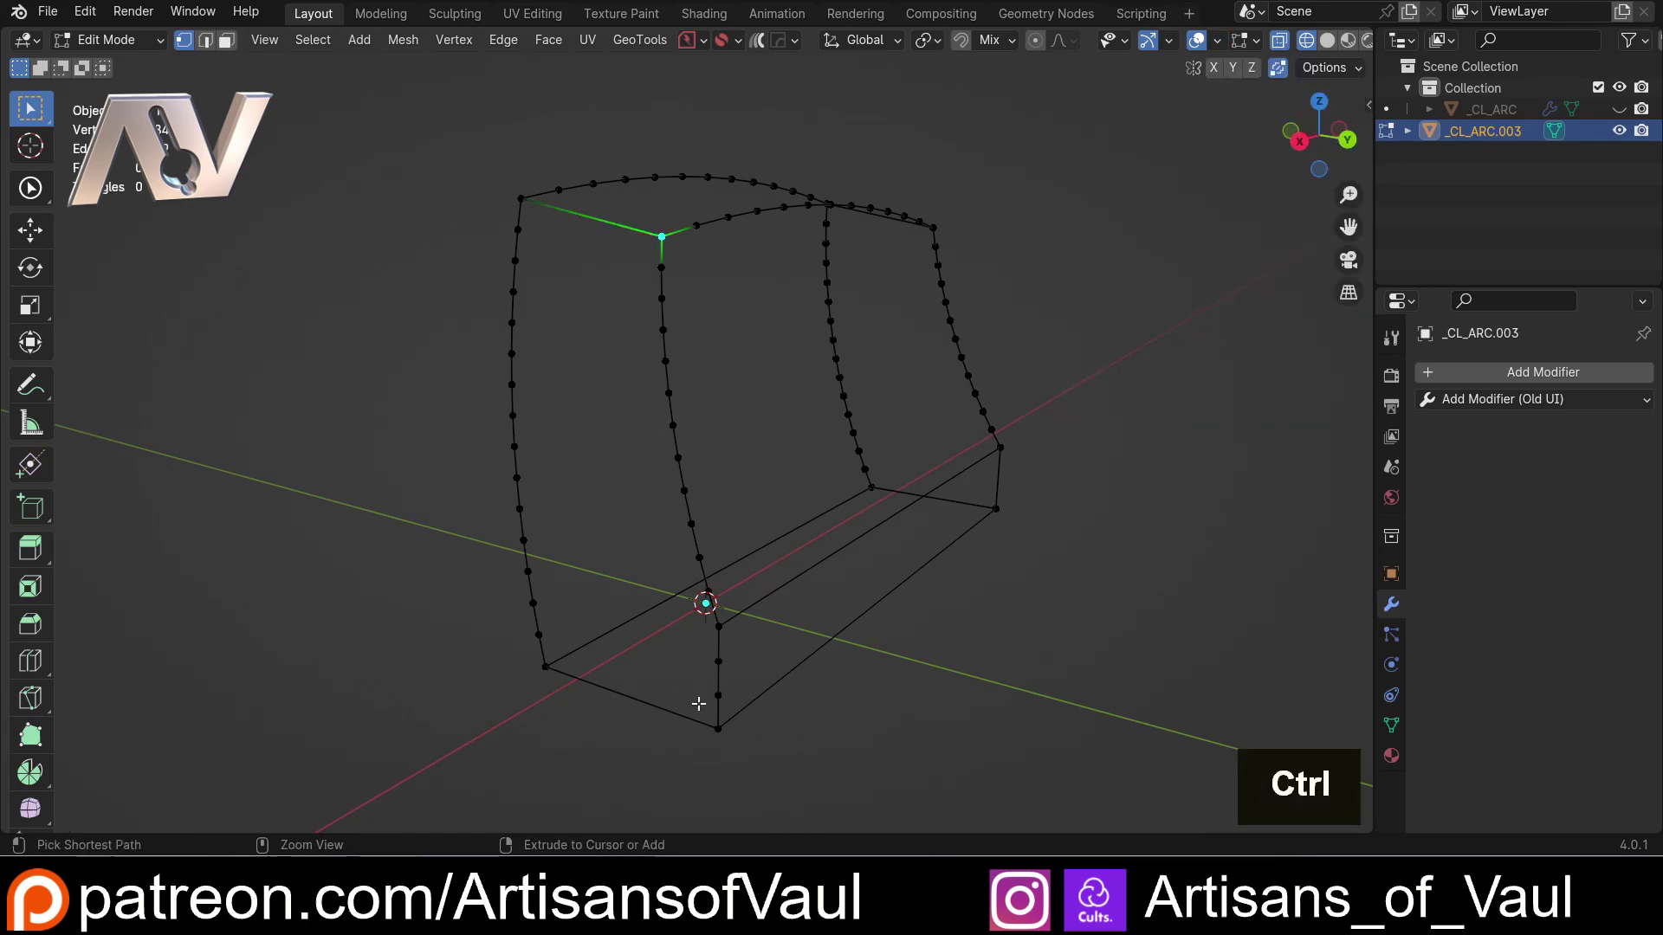
click(720, 716)
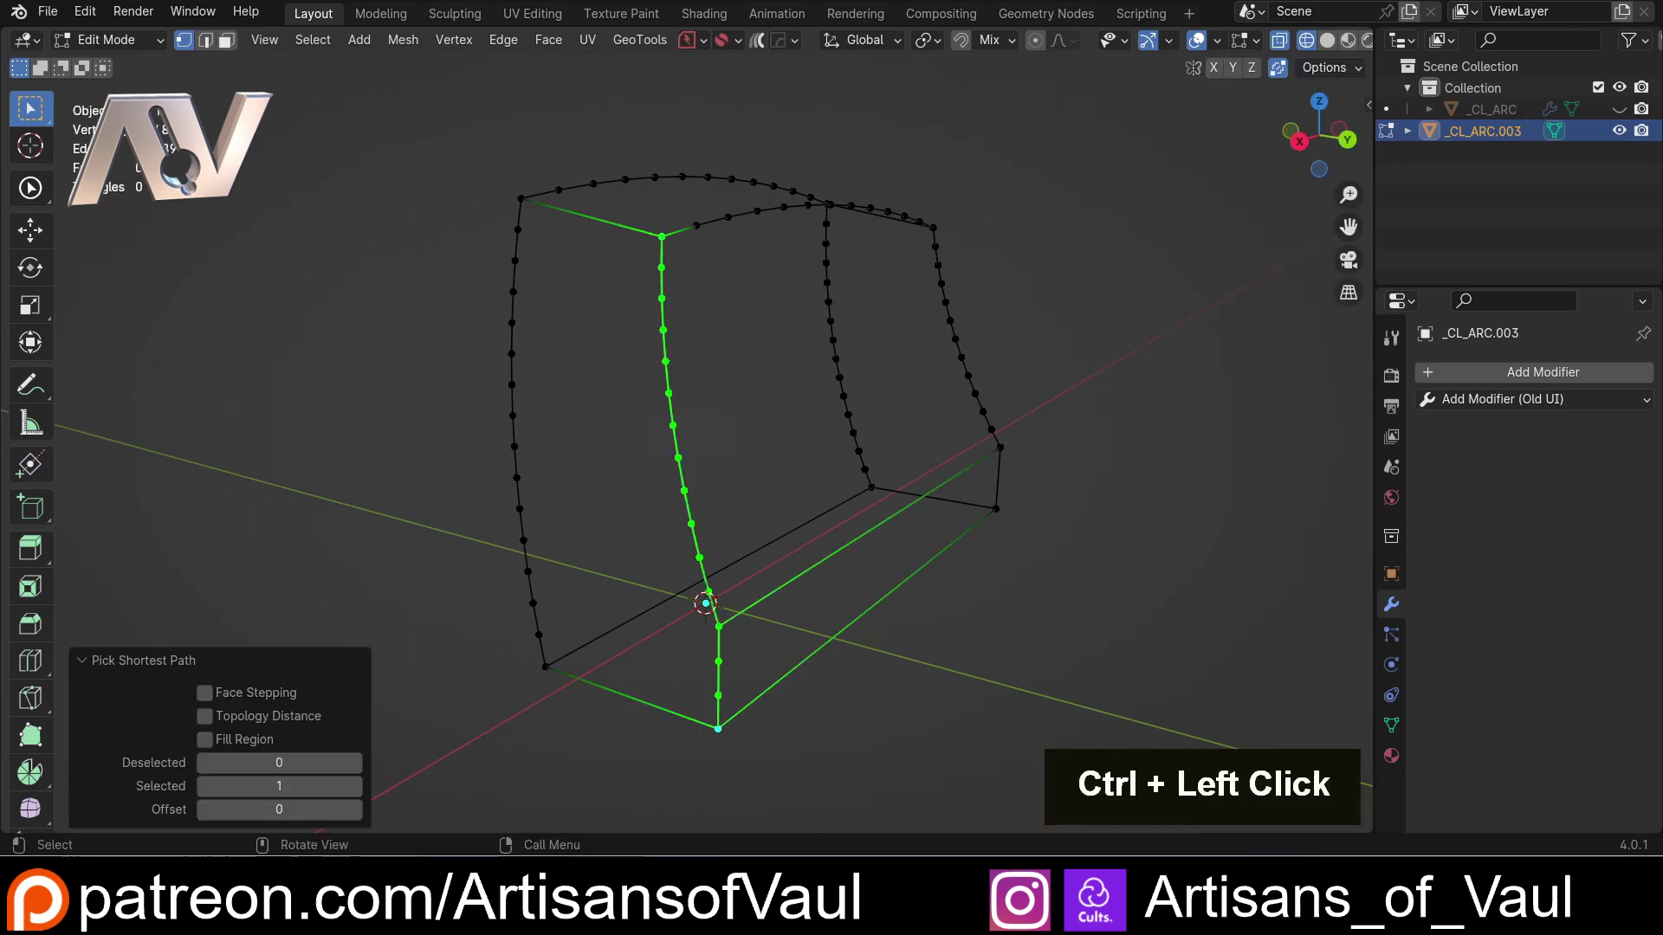
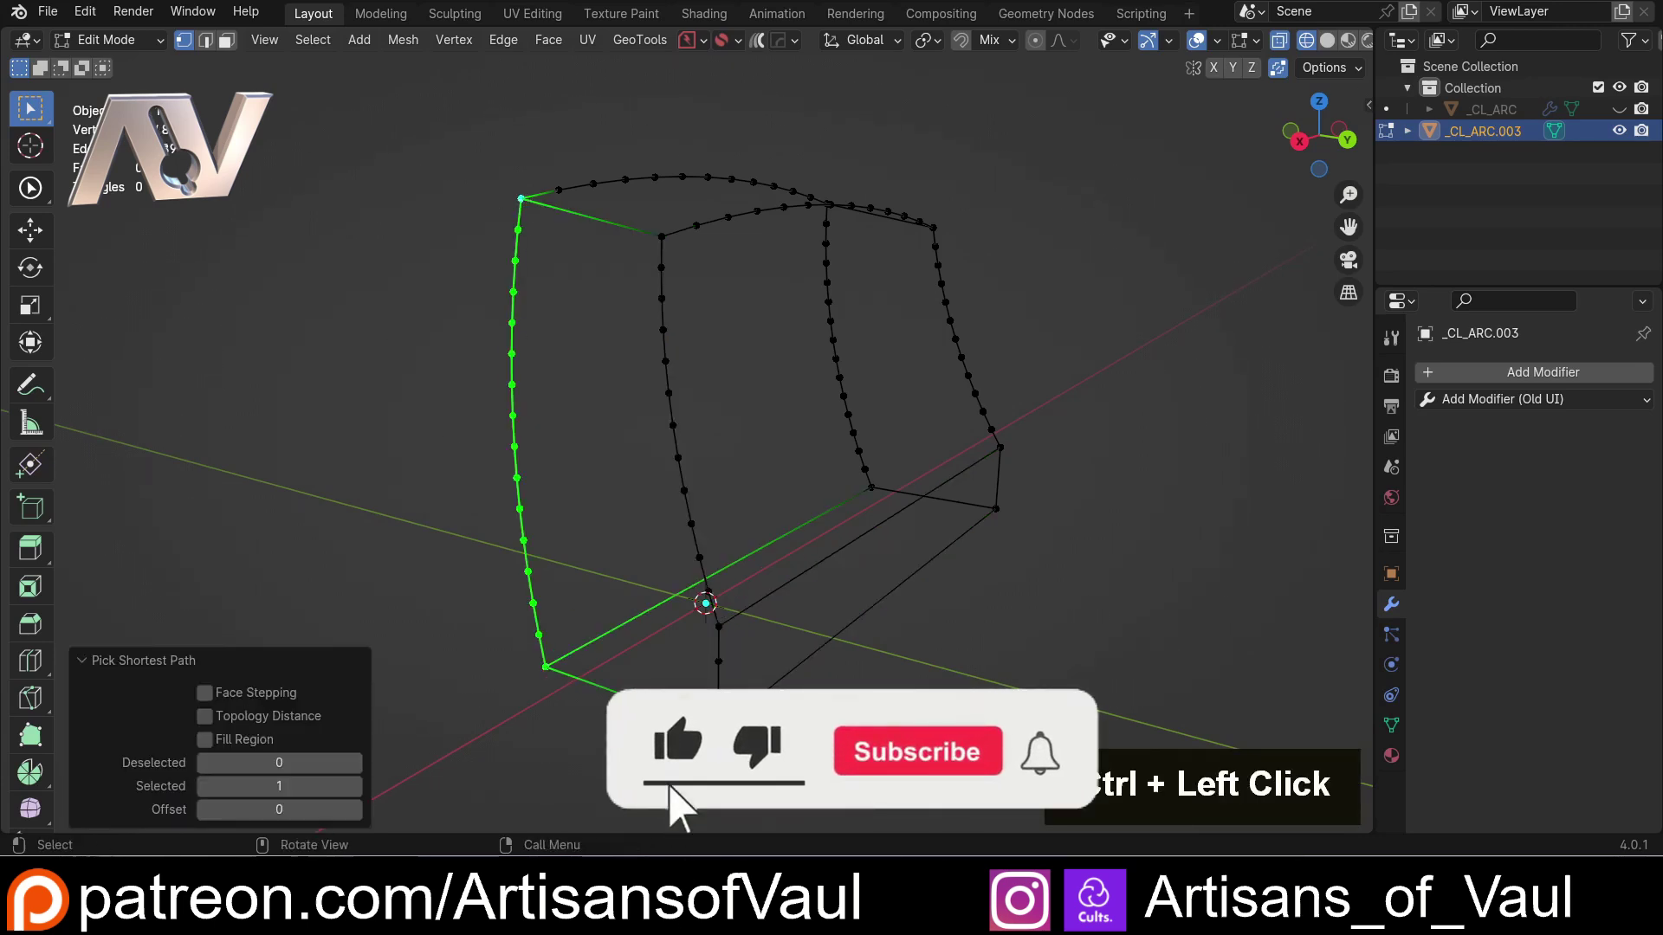
middle_click(594, 458)
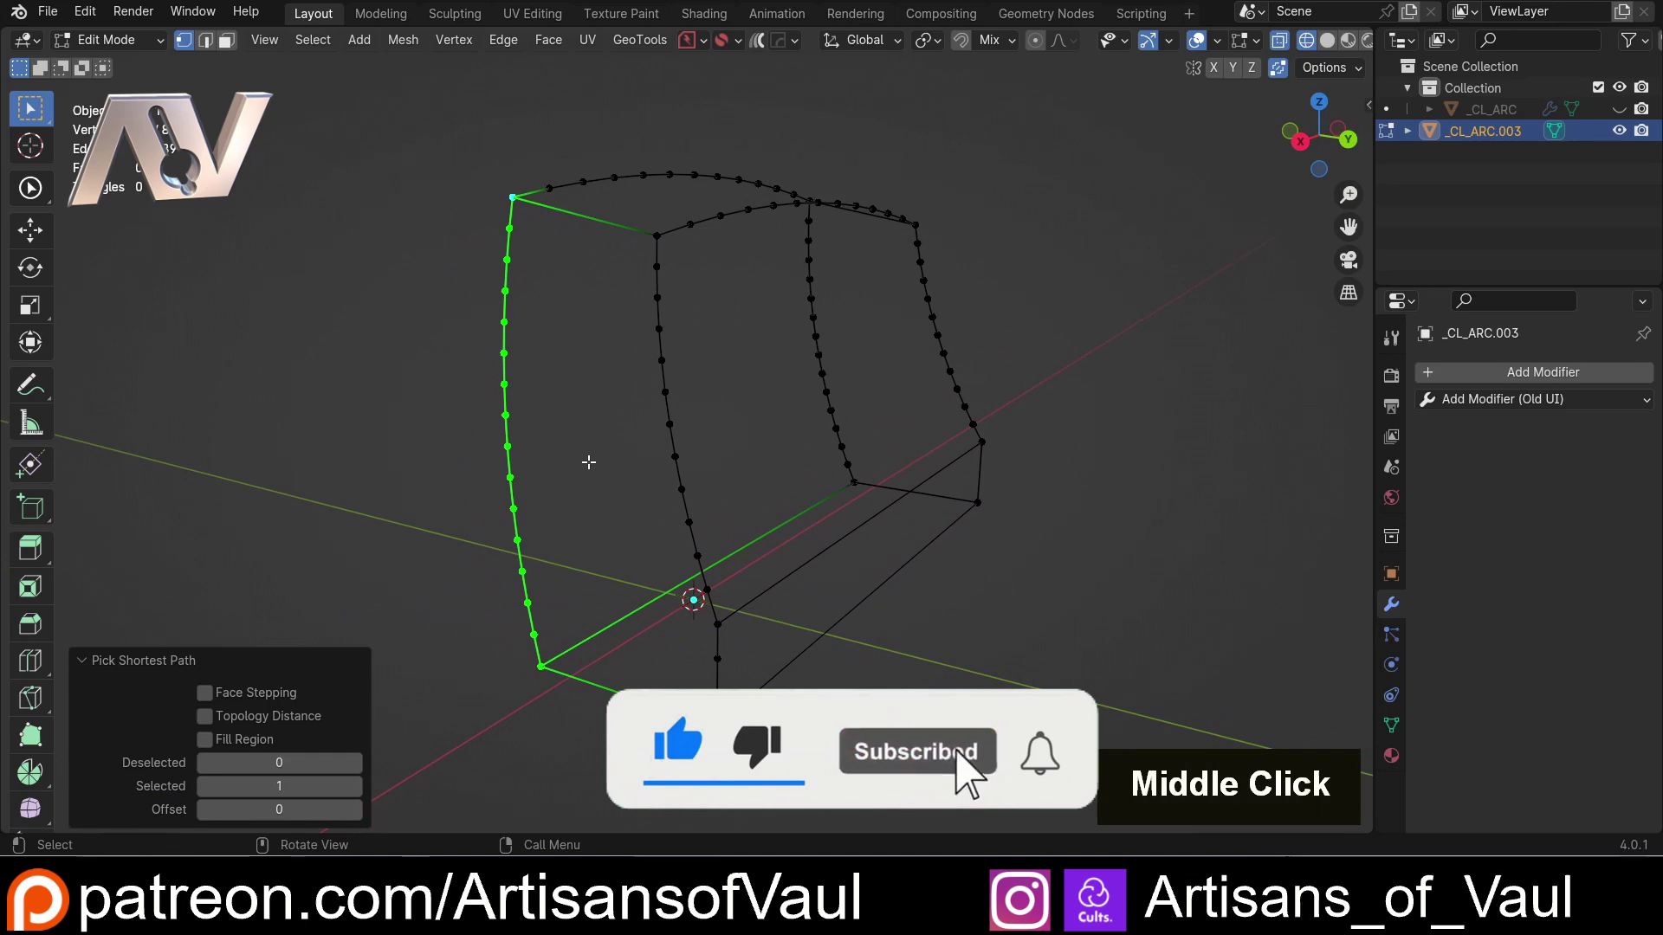
middle_click(508, 423)
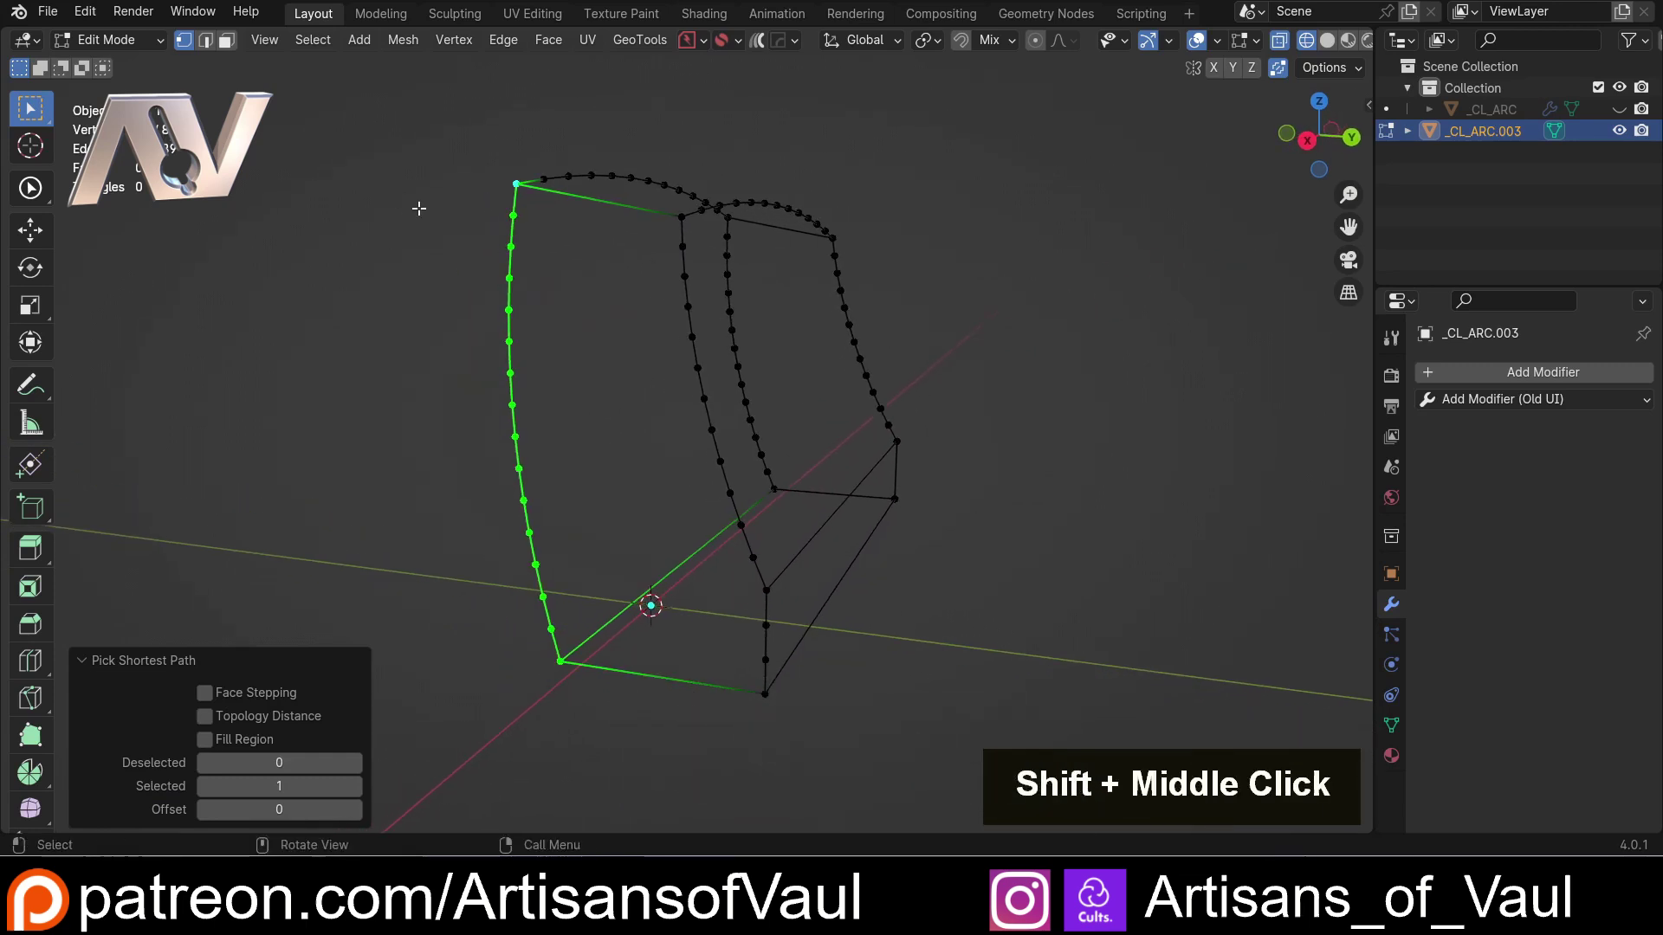
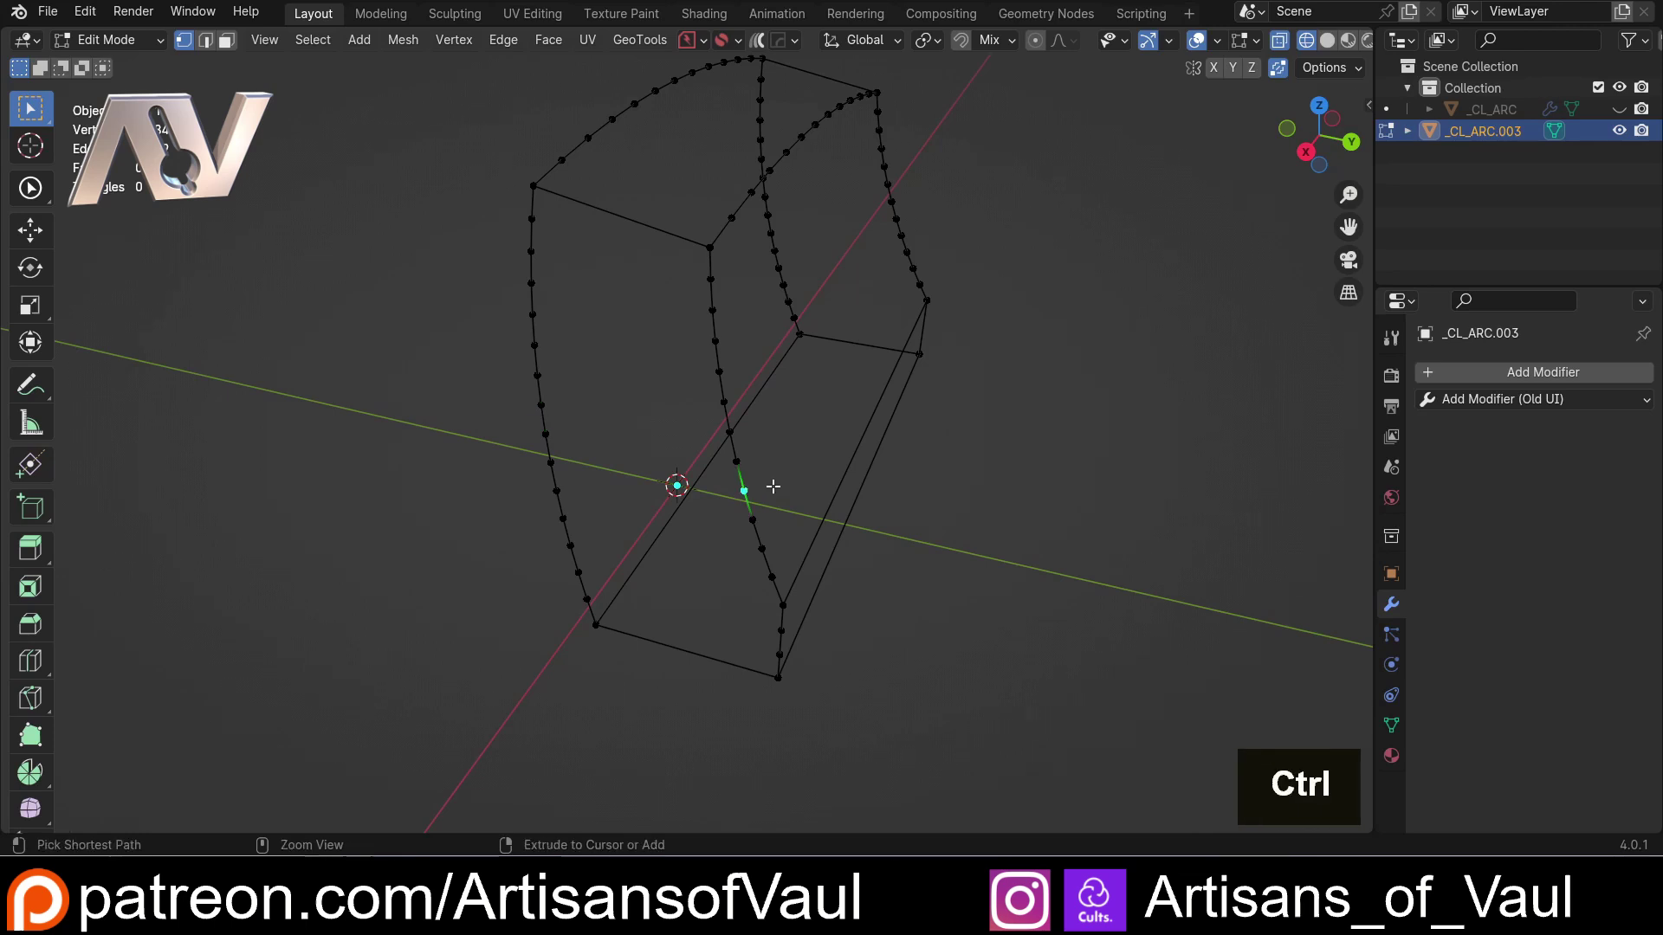
- Dissolve the selected extra vertices so the curved outlines keep their shape with fewer points
key(ctrl+x)
middle_click(764, 493)
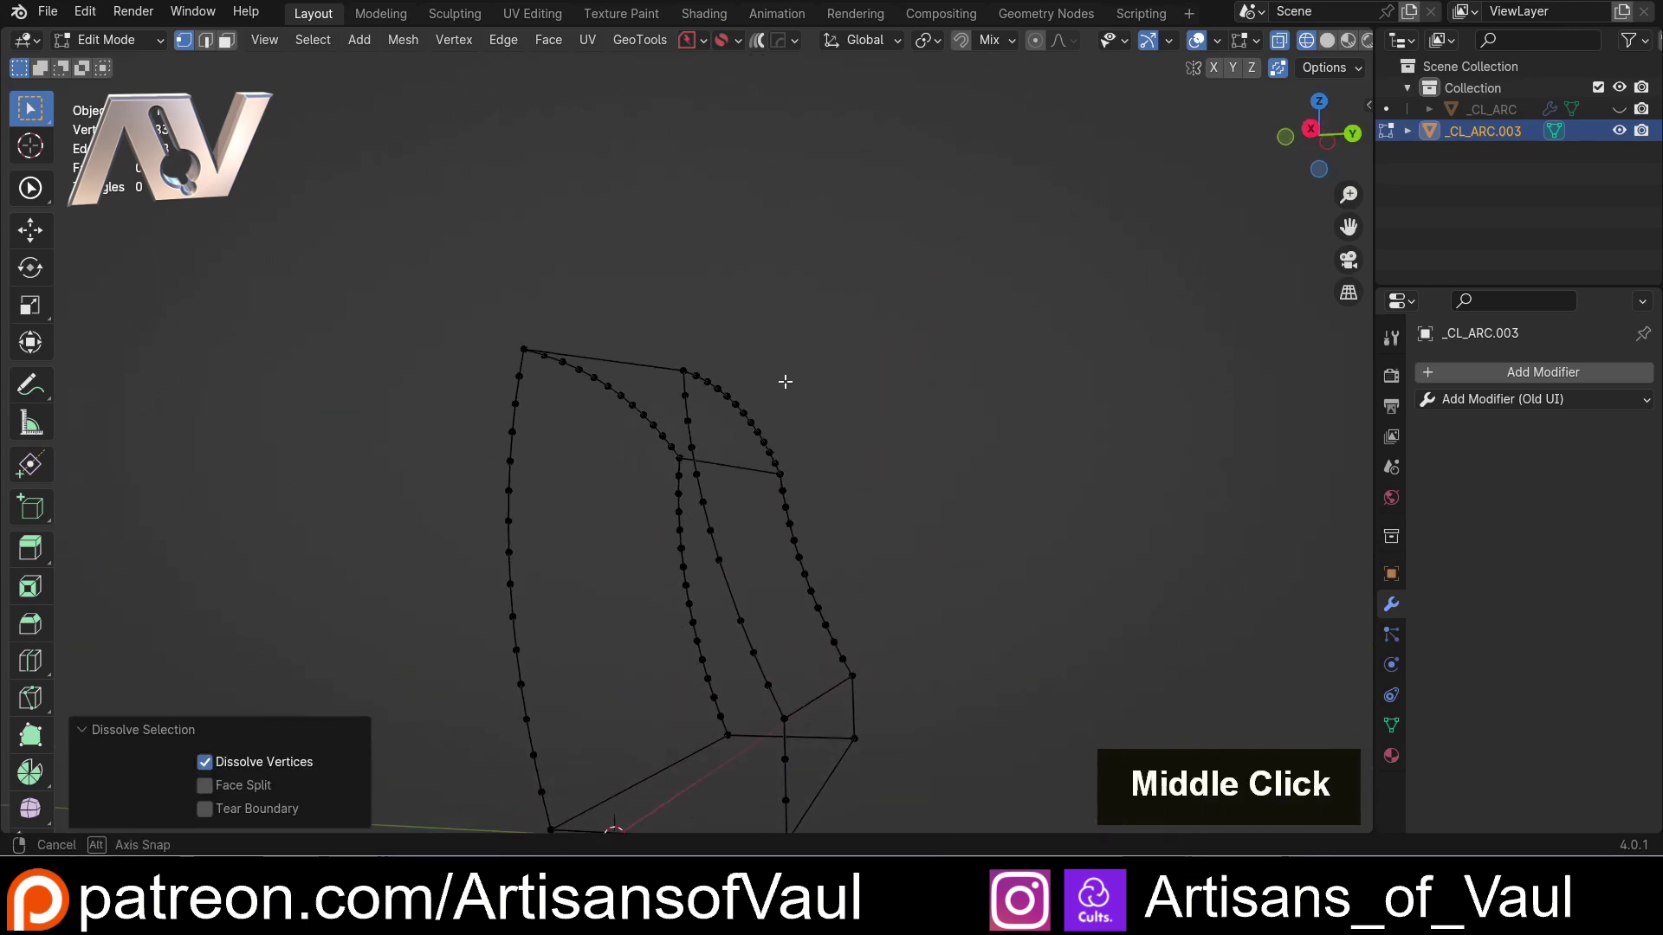
scroll(up, 3)
middle_click(771, 479)
middle_click(681, 453)
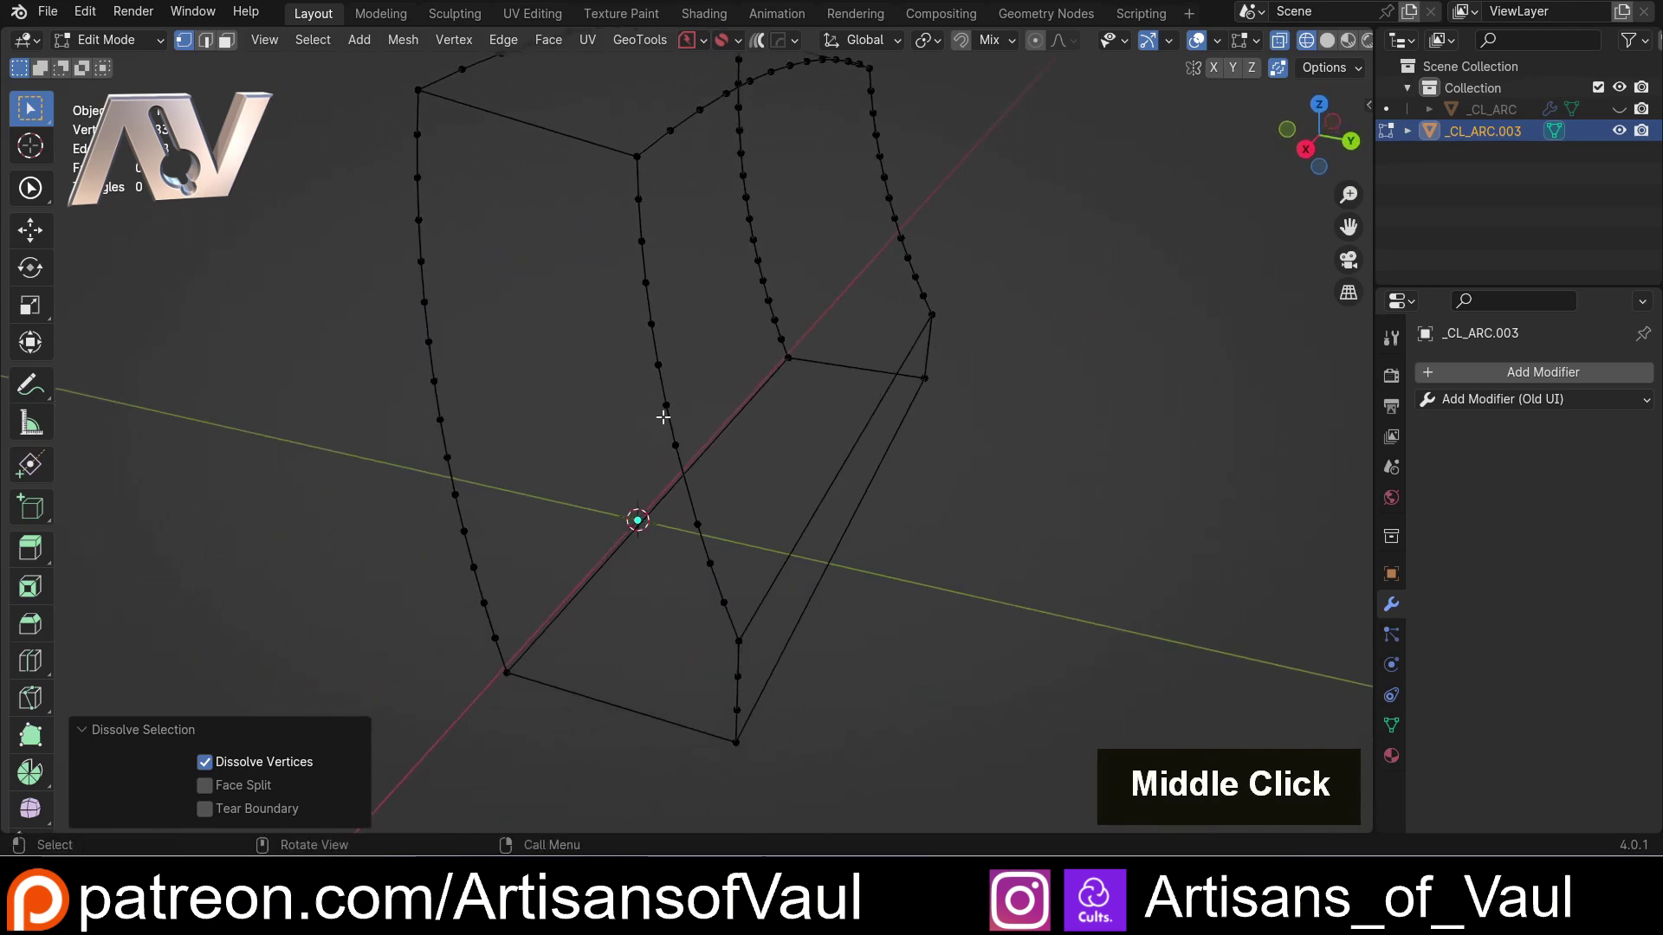
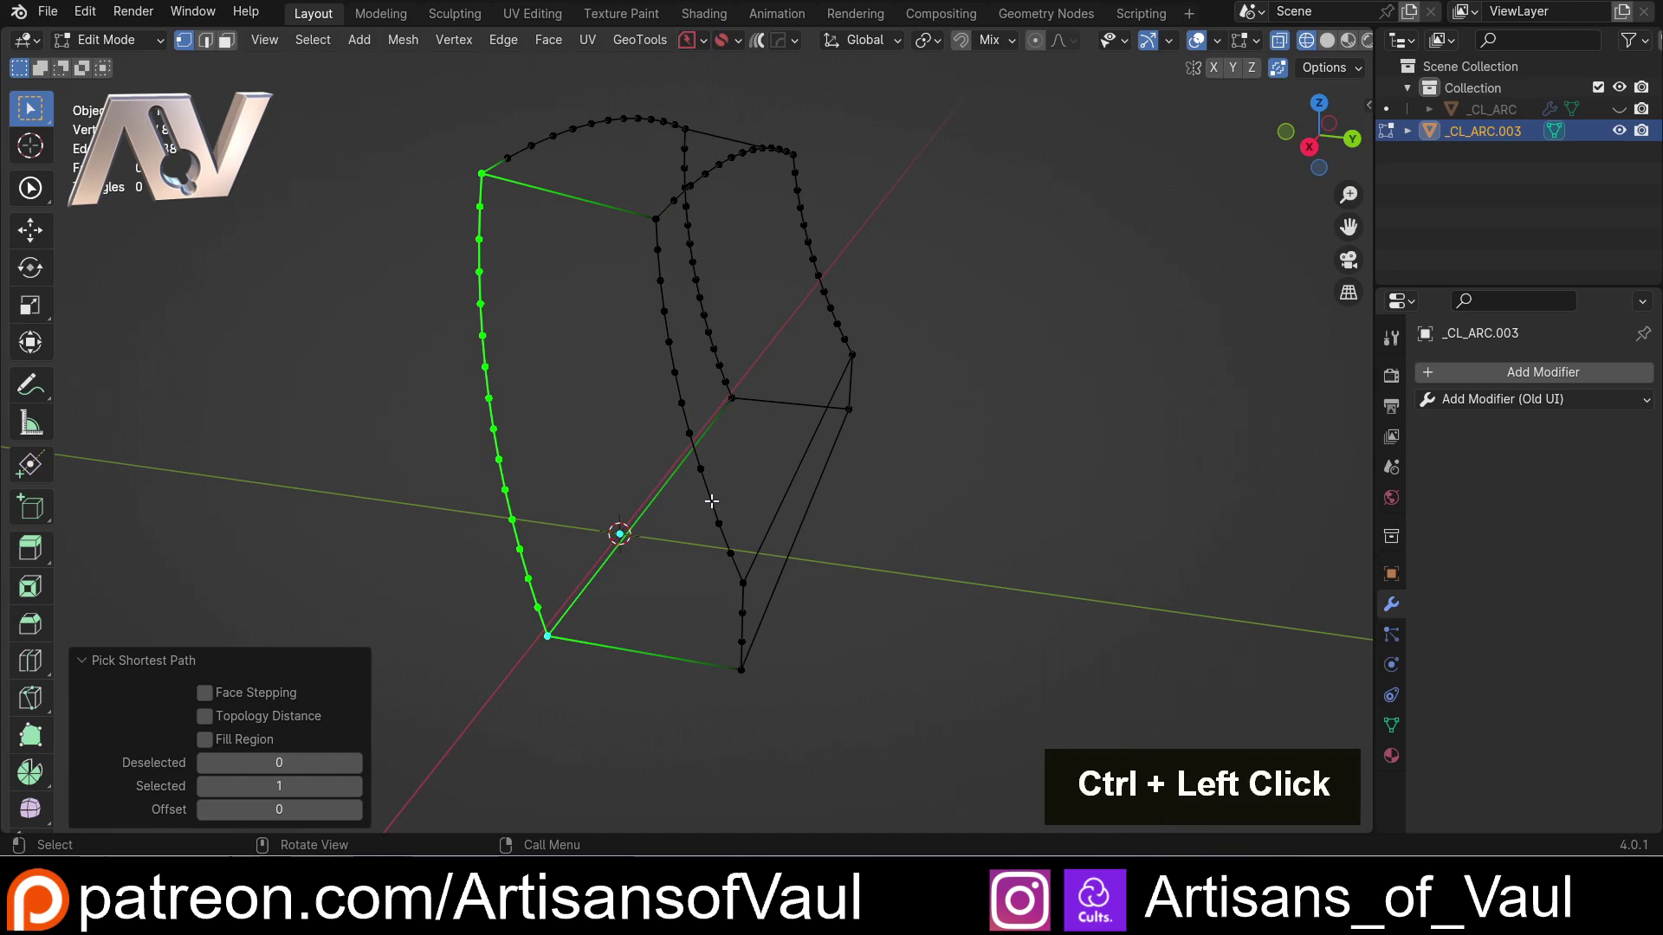
- Subdivide an edge on the inner curve with 1 cut and select the inner curve path
click(702, 464)
click(727, 519)
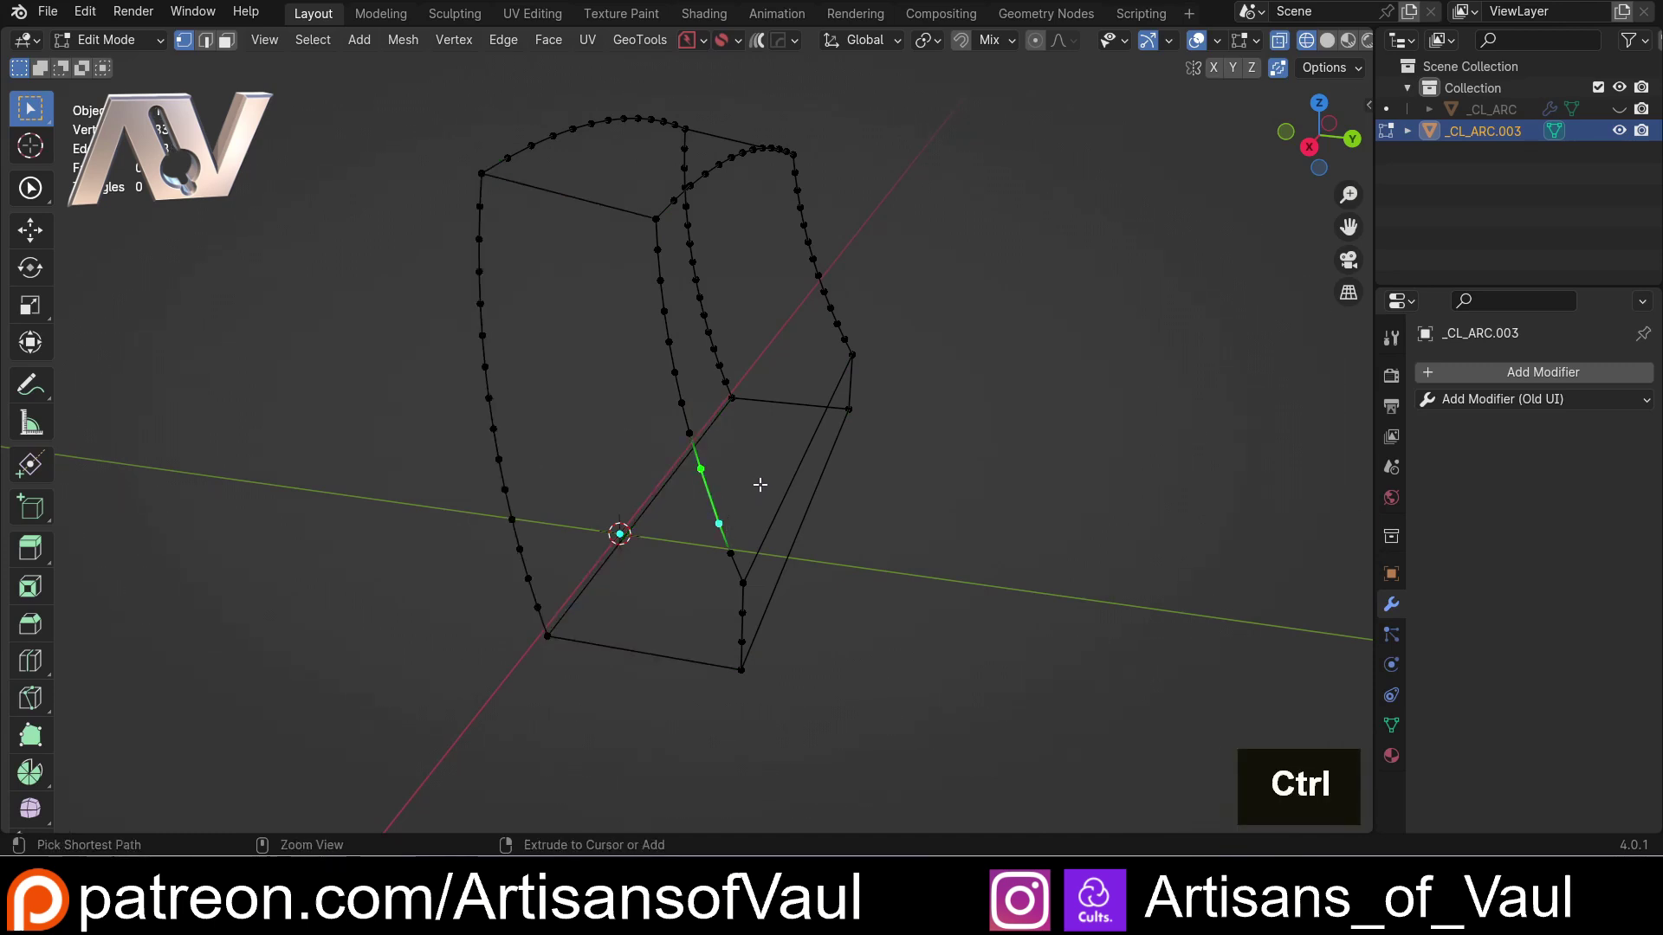
key(ctrl+e)
click(691, 380)
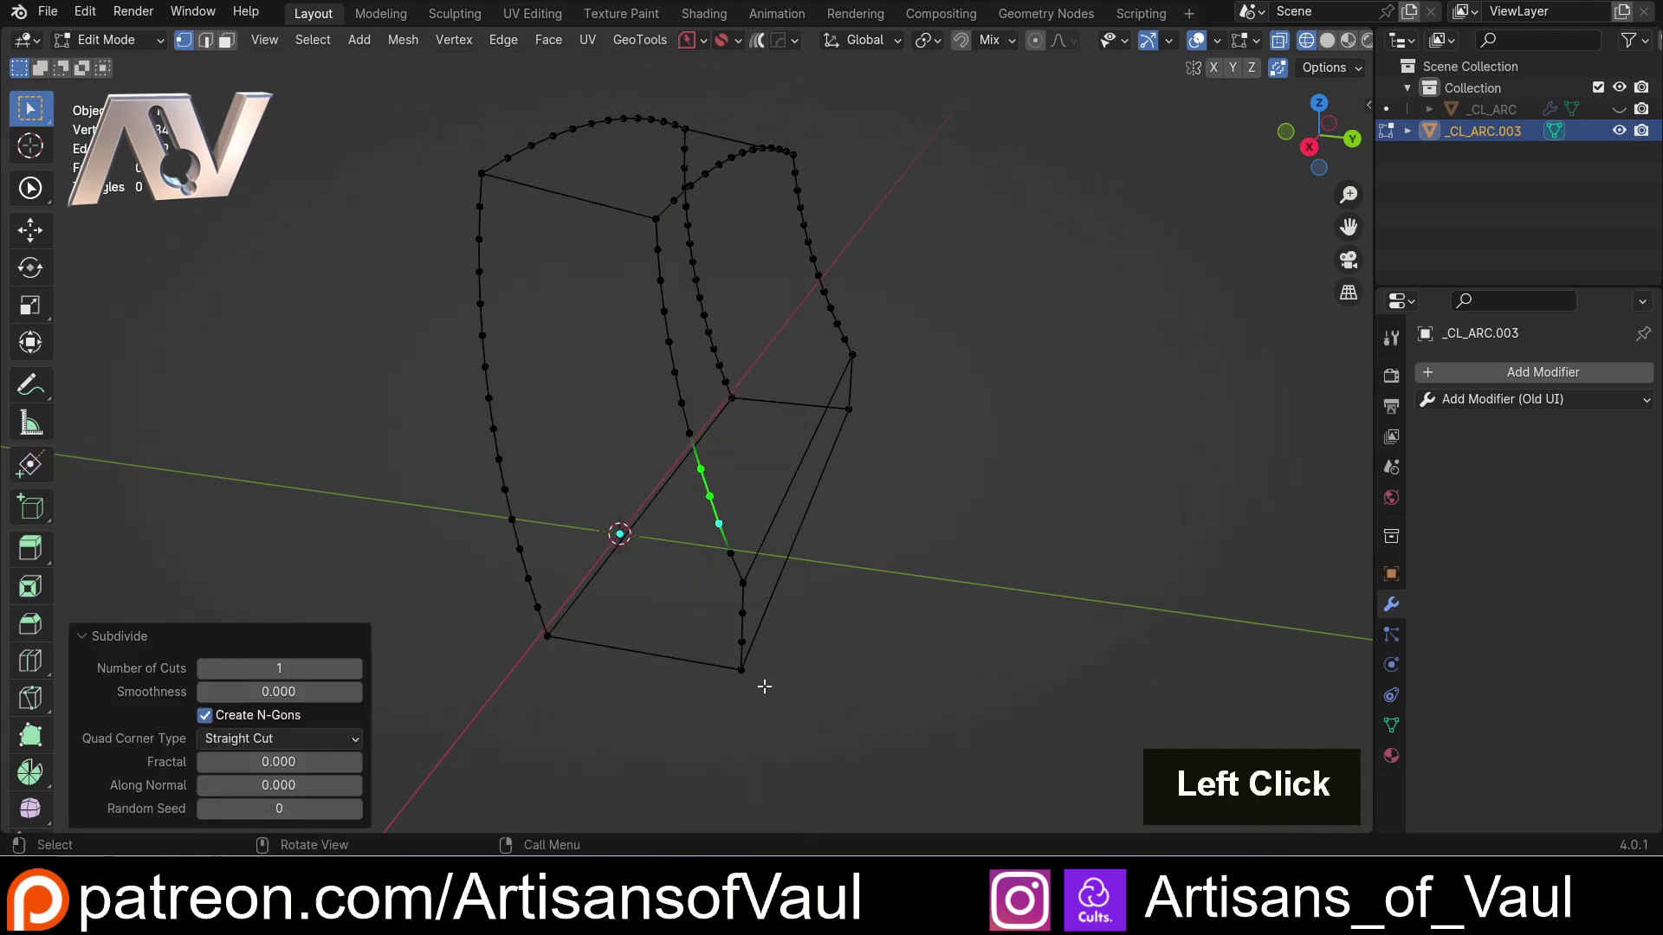
click(649, 220)
middle_click(889, 408)
scroll(up, 3)
middle_click(821, 510)
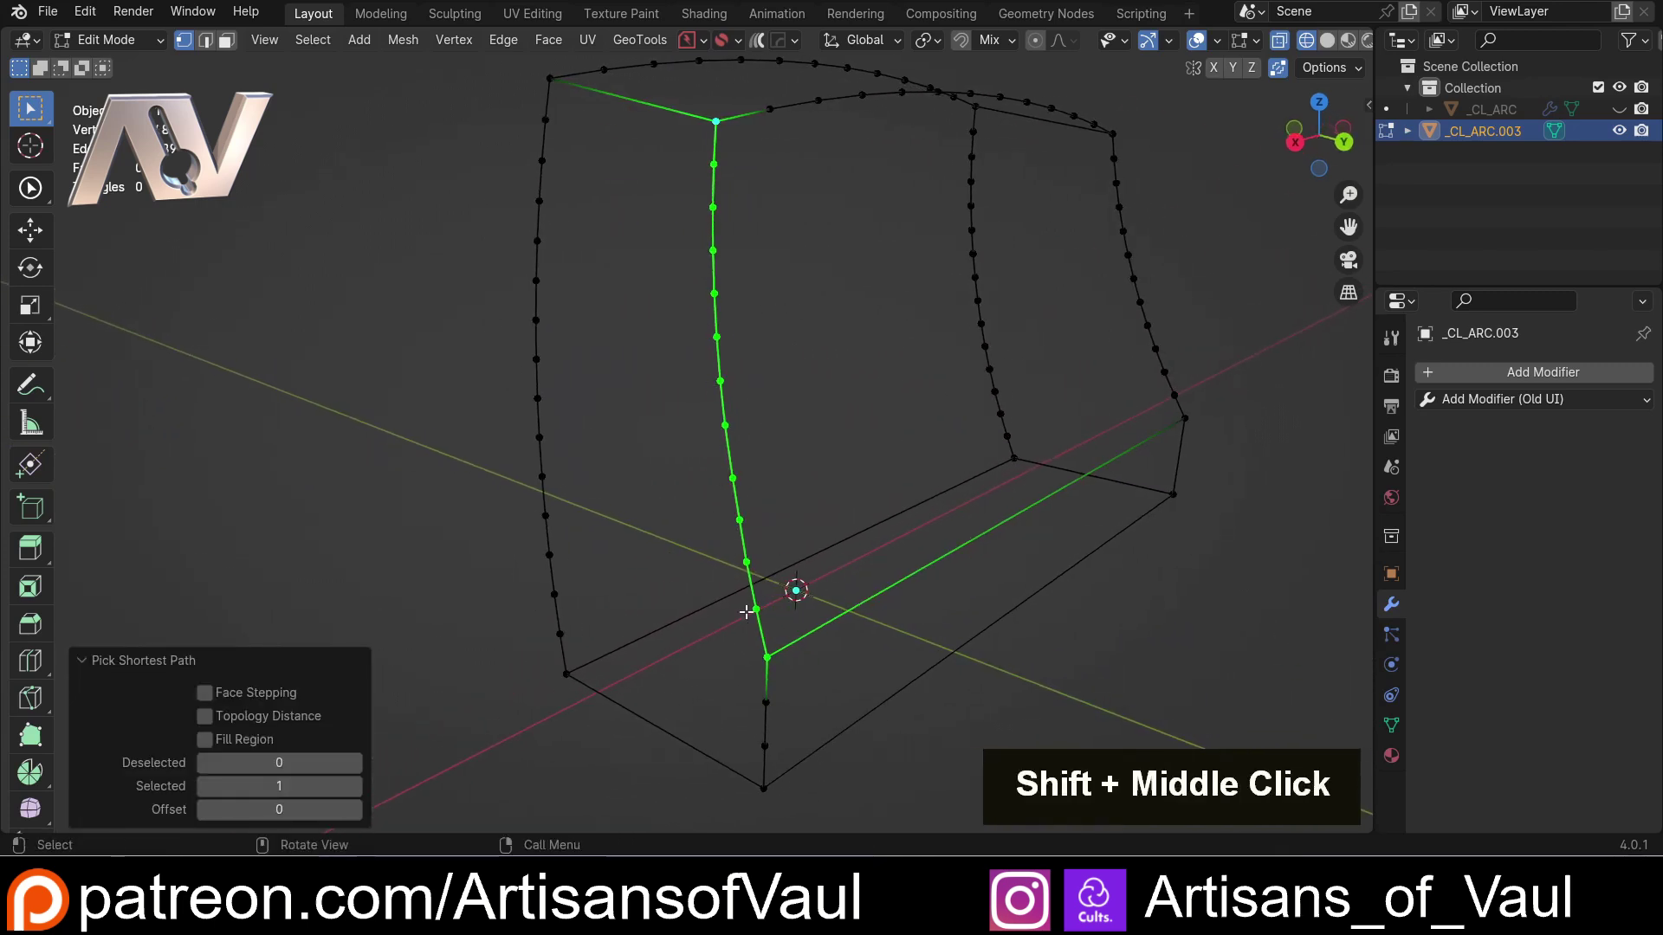
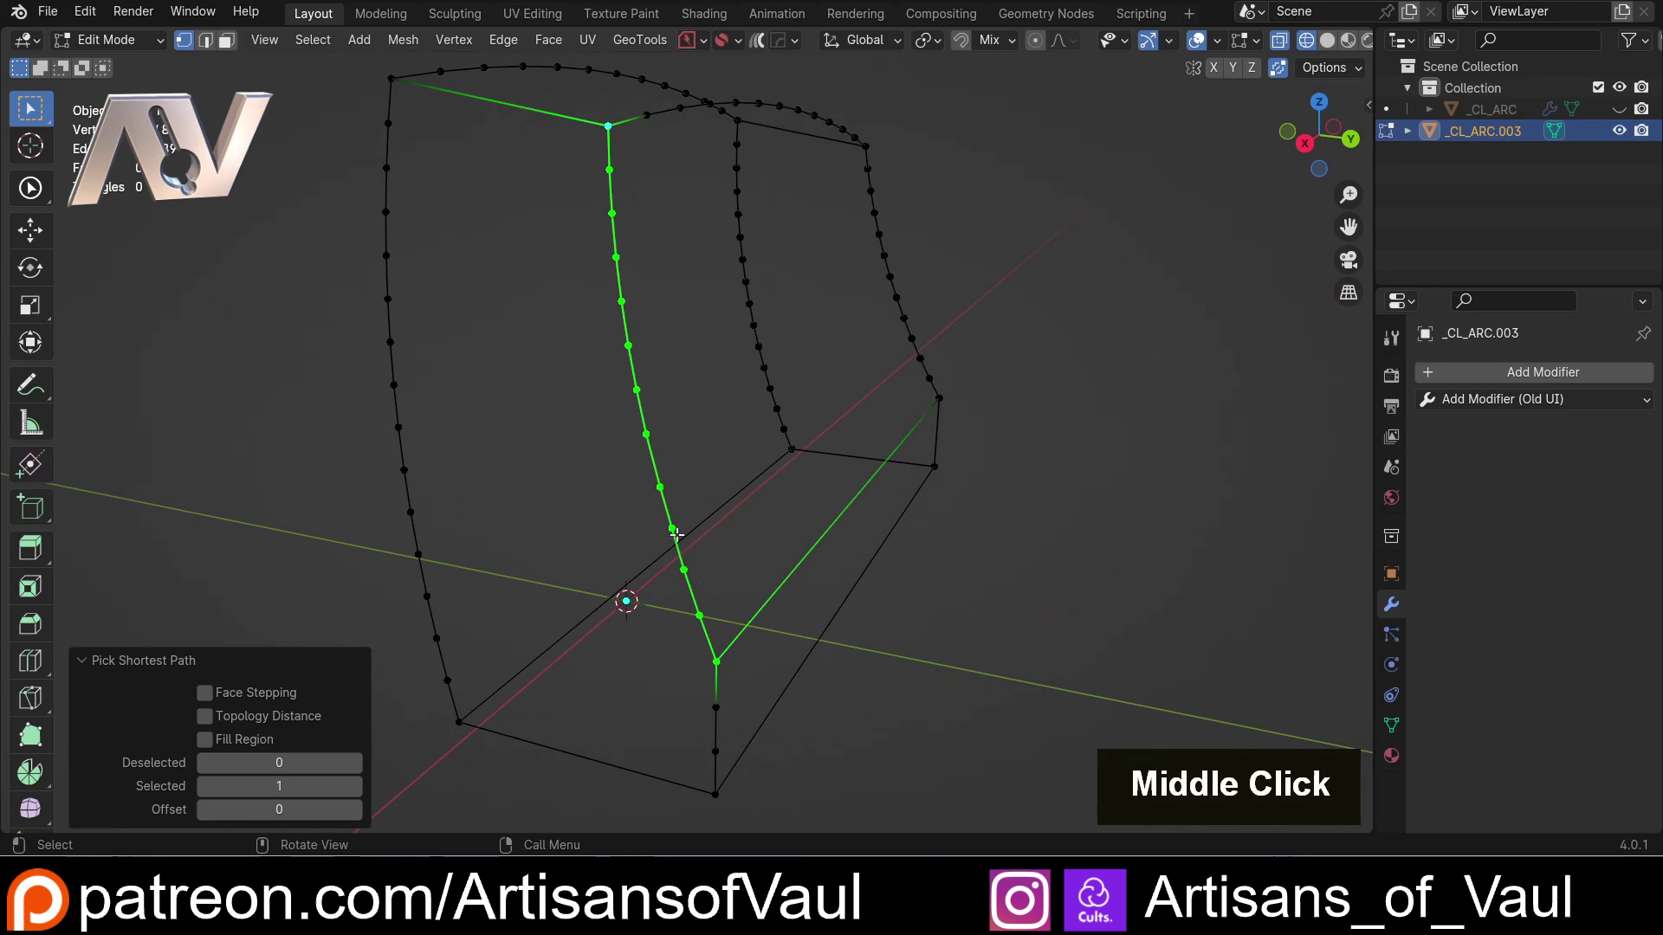
- Evenly respace the inner curve's vertices with LoopTools Space
key(n)
click(1367, 324)
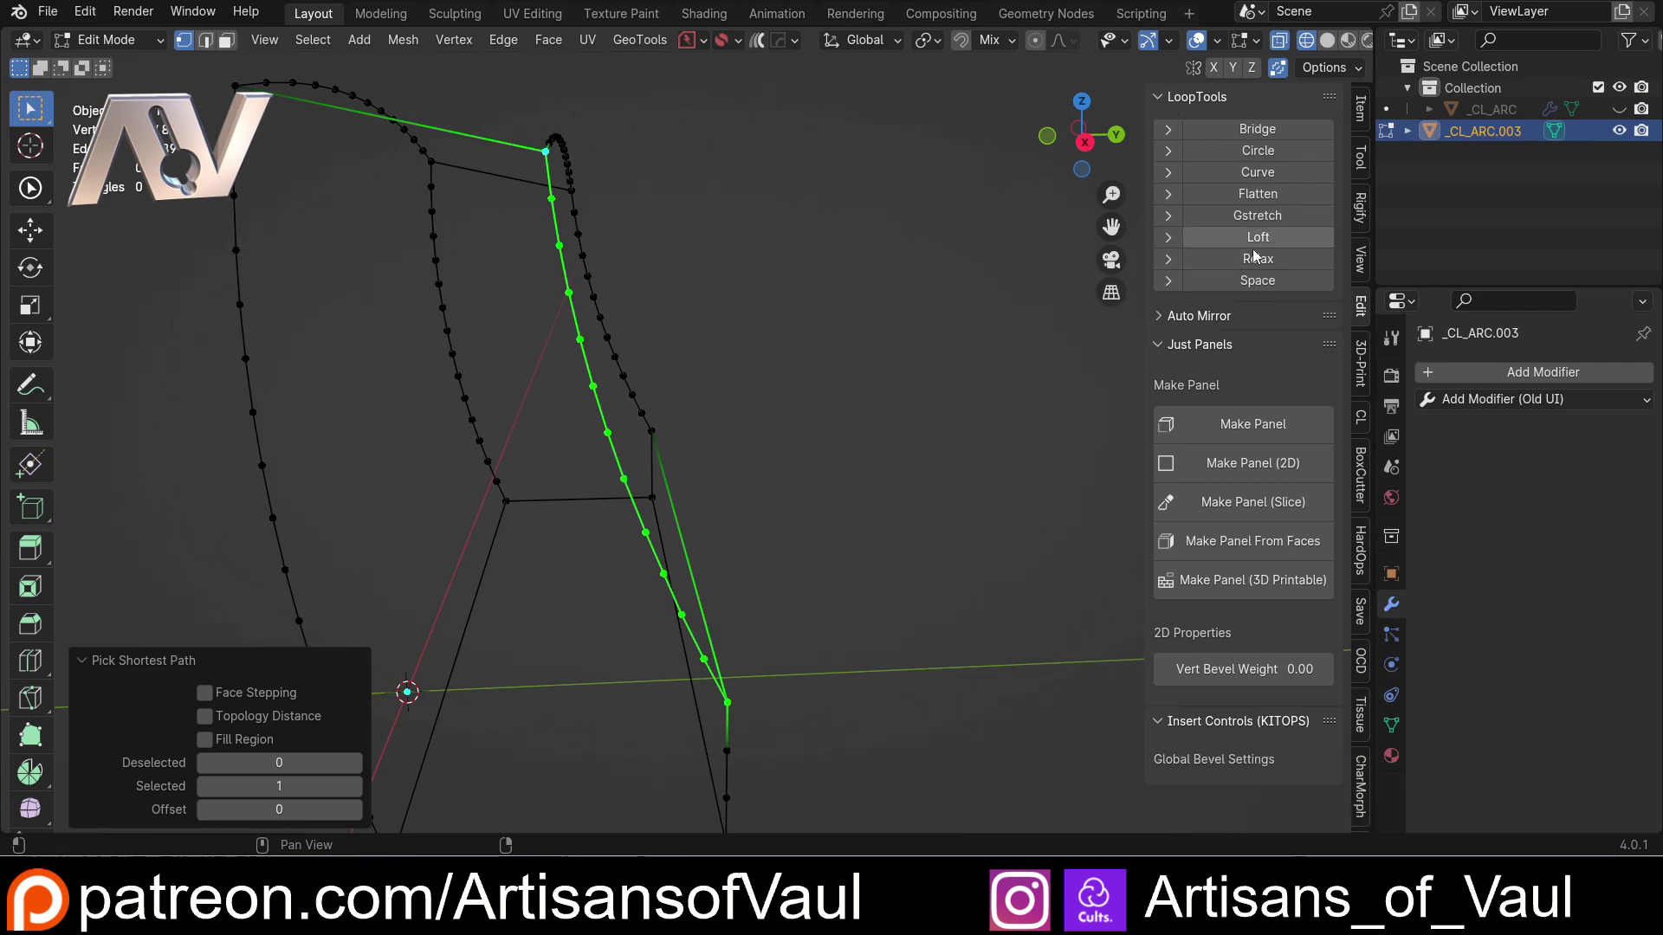
middle_click(852, 329)
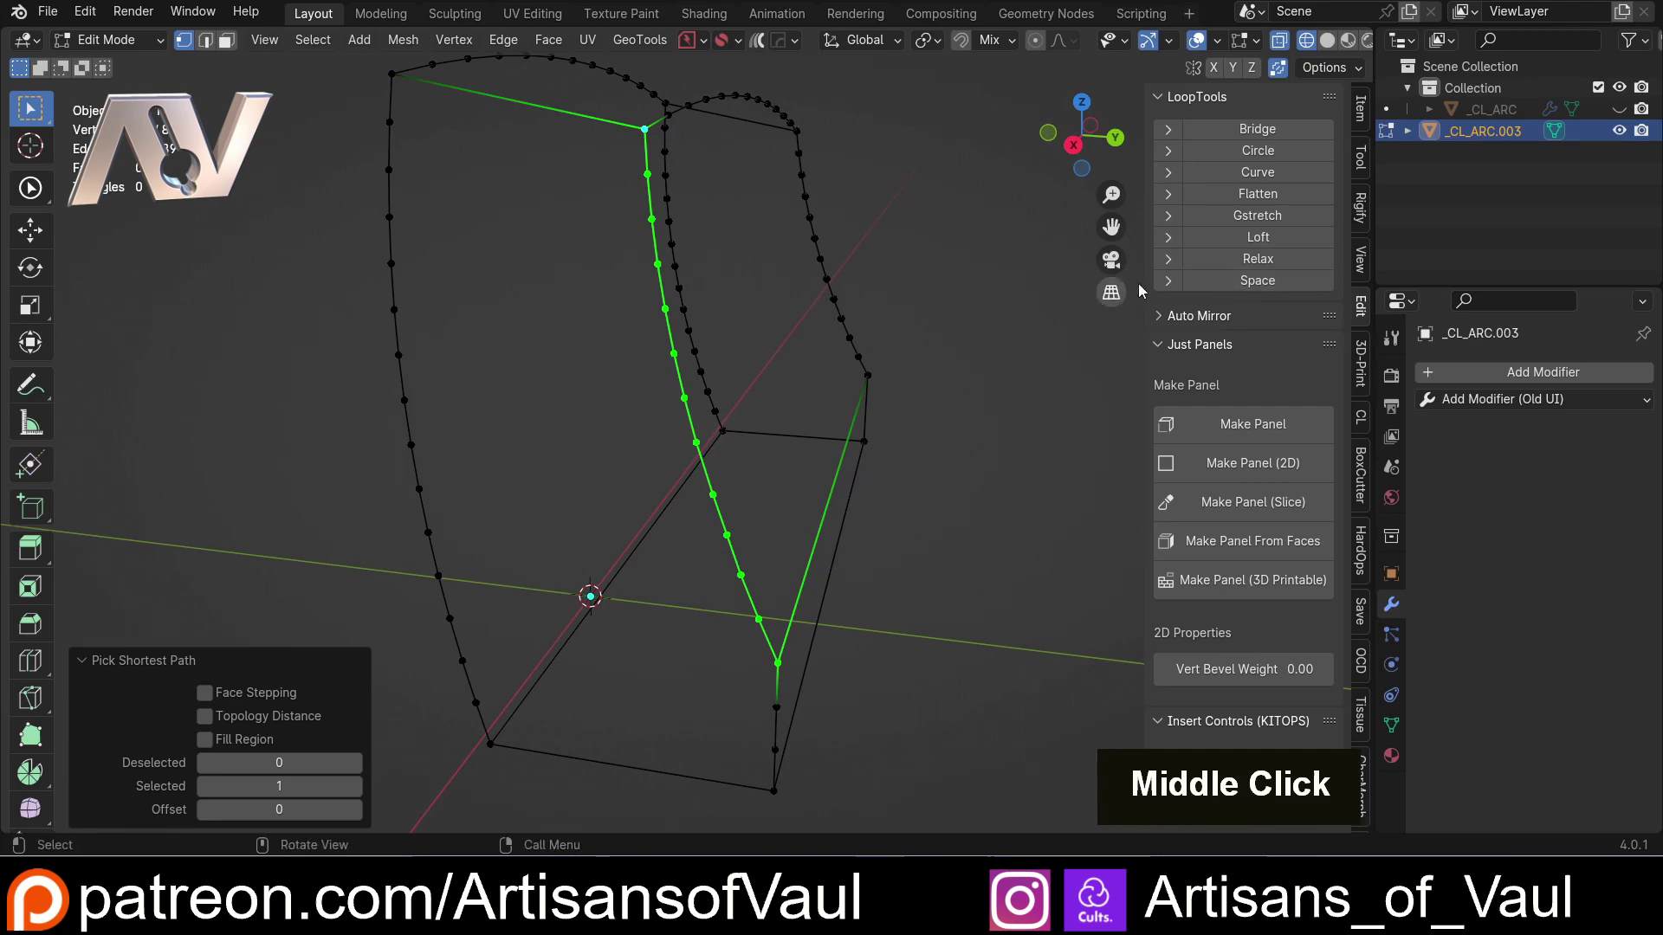
click(1261, 280)
scroll(down, 3)
middle_click(740, 374)
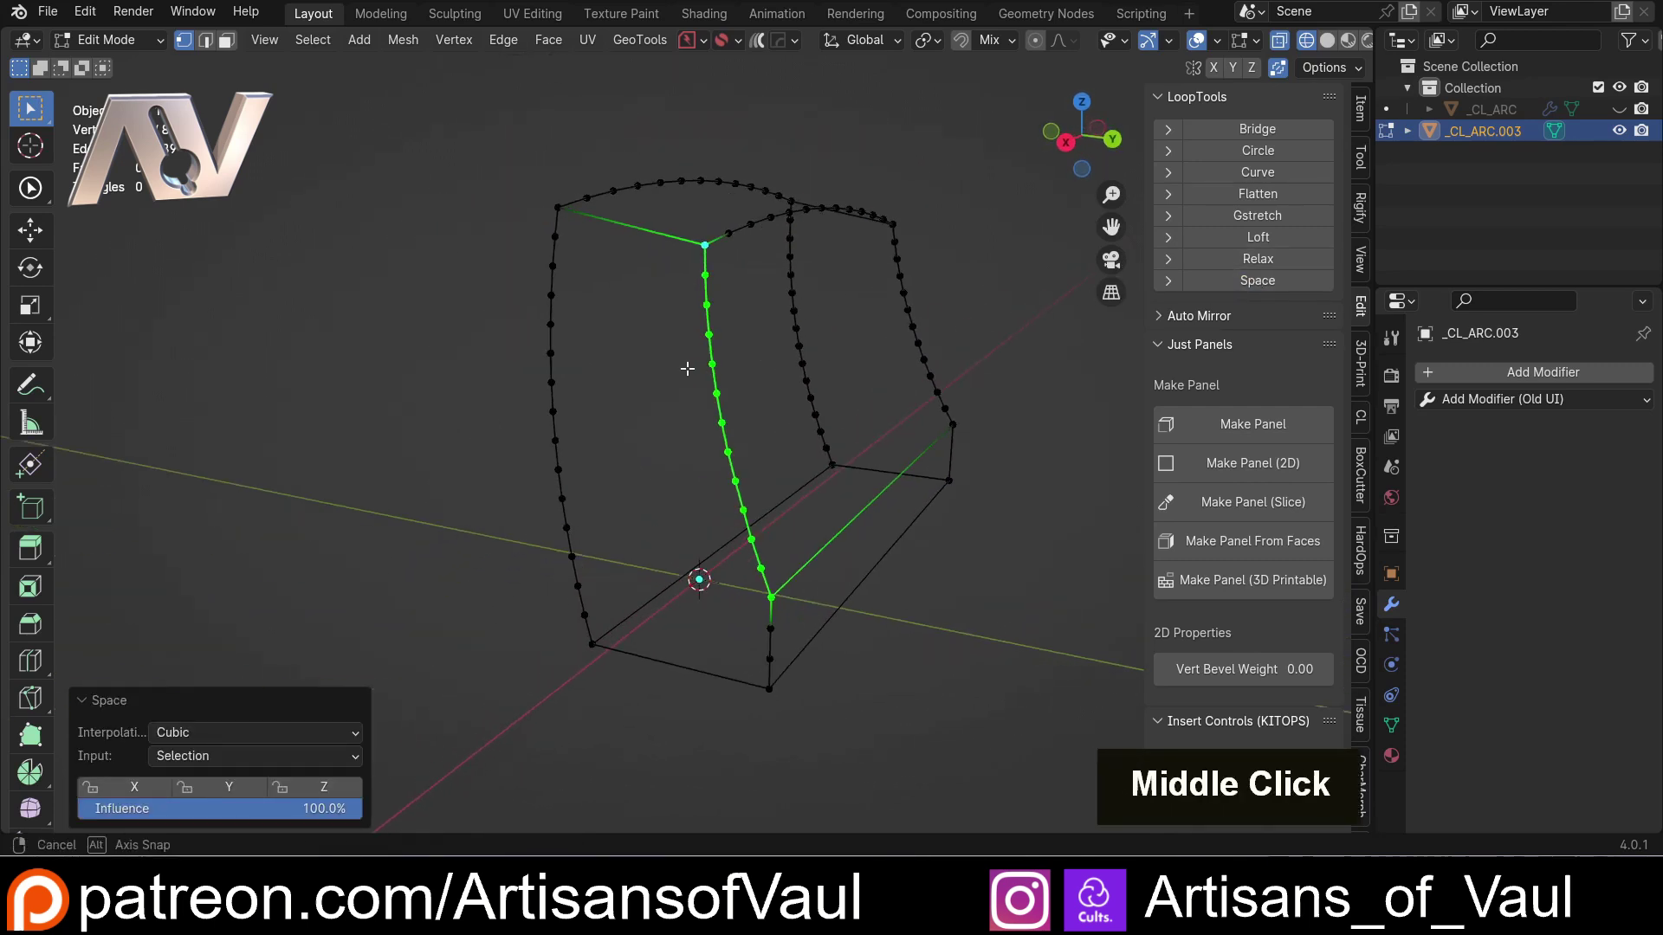
middle_click(679, 483)
key(Tab)
- Subdivide the two top cross edges and raise Number of Cuts to 2
click(679, 669)
click(607, 230)
middle_click(653, 326)
key(ctrl+e)
click(645, 385)
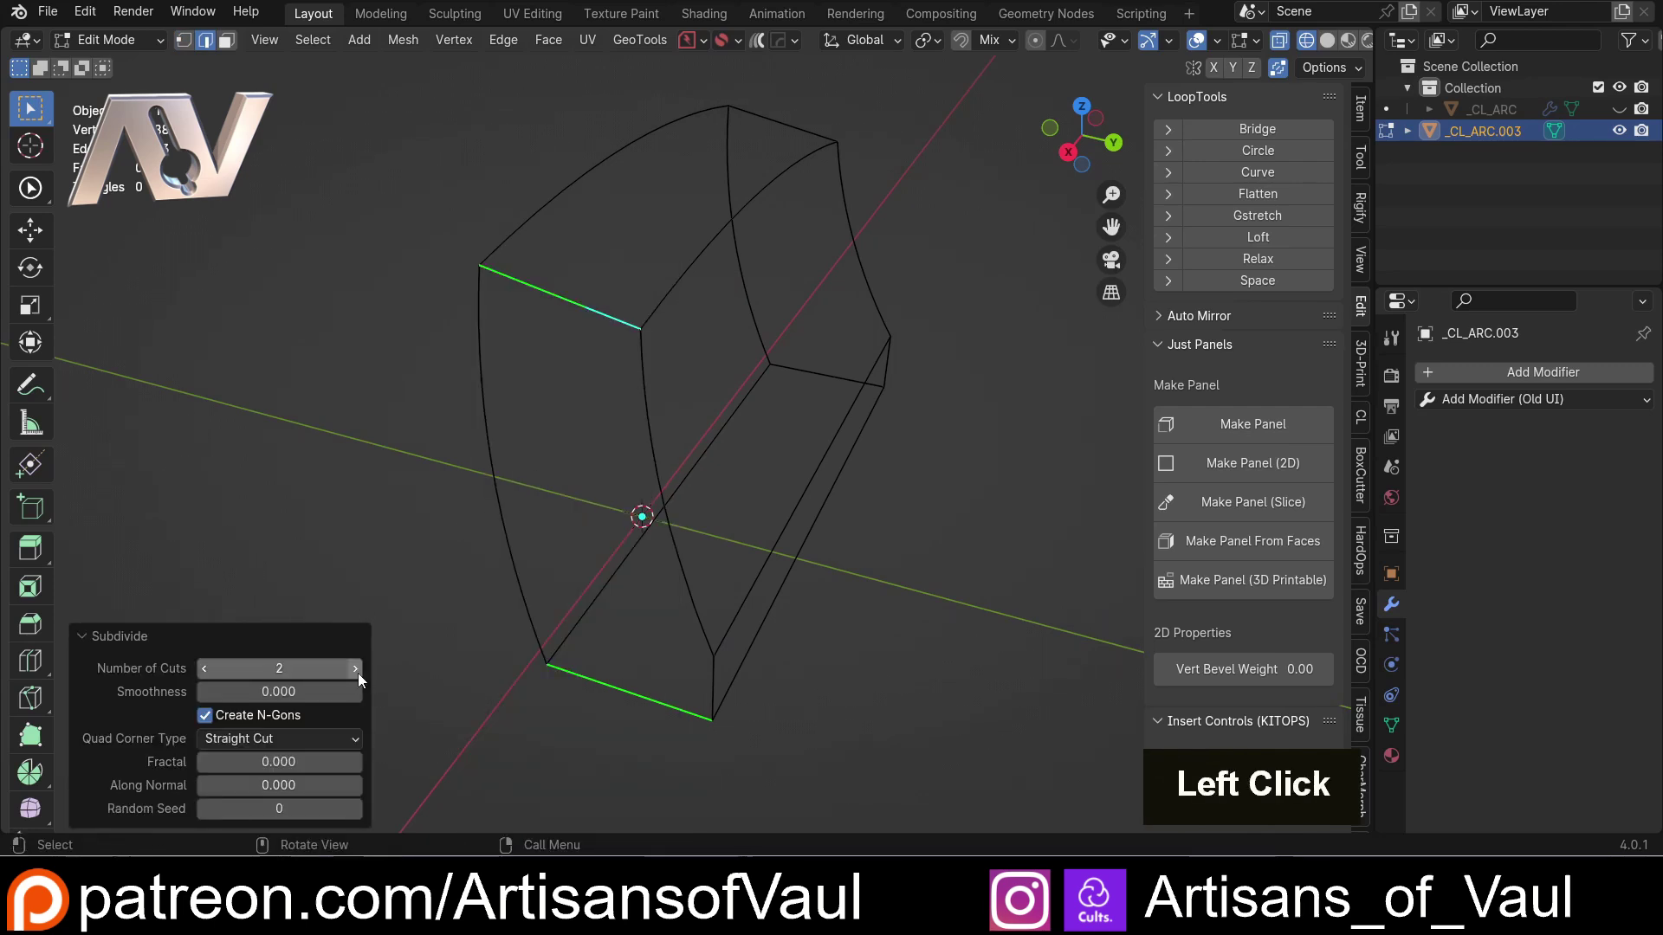
double_click(368, 678)
click(364, 676)
key(Tab)
- Select the bottom edge loop of the shell, then clear the selection
middle_click(519, 447)
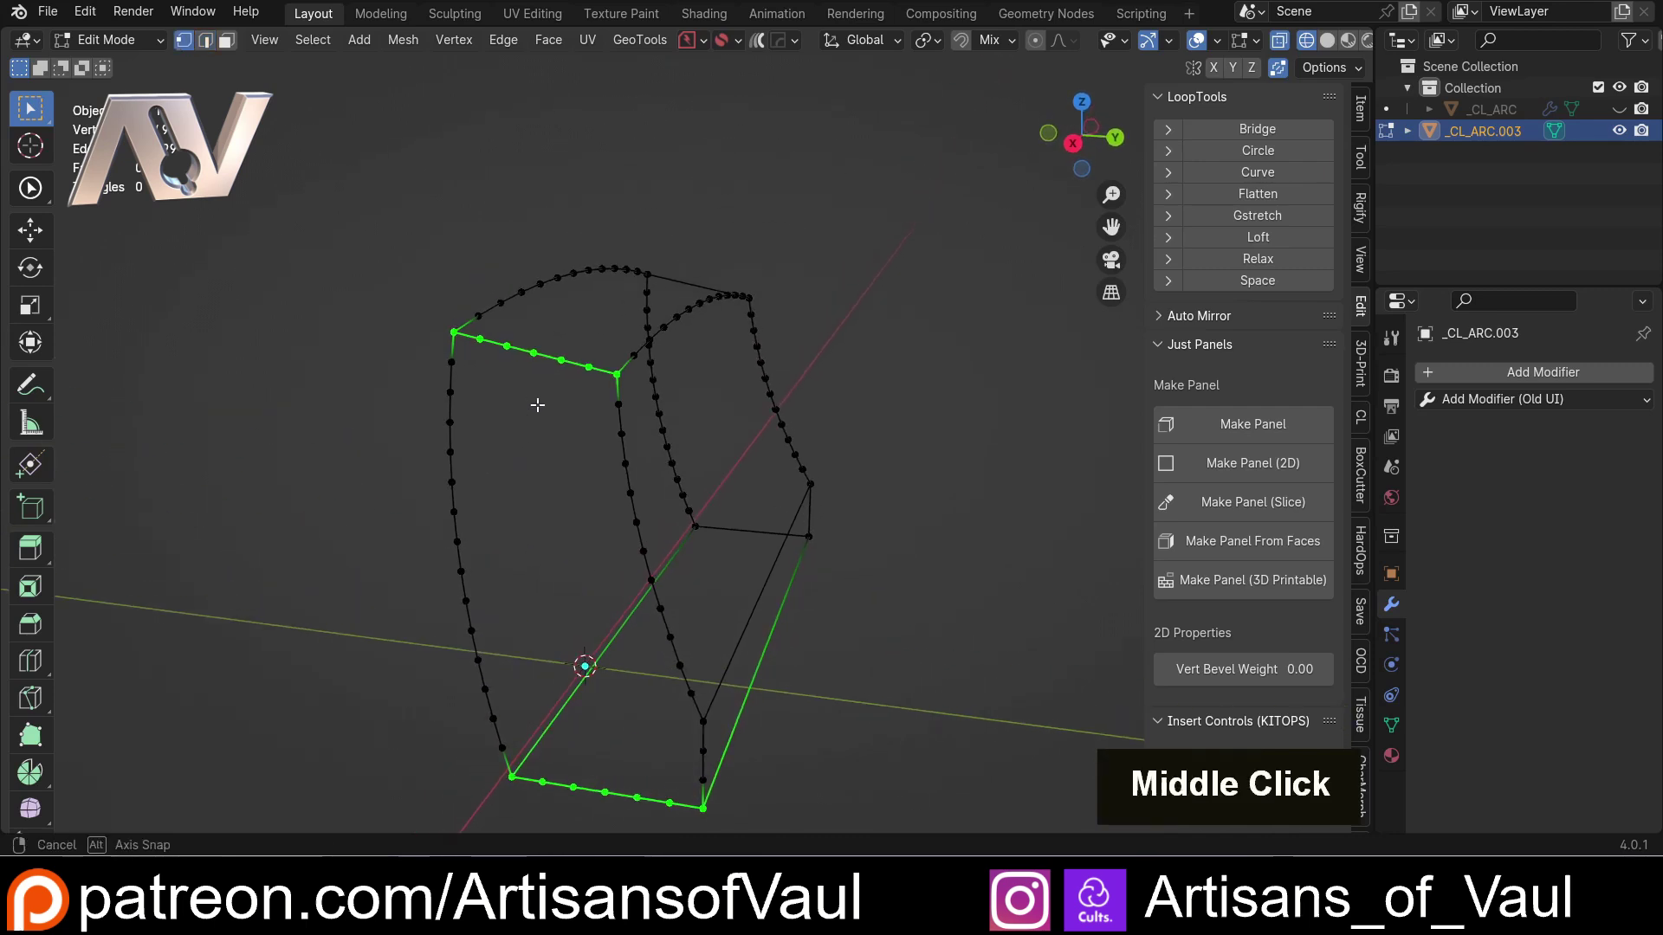
middle_click(781, 526)
middle_click(757, 536)
middle_click(729, 464)
click(729, 464)
middle_click(808, 482)
key(Tab)
click(673, 480)
click(681, 534)
double_click(676, 600)
middle_click(519, 372)
key(Tab)
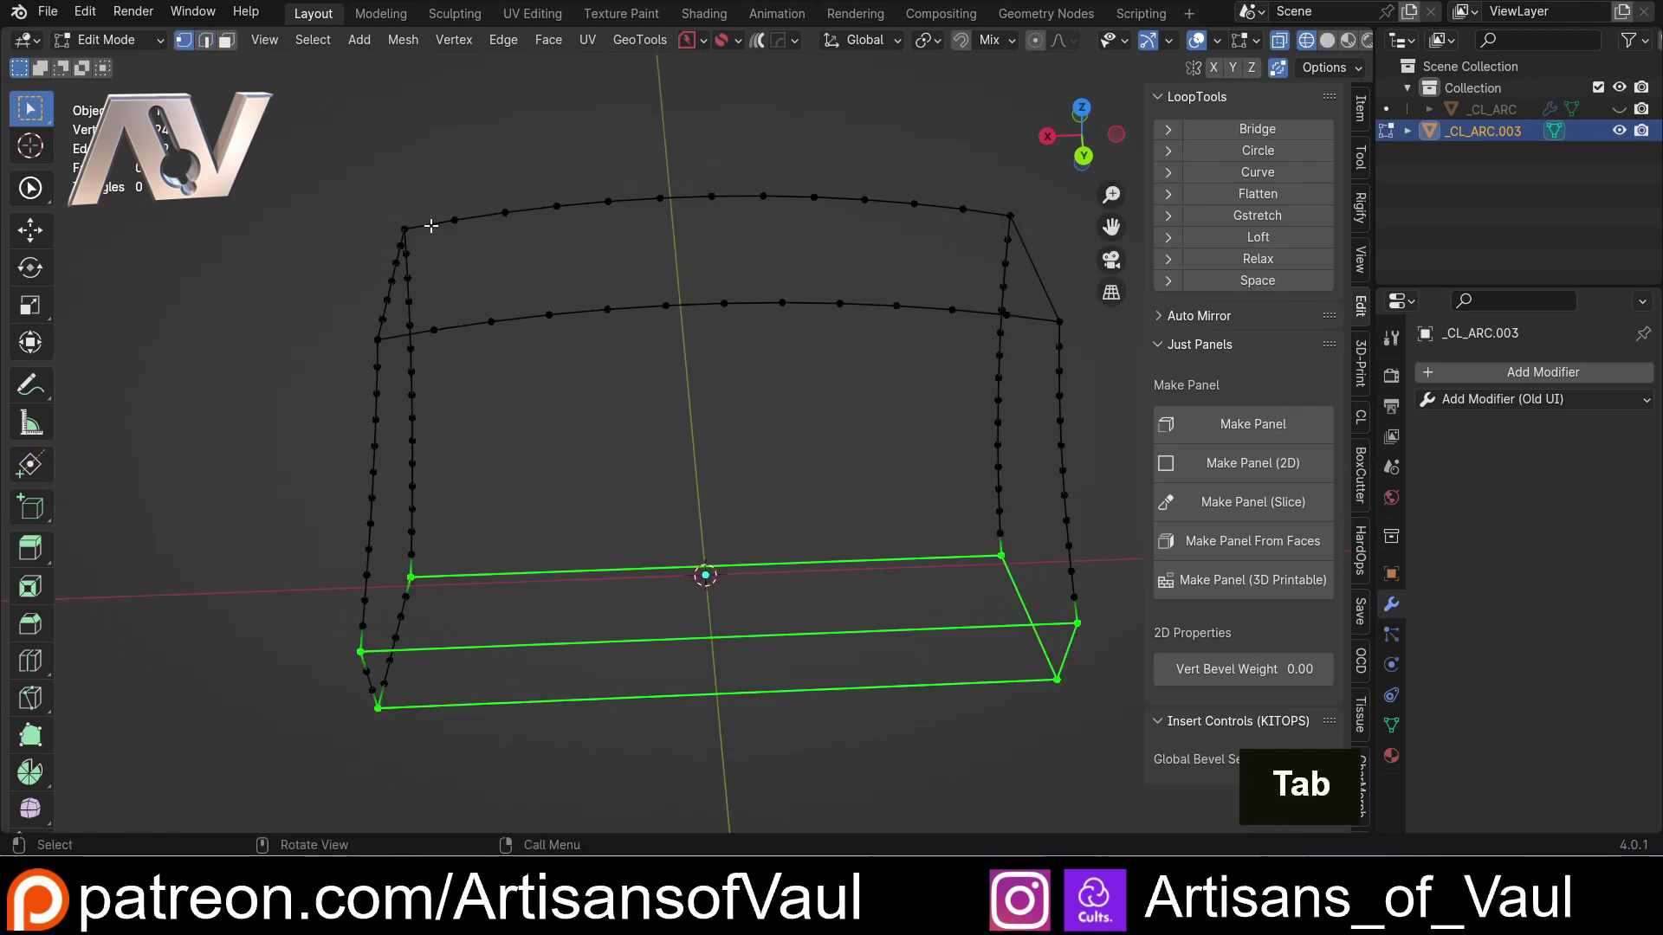
click(395, 222)
- Select the full inner top curve, then clear that selection
middle_click(638, 271)
click(910, 244)
click(267, 393)
click(967, 365)
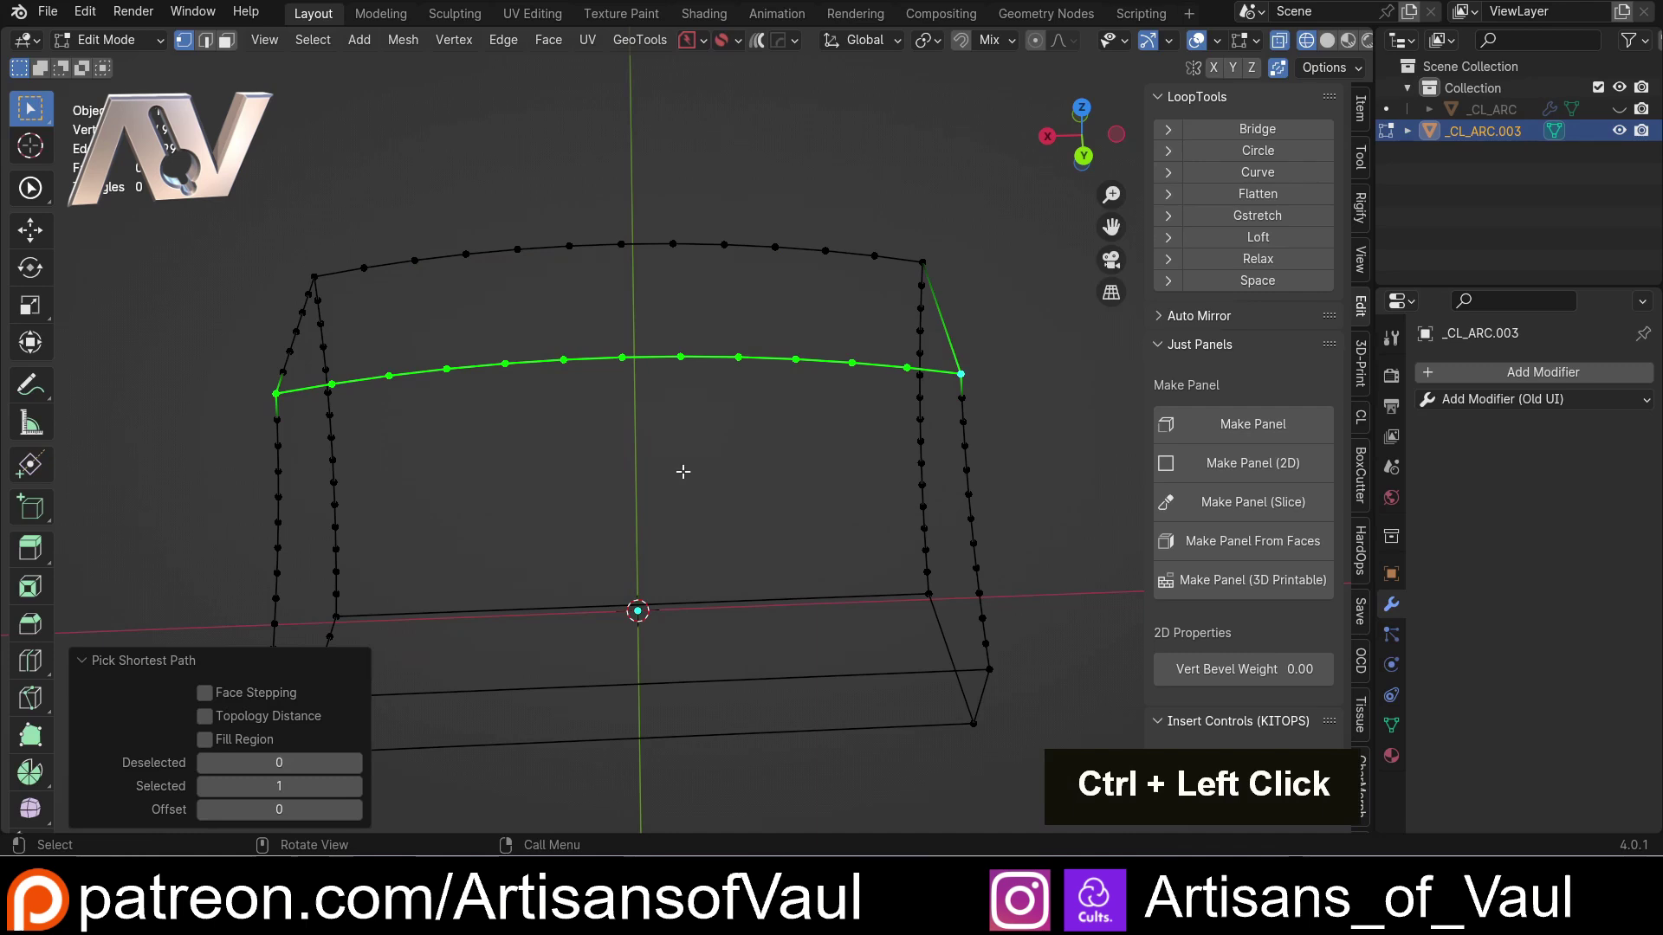
middle_click(644, 456)
click(357, 546)
- Subdivide the rear, middle and front bottom edges with a single cut each
key(Tab)
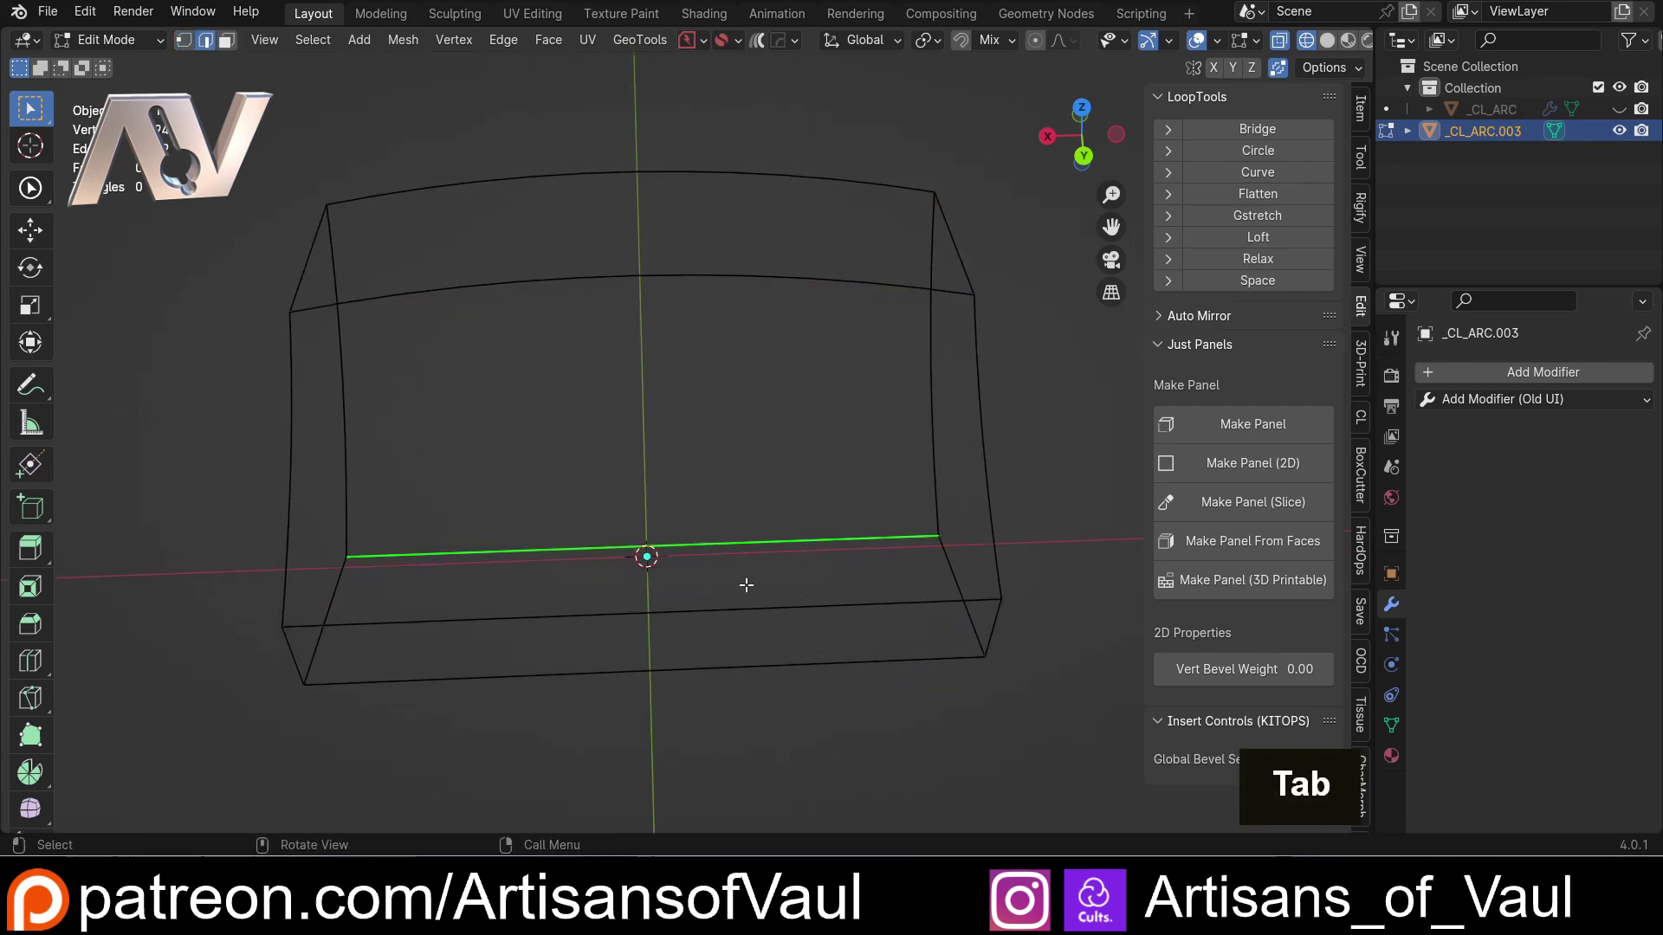
click(718, 542)
click(703, 601)
double_click(699, 655)
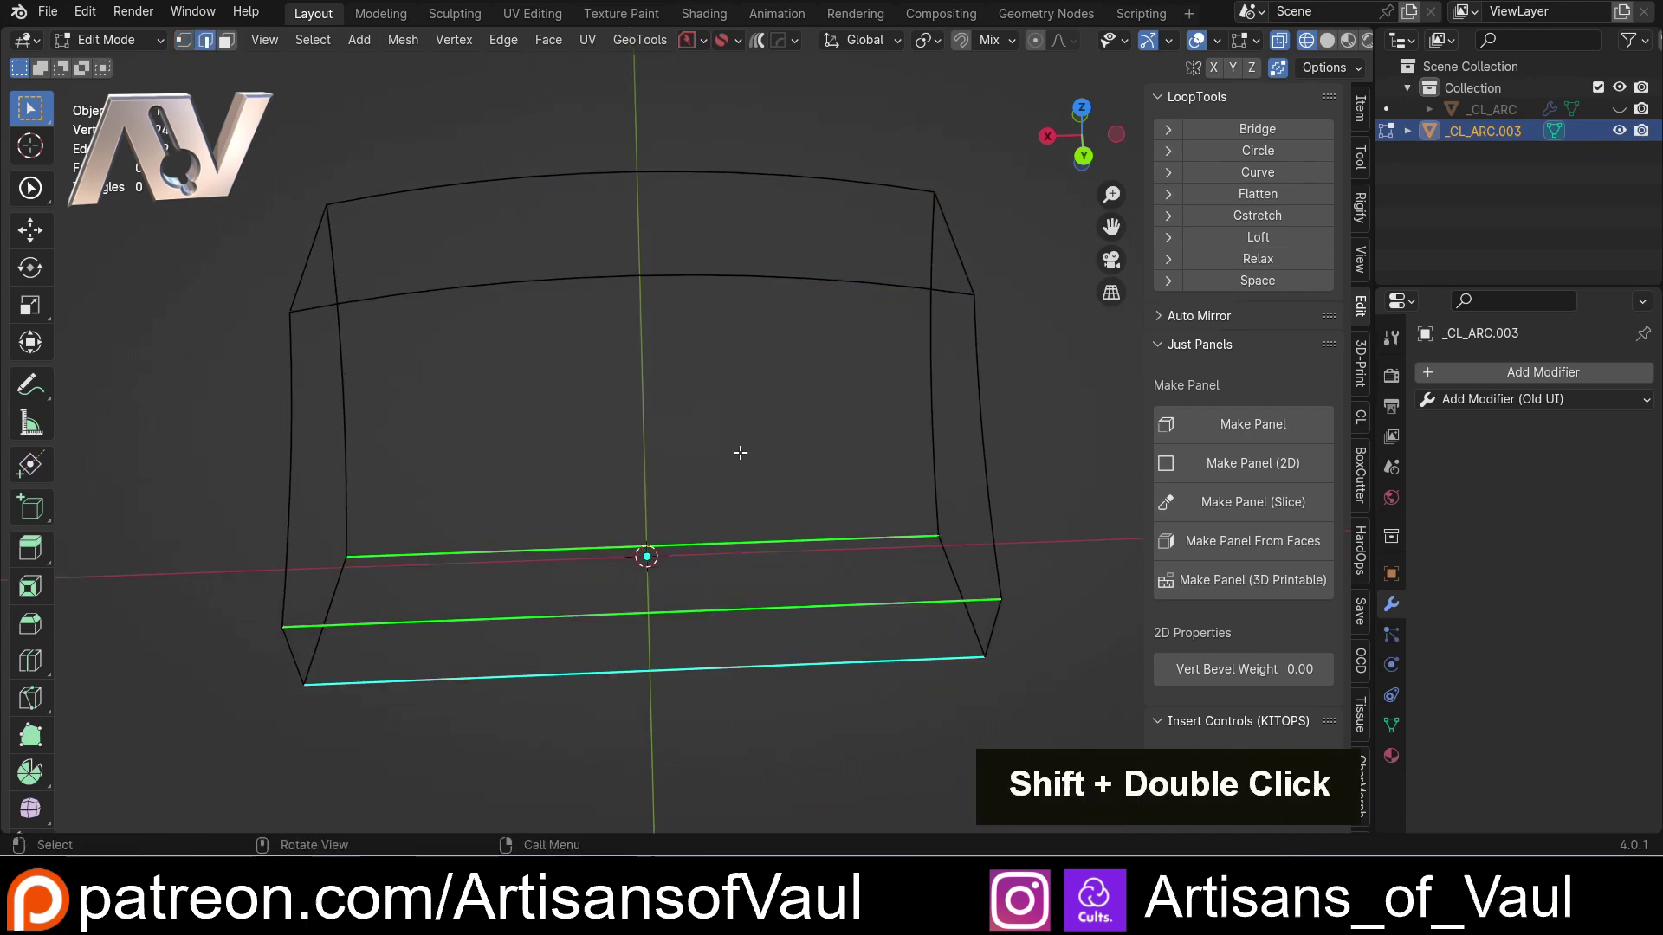
key(ctrl+e)
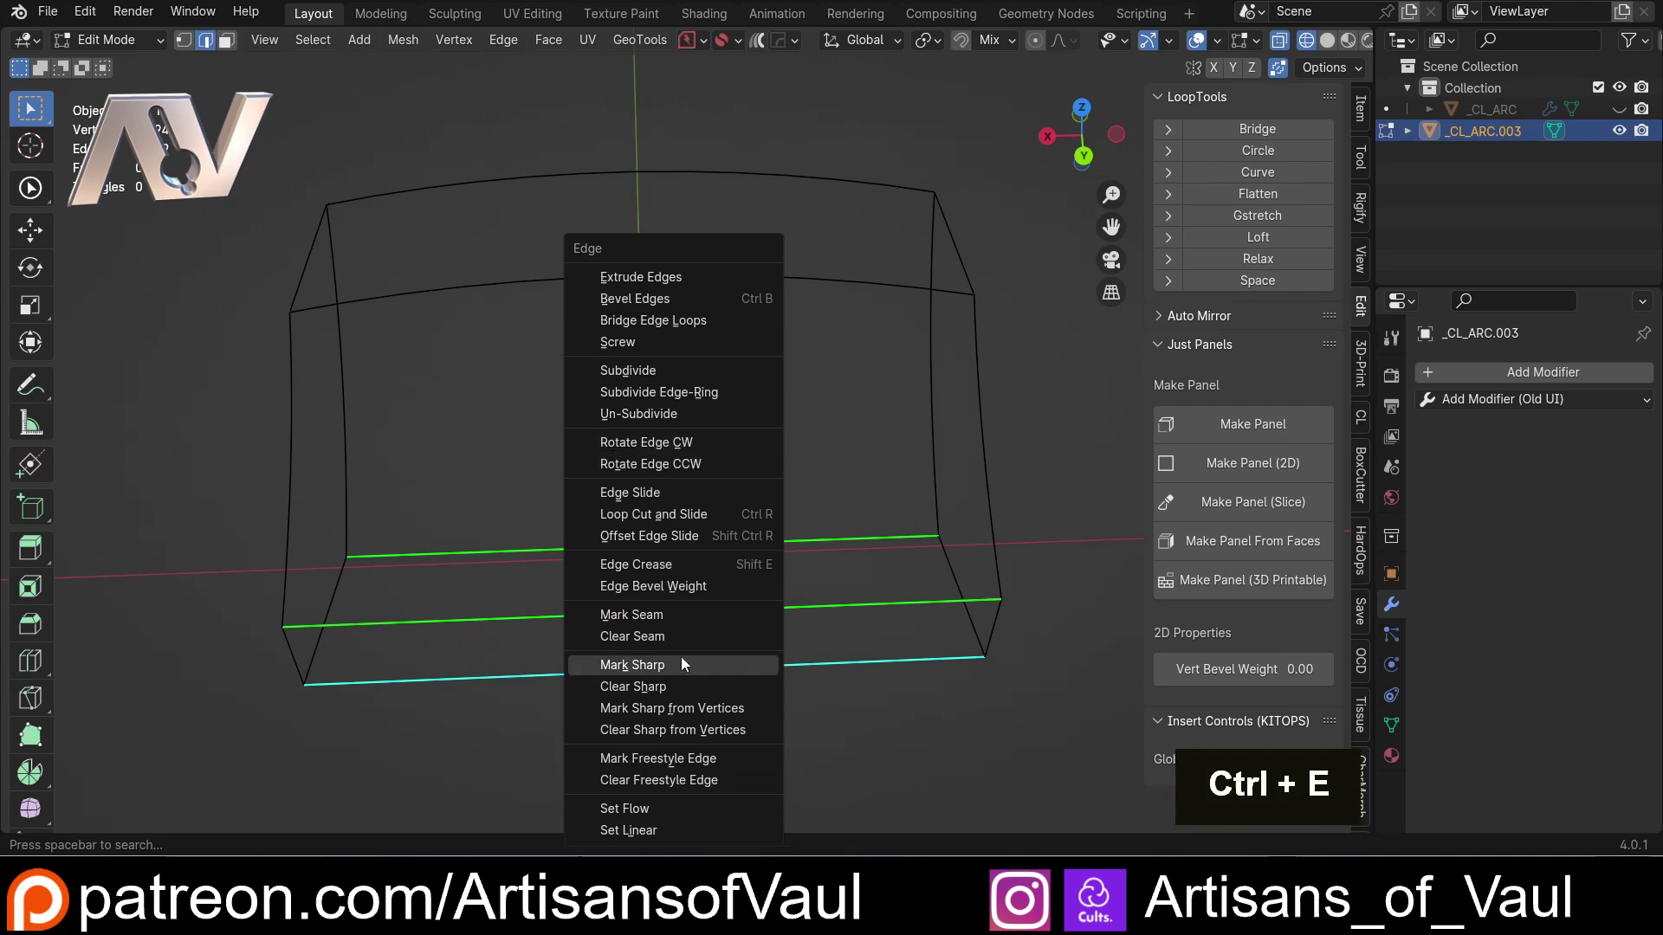
click(661, 379)
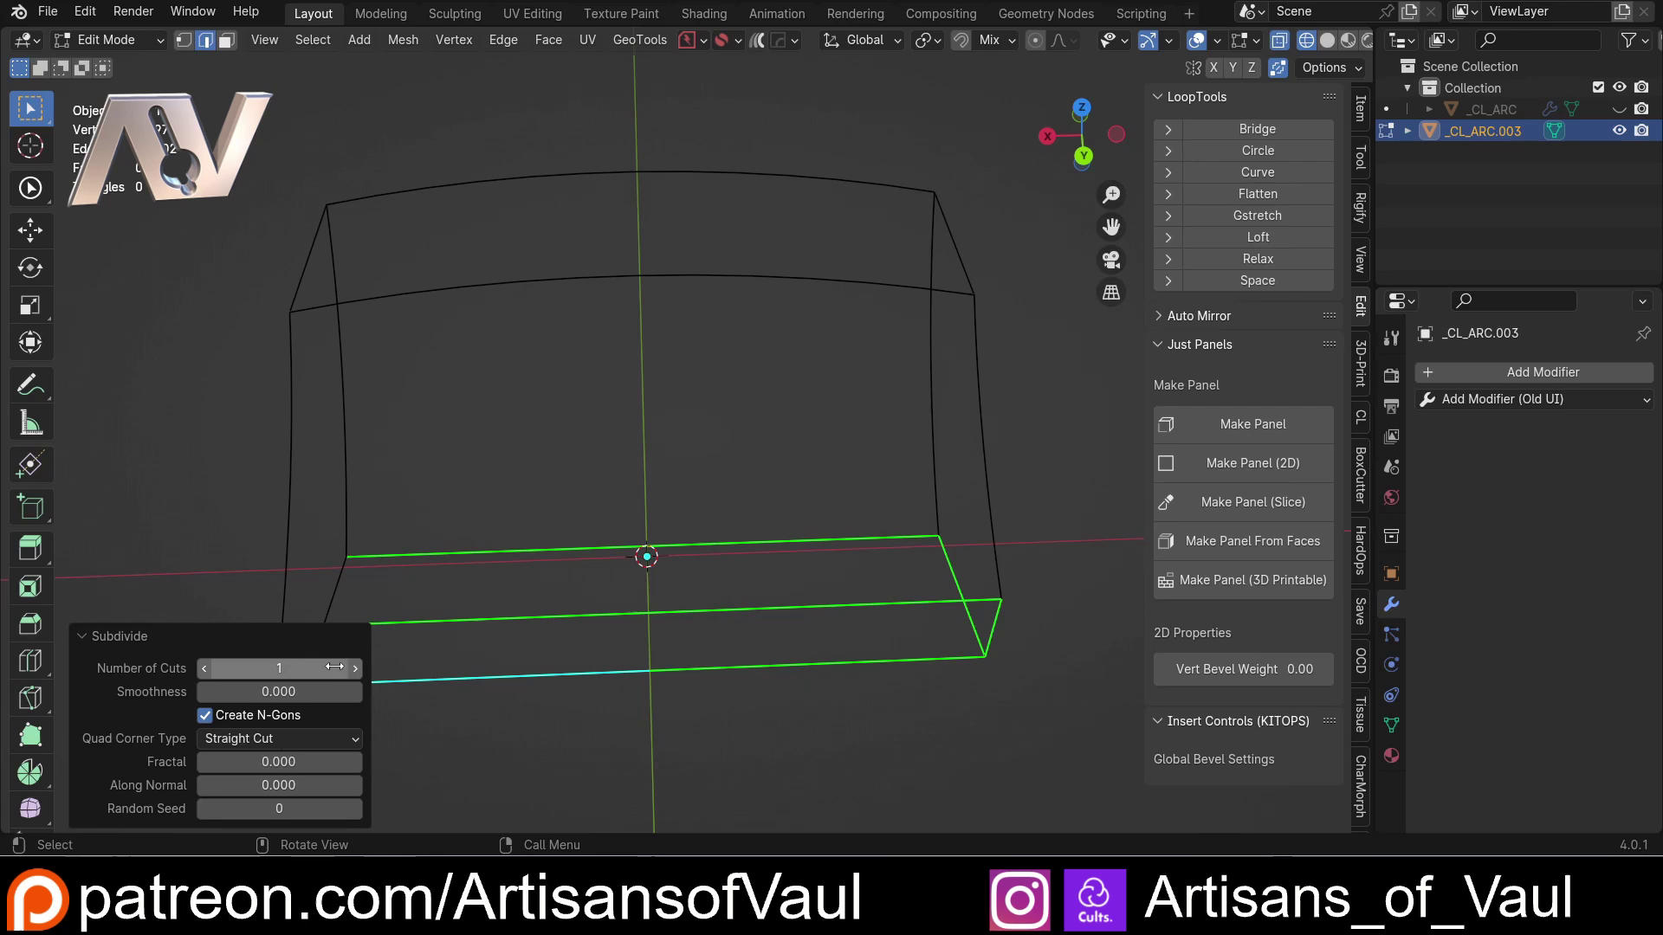
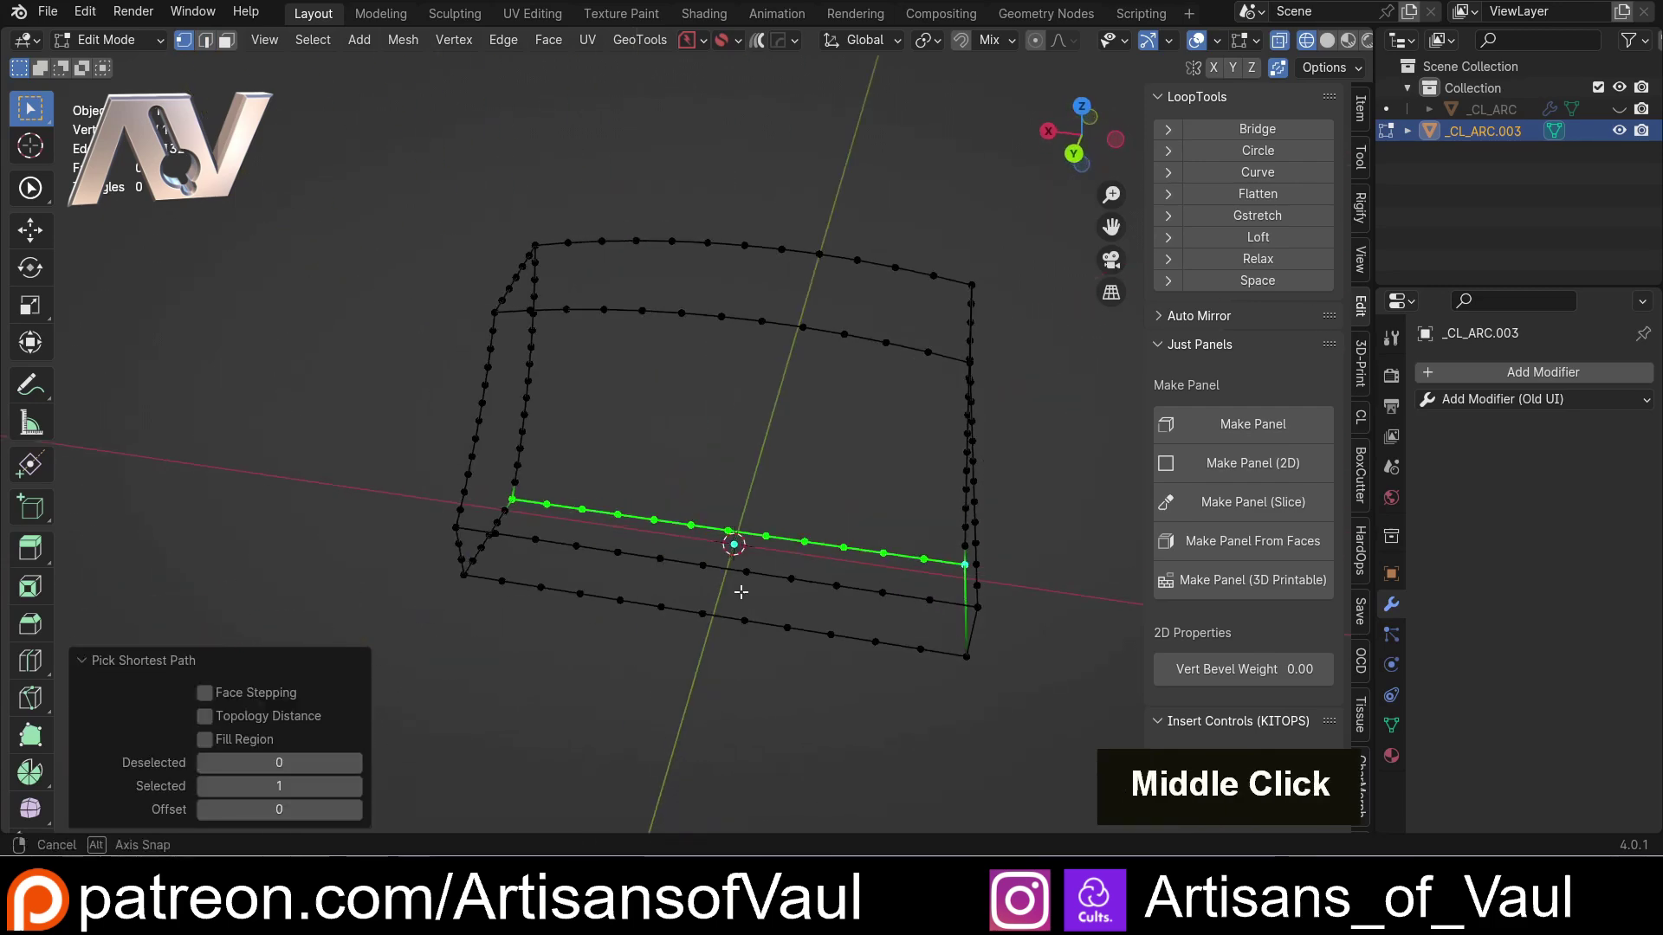
- Symmetrize the subdivided wire frame across X (+ to -) and inspect both halves
middle_click(744, 563)
middle_click(635, 472)
key(Escape)
middle_click(667, 450)
key(alt+x)
middle_click(488, 341)
middle_click(492, 346)
middle_click(619, 475)
middle_click(661, 525)
middle_click(607, 430)
middle_click(562, 473)
- Browse the Mesh menu's mirroring options and dismiss them without changes
click(413, 51)
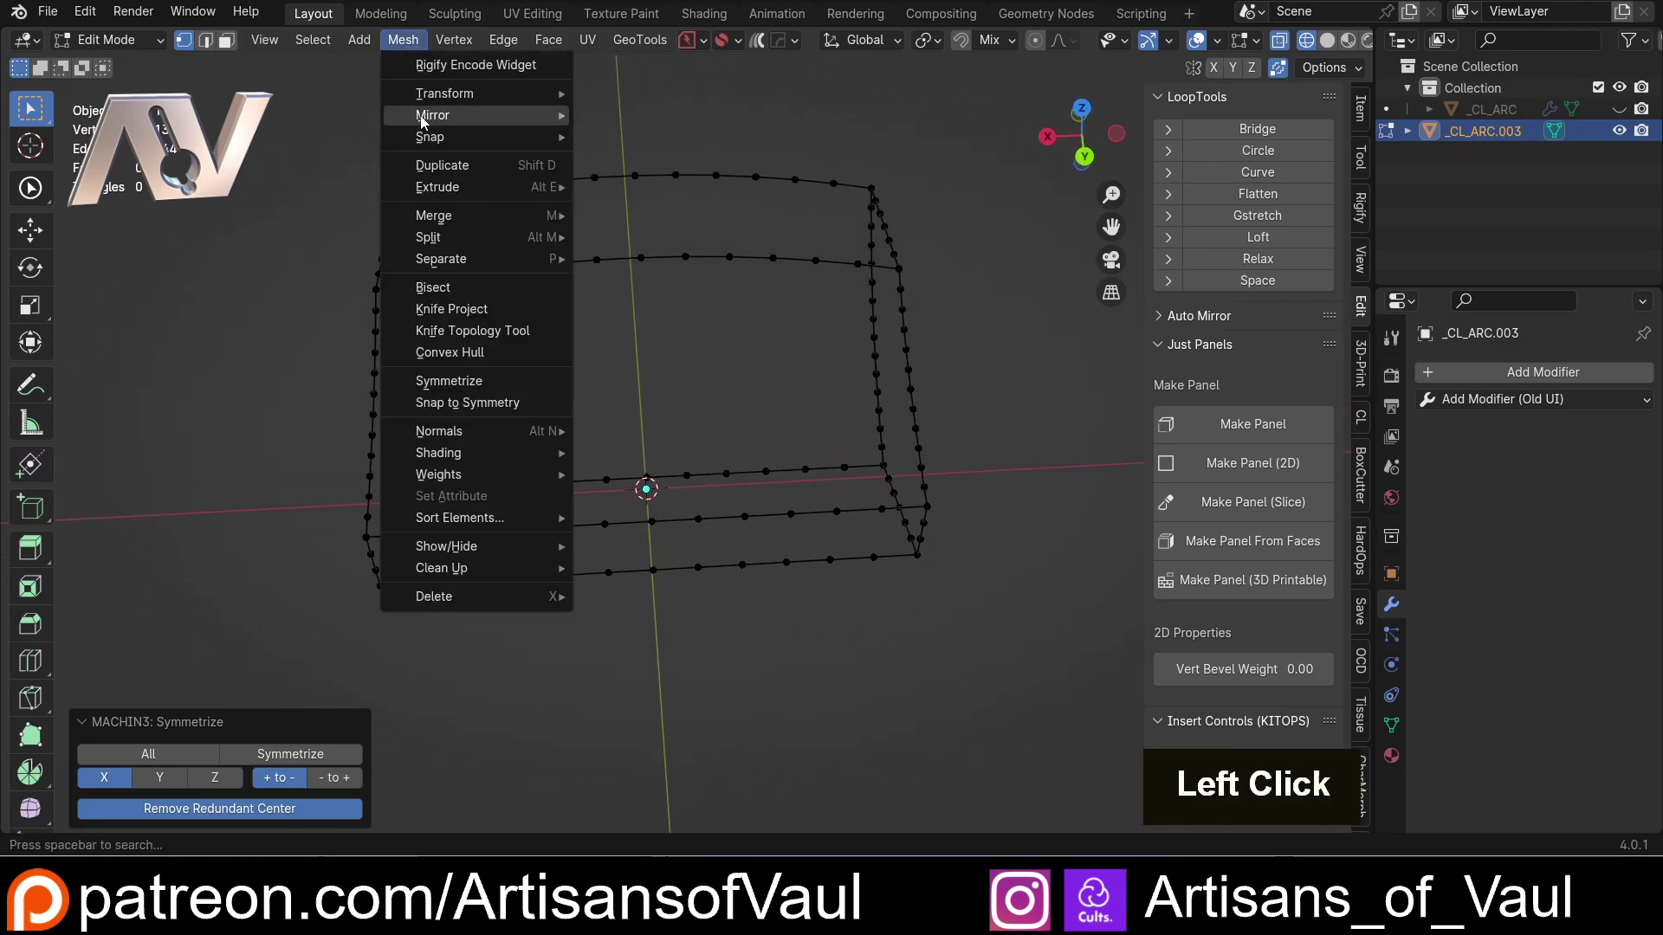
key(Escape)
middle_click(481, 372)
middle_click(530, 458)
middle_click(658, 348)
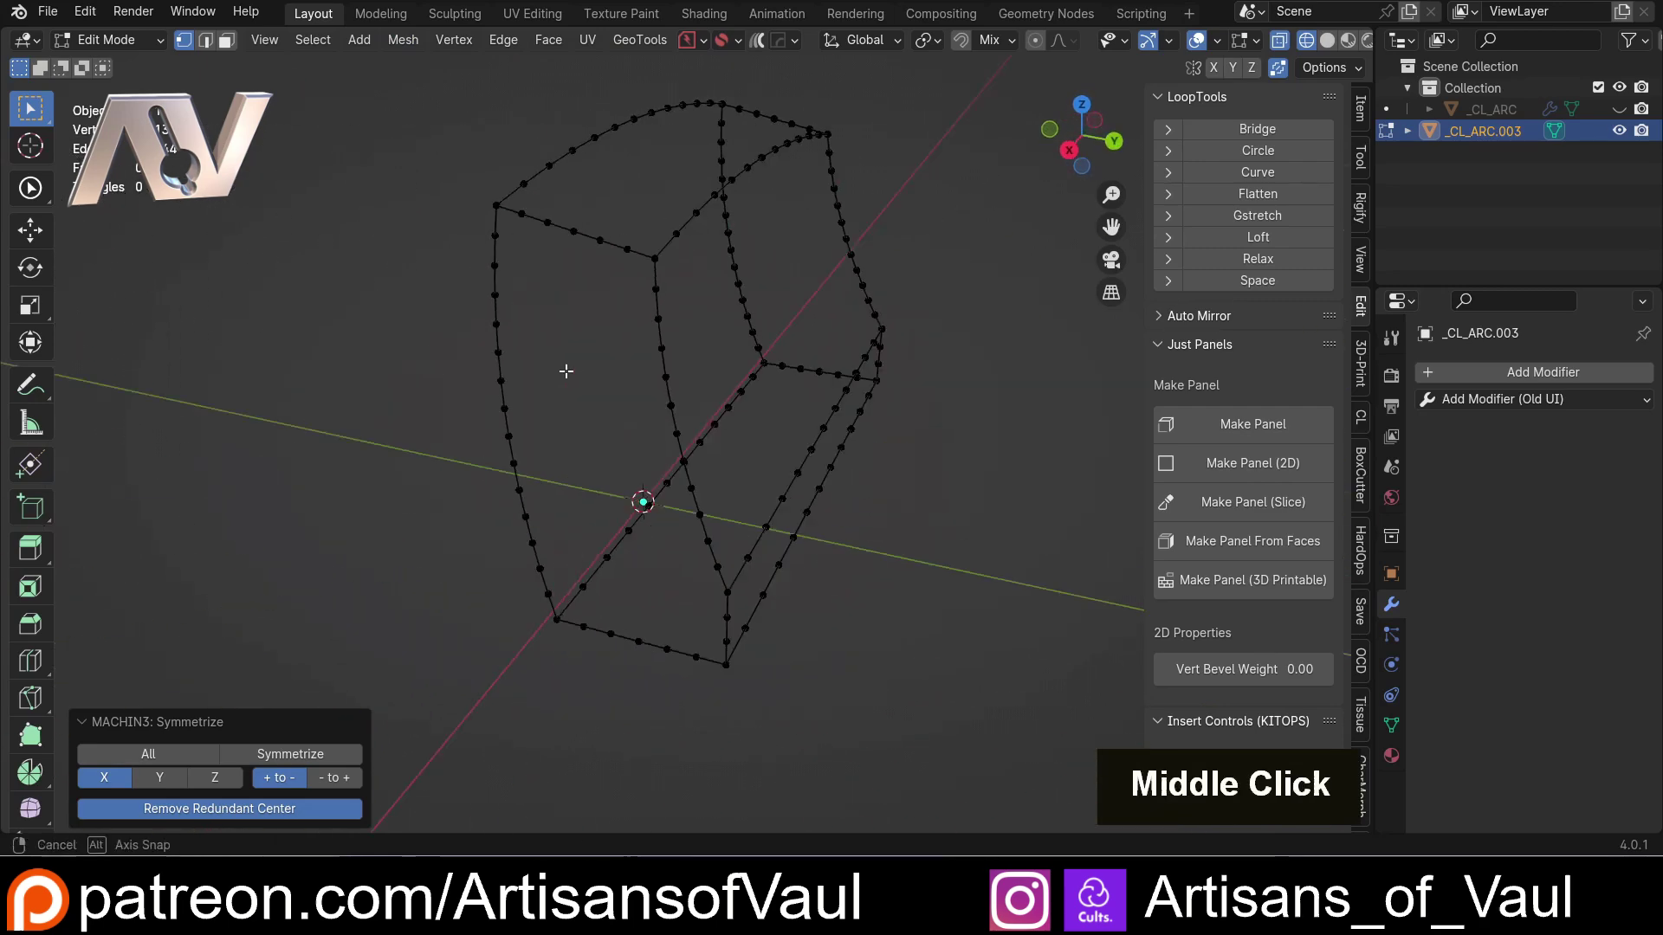
- Select the top border loop of the shell and Grid Fill it into an even quad grid
click(583, 426)
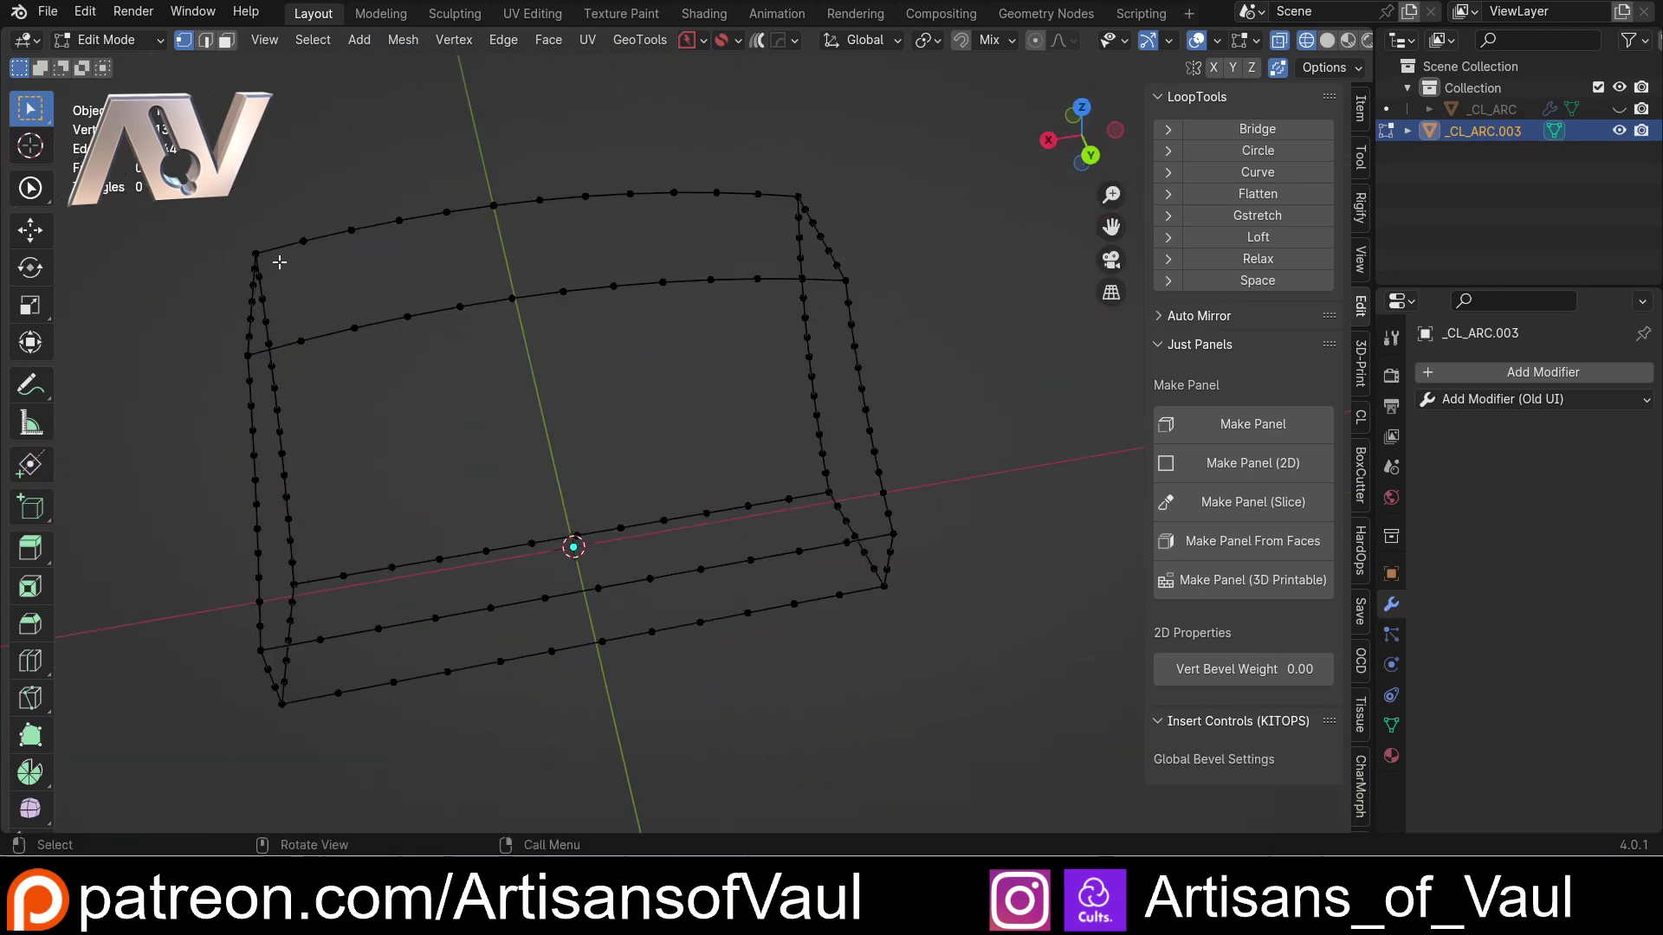
click(255, 250)
click(241, 351)
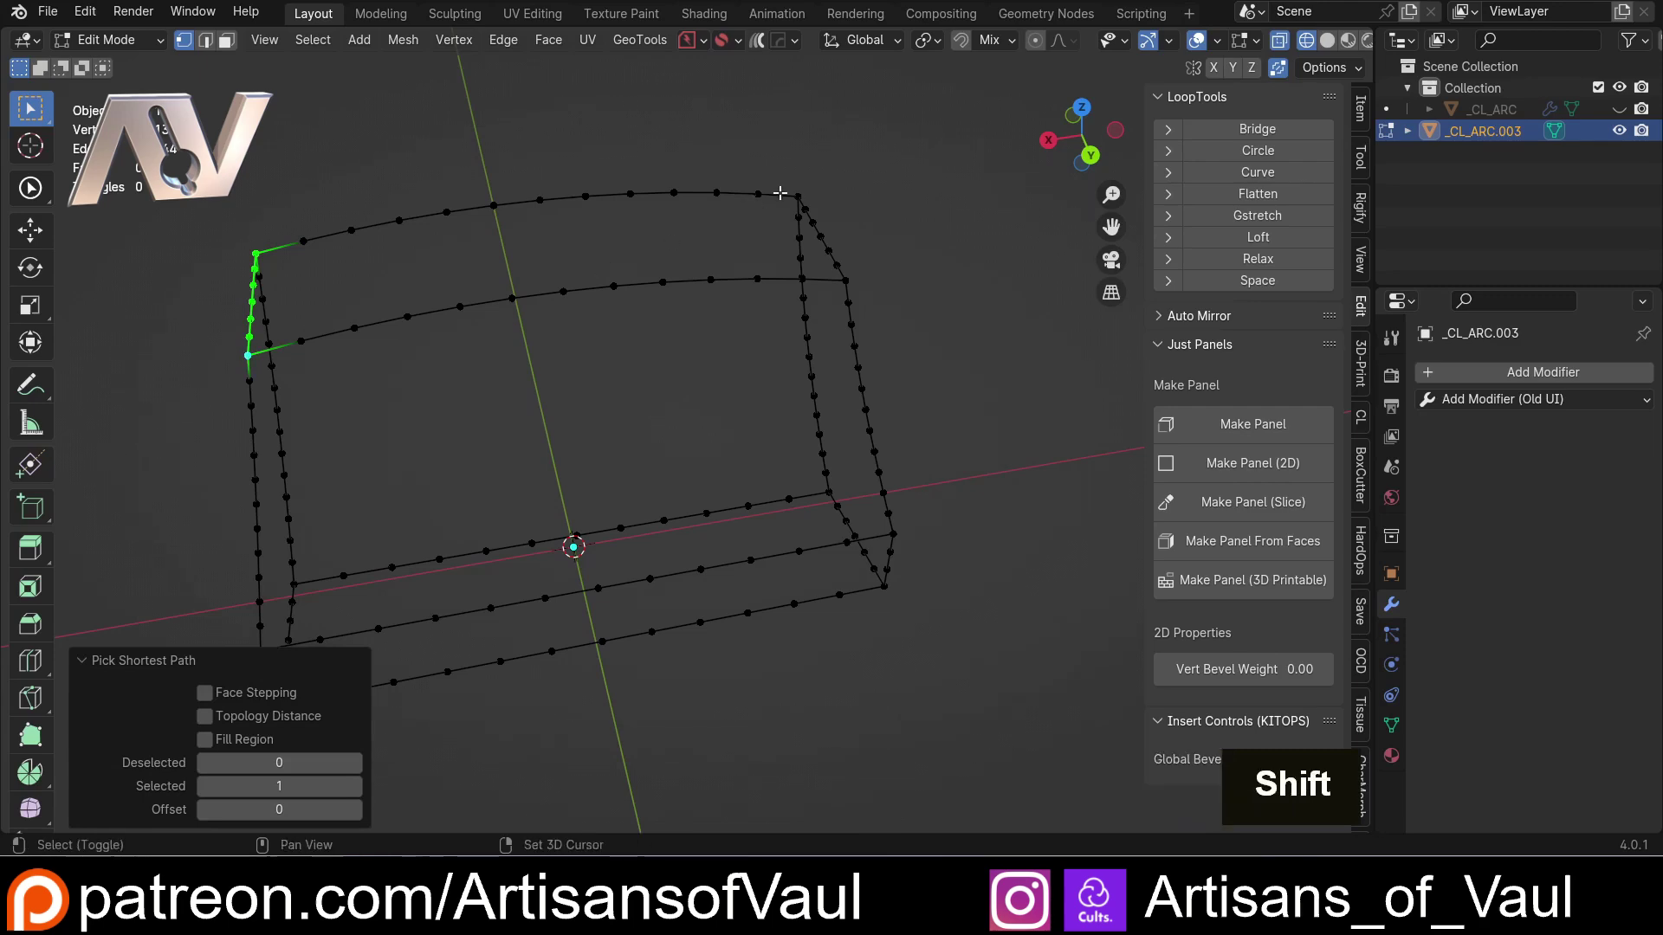
click(791, 184)
click(850, 274)
middle_click(560, 280)
middle_click(657, 276)
middle_click(633, 236)
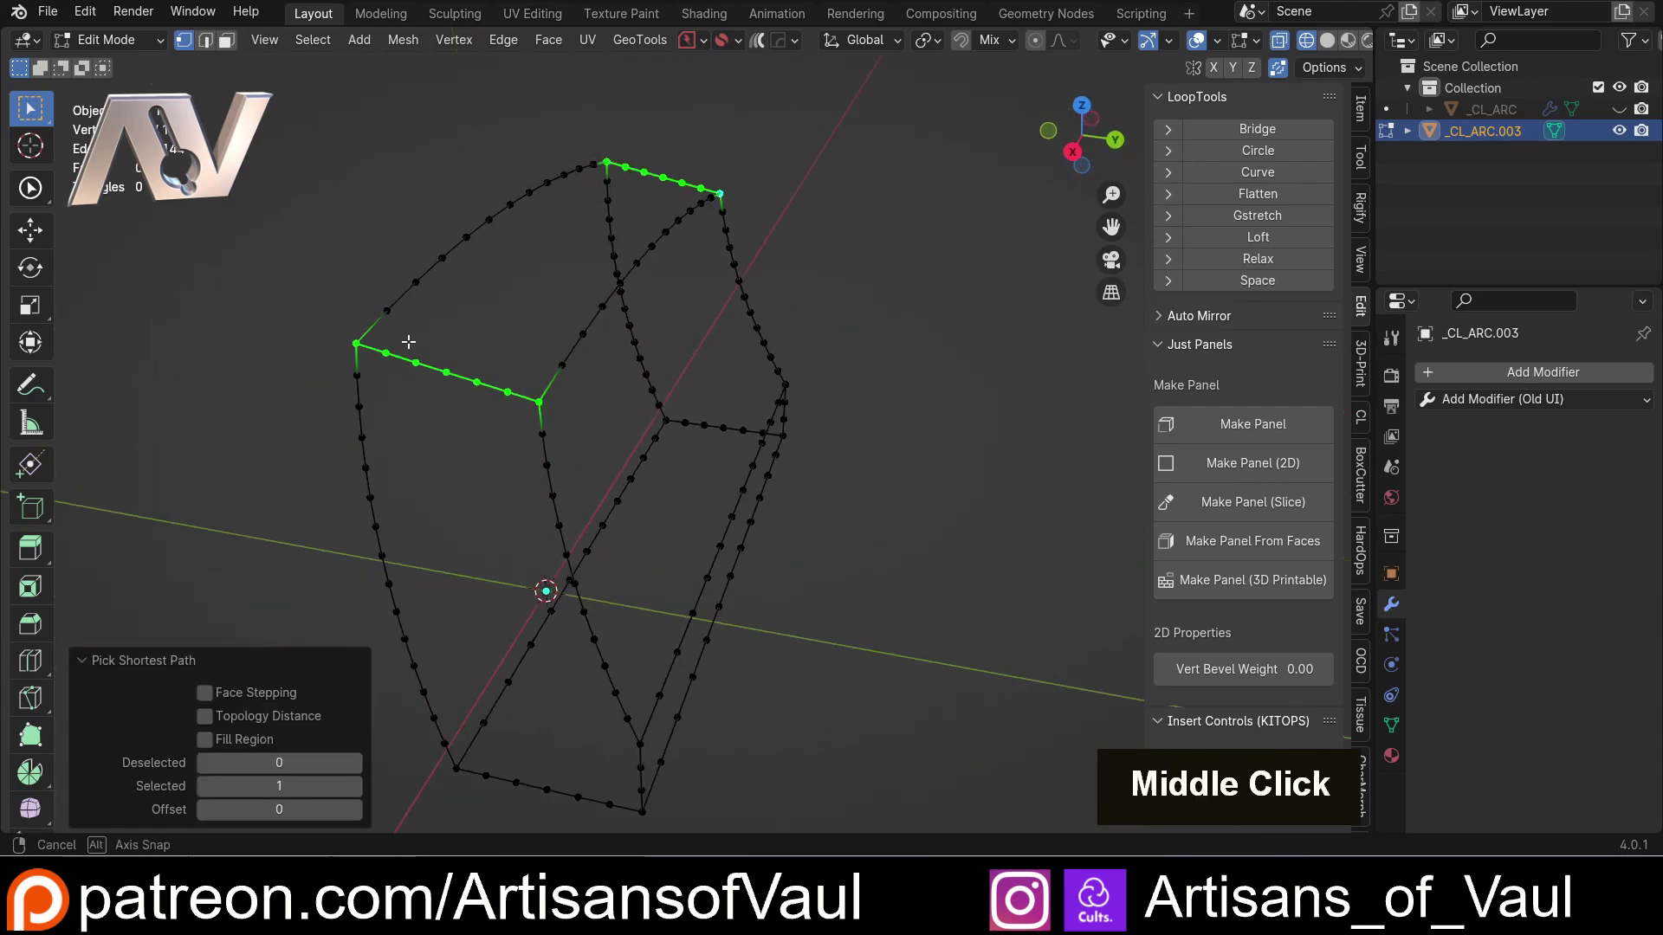
key(ctrl+f)
click(648, 348)
middle_click(405, 325)
key(shift+z)
middle_click(691, 327)
- Inspect the filled top in Object Mode, then return to editing the mesh
key(Tab)
middle_click(721, 263)
middle_click(678, 342)
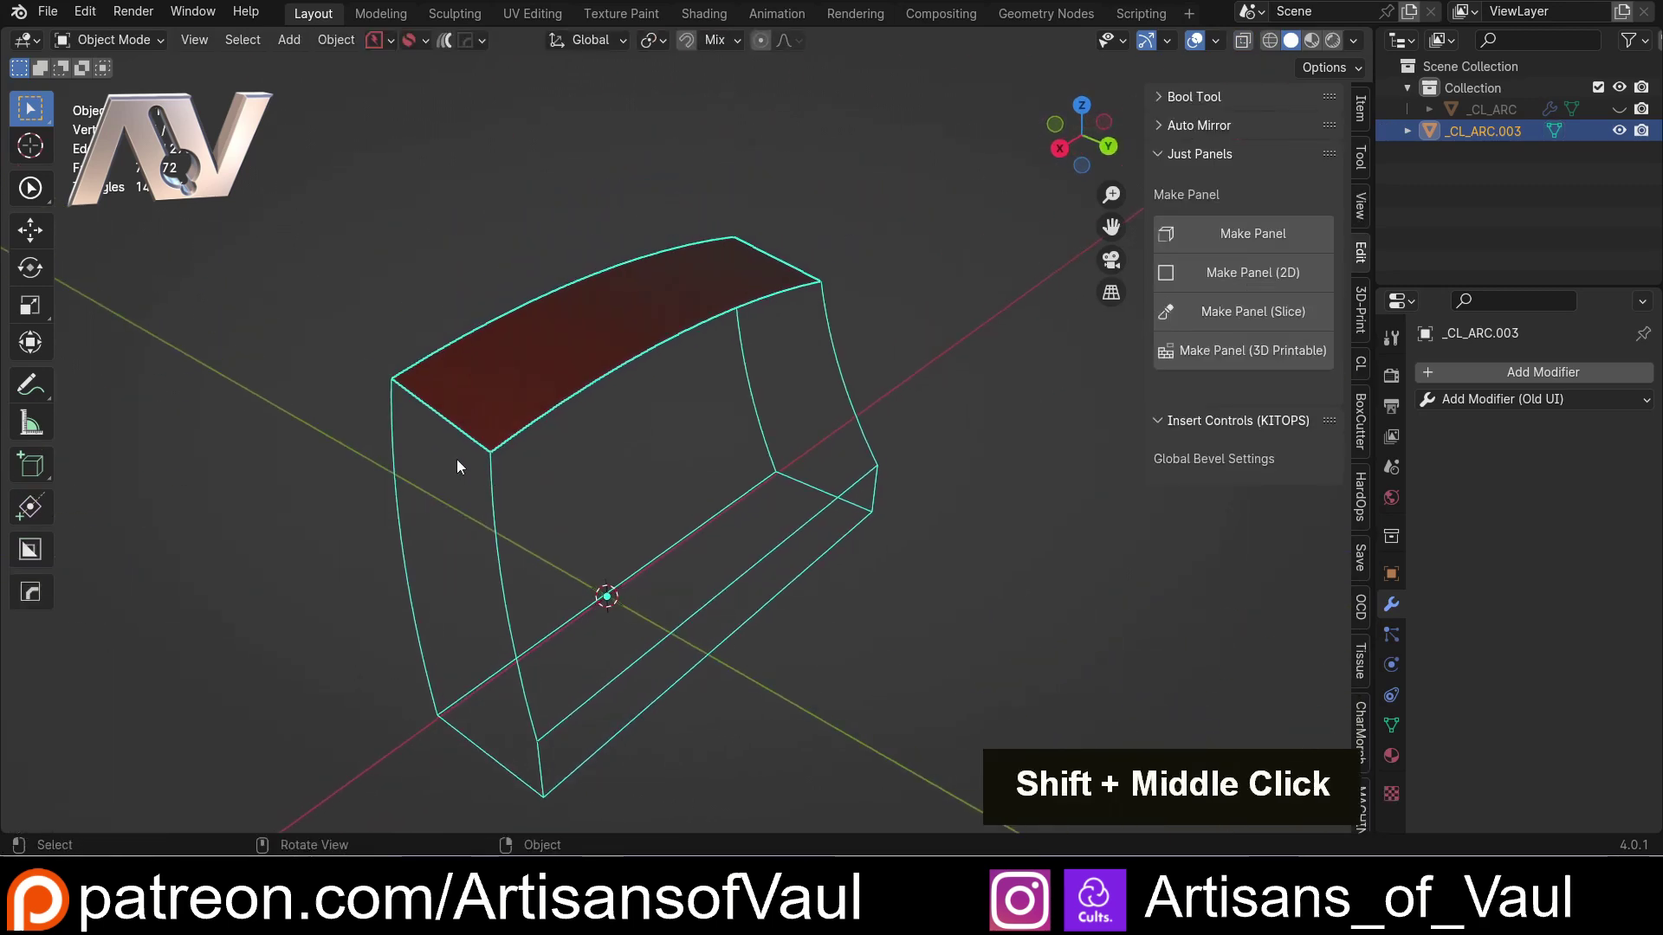
middle_click(430, 457)
key(Tab)
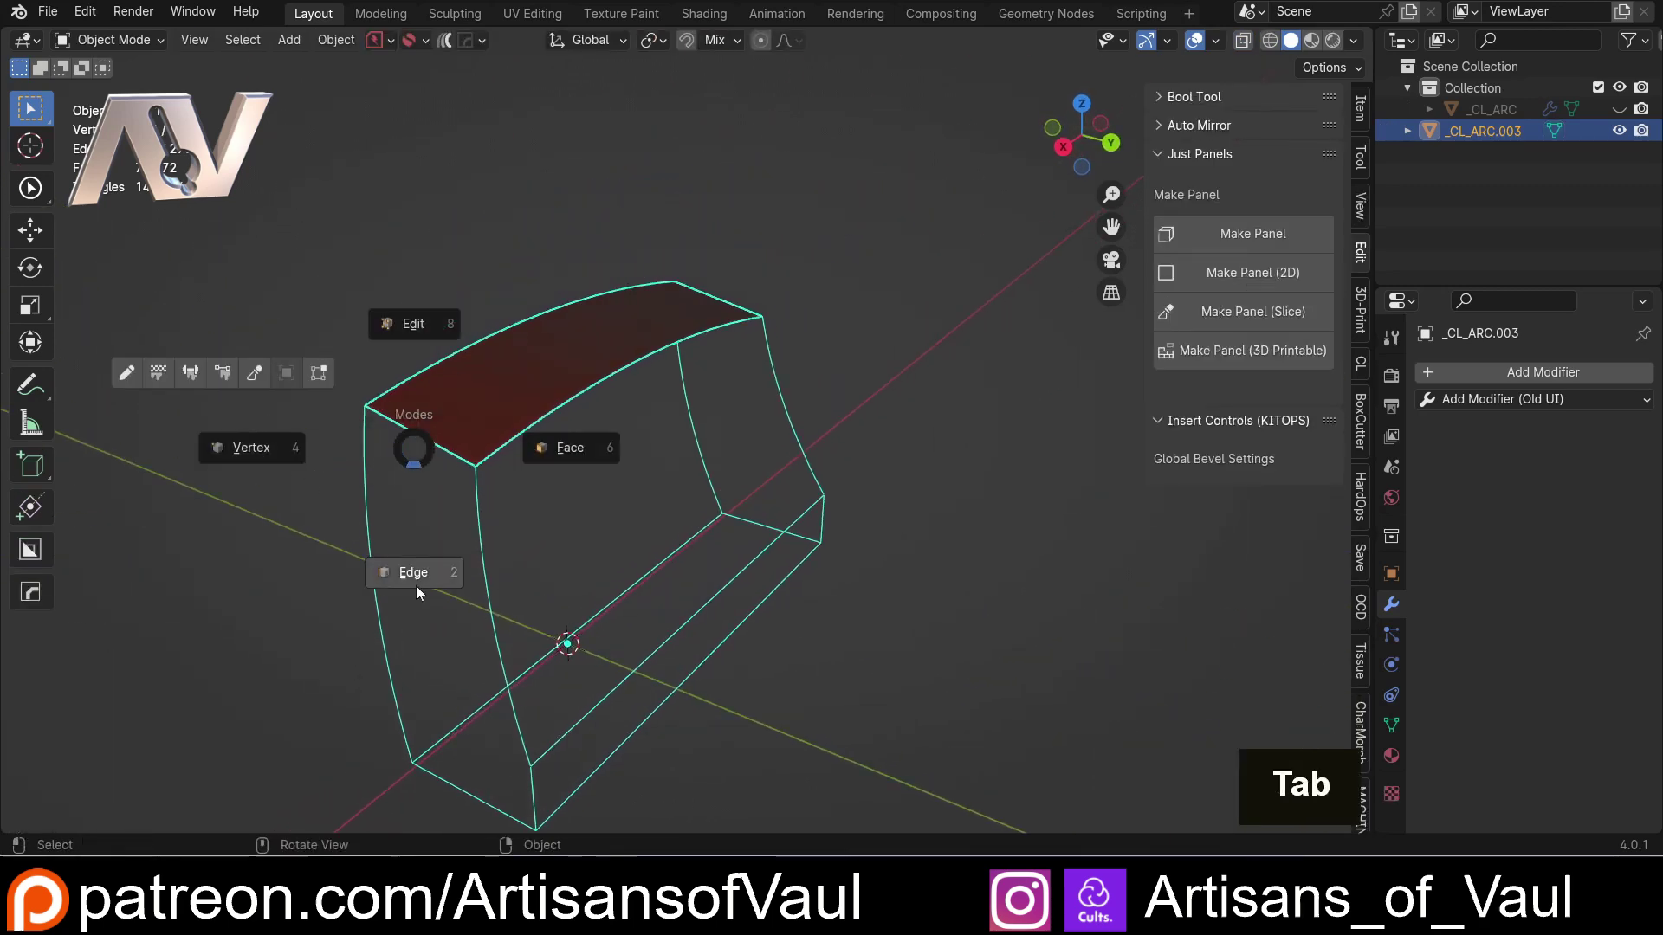
click(360, 418)
- Select the curved outline edges of the next open side border for filling
click(406, 769)
middle_click(484, 682)
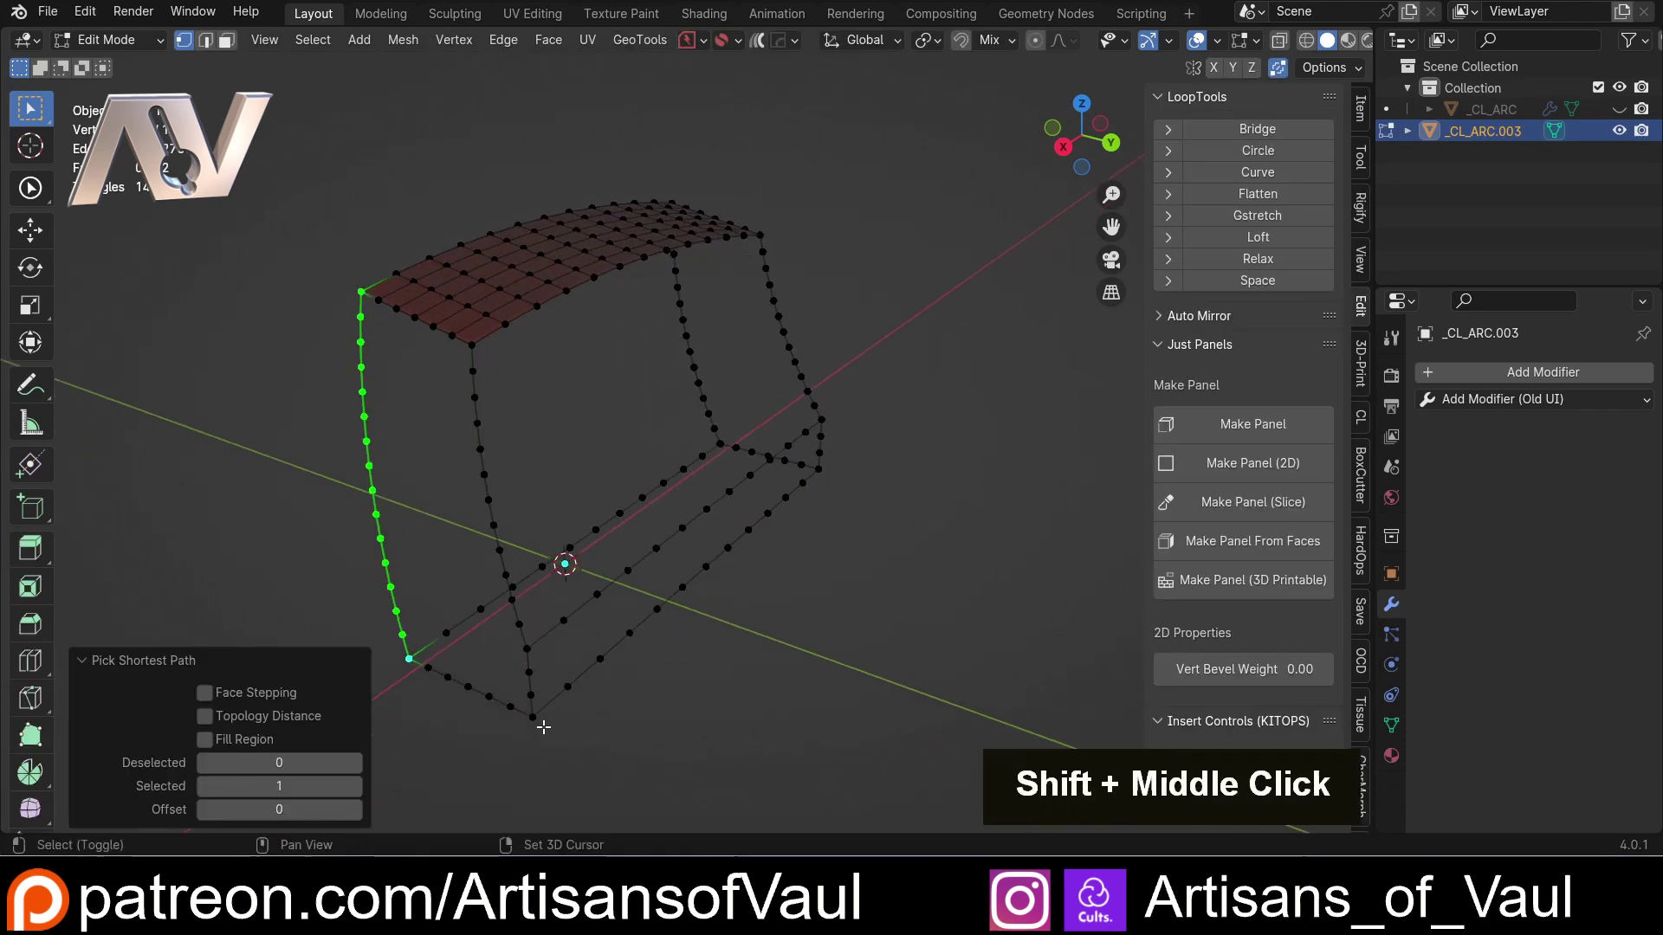
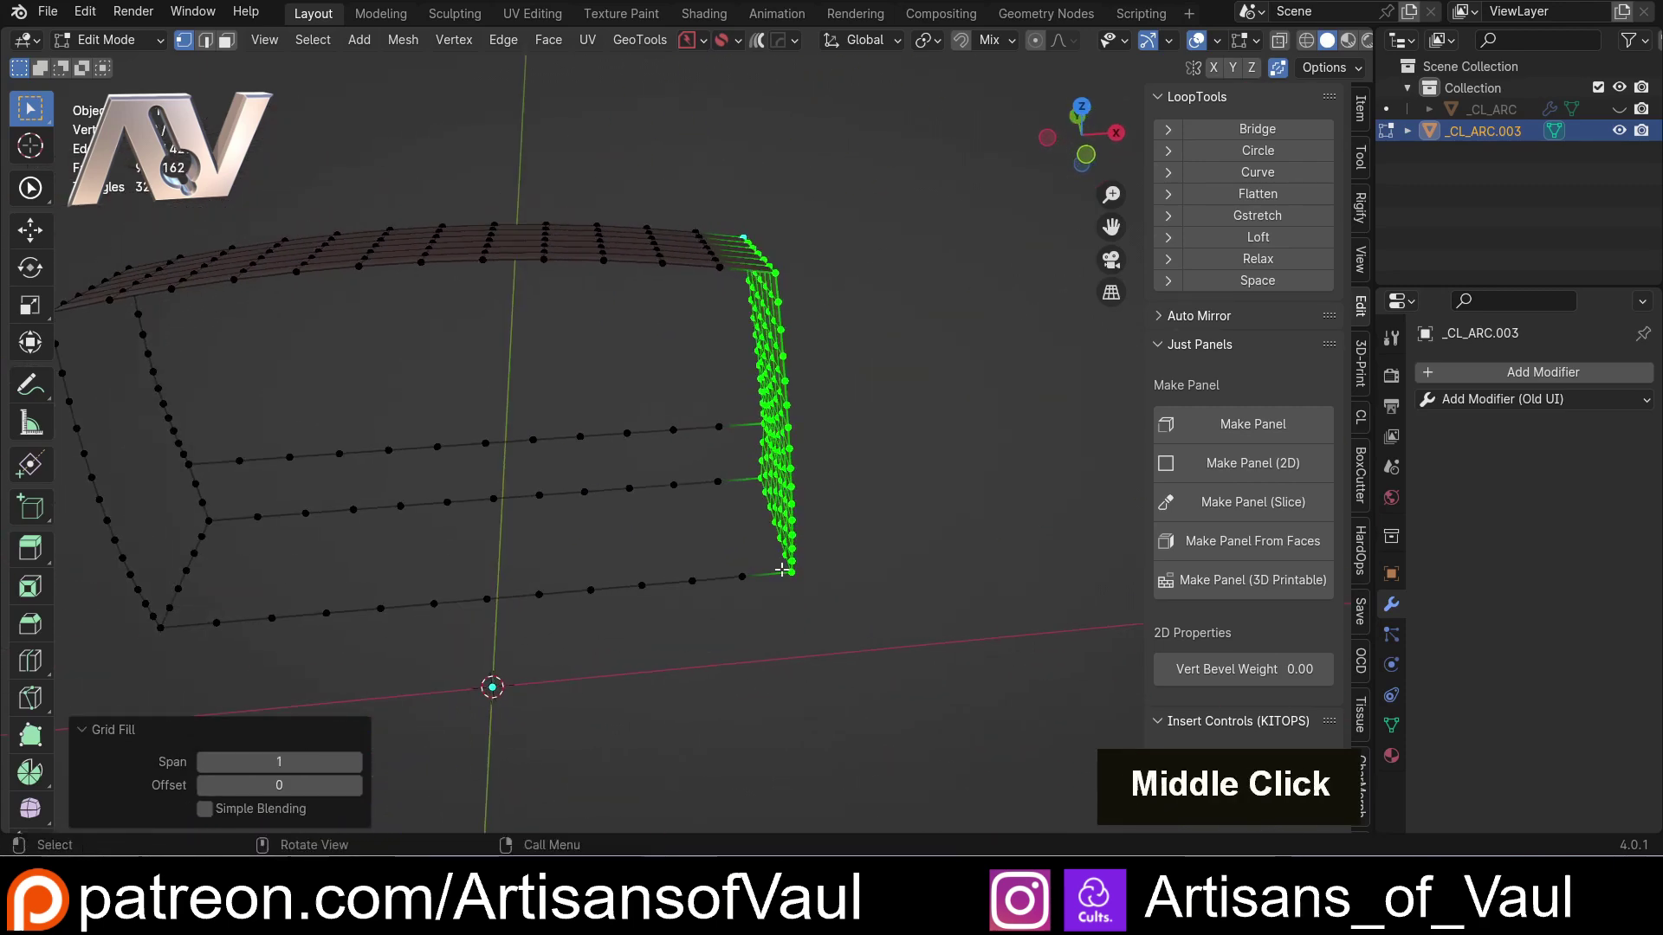
click(820, 559)
middle_click(810, 523)
click(804, 258)
click(356, 155)
click(396, 440)
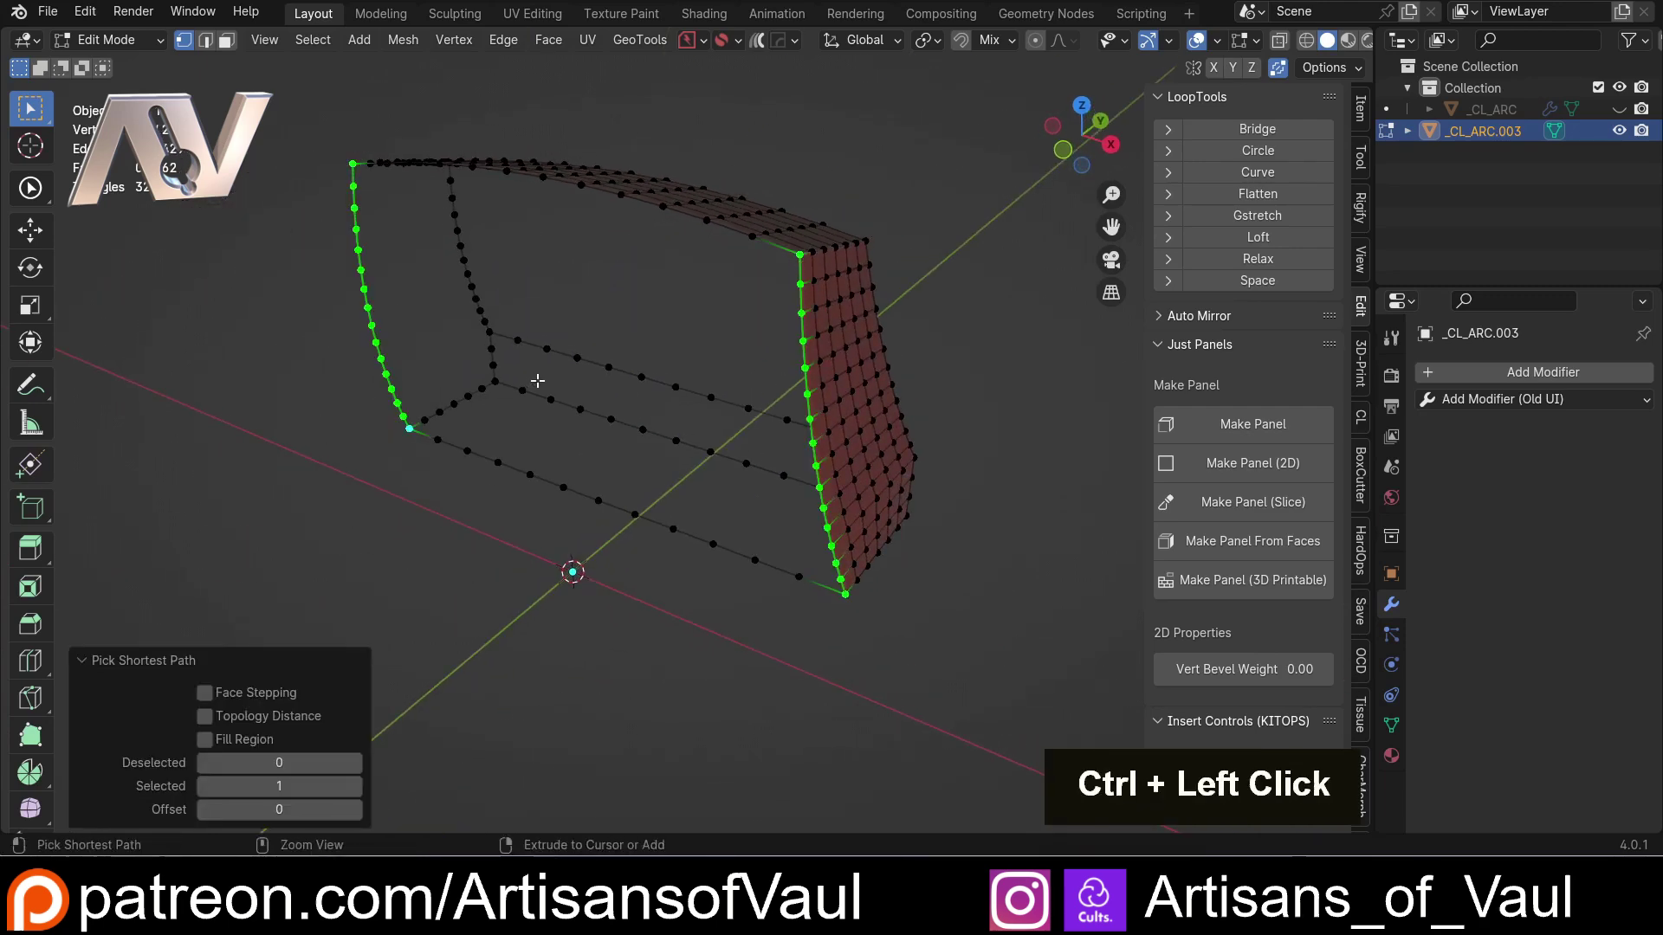
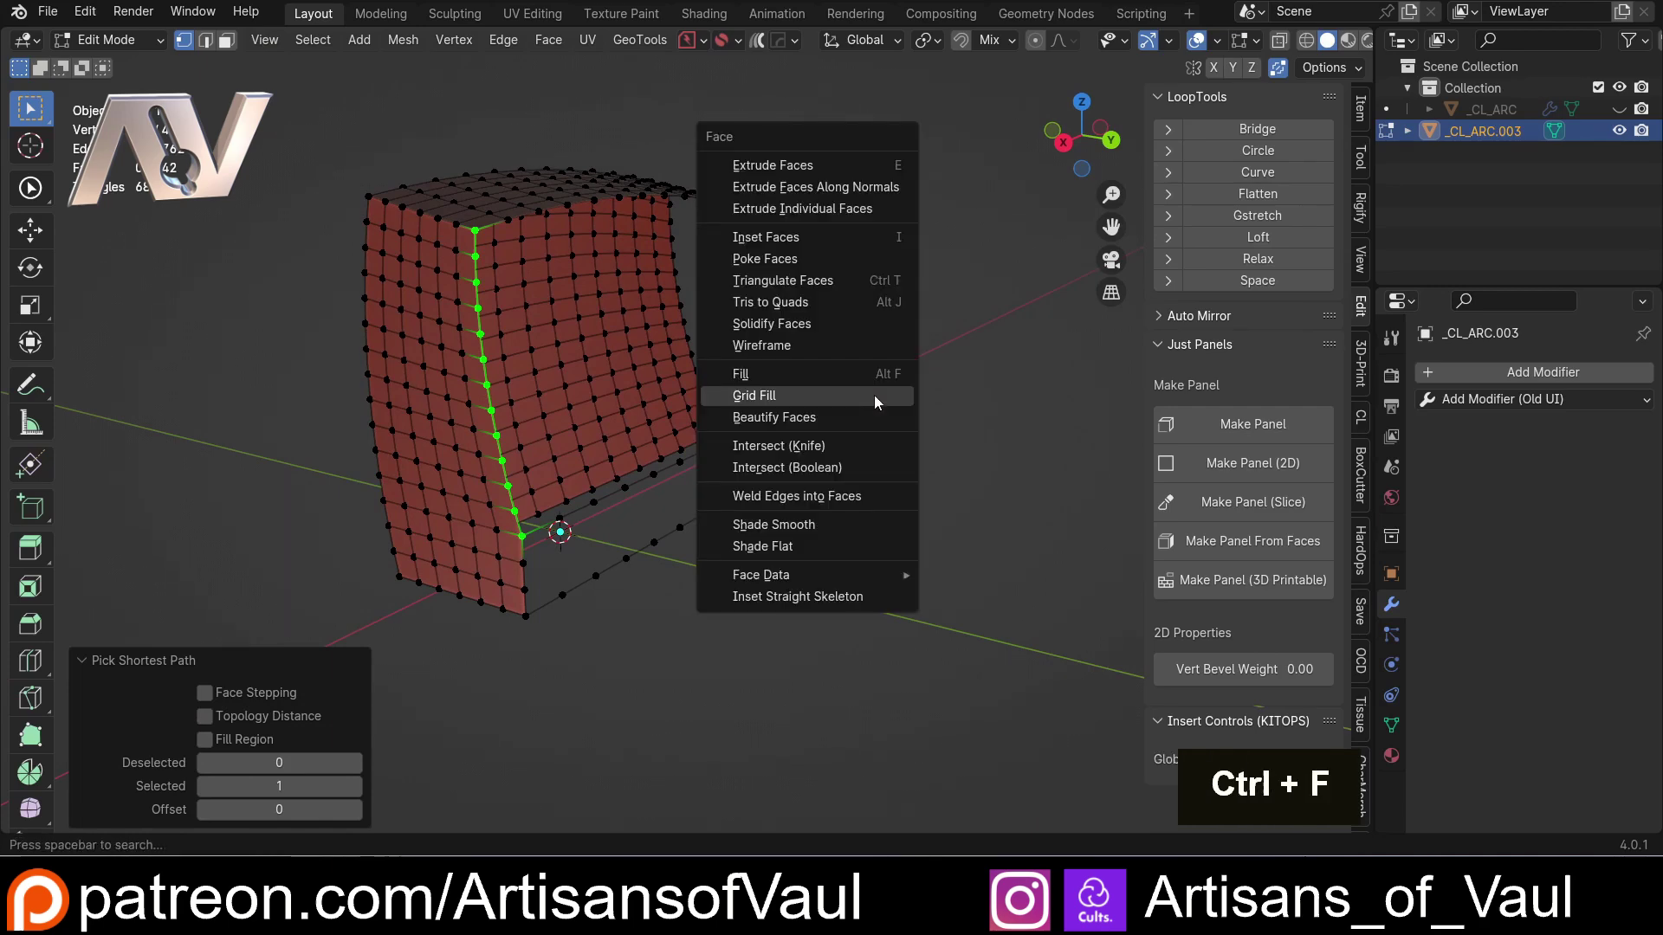
- Reselect the side border loop and Grid Fill it with an even quad grid
click(884, 401)
key(ctrl+z)
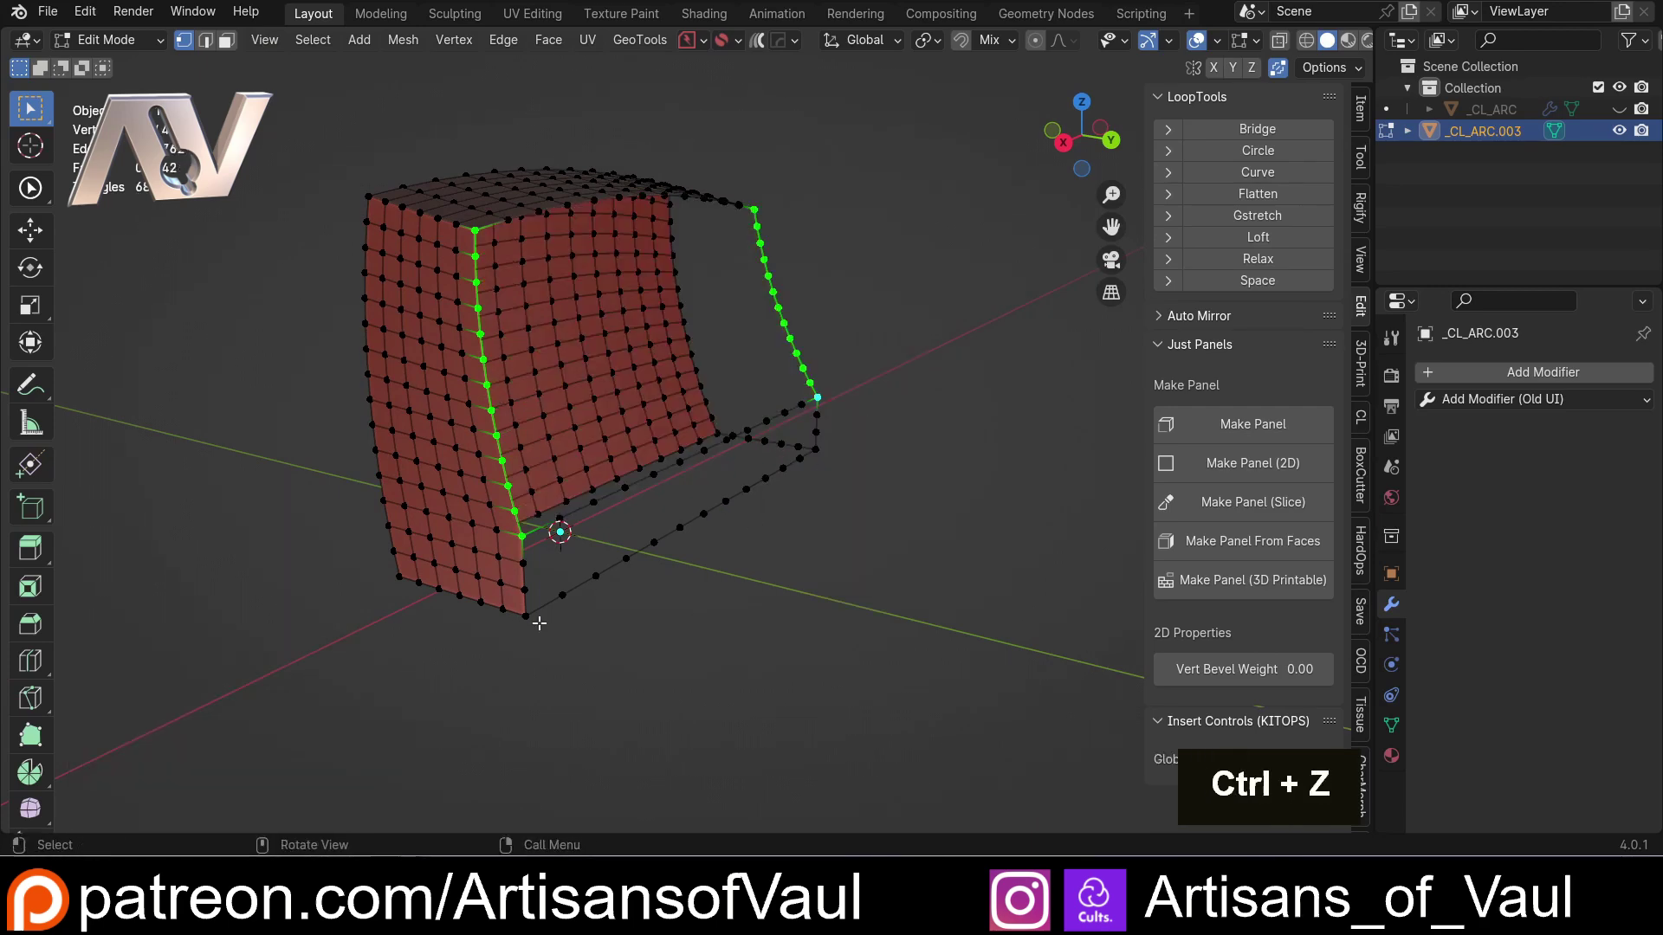
click(526, 615)
click(475, 231)
click(767, 200)
click(832, 434)
click(828, 444)
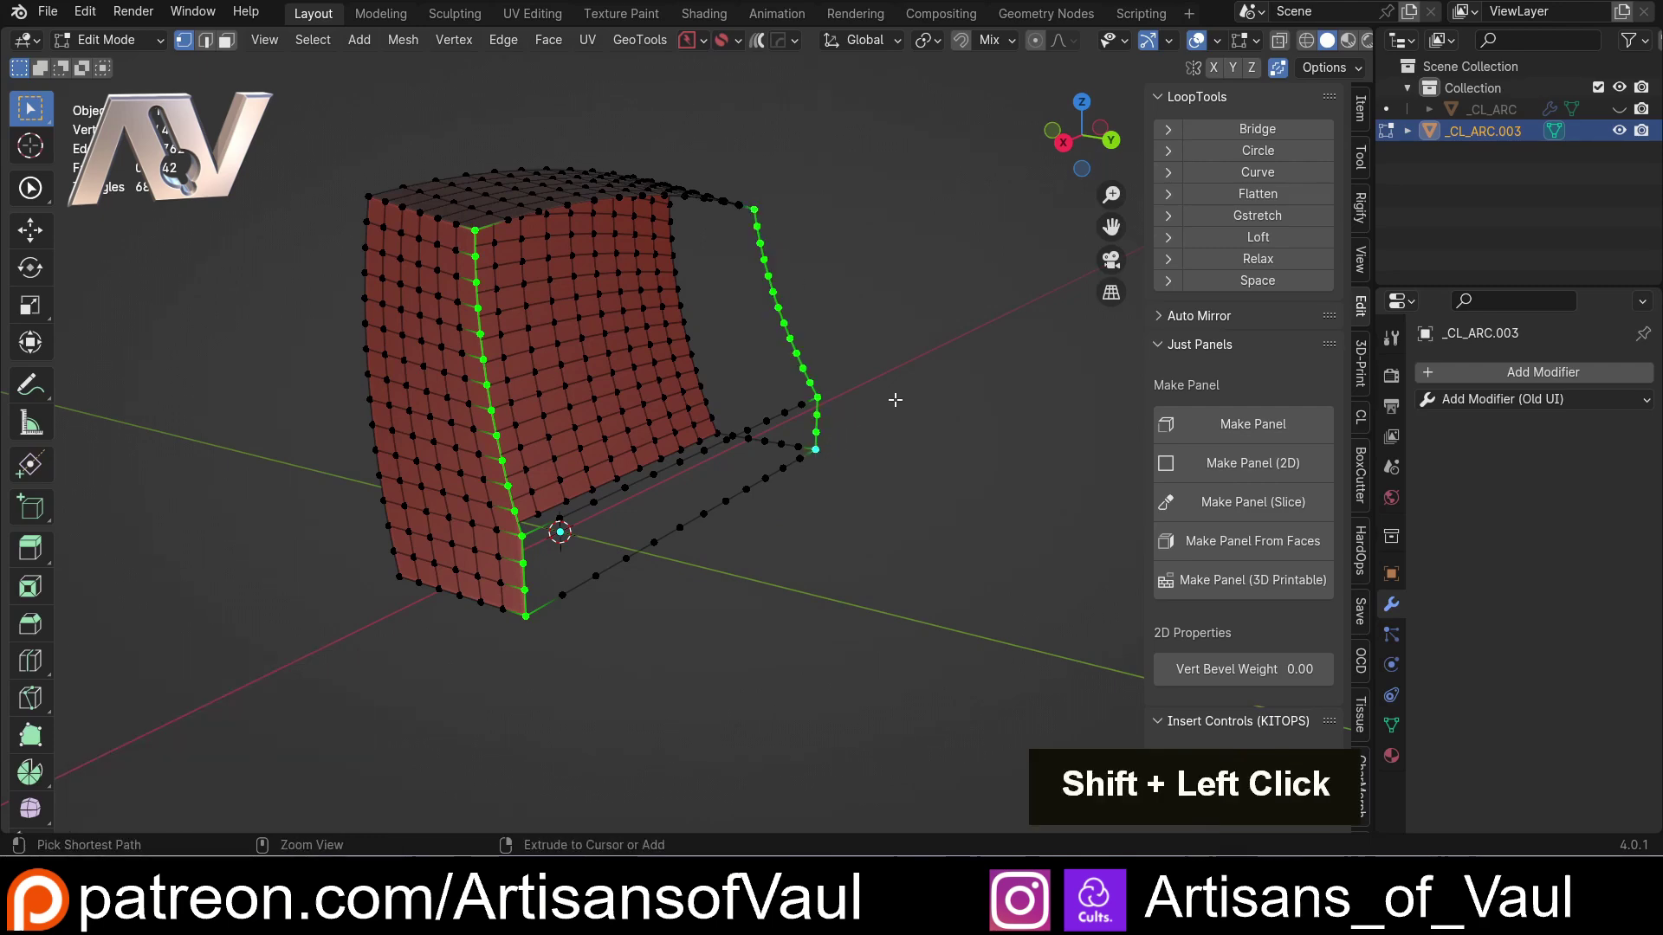
key(ctrl+f)
click(904, 405)
middle_click(869, 379)
scroll(up, 3)
middle_click(489, 277)
- Undo a bad fill, reselect the next side's border vertices and Grid Fill that side
key(ctrl+z)
scroll(down, 3)
middle_click(495, 412)
scroll(down, 3)
click(497, 105)
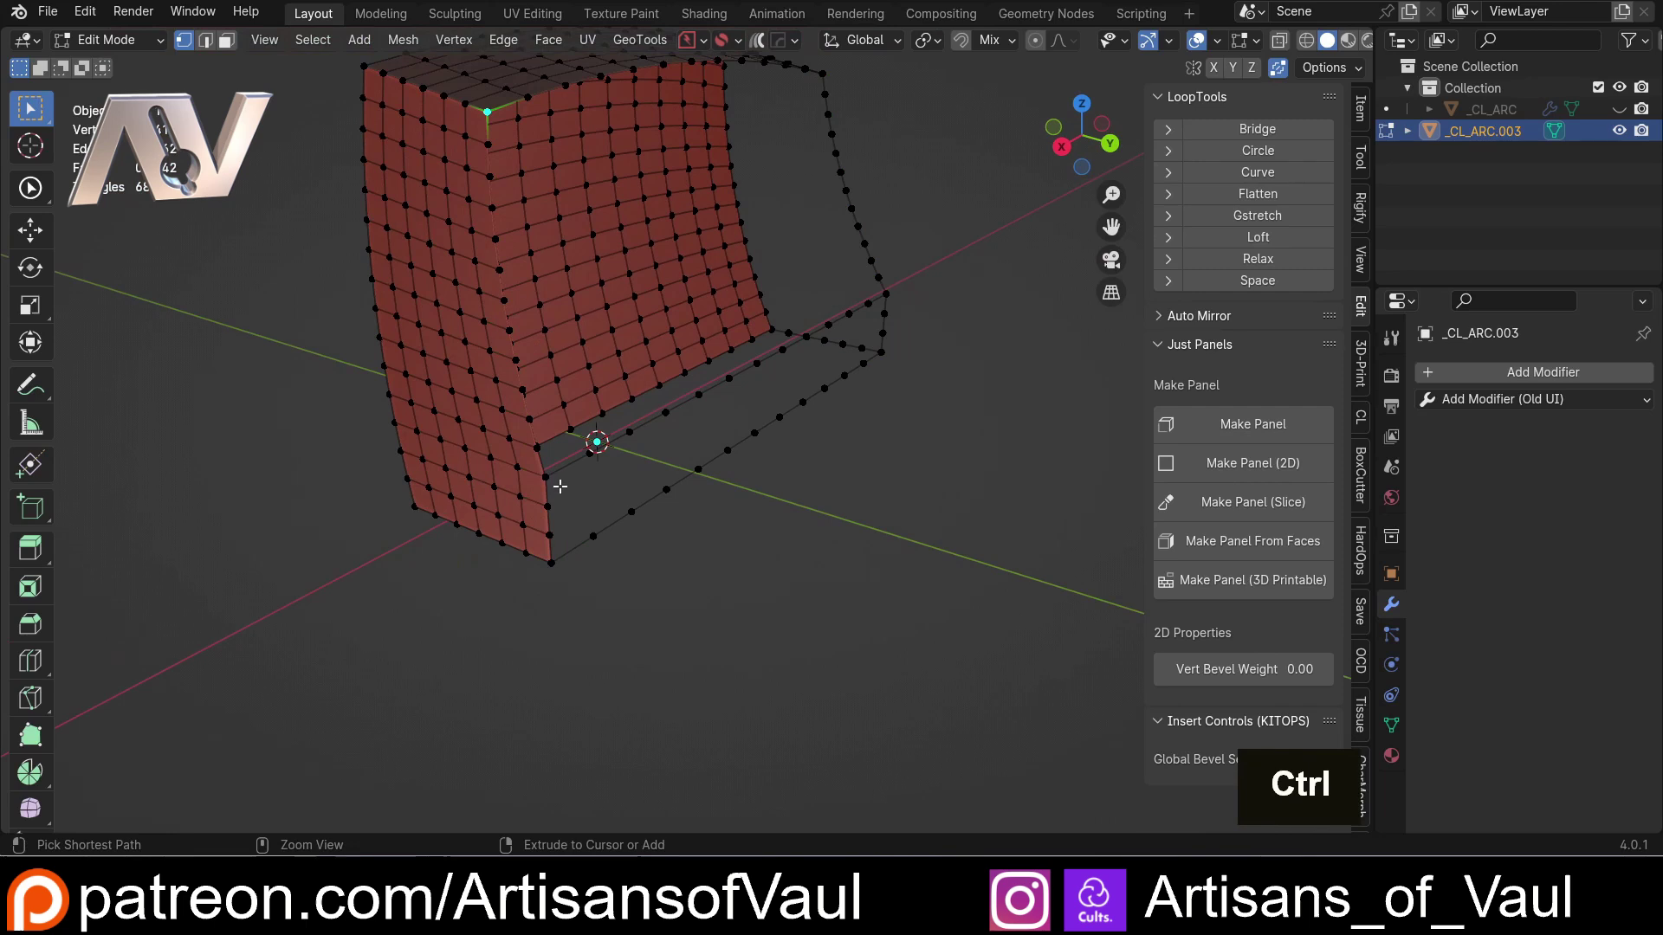
click(542, 473)
click(903, 286)
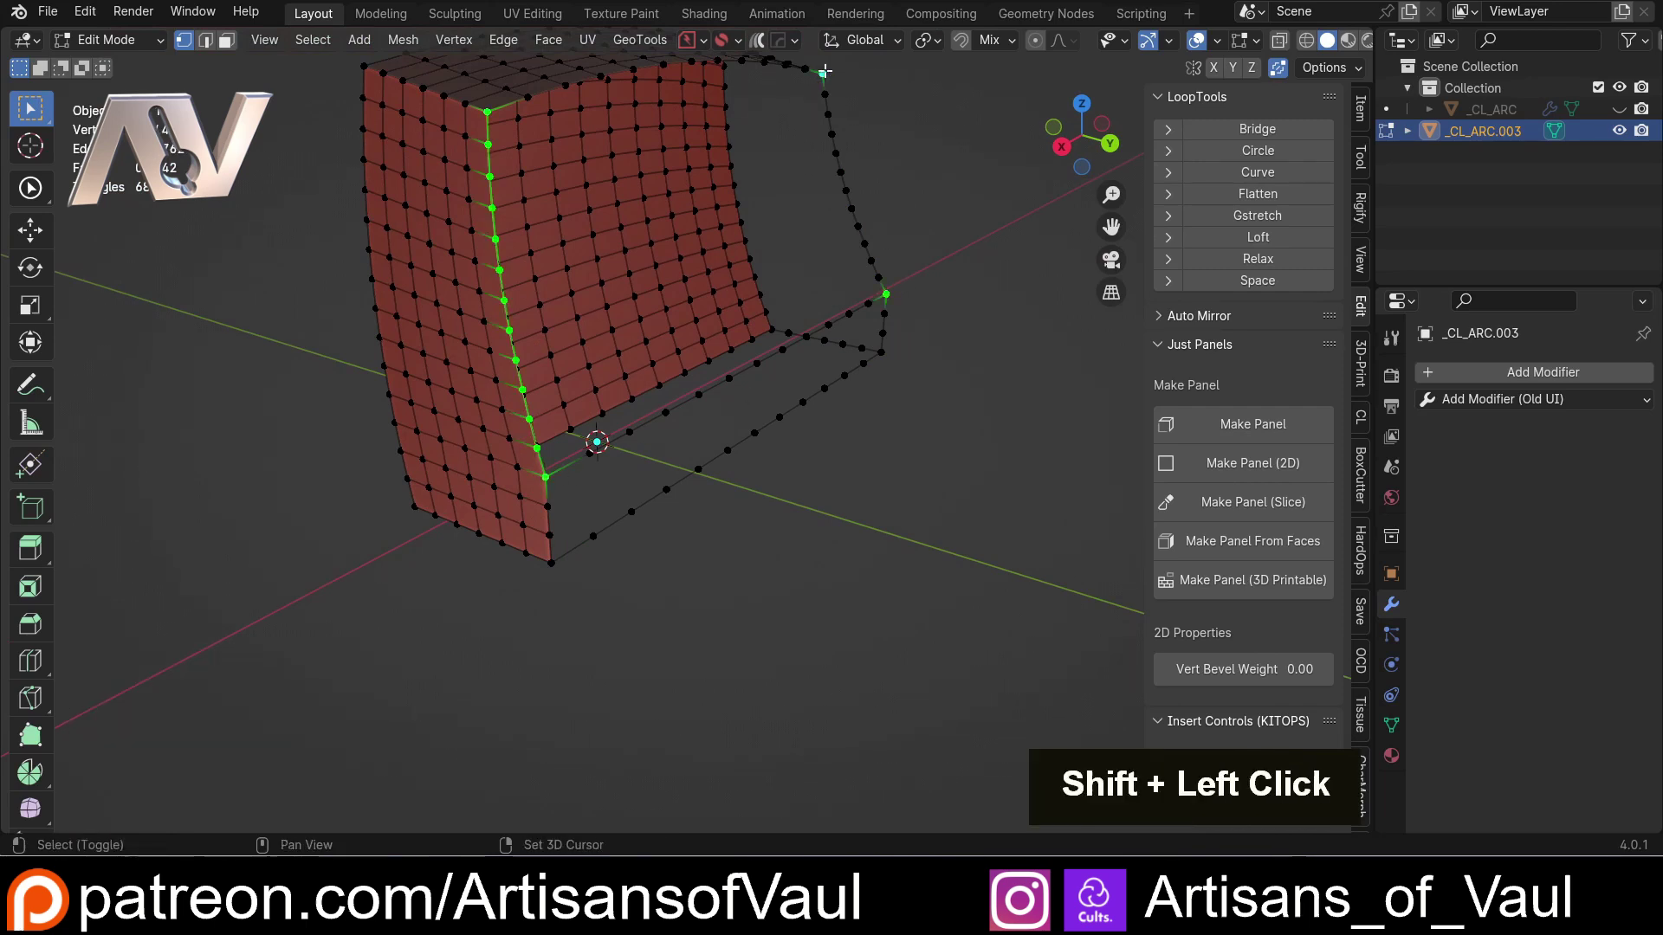
key(ctrl+z)
click(826, 65)
key(ctrl+f)
click(905, 284)
middle_click(749, 368)
click(517, 526)
click(528, 609)
click(880, 312)
click(878, 385)
key(ctrl+f)
- Select the bottom opening's border and Grid Fill it with quads
click(943, 386)
scroll(down, 3)
middle_click(672, 463)
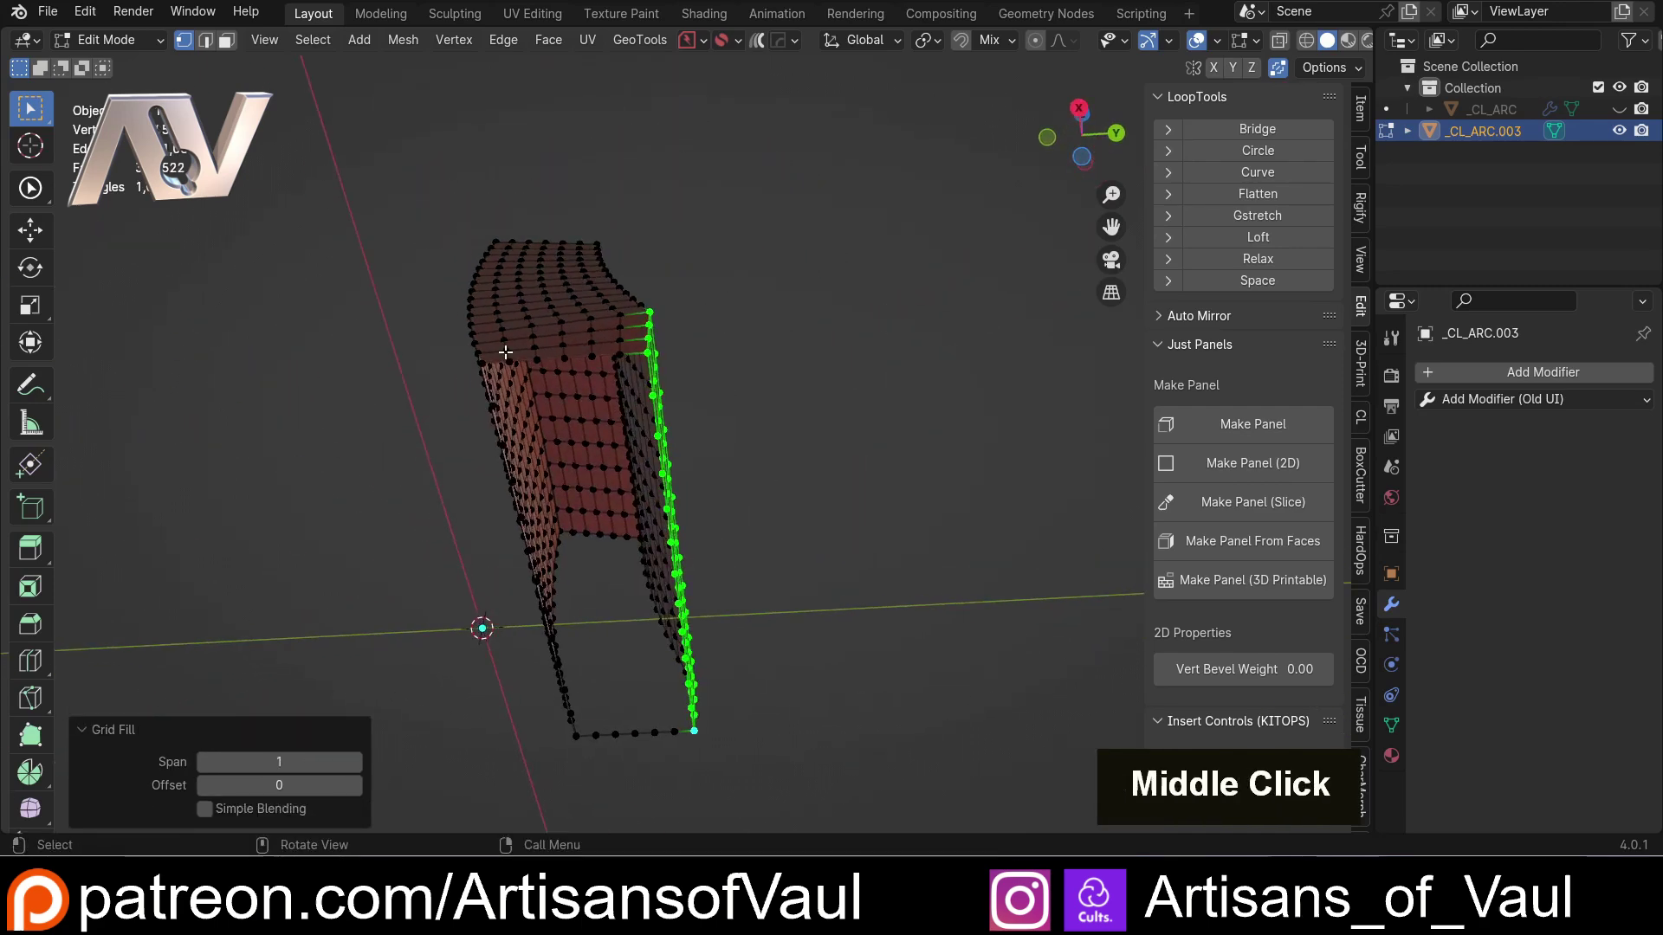
click(484, 360)
click(650, 354)
middle_click(637, 360)
click(712, 475)
click(563, 459)
click(518, 543)
key(ctrl+f)
click(669, 586)
scroll(down, 3)
middle_click(495, 439)
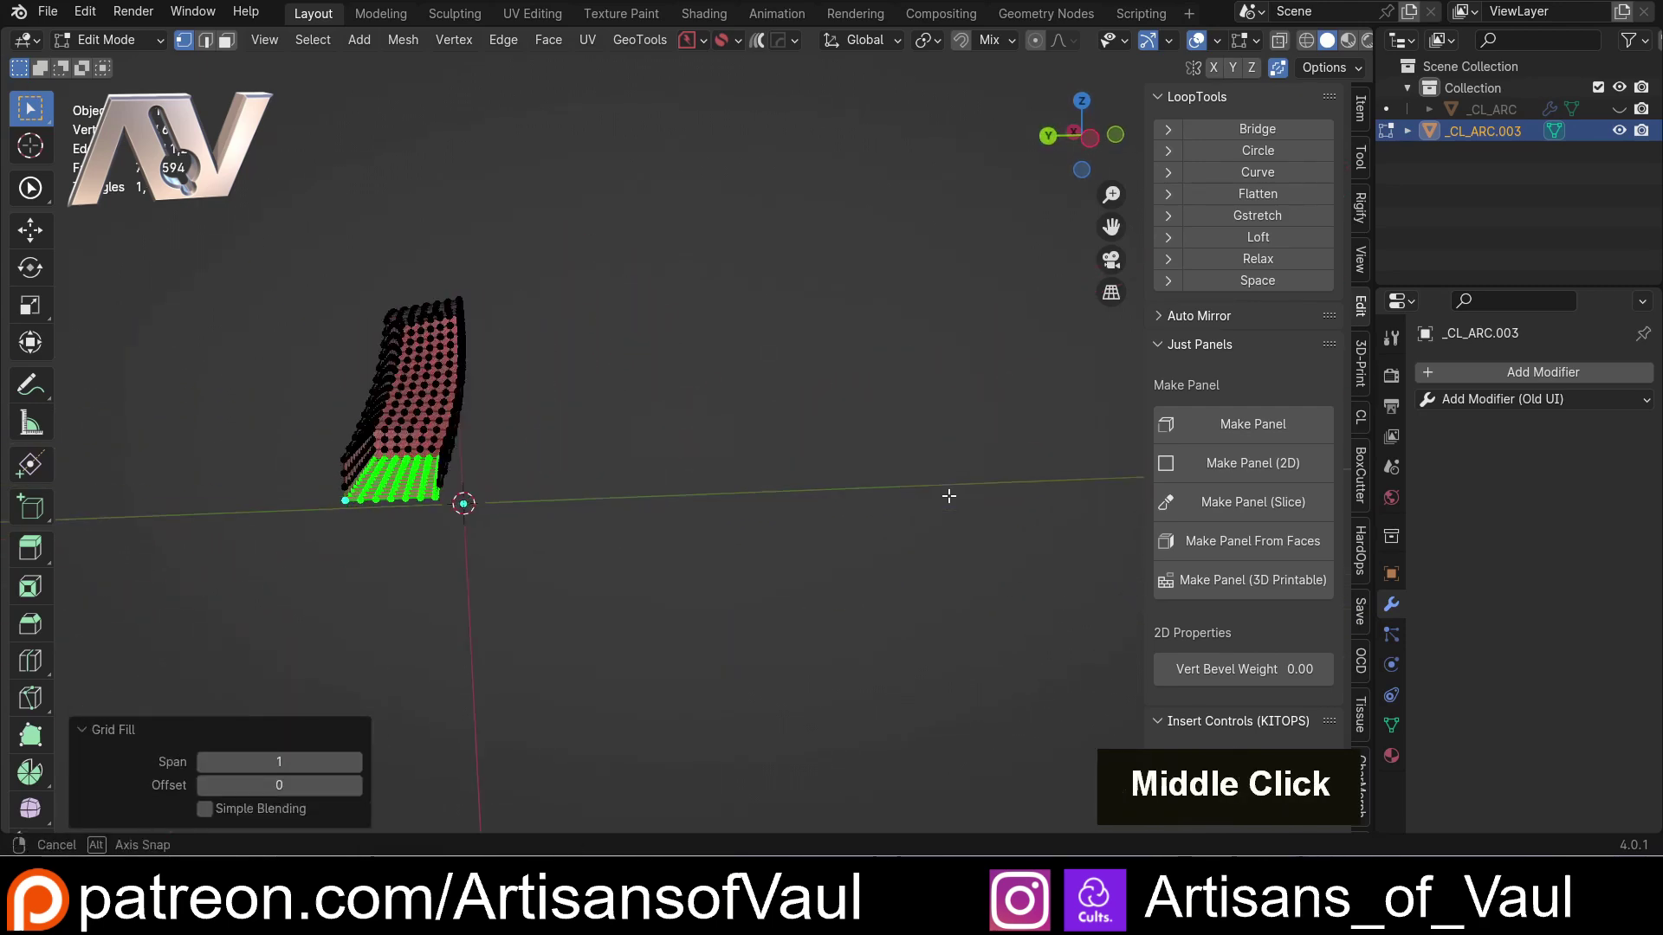
middle_click(423, 443)
middle_click(476, 506)
- Undo and refill the last remaining open border so the shell is fully closed
key(ctrl+z)
scroll(up, 3)
click(567, 638)
click(690, 615)
middle_click(648, 380)
click(589, 458)
click(690, 422)
key(ctrl+f)
click(760, 448)
- Leave Edit Mode and view the closed shell as a solid object beside the original
key(Tab)
scroll(down, 3)
middle_click(580, 471)
key(/)
scroll(down, 3)
click(1628, 110)
key(/)
scroll(up, 3)
click(847, 434)
middle_click(733, 450)
middle_click(526, 481)
scroll(up, 3)
middle_click(670, 463)
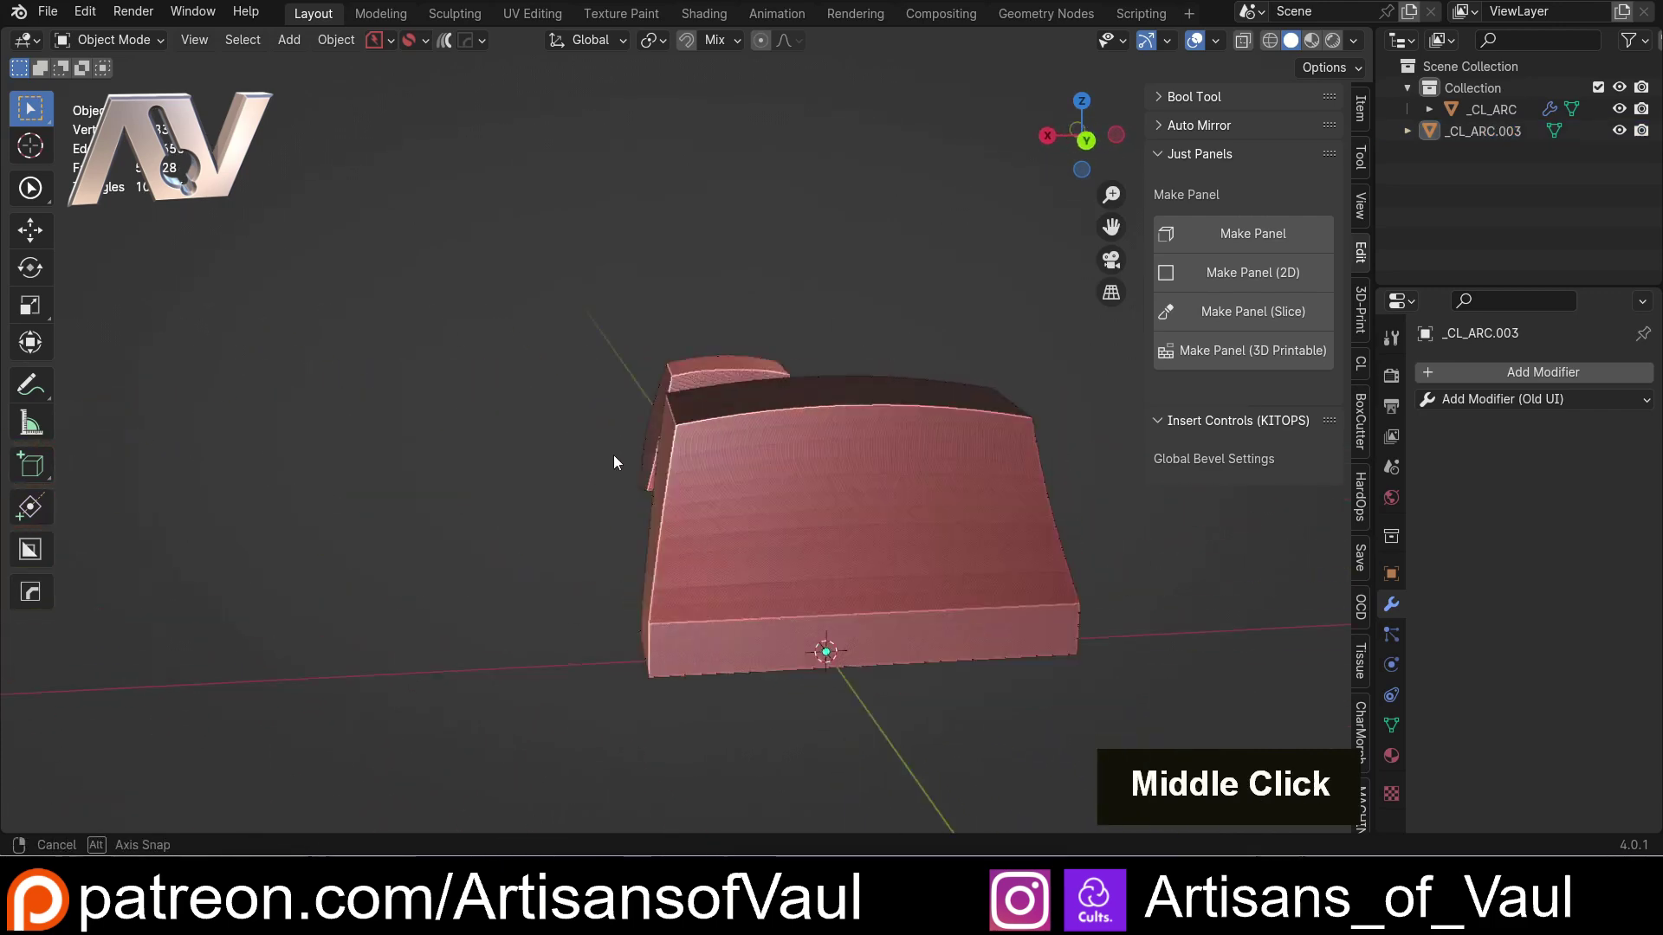
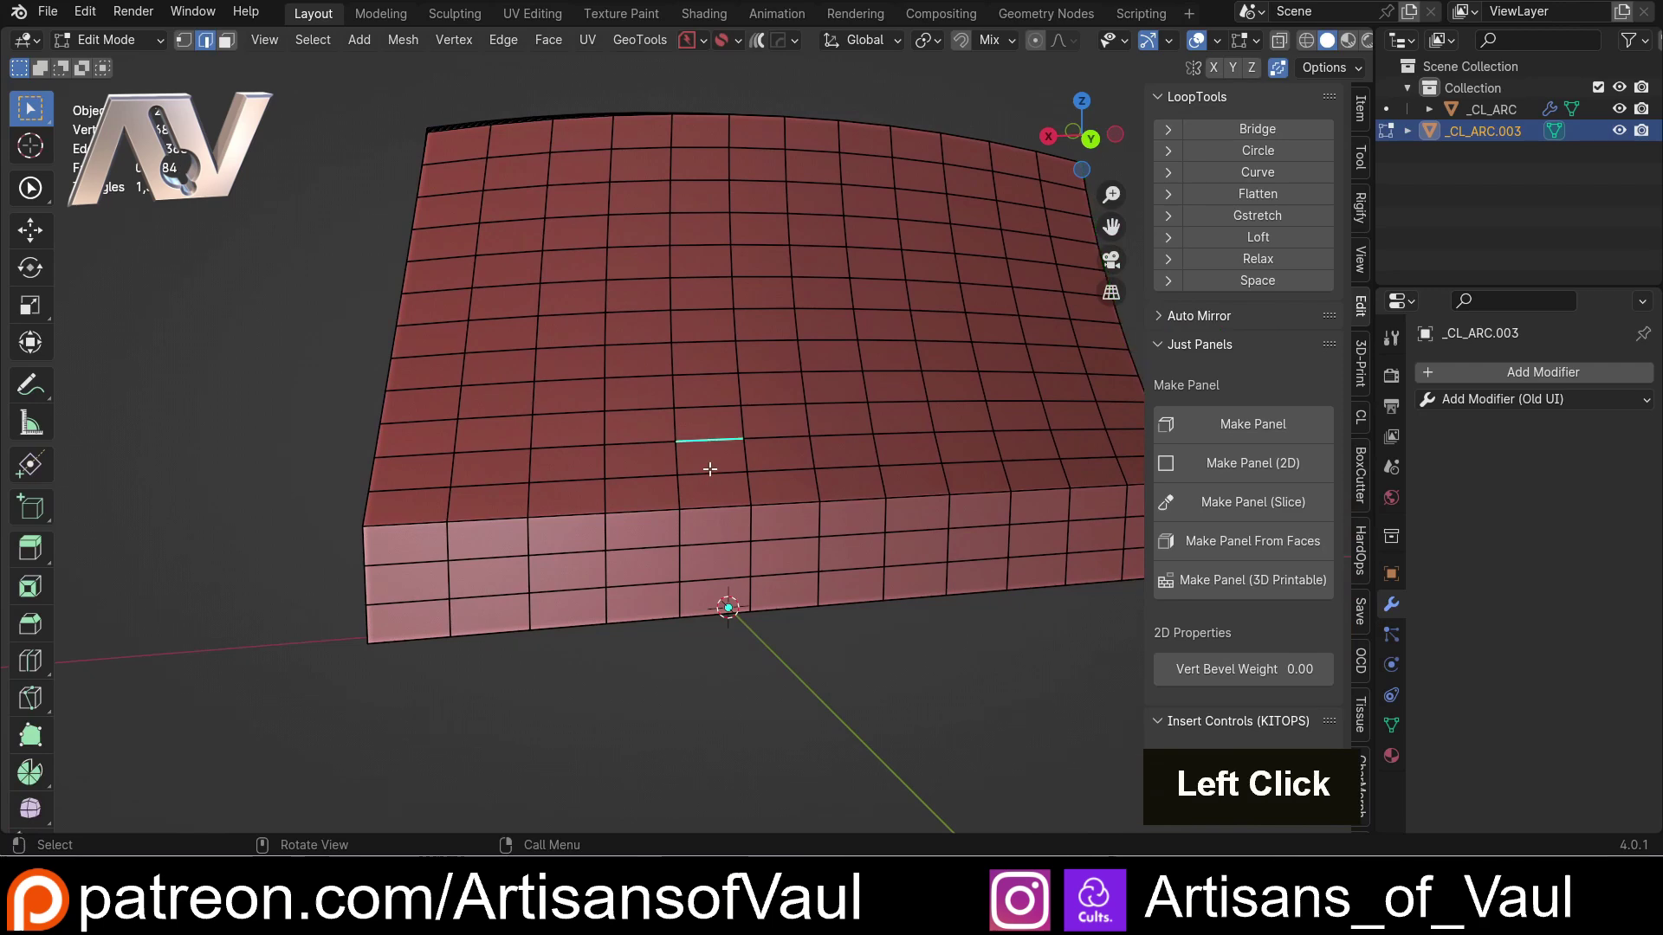
- Pick a grid face on the closed shell and orbit to check the quad spacing
click(712, 534)
scroll(down, 3)
middle_click(596, 491)
scroll(up, 3)
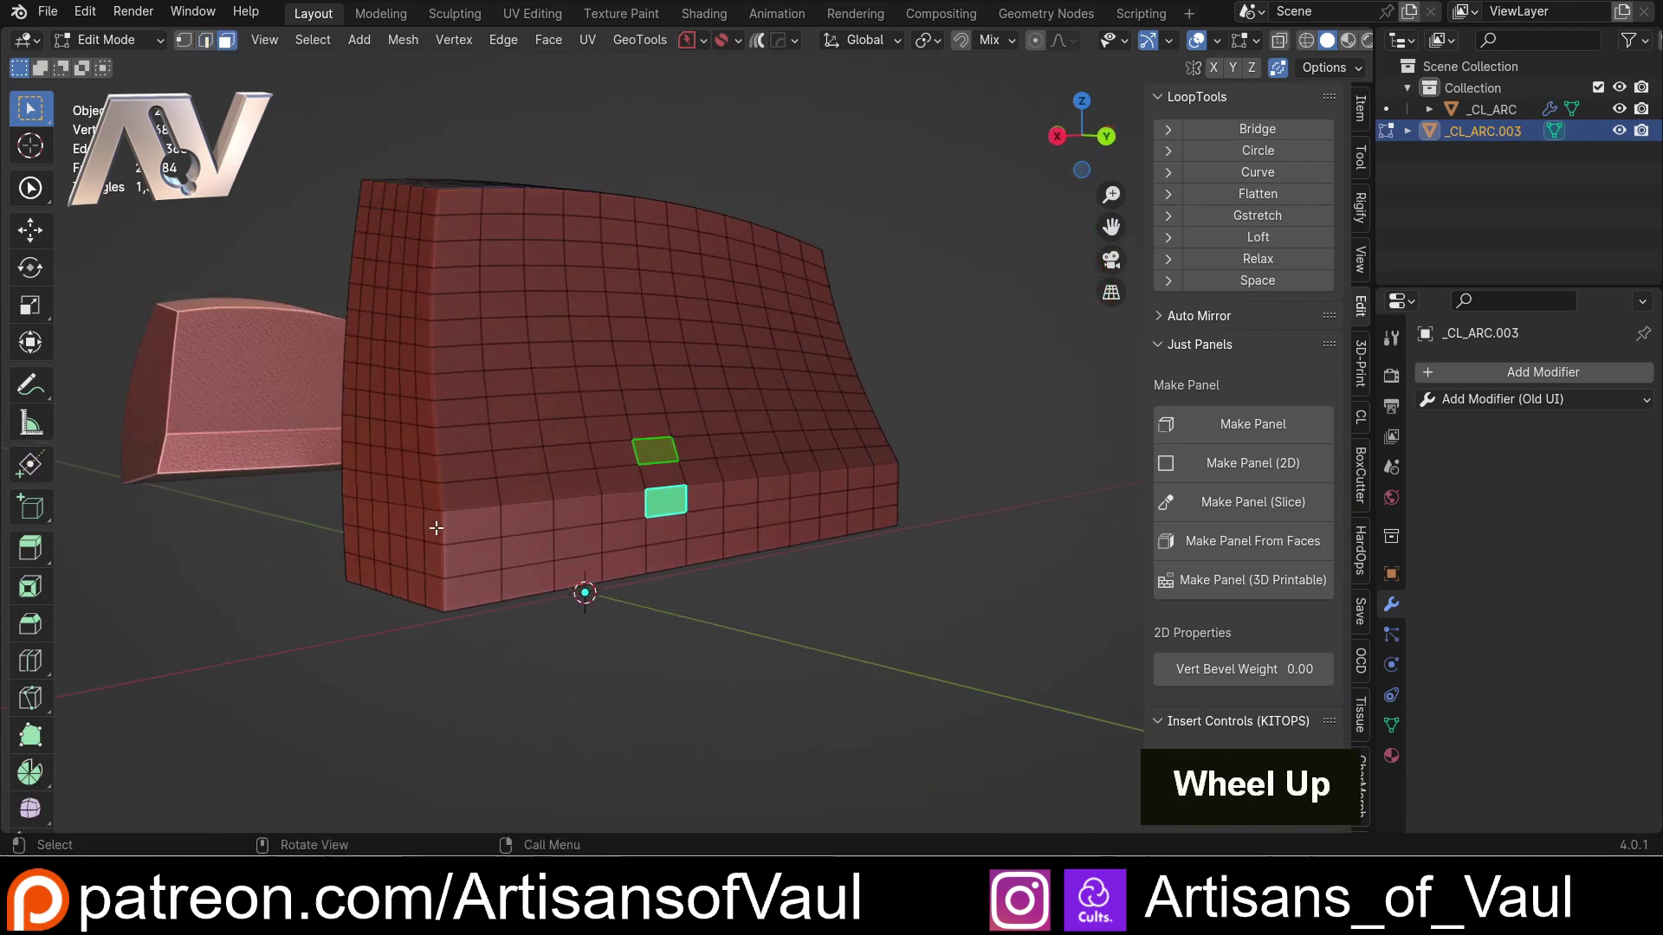
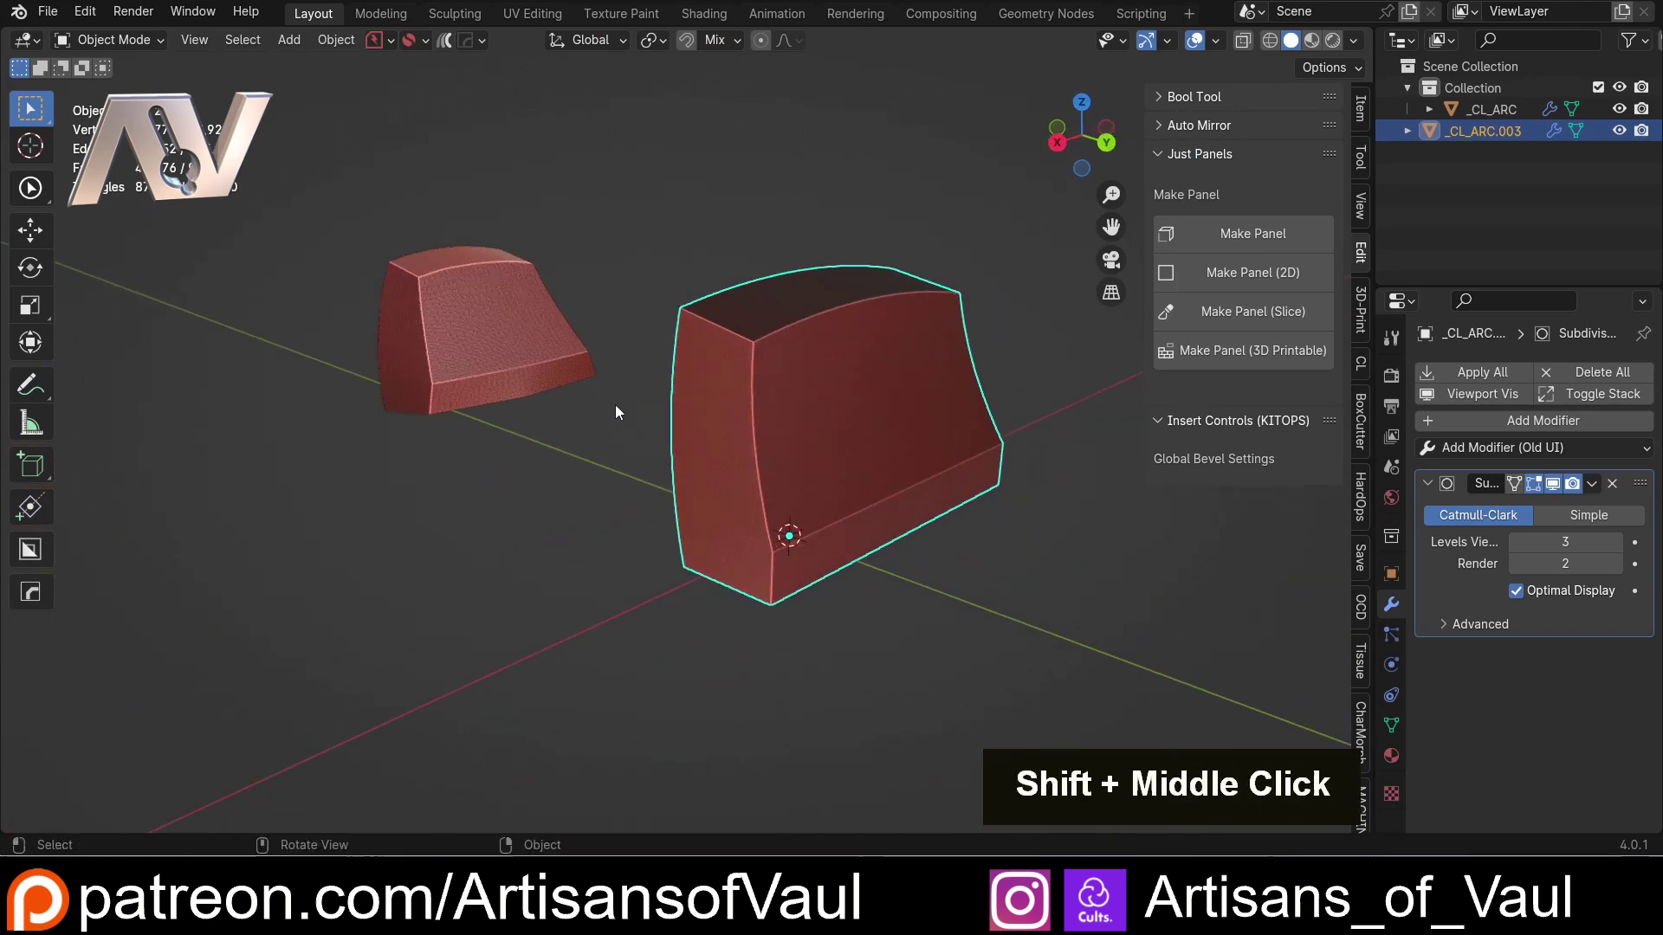
- Orbit around the smoothed shell to compare it before switching to the finished part Cube.004
click(589, 429)
middle_click(572, 444)
middle_click(628, 477)
middle_click(652, 497)
middle_click(338, 442)
middle_click(640, 560)
middle_click(658, 601)
scroll(up, 3)
middle_click(512, 490)
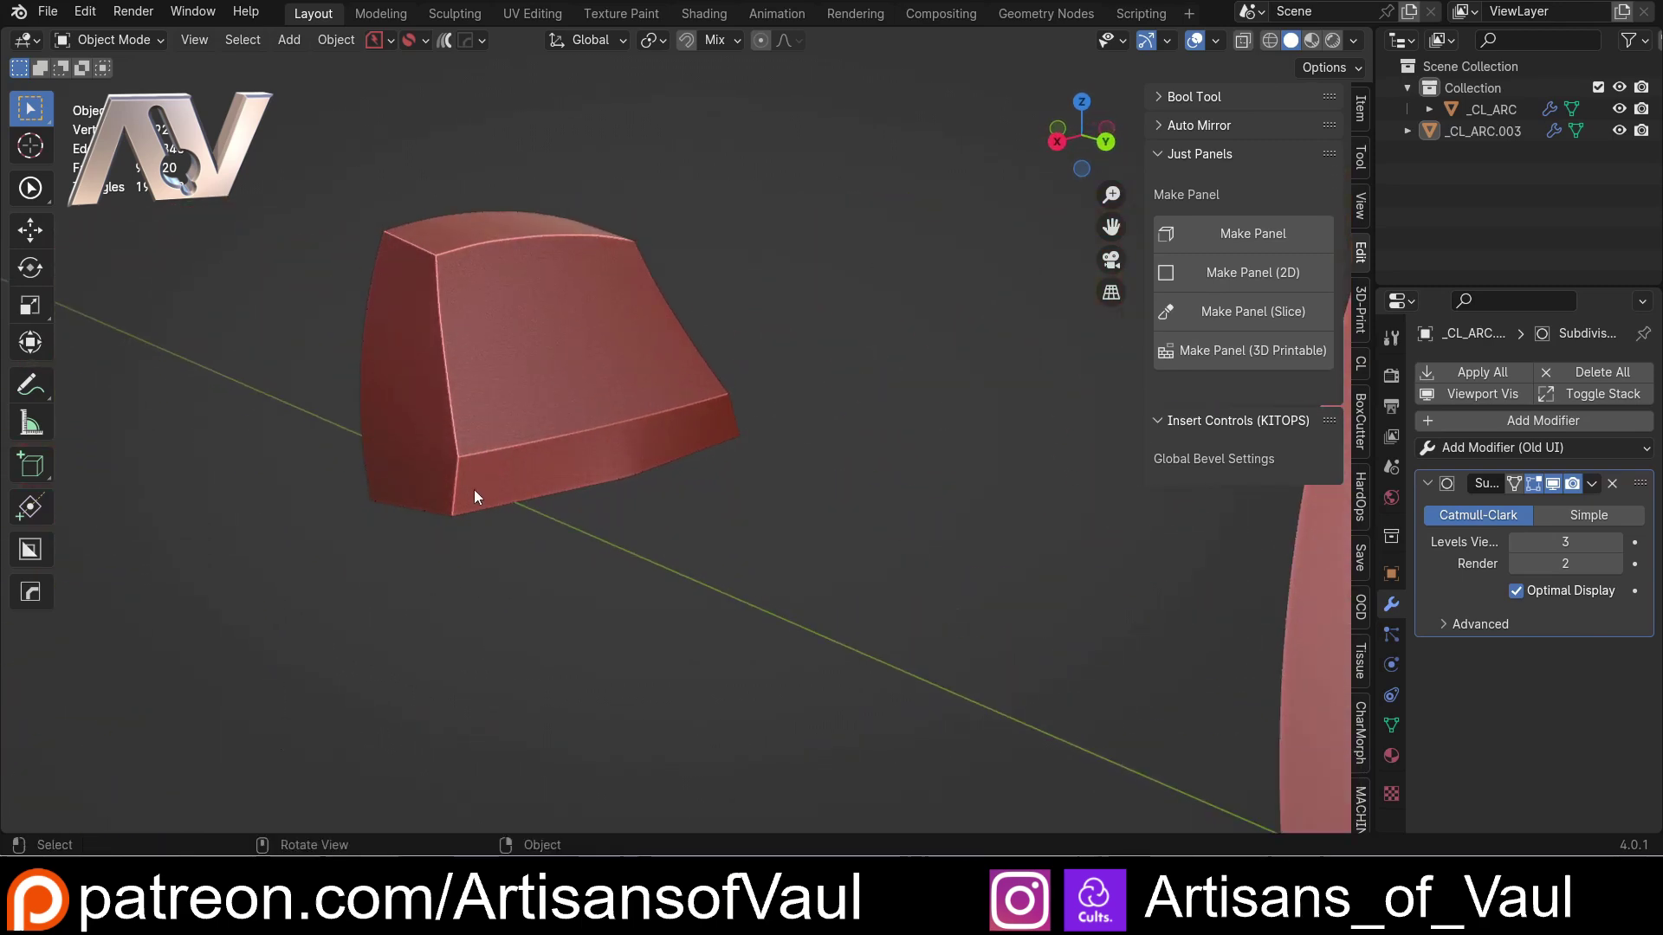
middle_click(544, 605)
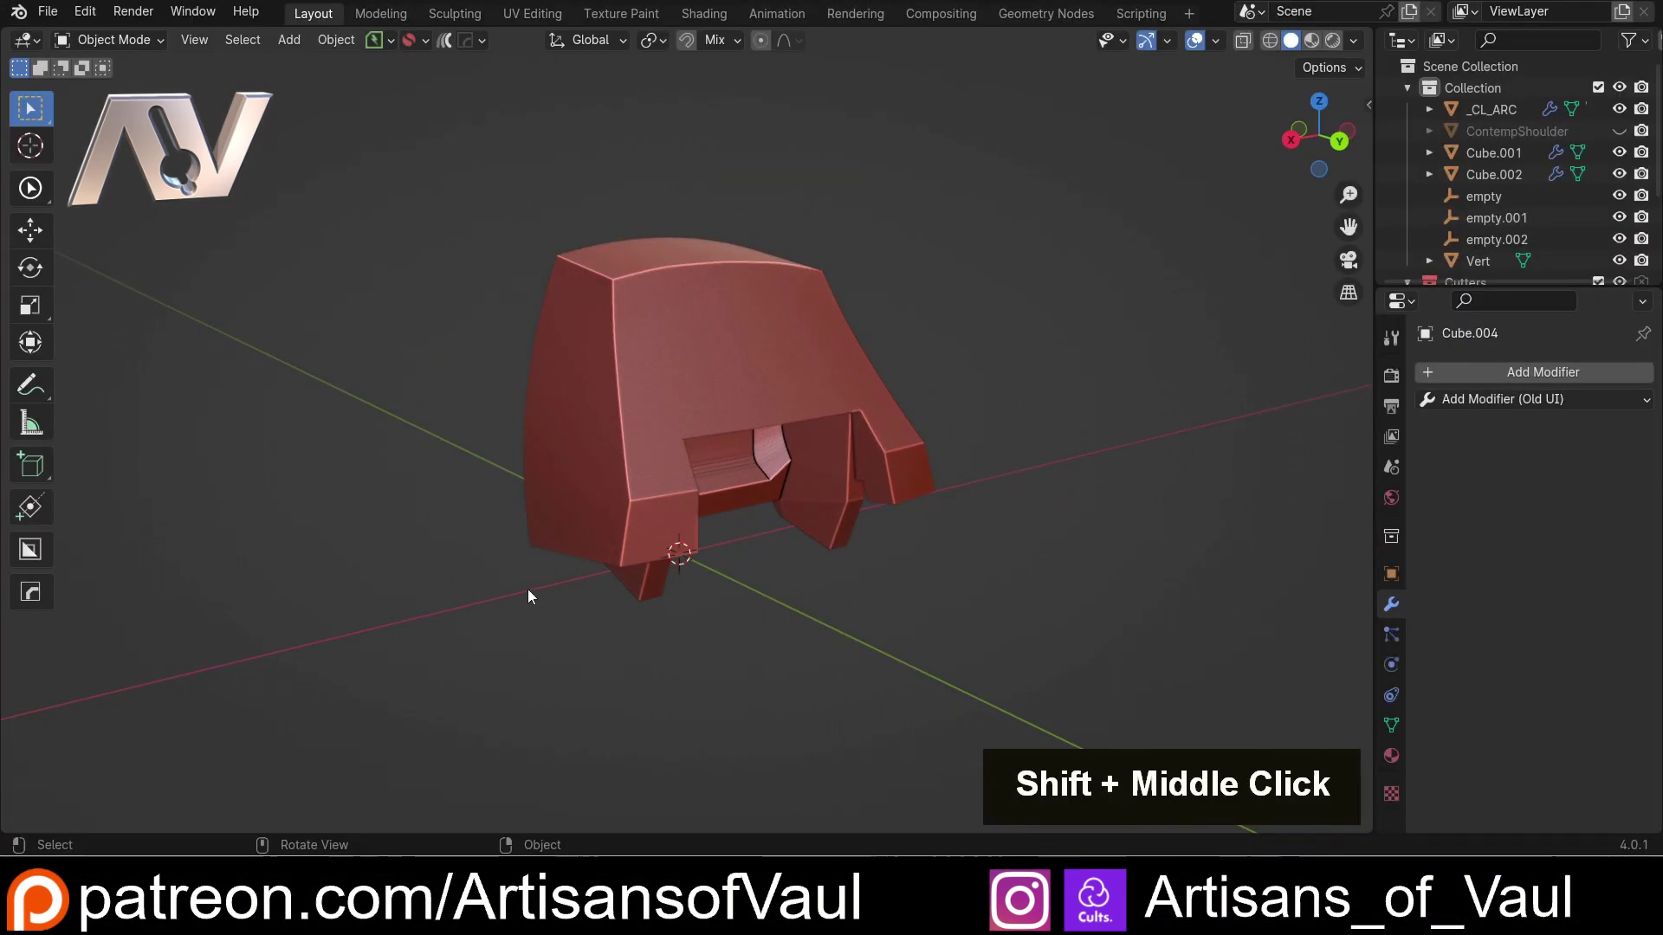
middle_click(534, 595)
middle_click(502, 569)
middle_click(599, 586)
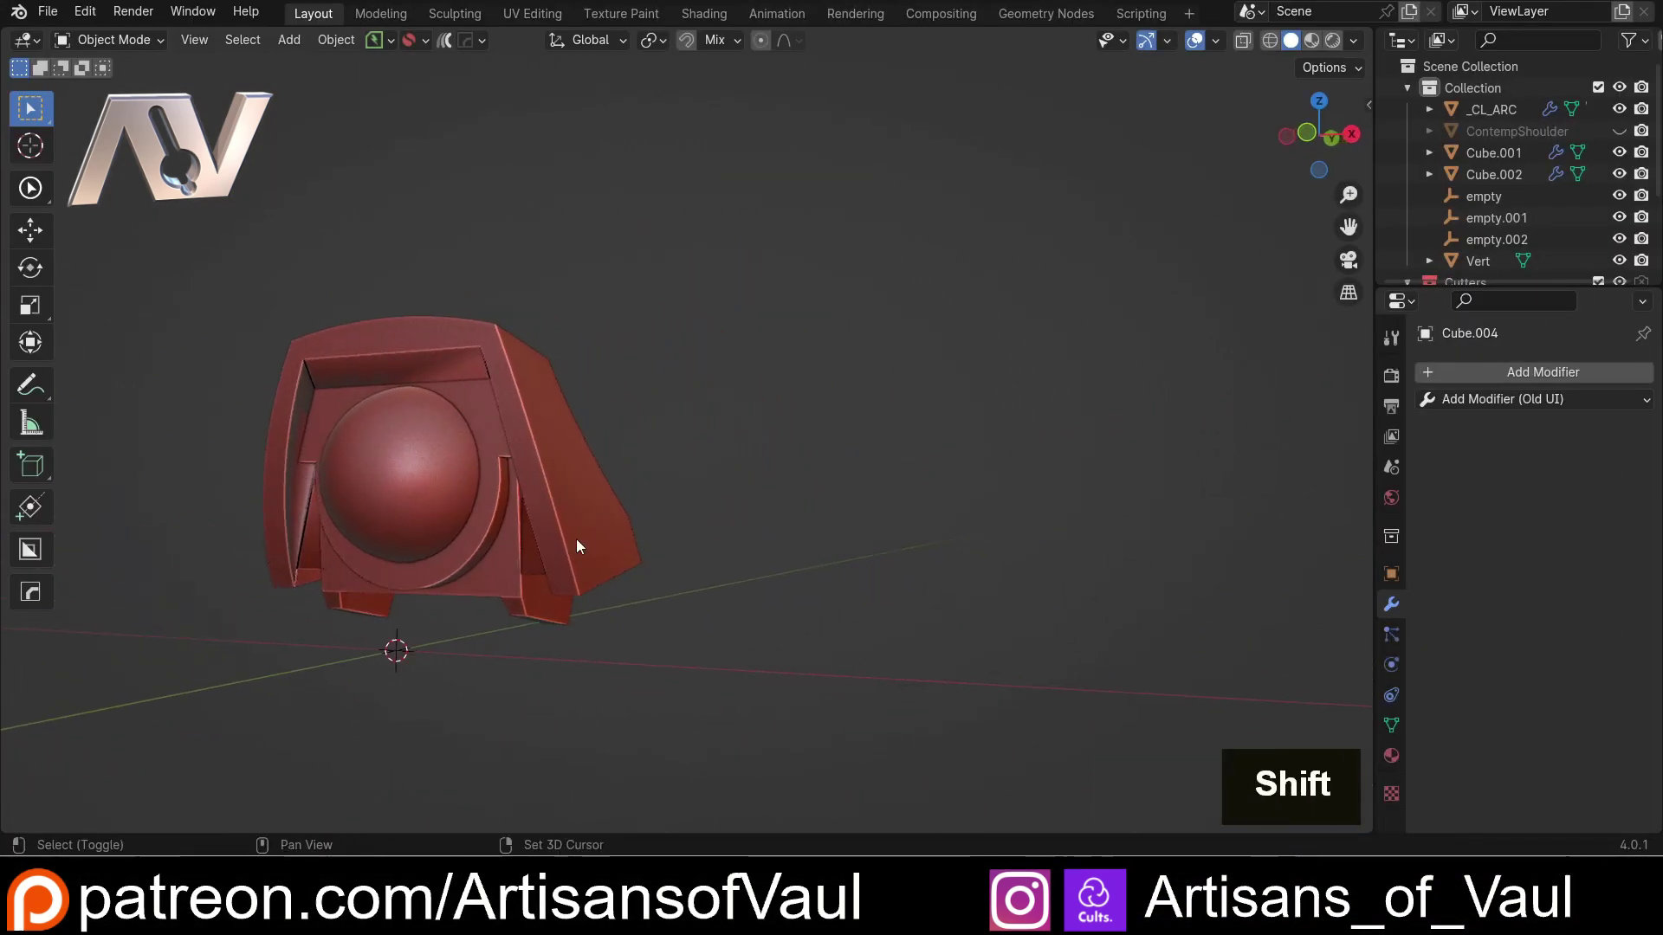
middle_click(613, 559)
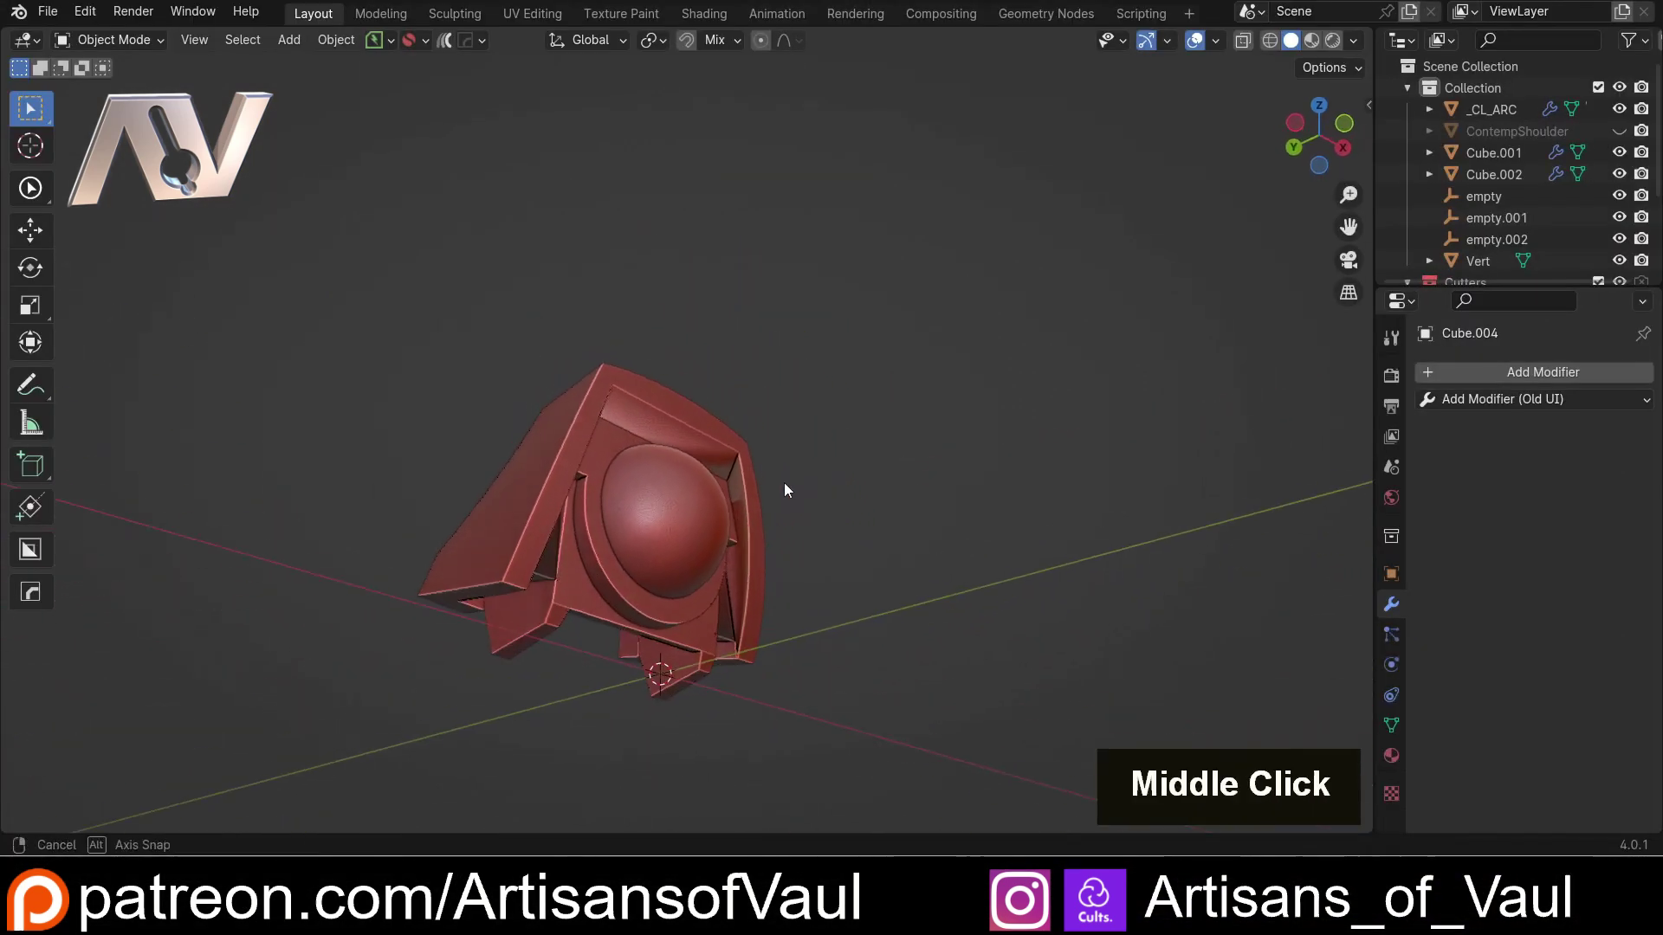
scroll(up, 3)
middle_click(654, 529)
middle_click(570, 545)
middle_click(687, 550)
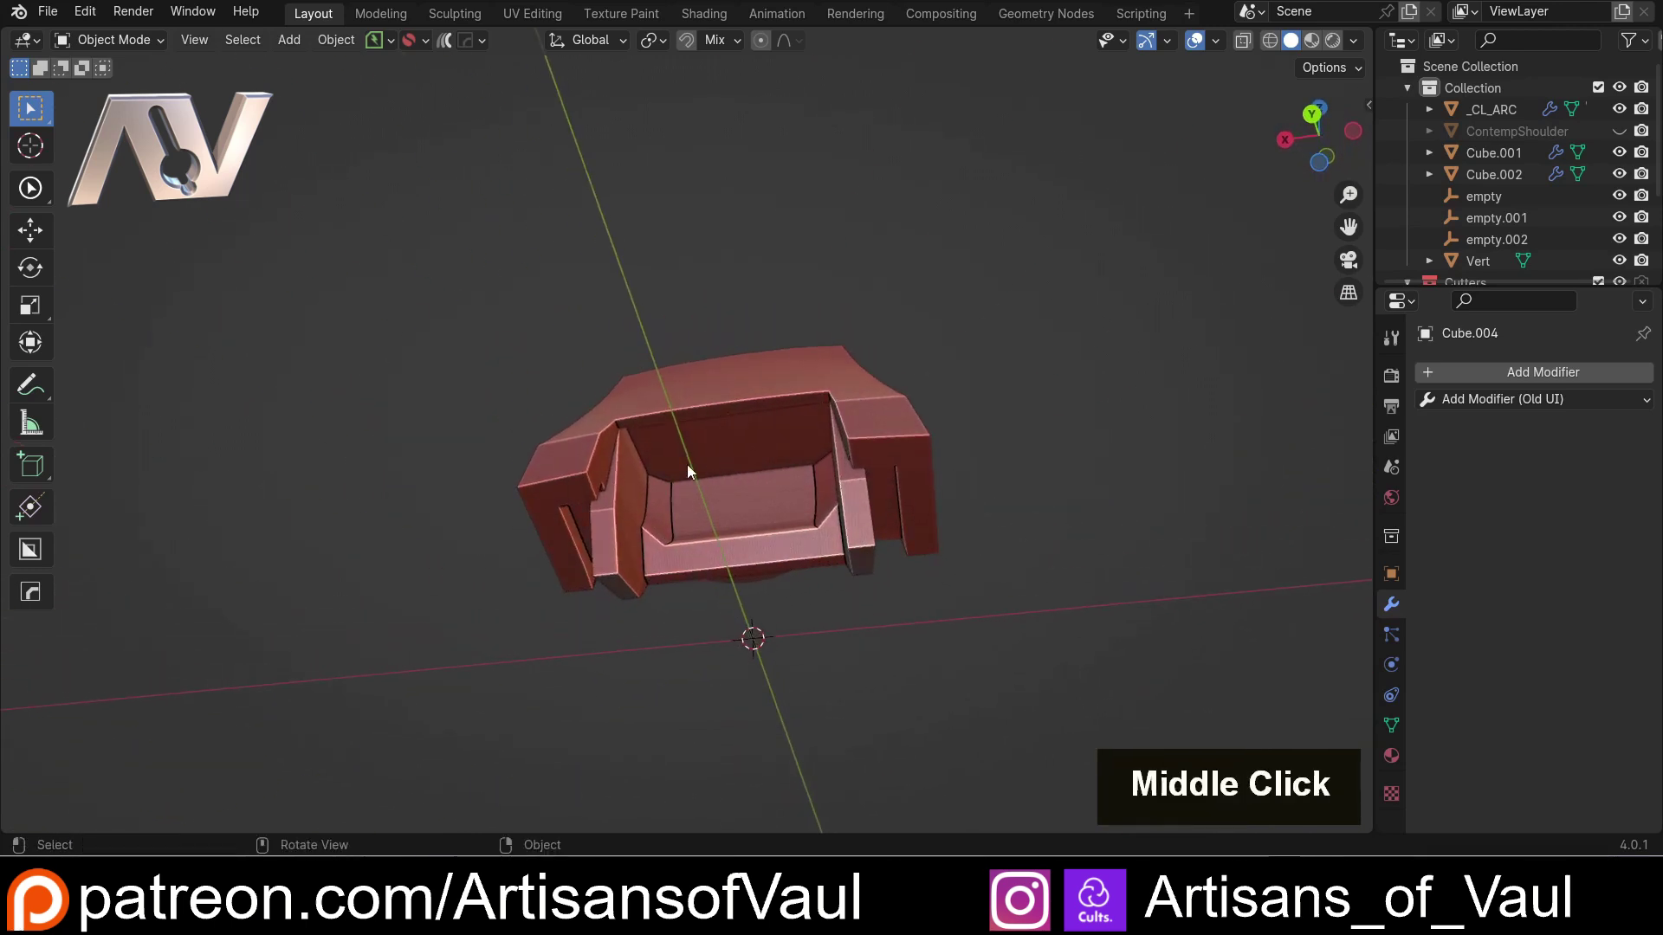
scroll(up, 3)
middle_click(708, 540)
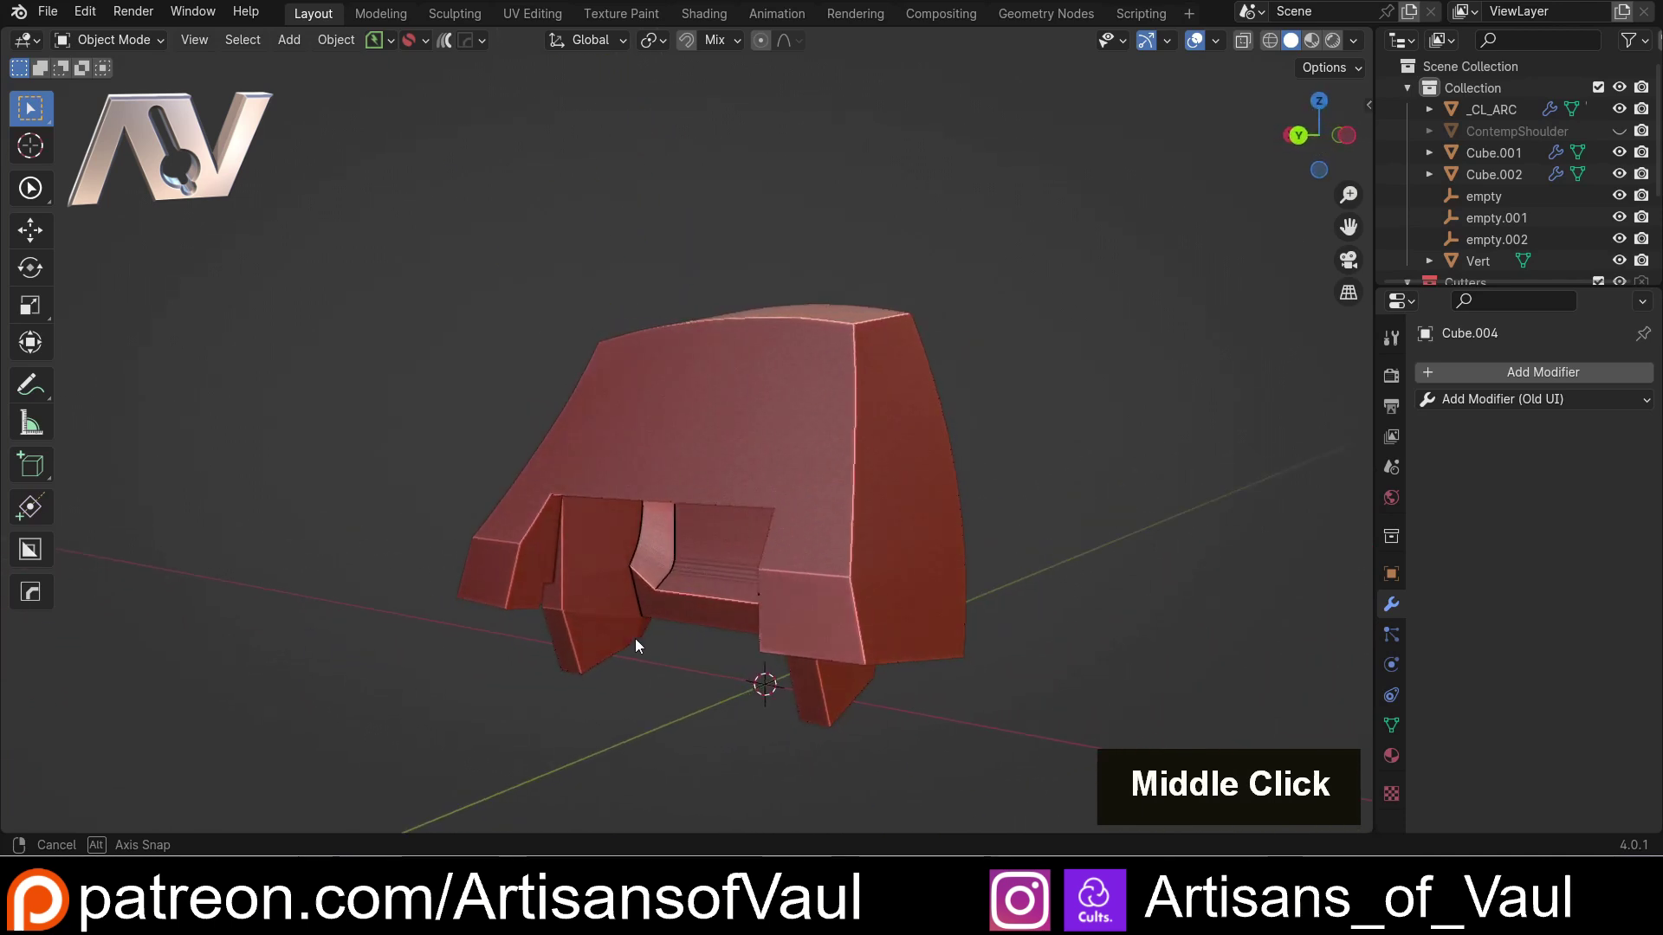
scroll(down, 3)
scroll(up, 3)
middle_click(578, 542)
middle_click(841, 534)
middle_click(738, 576)
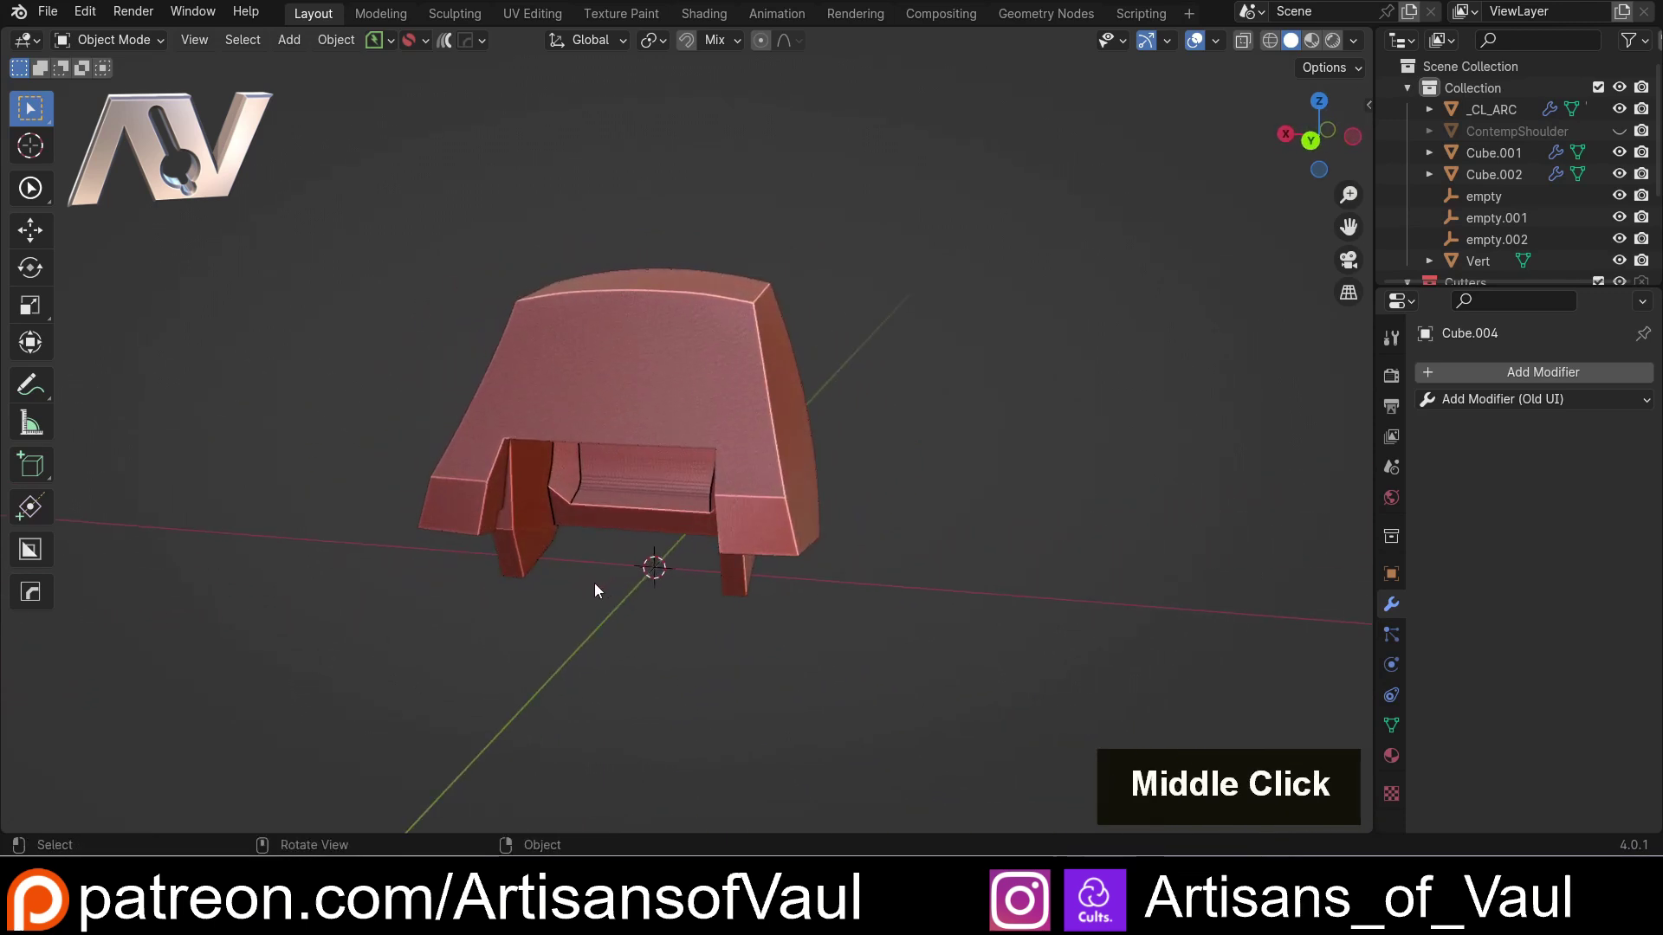
middle_click(586, 599)
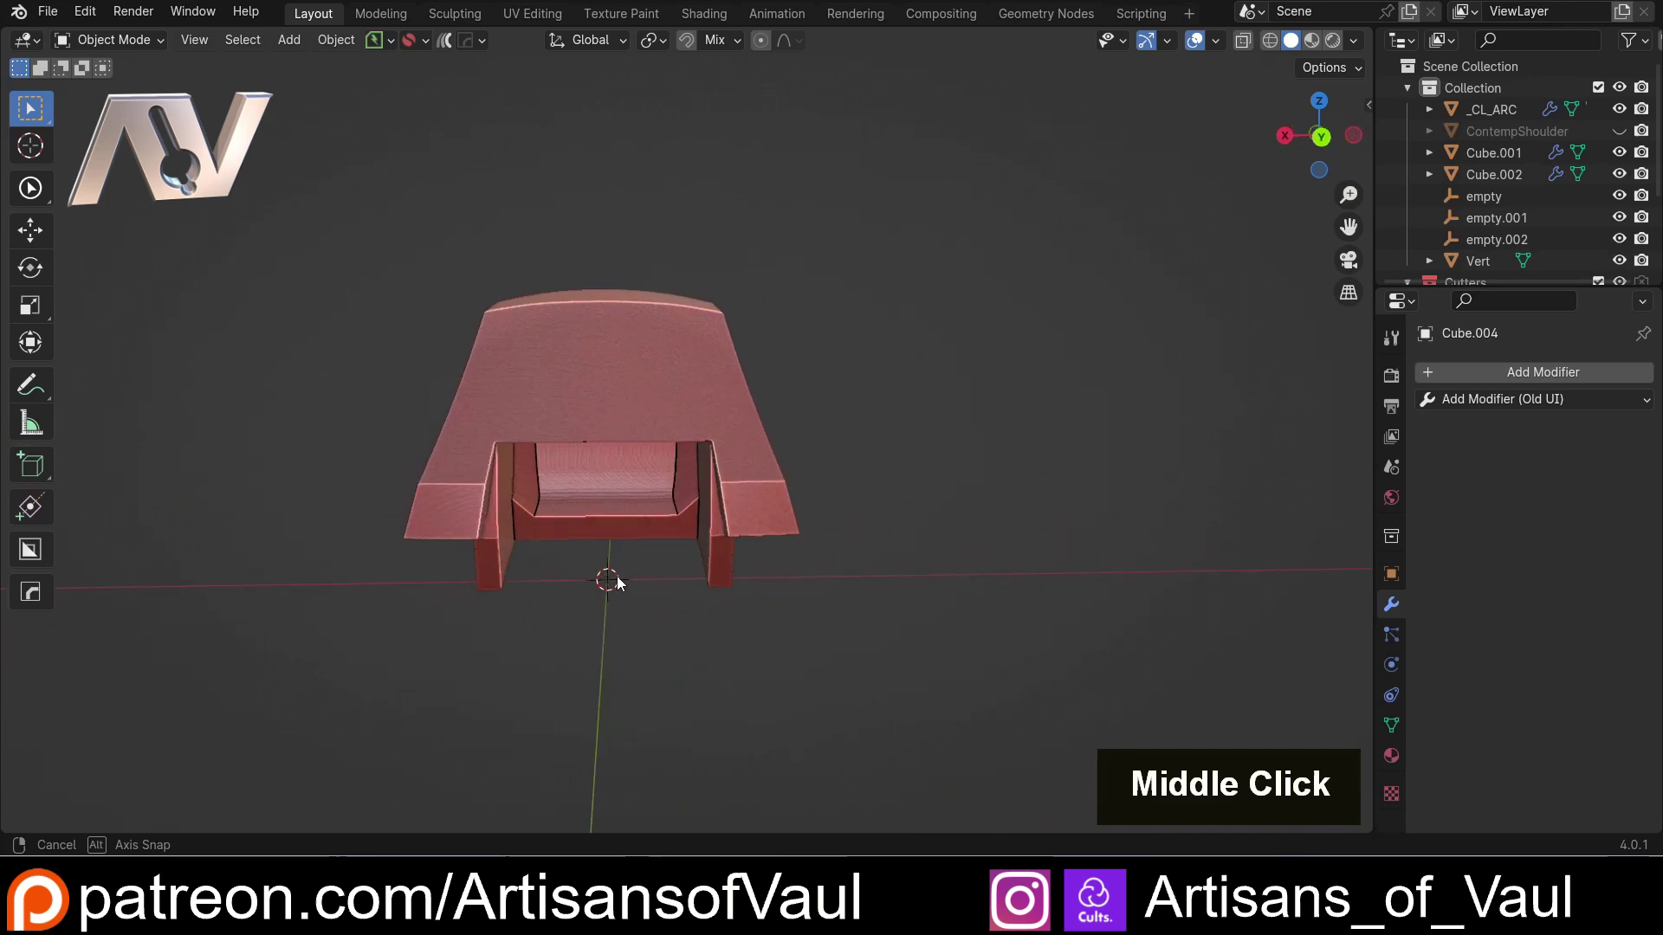
scroll(up, 3)
click(559, 541)
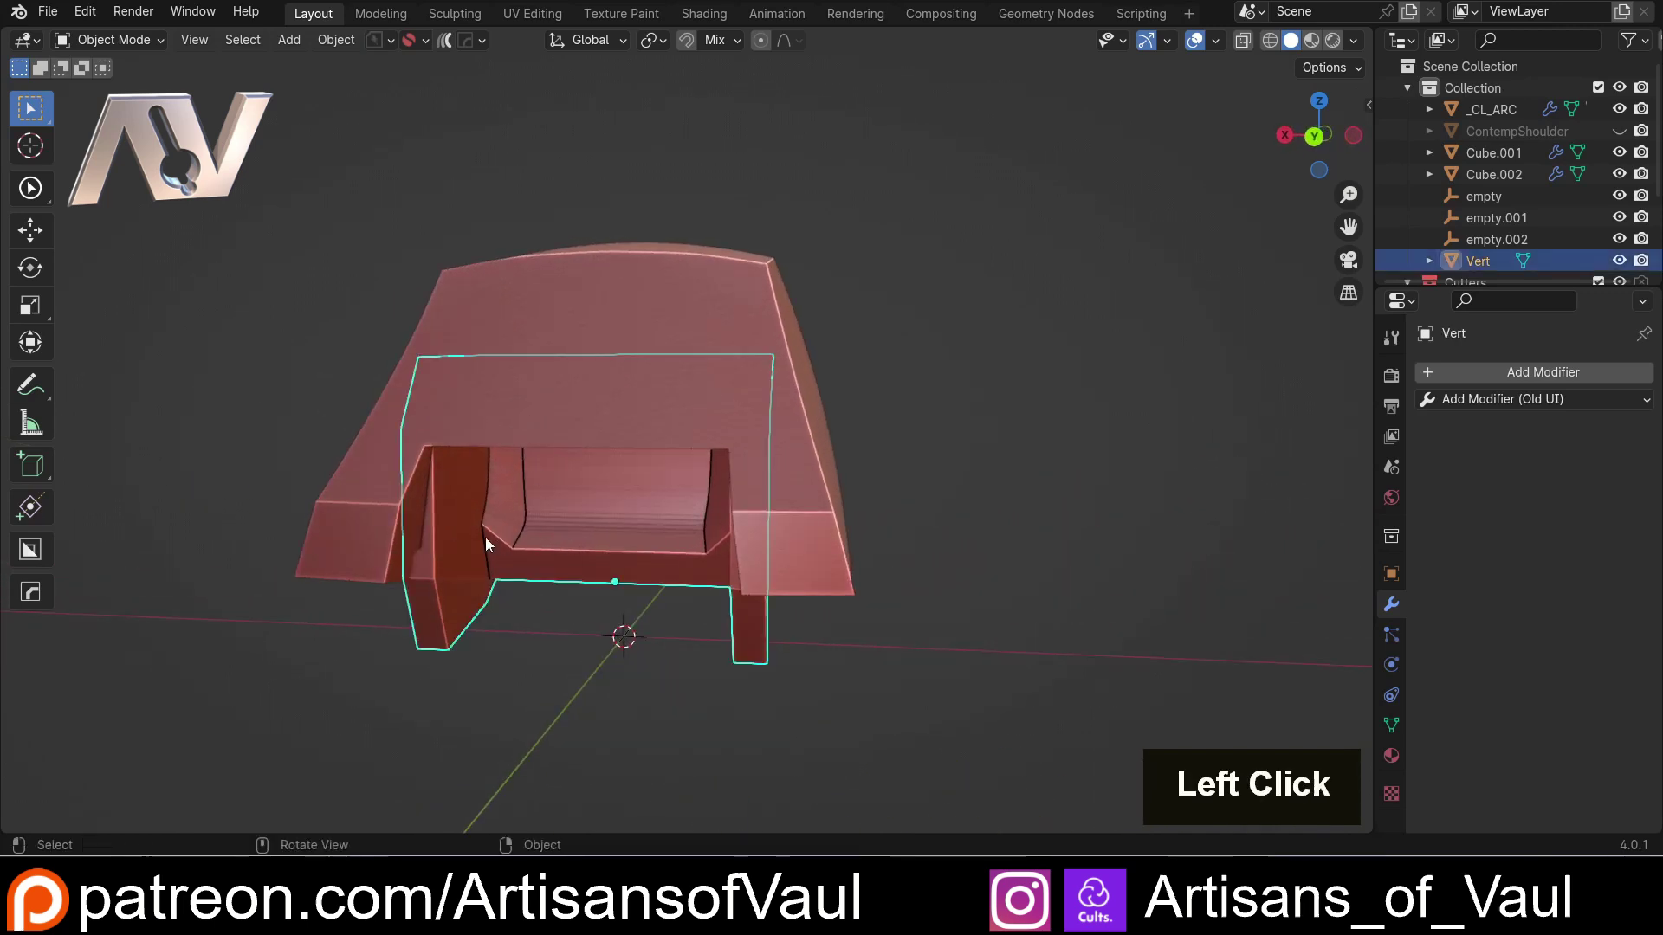
scroll(down, 3)
middle_click(658, 573)
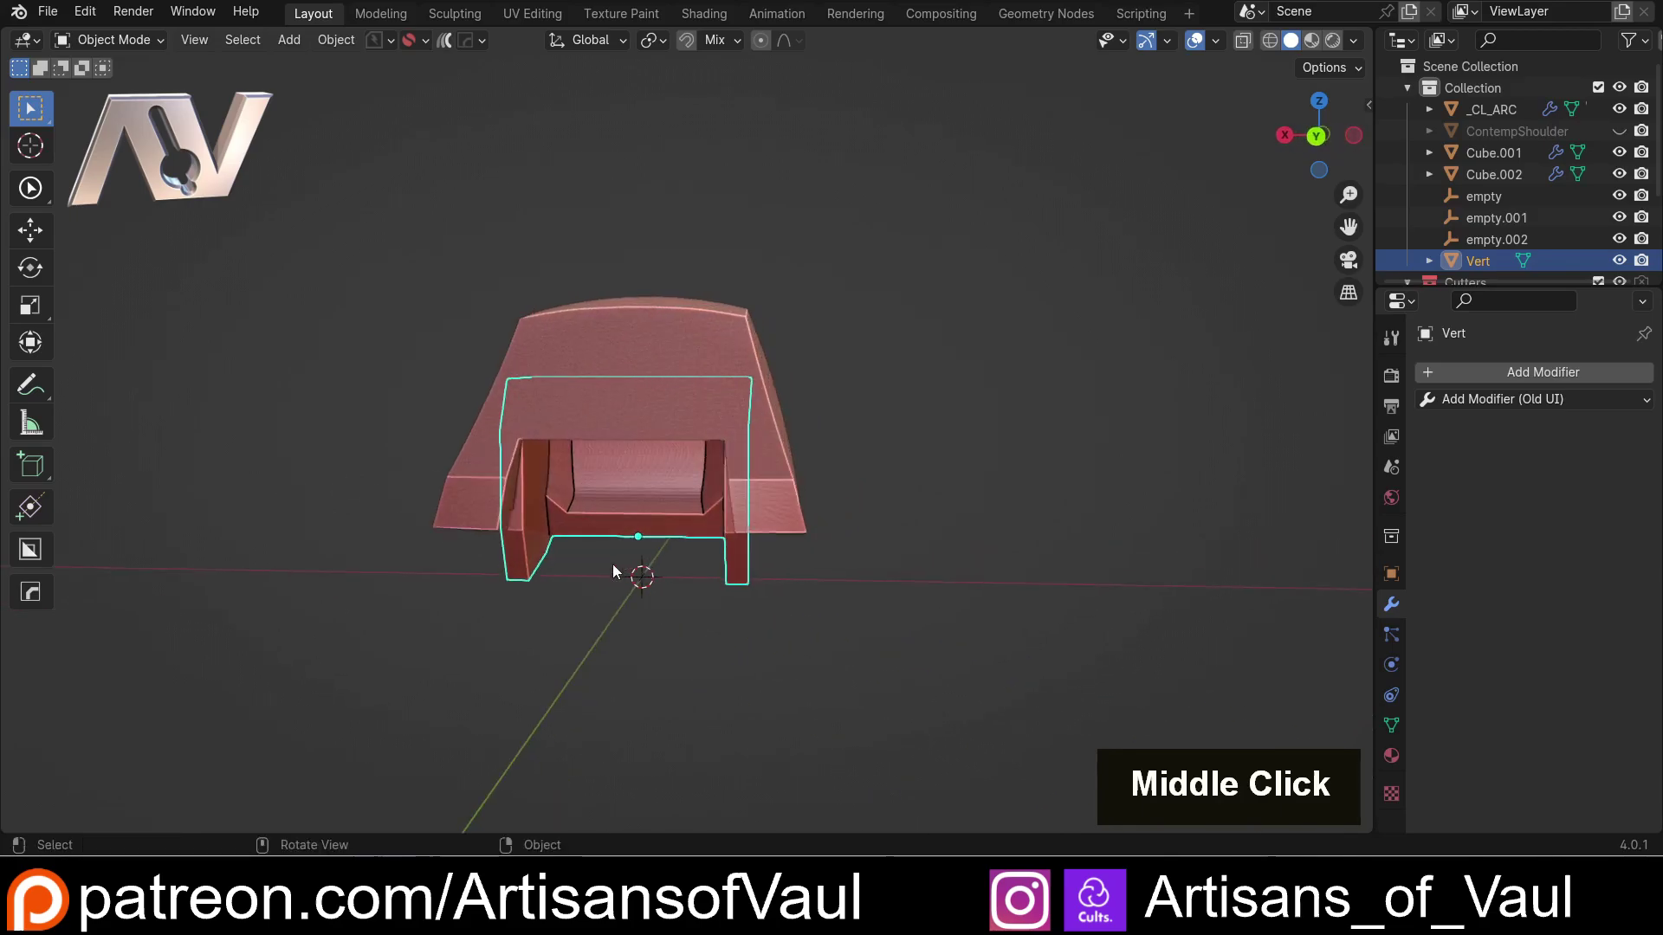
scroll(up, 3)
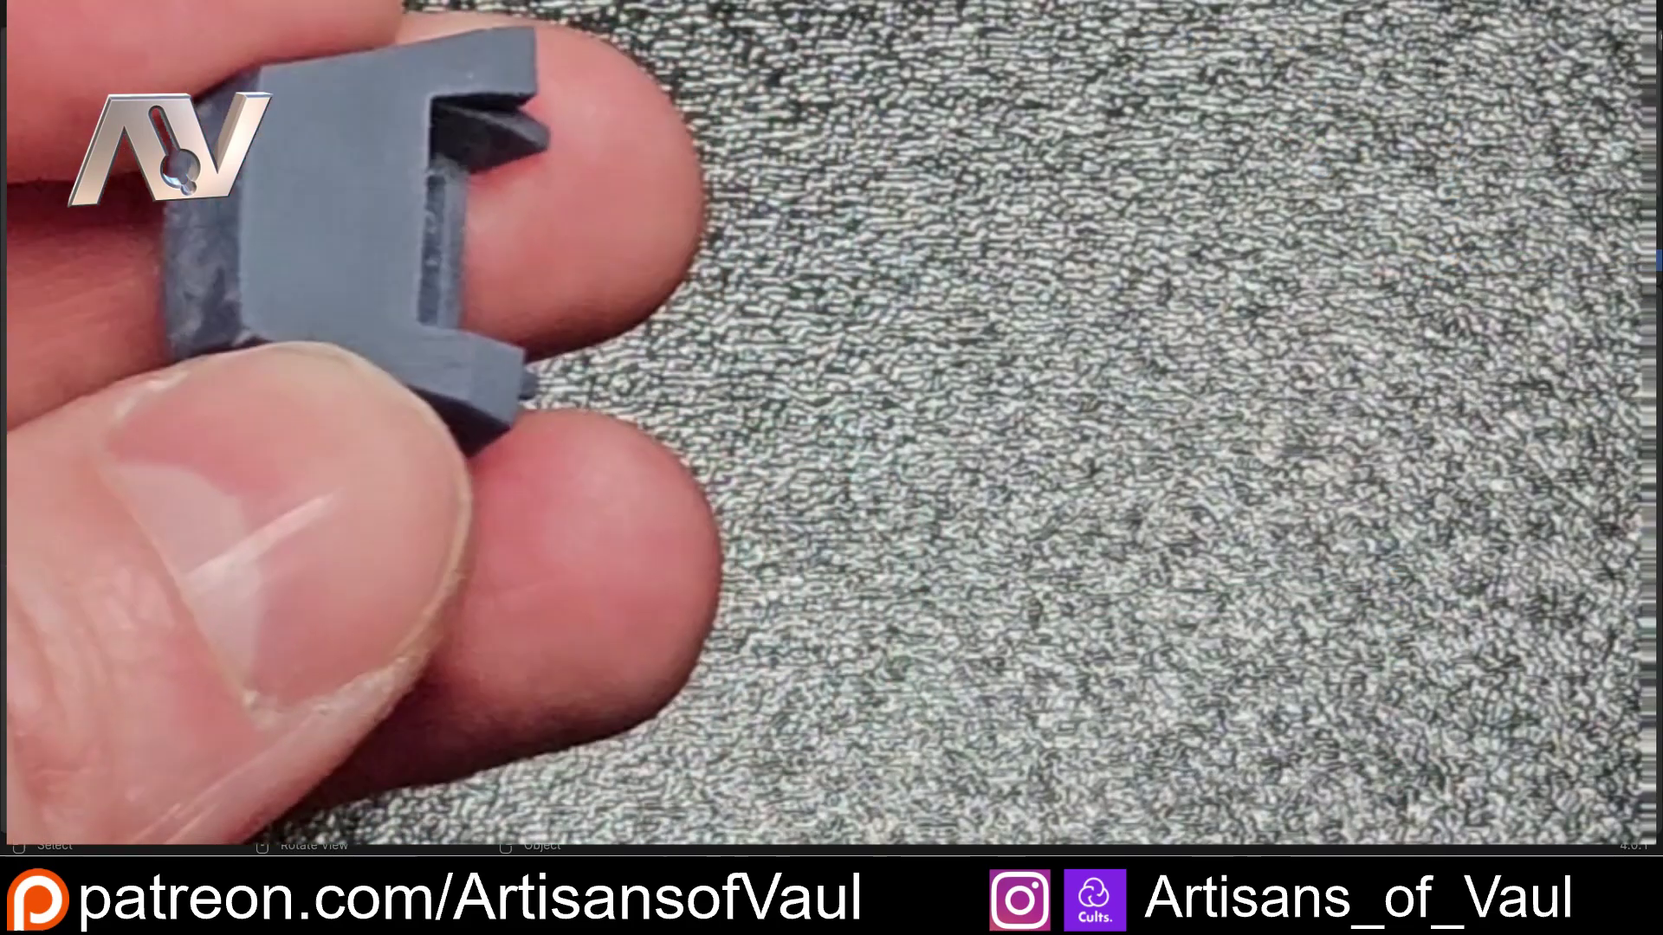